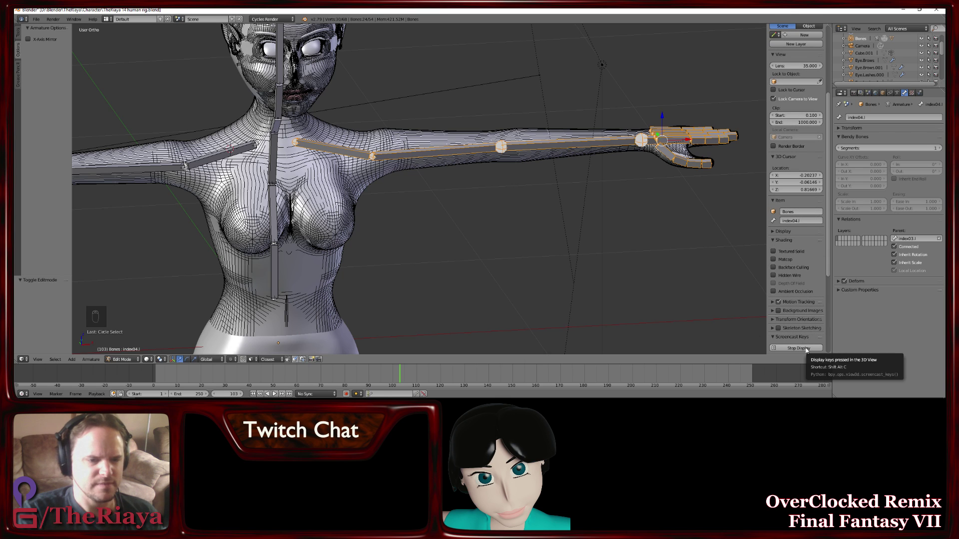
Toggle the sidebar panel in the 3D viewport while working on the head
key(n)
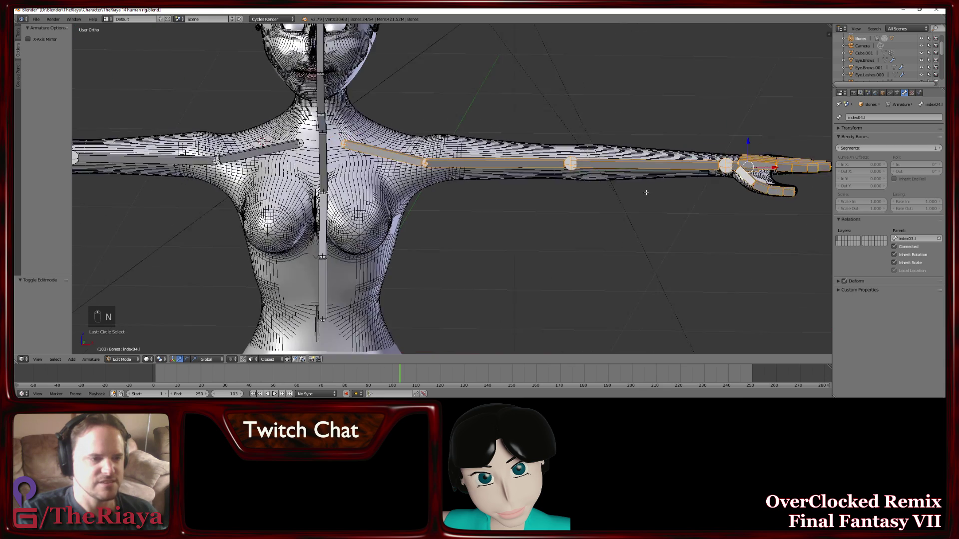
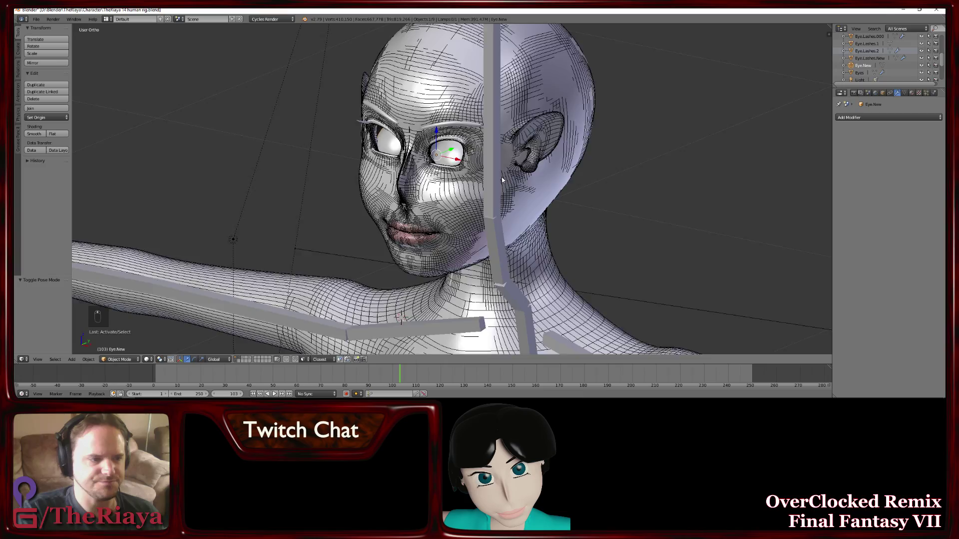
Orbit and zoom the viewport to frame the character's eyes up close
middle_click(508, 171)
middle_click(523, 159)
middle_click(525, 164)
drag(510, 185, 479, 175)
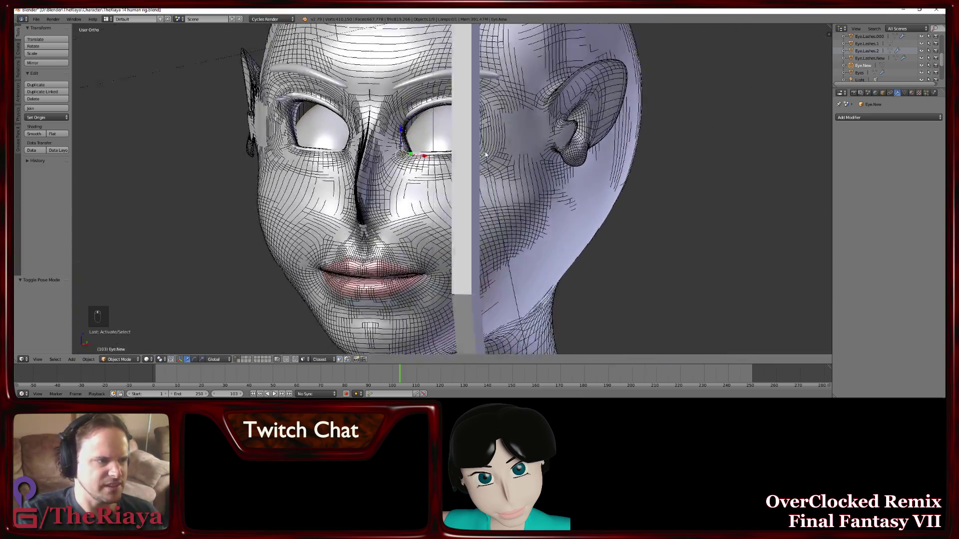
middle_click(483, 157)
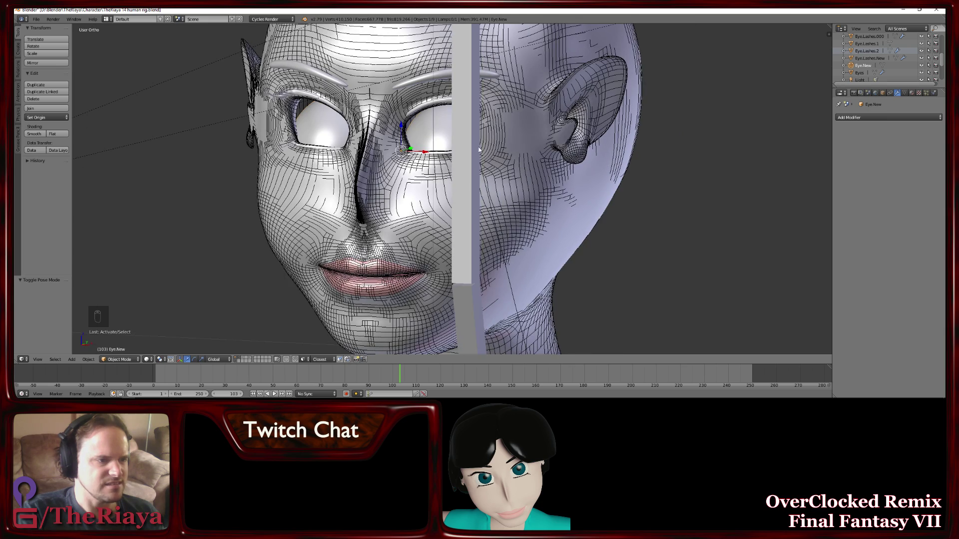
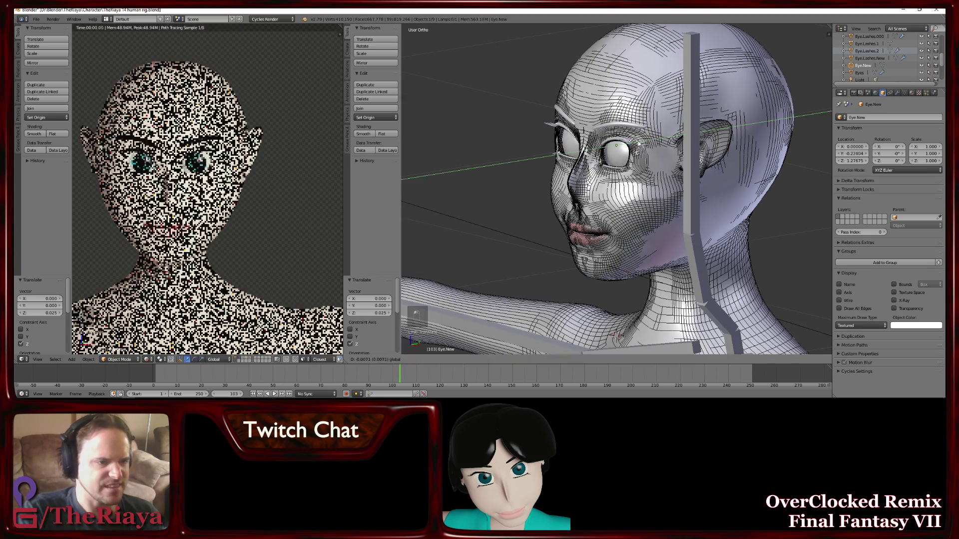
click(639, 142)
right_click(639, 143)
click(638, 145)
middle_click(637, 145)
right_click(638, 144)
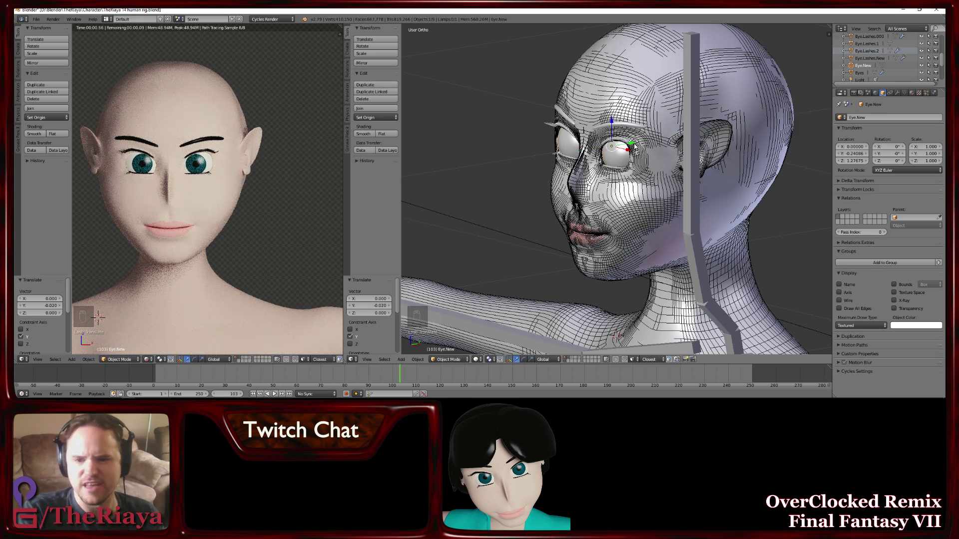
key(ctrl+s)
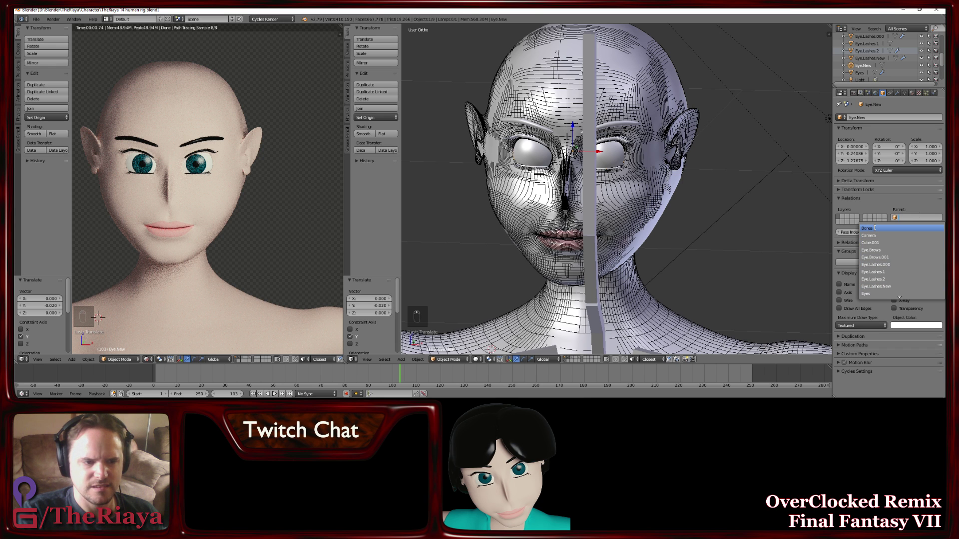
key(ctrl+z)
key(Tab)
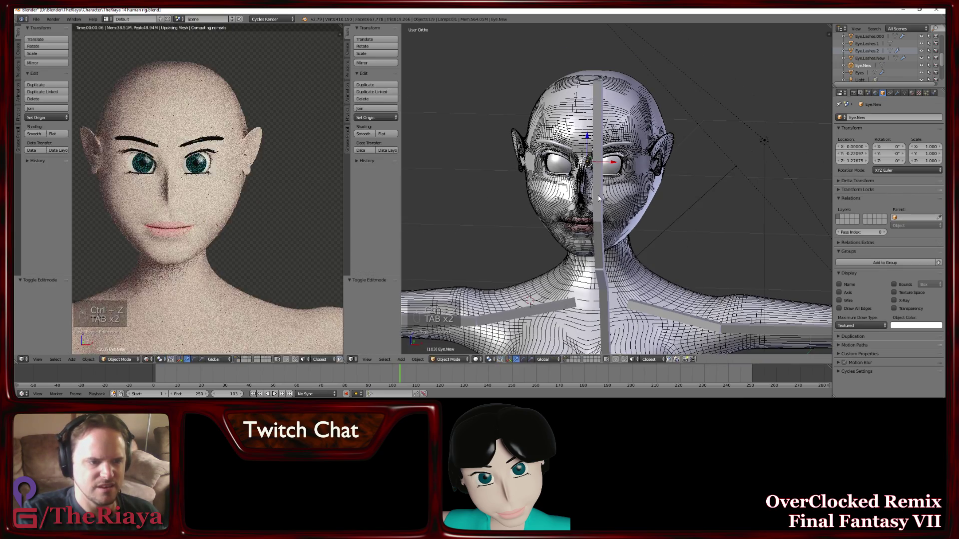
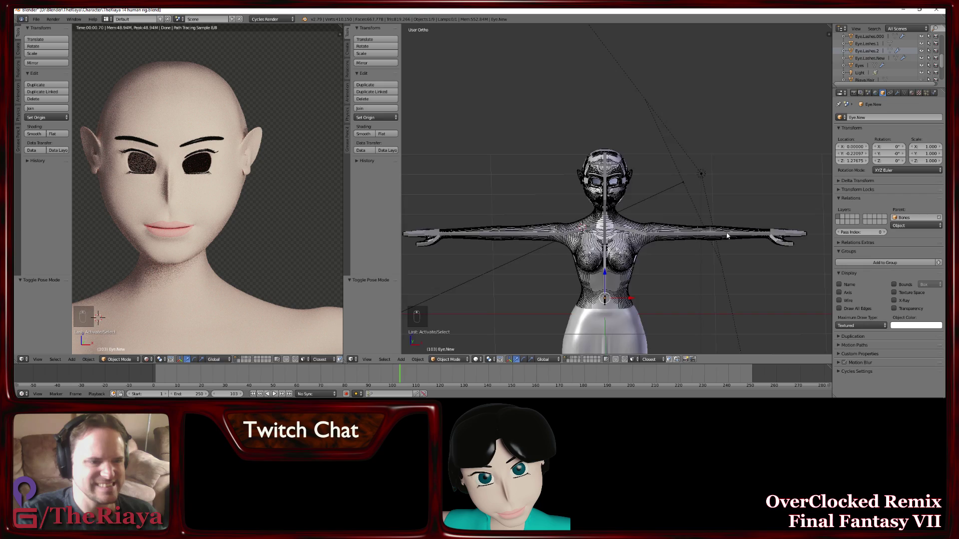
middle_click(688, 211)
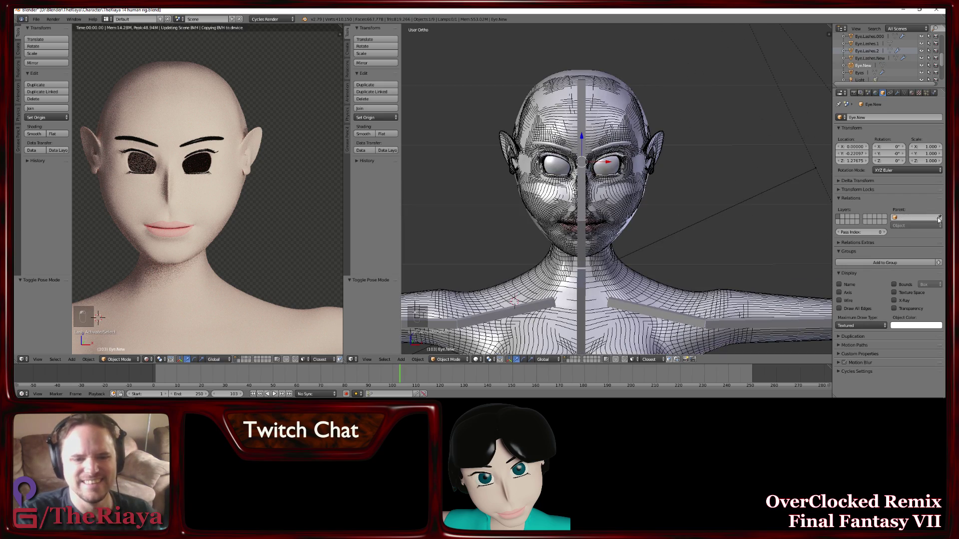
Scroll the Modifiers panel to reach the new Armature modifier on Eye.New
drag(898, 207, 870, 136)
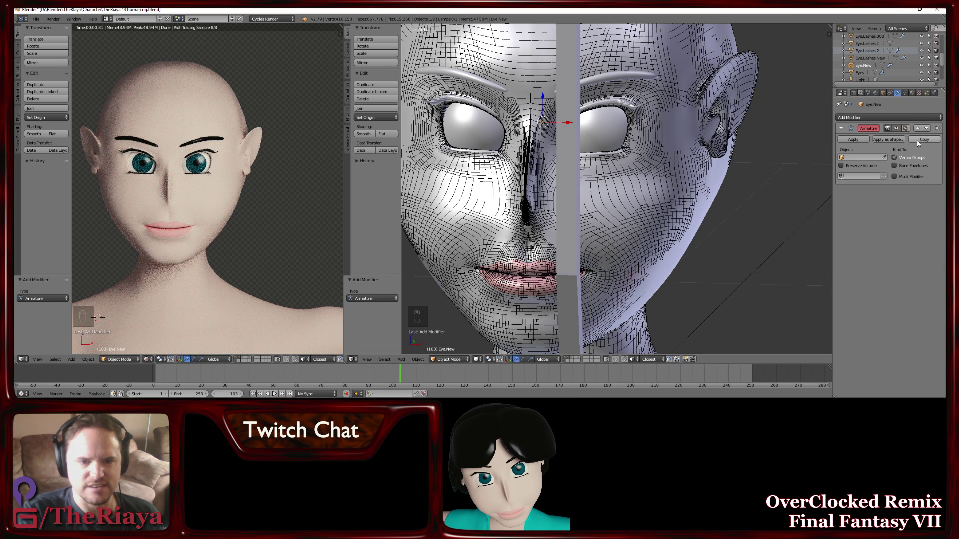
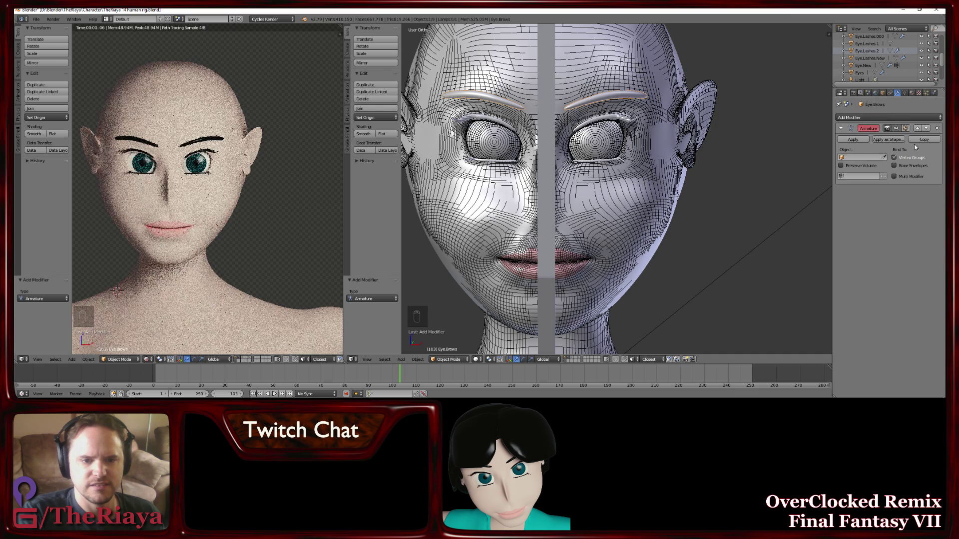
Set the eyebrows' Armature deform object to Bones and join the eyelash pieces into one object
click(865, 159)
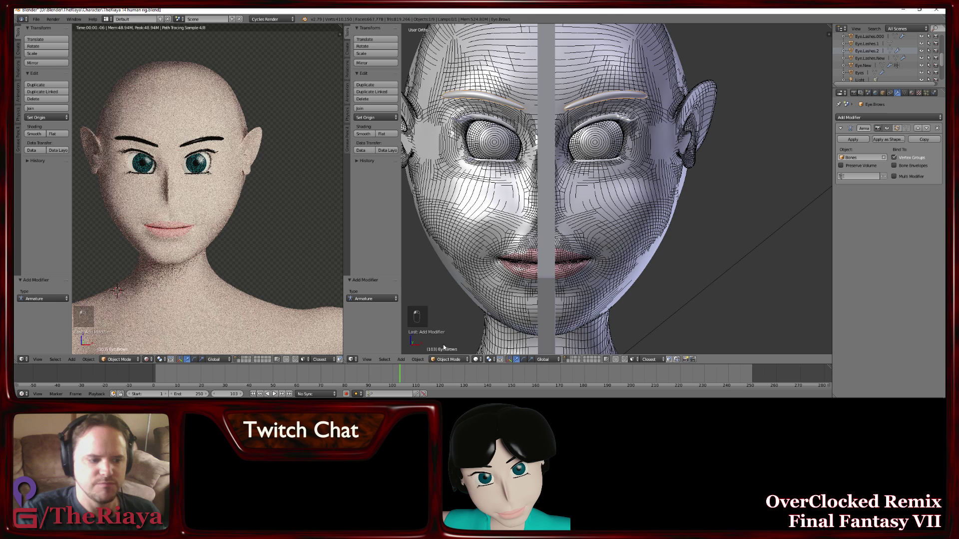
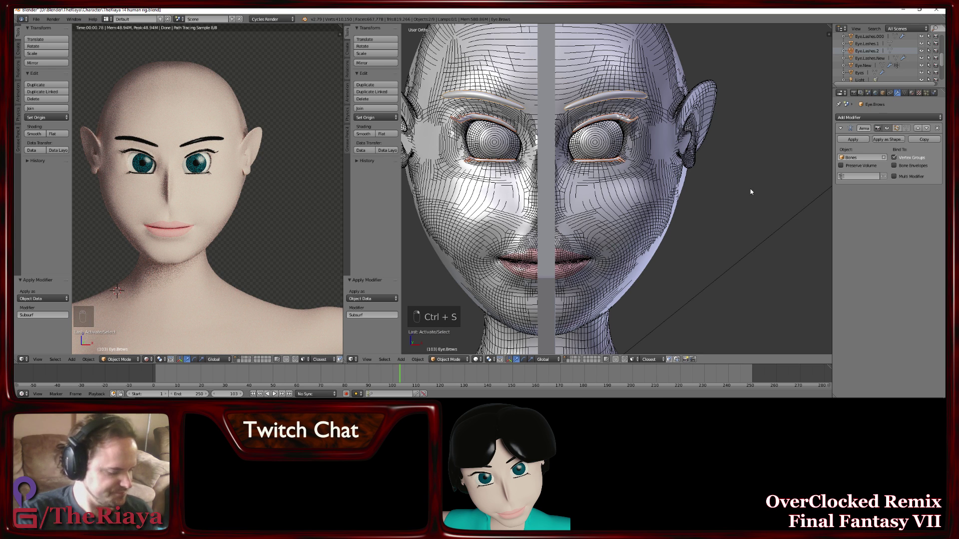
key(ctrl+j)
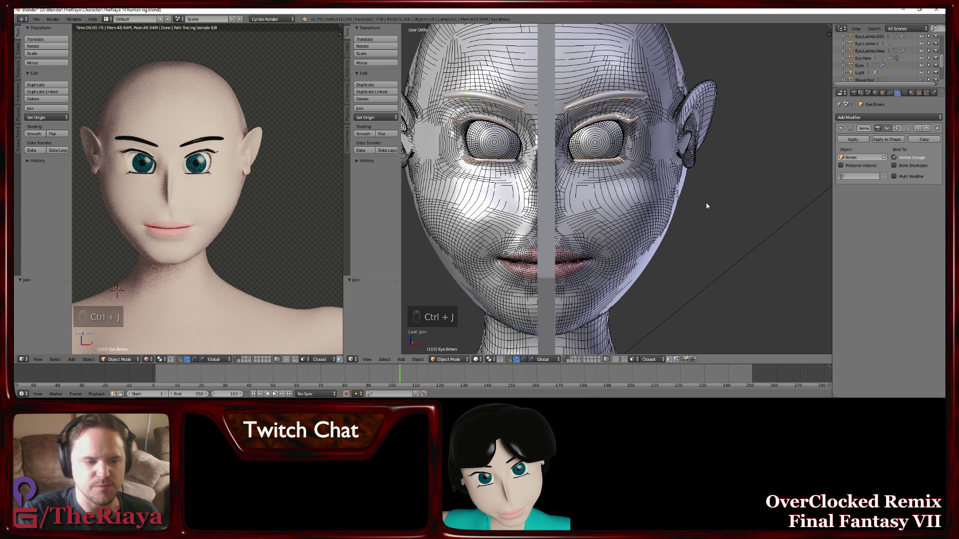
key(ctrl+s)
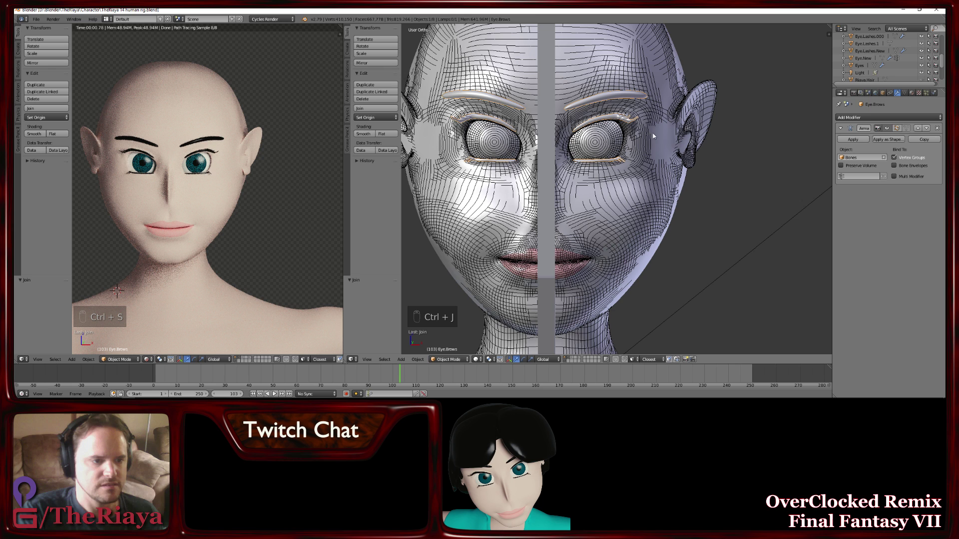
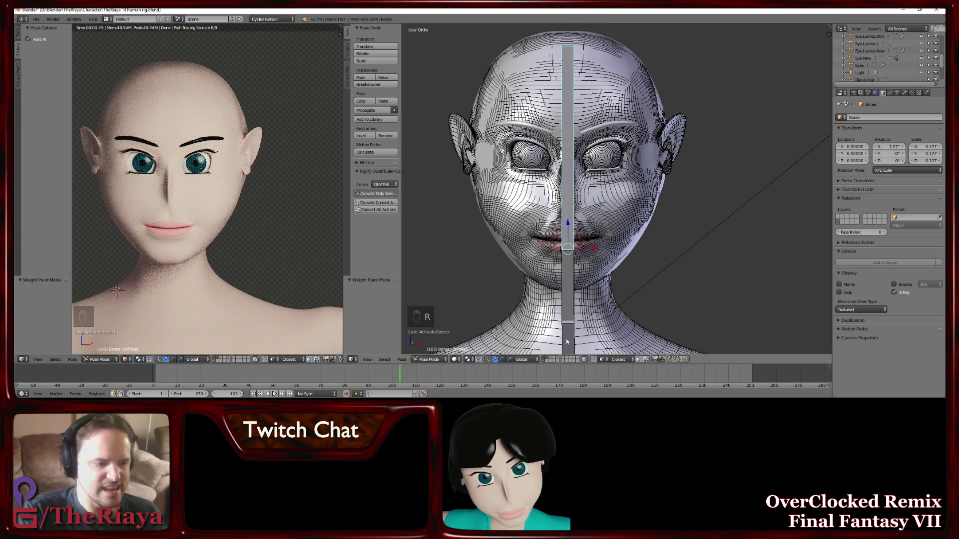
Unhide the hidden hair object so it shows in the viewport and render preview
key(alt+h)
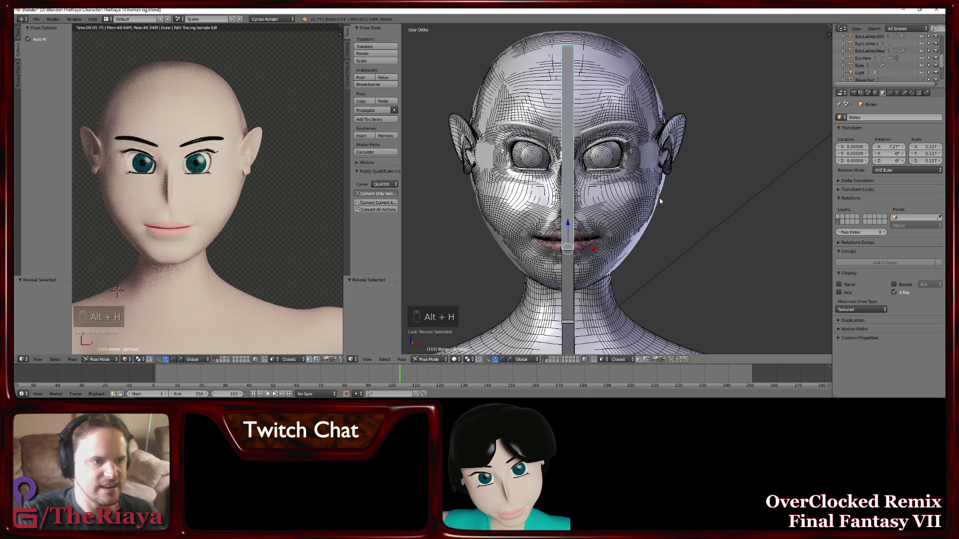
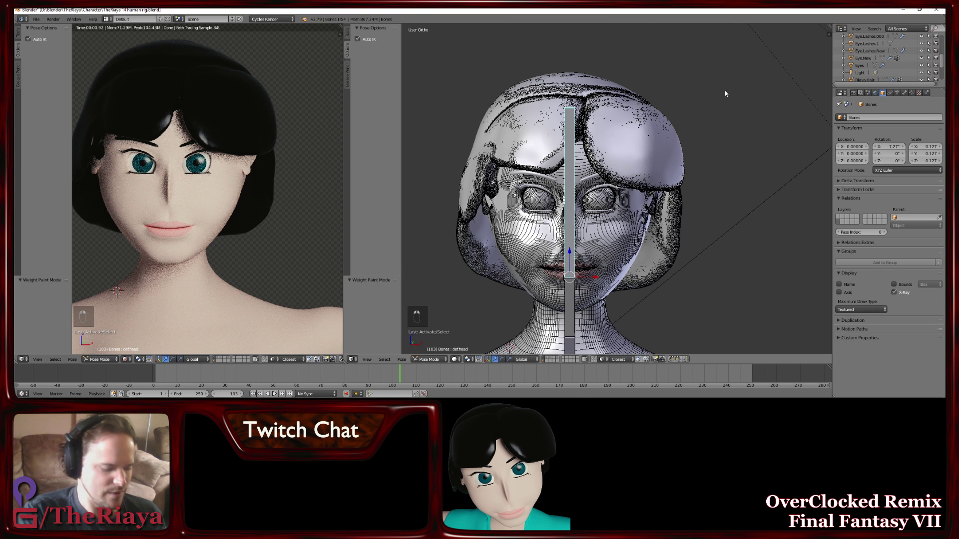
key(r)
key(r)
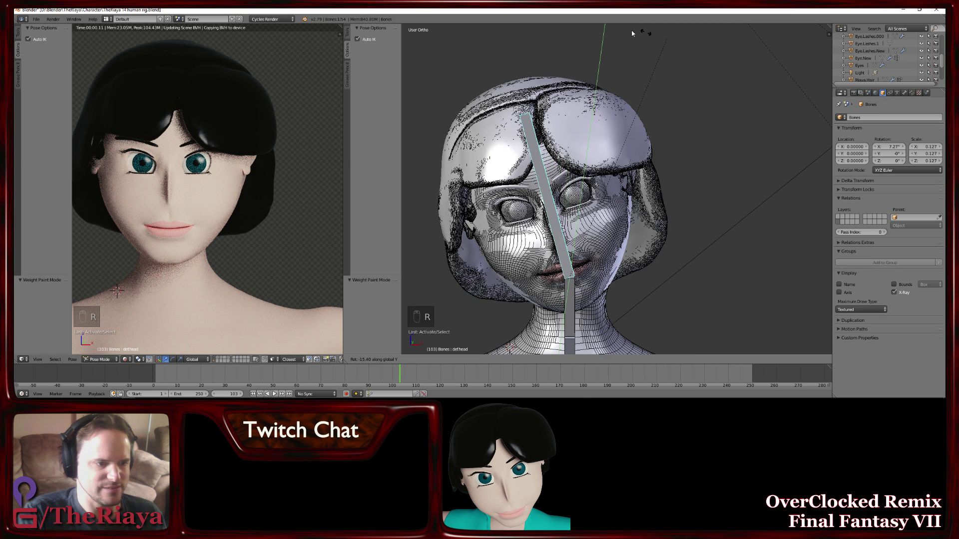
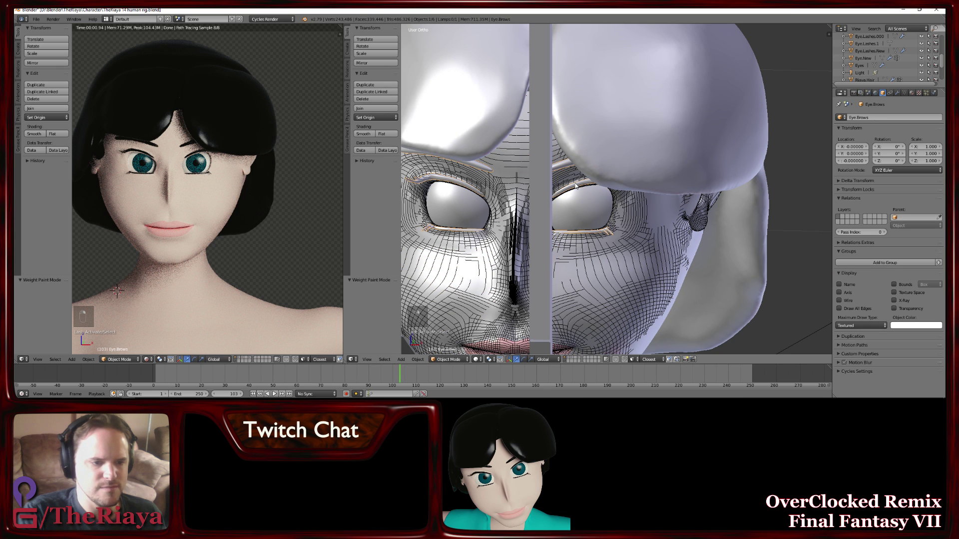
key(ctrl+s)
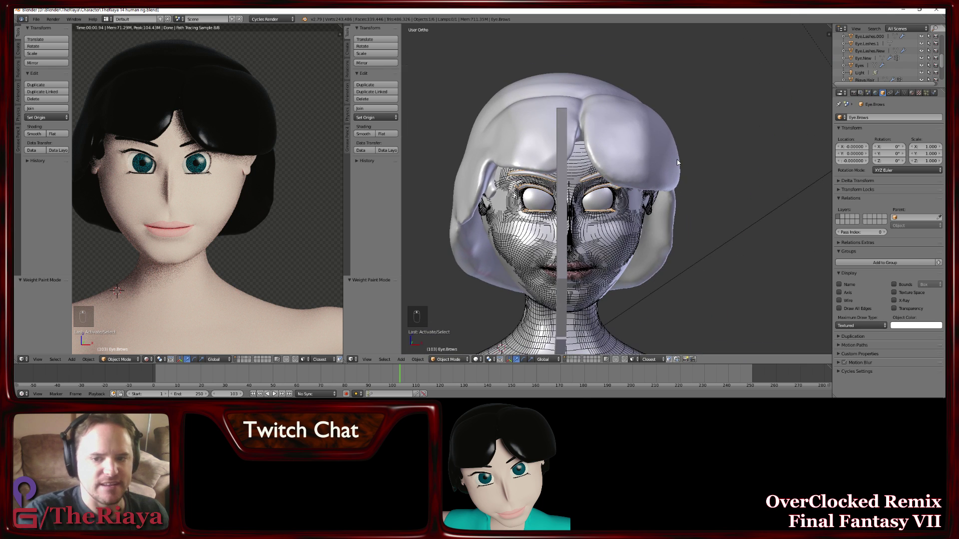
Save the file, rotate the head bone to test, and switch the body mesh into Weight Paint mode
key(ctrl+s)
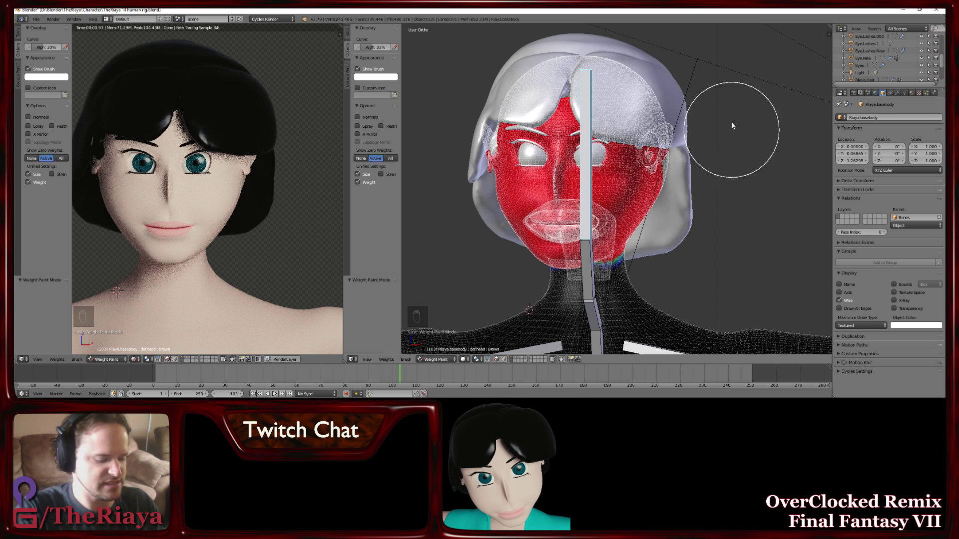
key(r)
key(r)
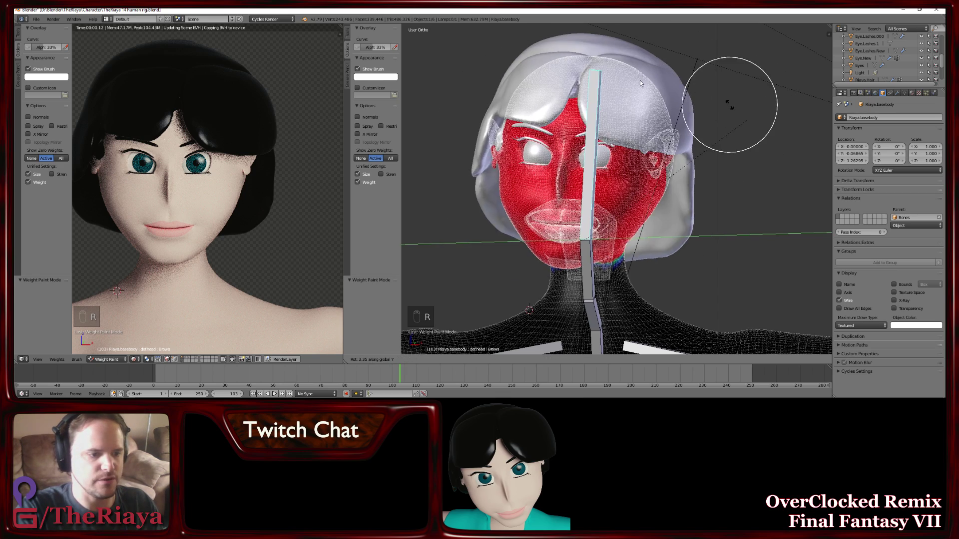
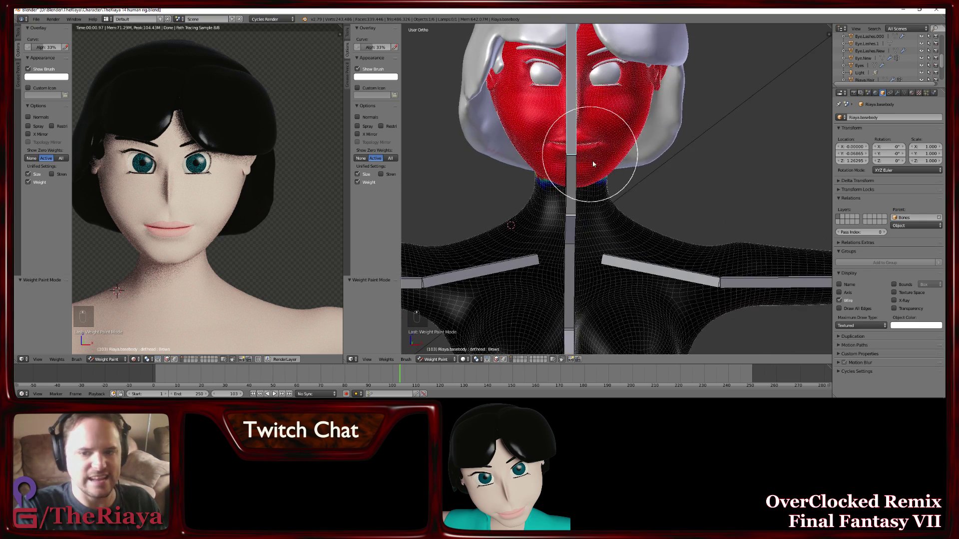
click(142, 362)
Make the upper arm bone's vertex group the active one for painting
click(538, 176)
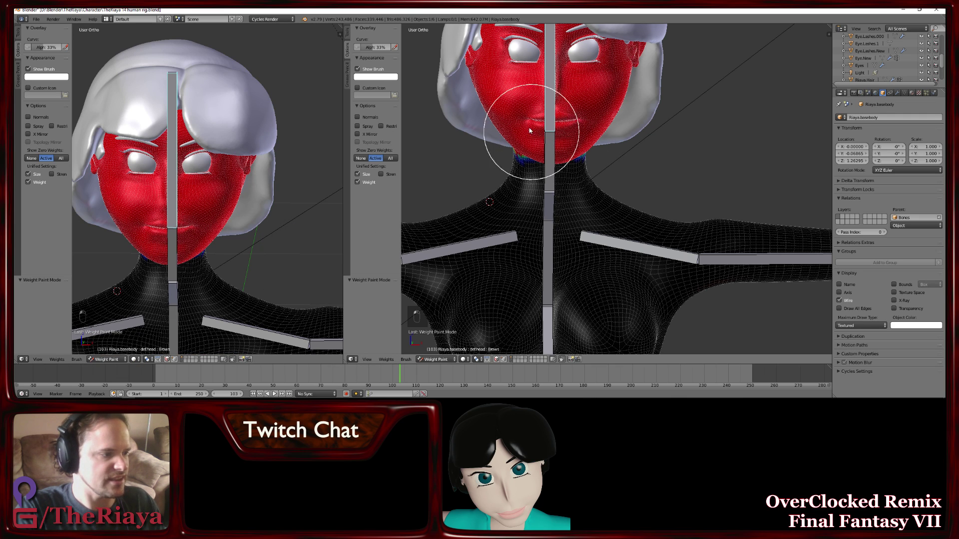
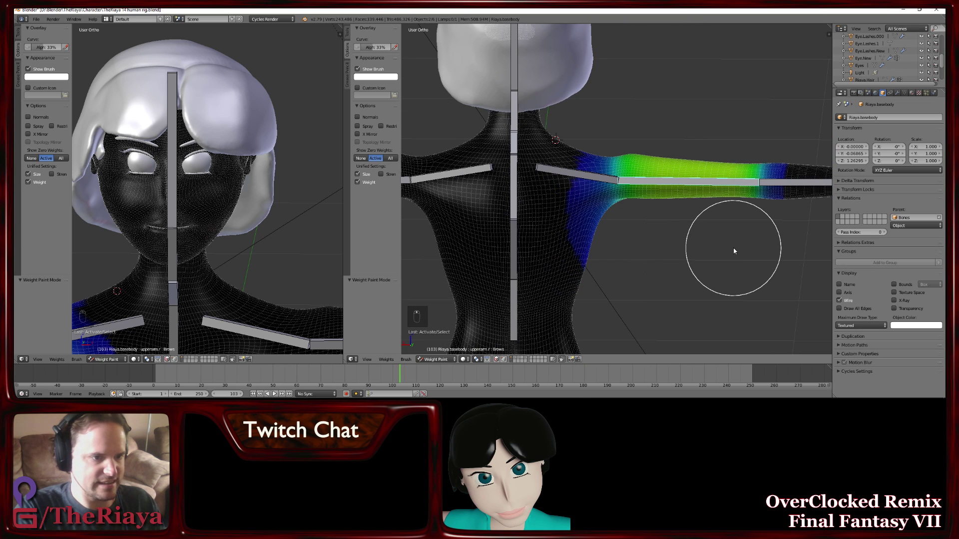
Rotate the arm bone upward to expose the shoulder weights
key(r)
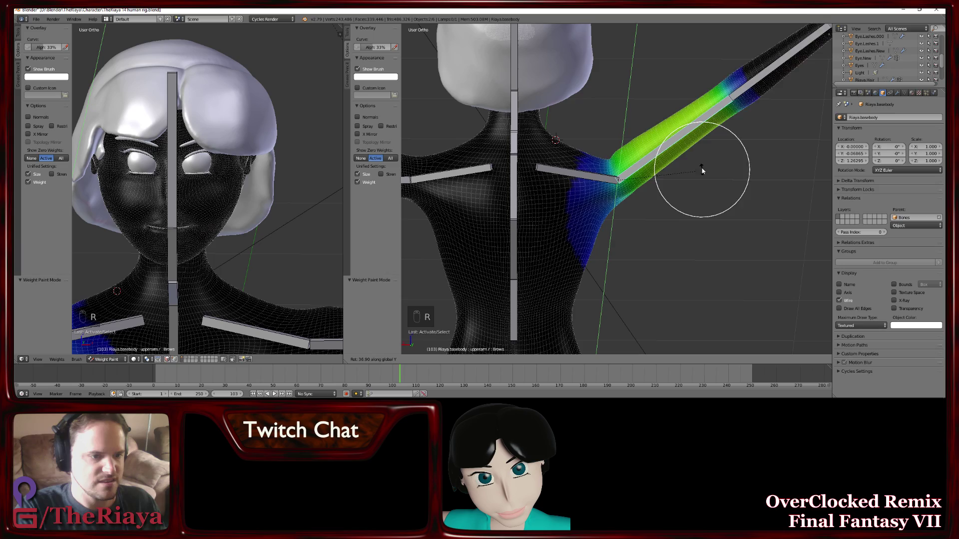
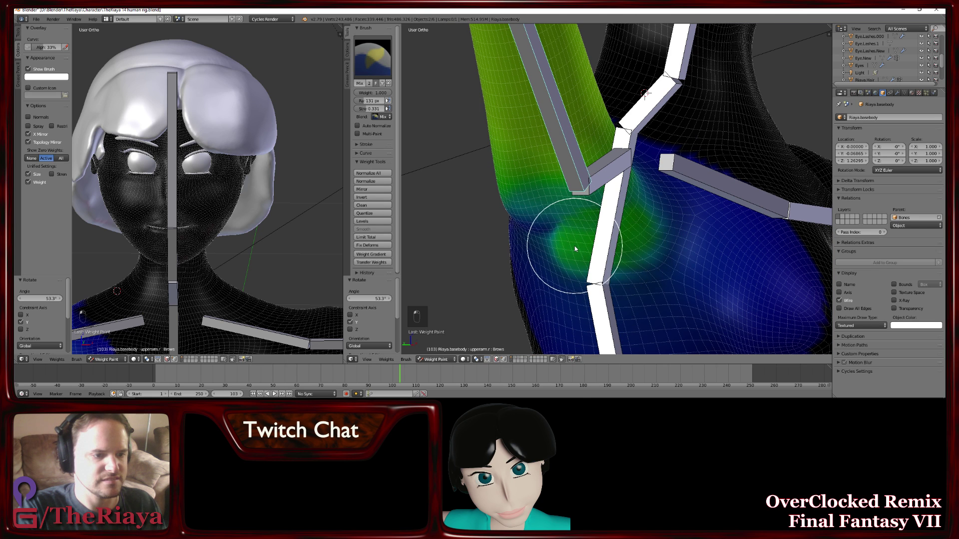
Undo a stray stroke, then blend upper-arm weight around the shoulder joint and armpit
key(ctrl+z)
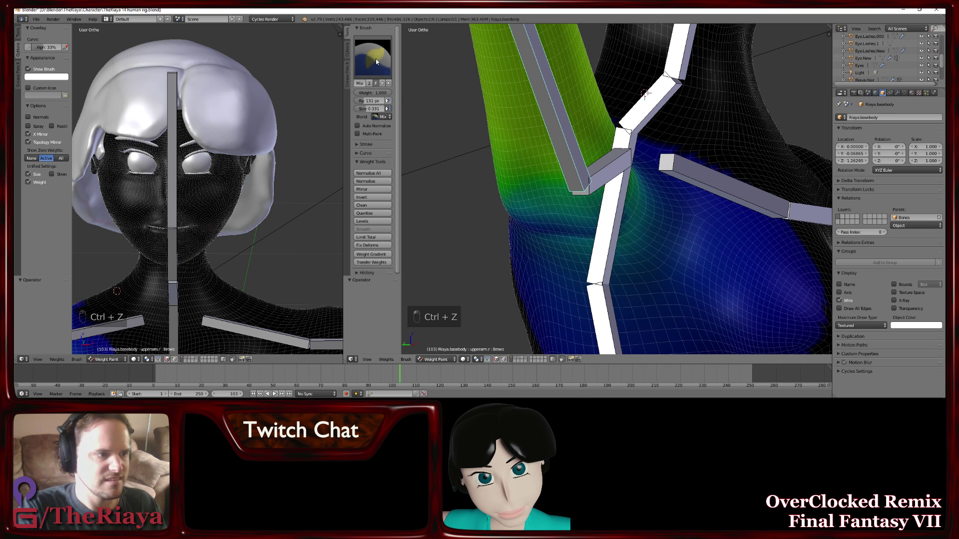
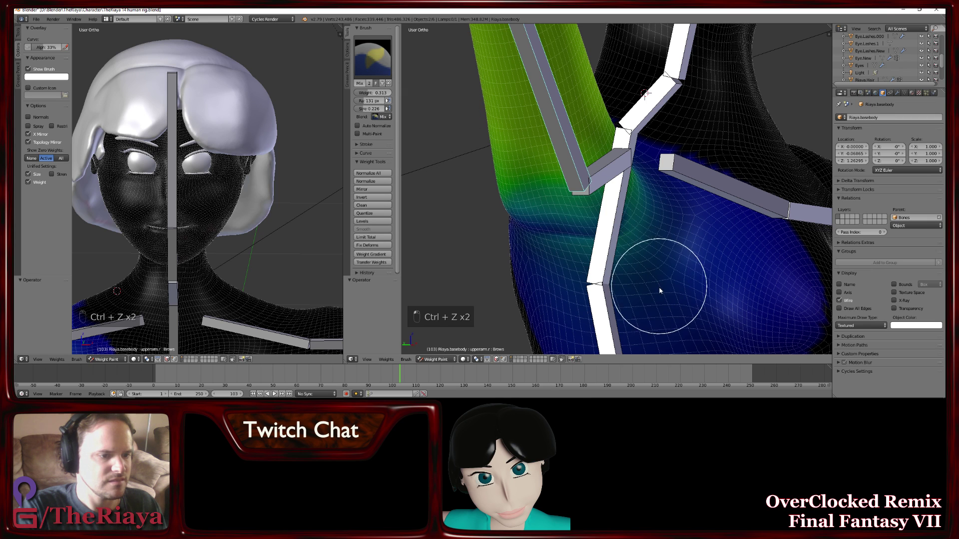
click(638, 273)
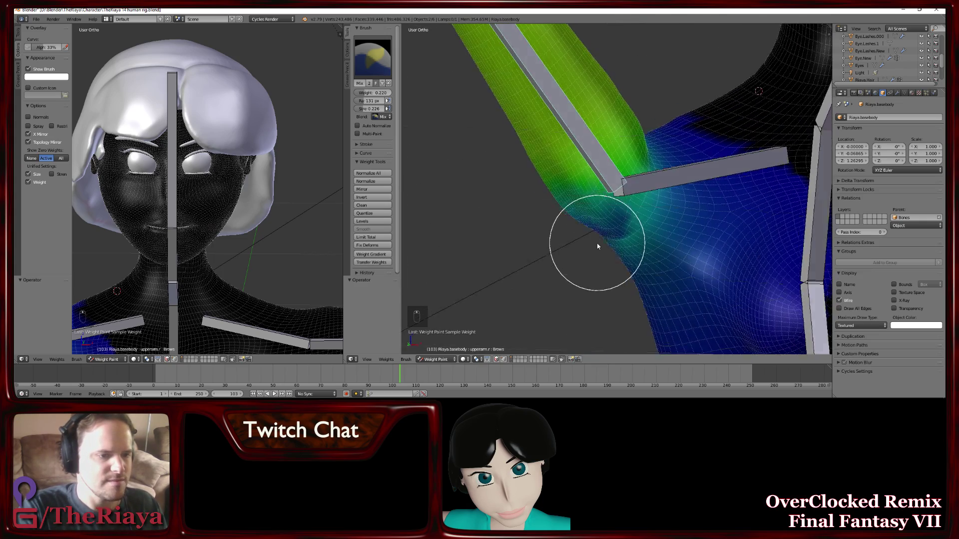
drag(633, 241, 659, 168)
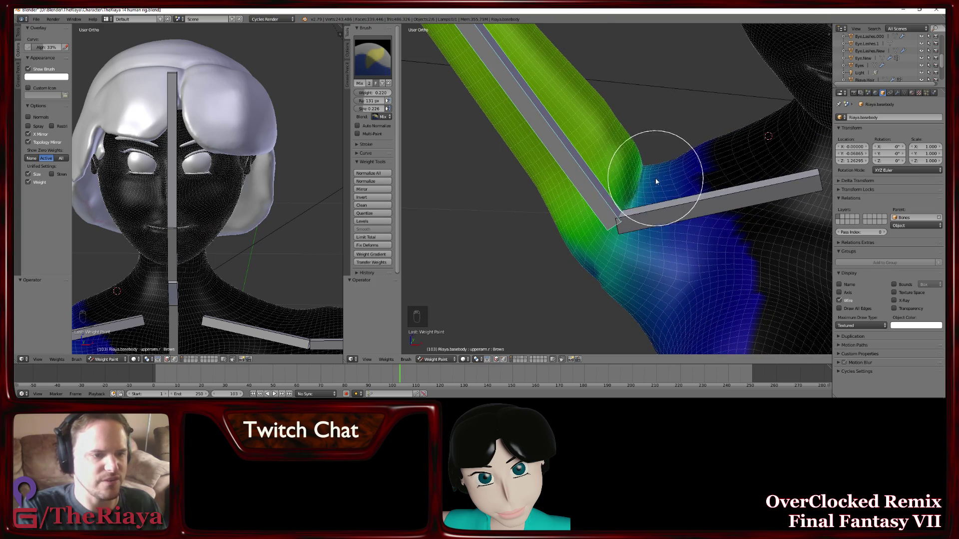
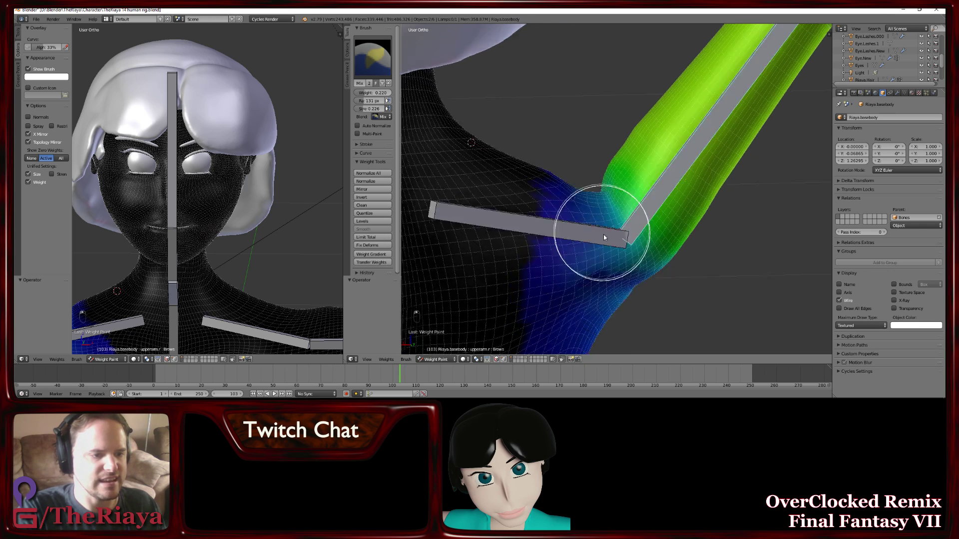
drag(622, 272, 689, 221)
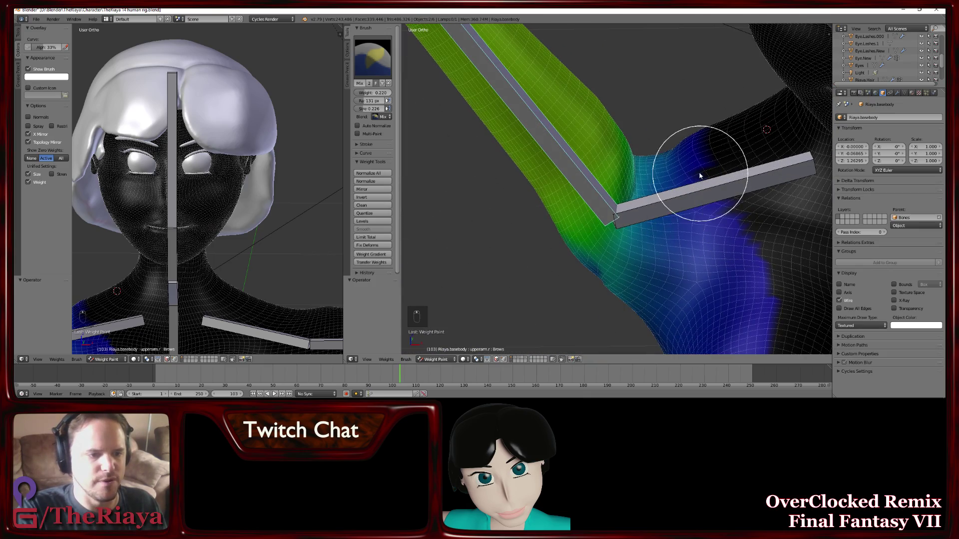
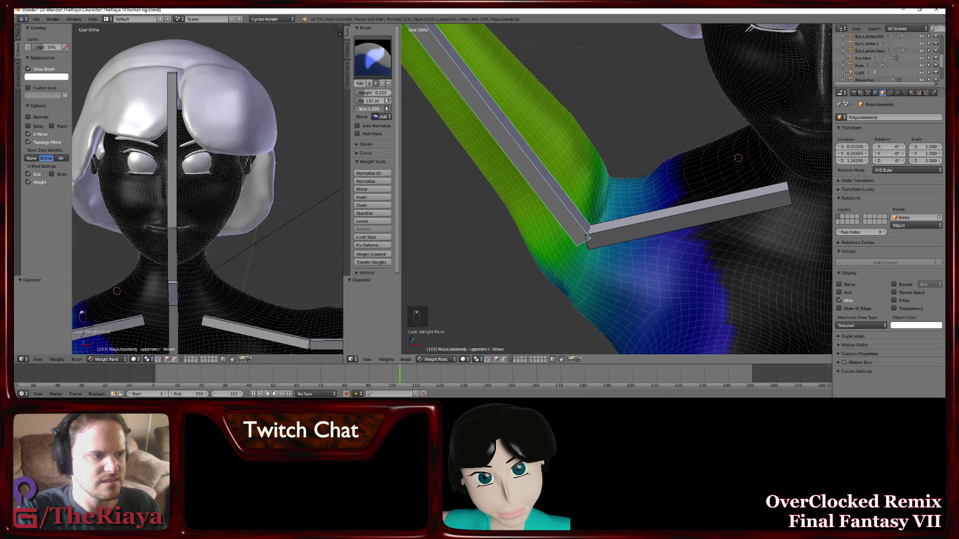
Paint arm influence on top of the shoulder toward the neck, undoing the strokes that spread too far
drag(623, 206, 672, 156)
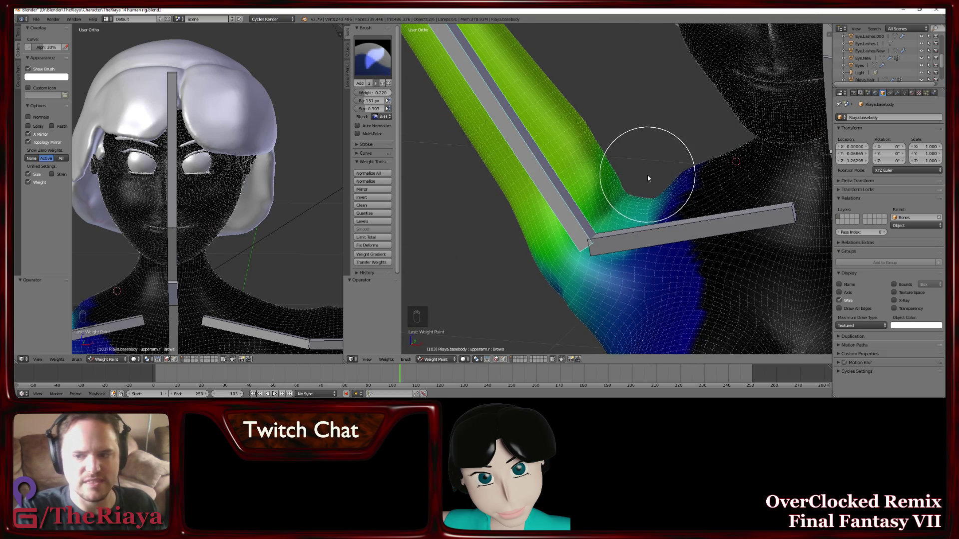
key(ctrl+z)
key(ctrl+z)
key(ctrl+z)
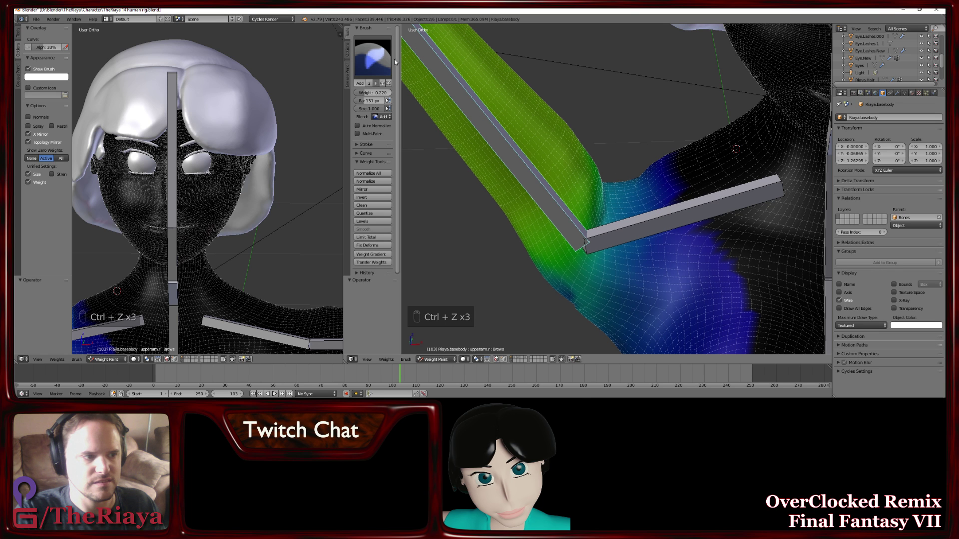
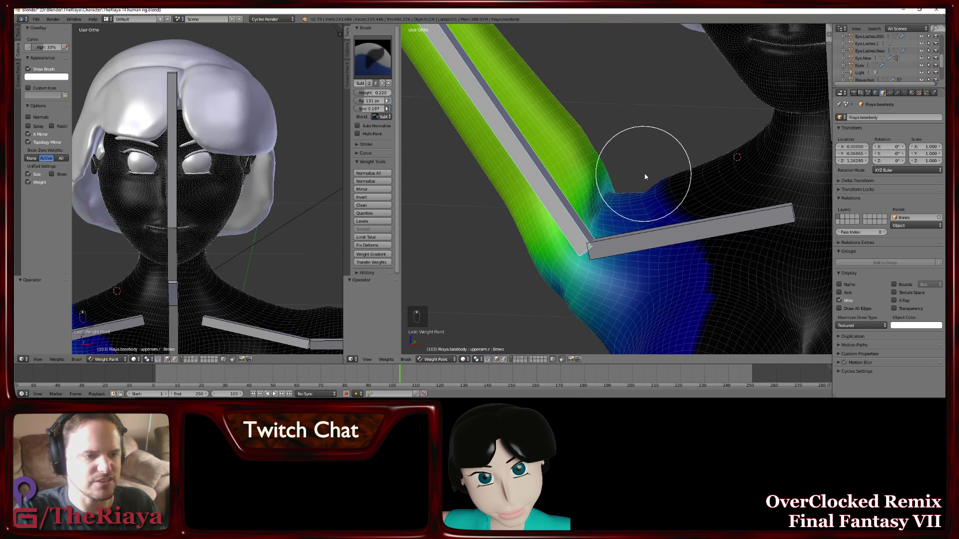
key(ctrl+z)
key(ctrl+z)
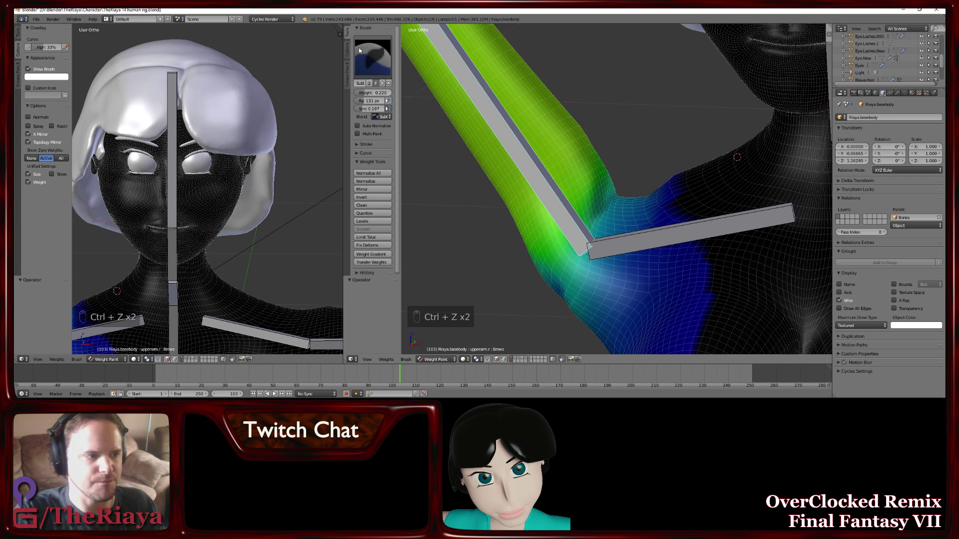
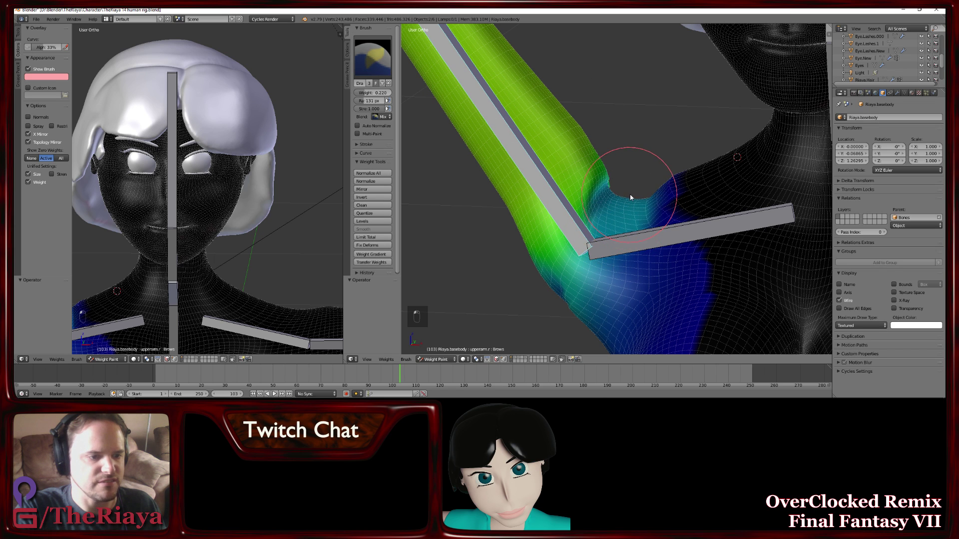
key(ctrl+z)
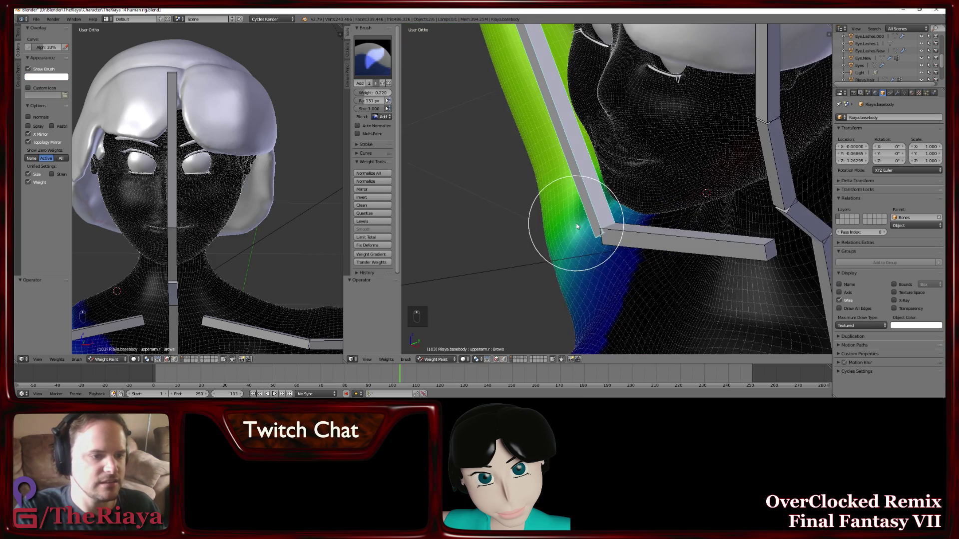
Paint Add-brush weight over the back of the shoulder, then undo back to the earlier shoulder weights
click(618, 211)
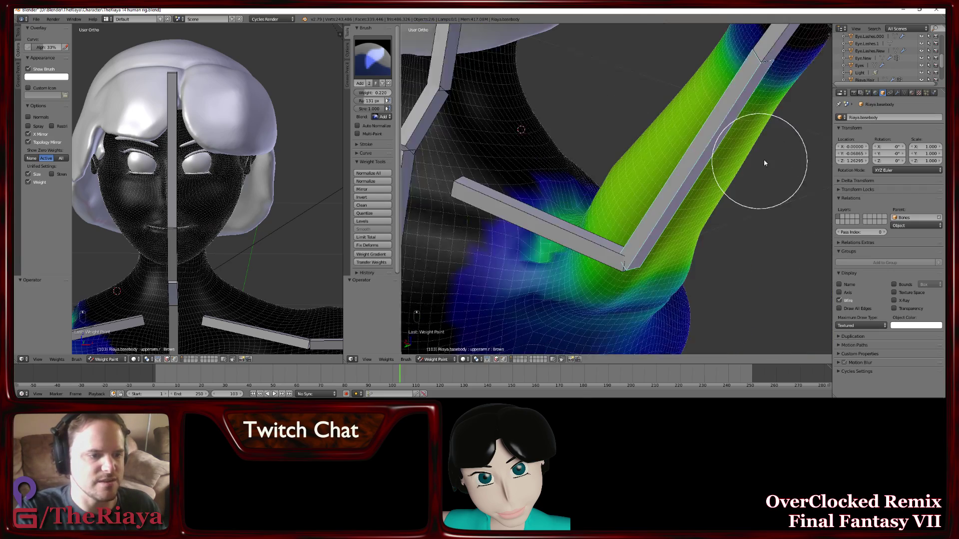
drag(594, 263, 566, 244)
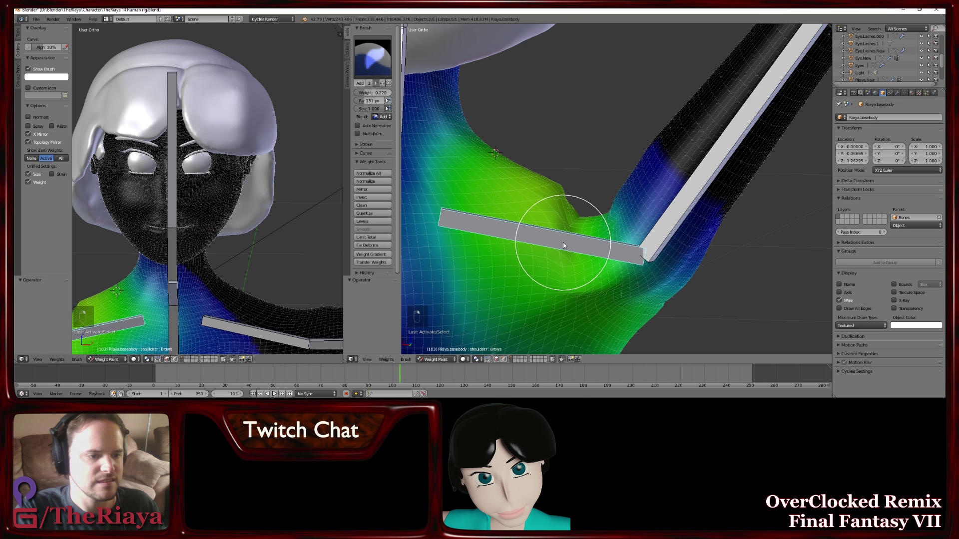
key(ctrl+z)
key(ctrl+z)
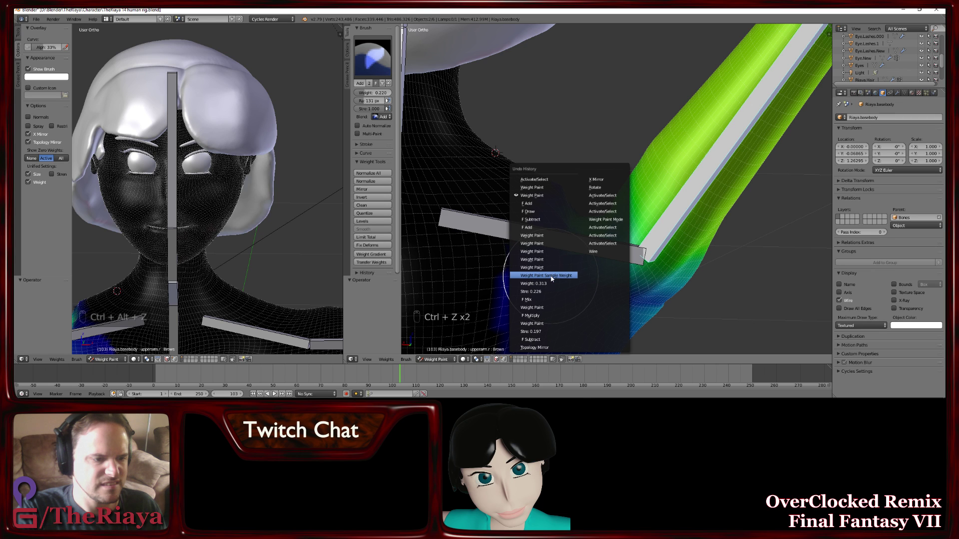
key(ctrl+shift+alt+z)
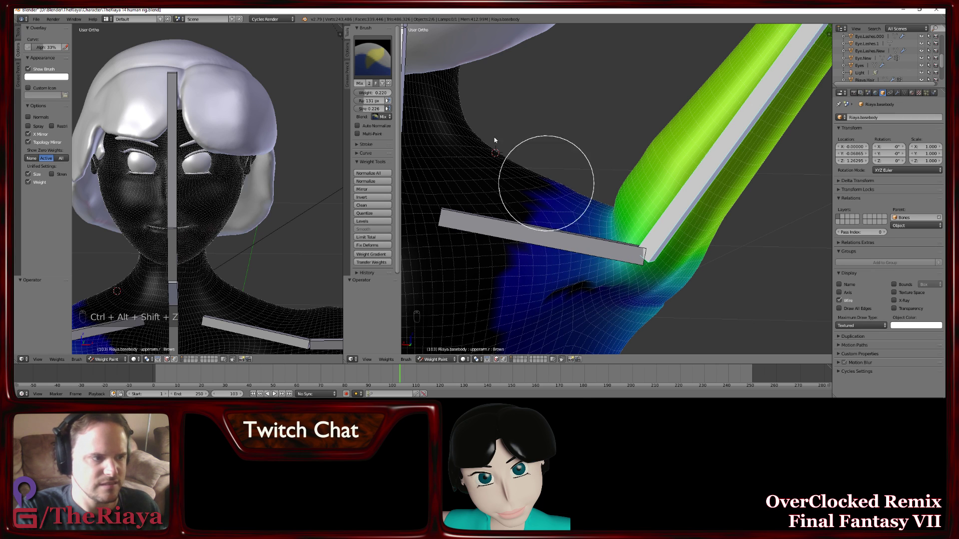
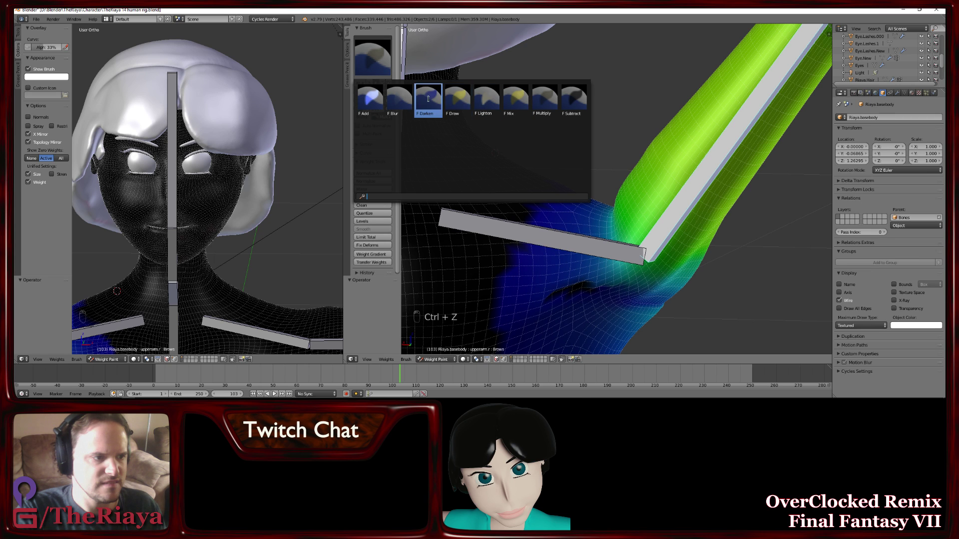
Blend the arm weight over the back of the shoulder and smooth it around the front shoulder joint
drag(577, 285, 578, 203)
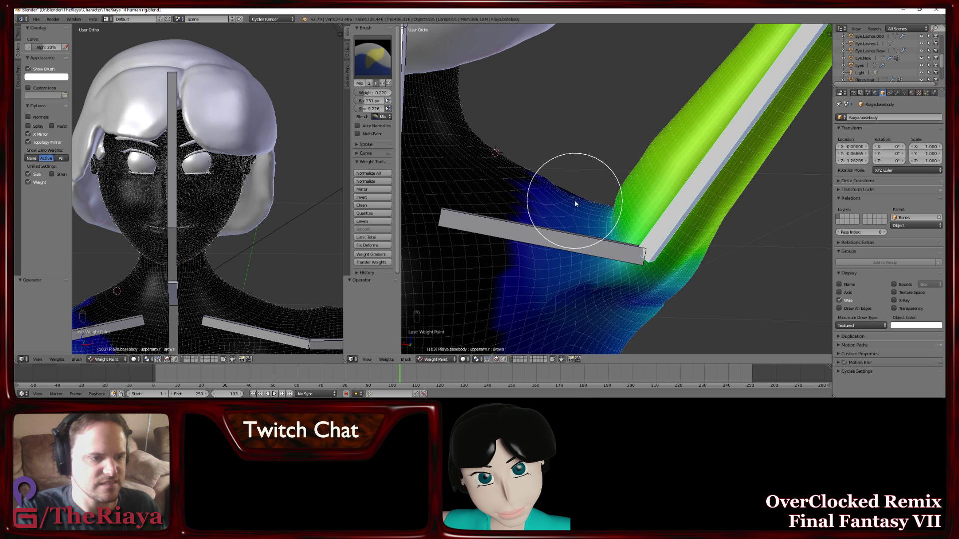
key(ctrl+z)
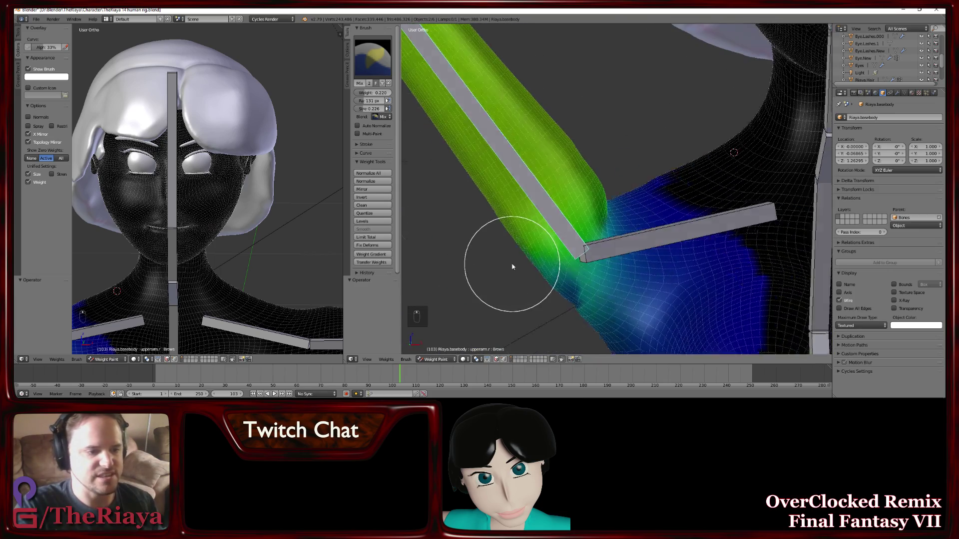
drag(502, 279, 483, 187)
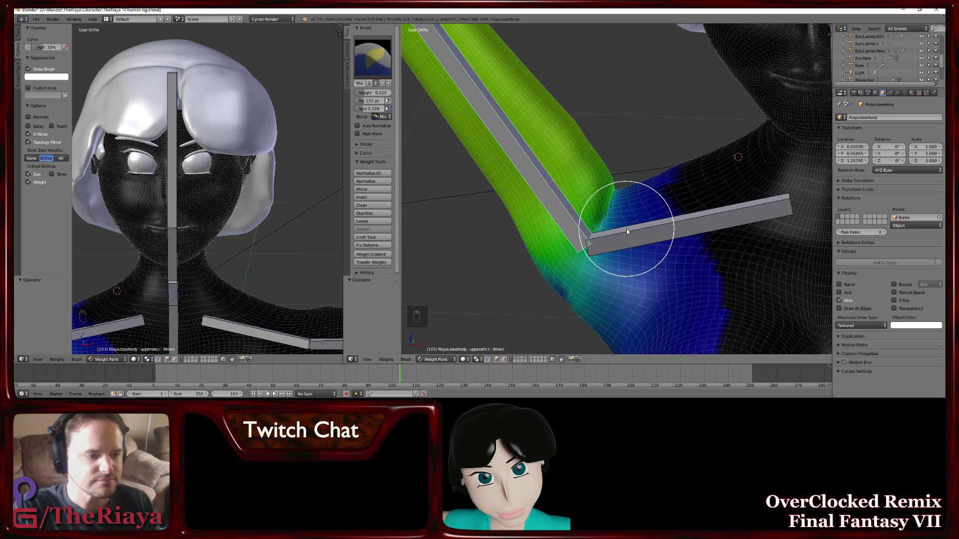
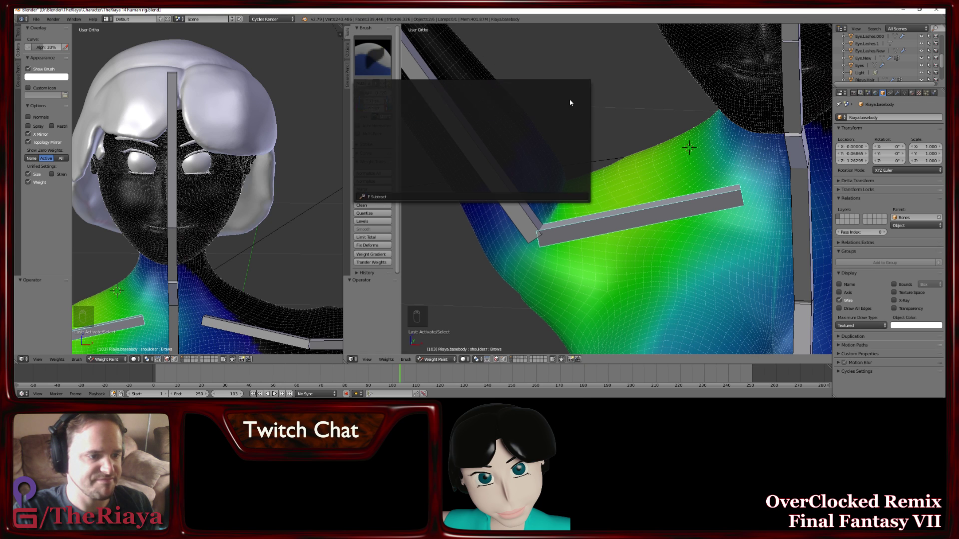
Try spreading arm weight across the upper chest and collarbone, undo it and save the file
drag(521, 201, 535, 156)
drag(581, 158, 486, 161)
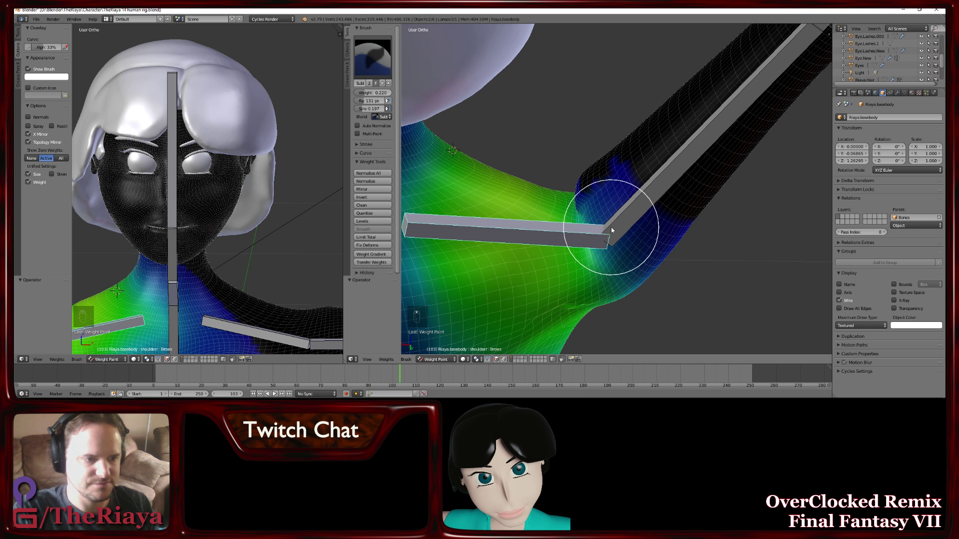
key(ctrl+z)
key(ctrl+z)
key(ctrl+s)
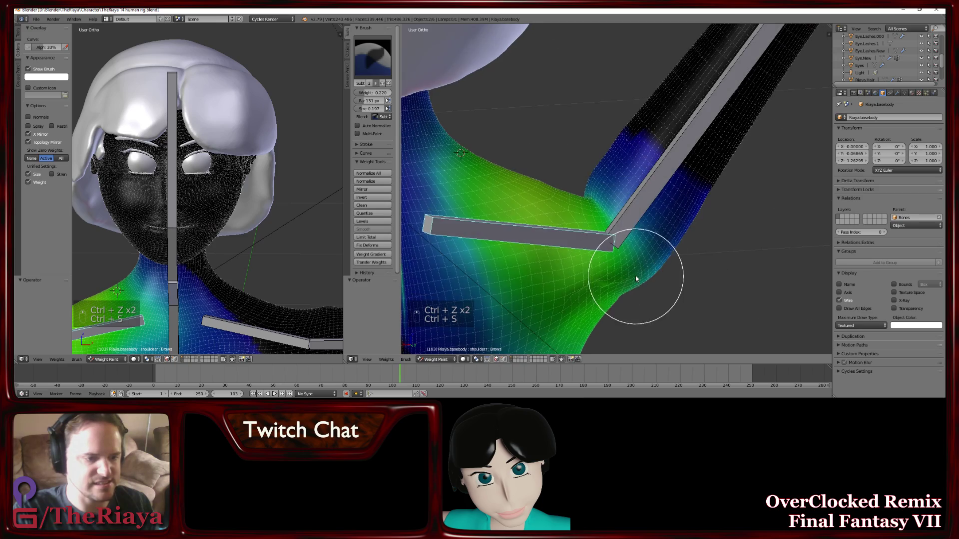
Subtract weight where the arm meets the shoulder and along the shoulder underside
drag(541, 259, 553, 235)
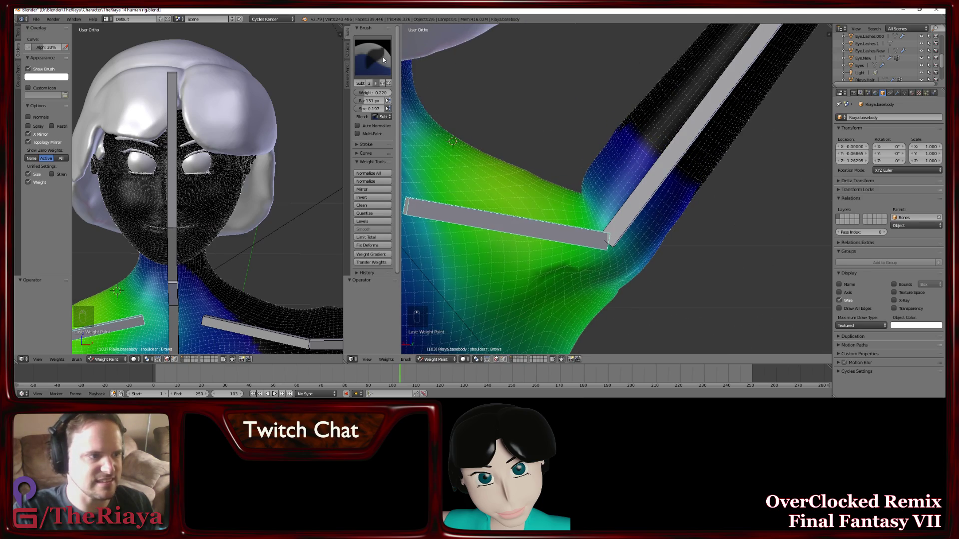
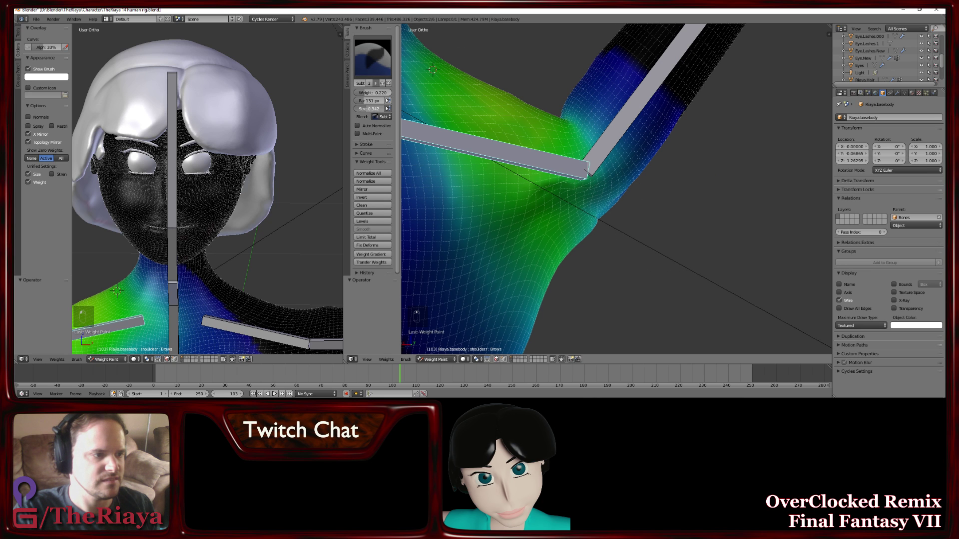
drag(646, 137, 587, 108)
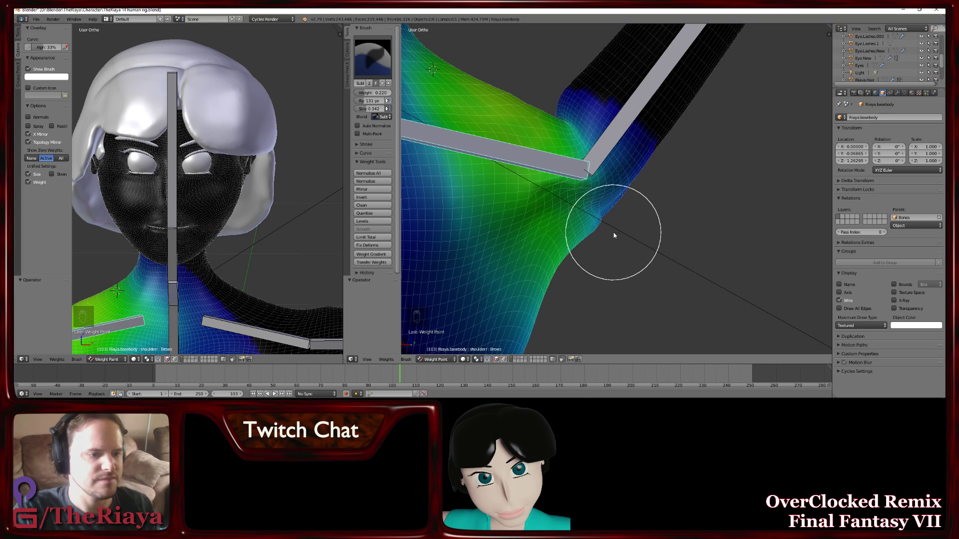
drag(600, 218, 548, 231)
Switch the brush to Add and paint weight onto the collarbone area seen from behind
drag(636, 191, 588, 234)
click(587, 233)
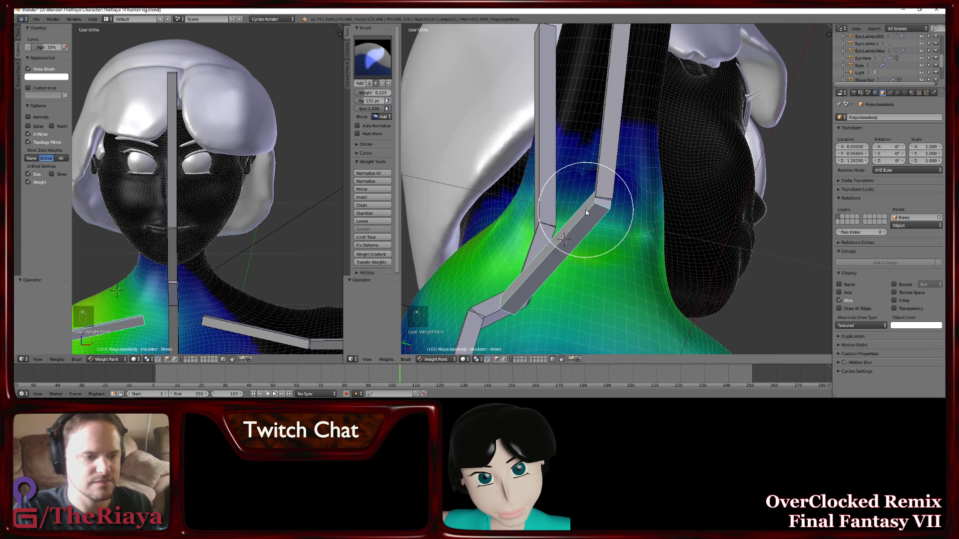
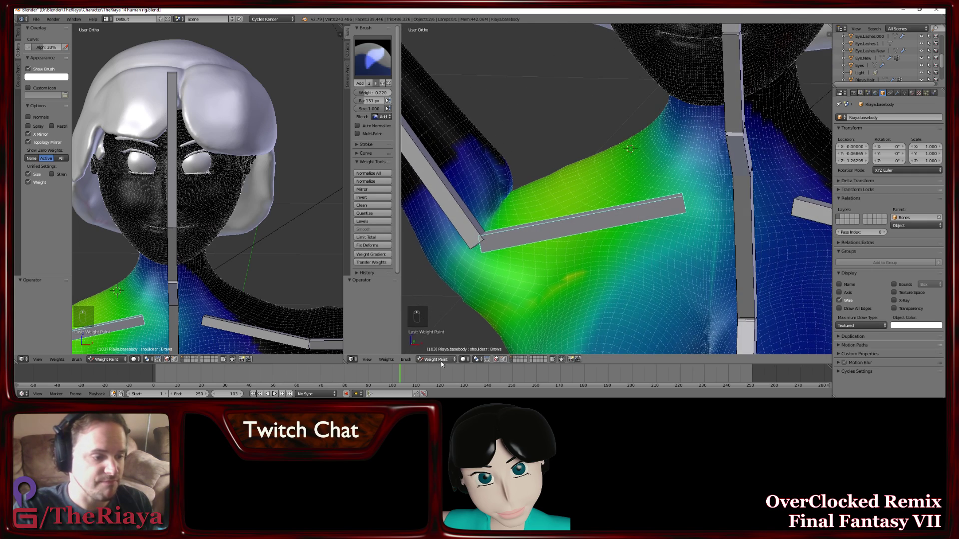
drag(444, 359, 443, 336)
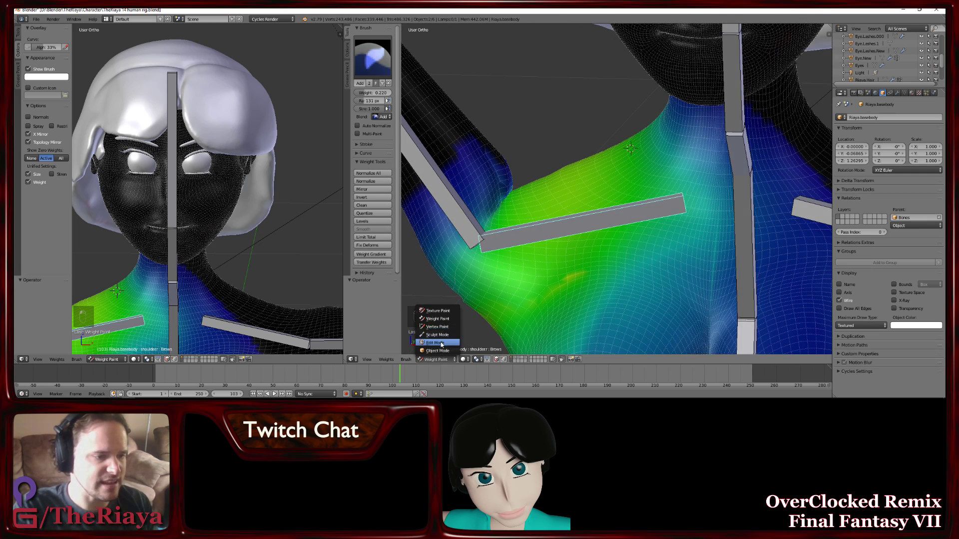
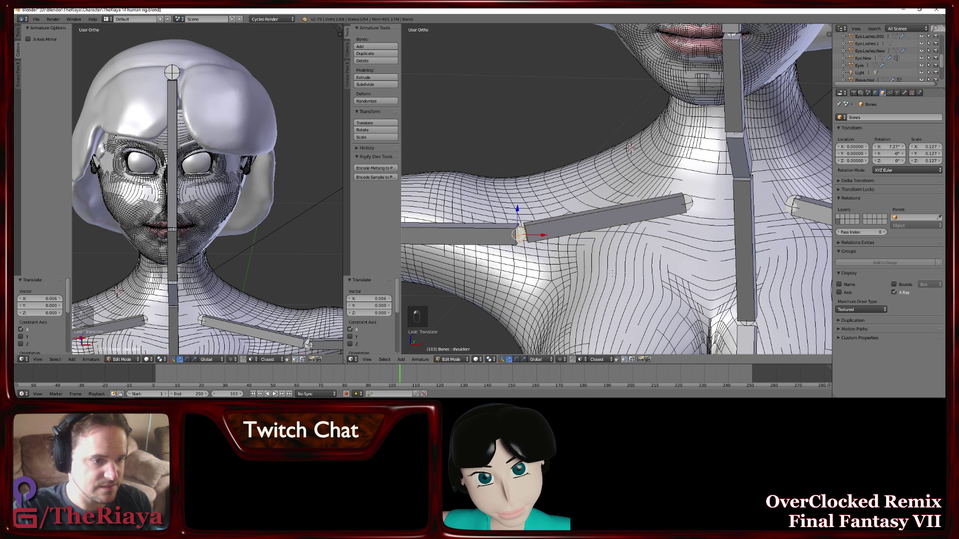
Move the collarbone bone joints lower along the shoulders, confirm, and leave bone editing for the body mesh
key(ctrl+z)
key(ctrl+z)
key(ctrl+z)
key(ctrl+z)
key(ctrl+z)
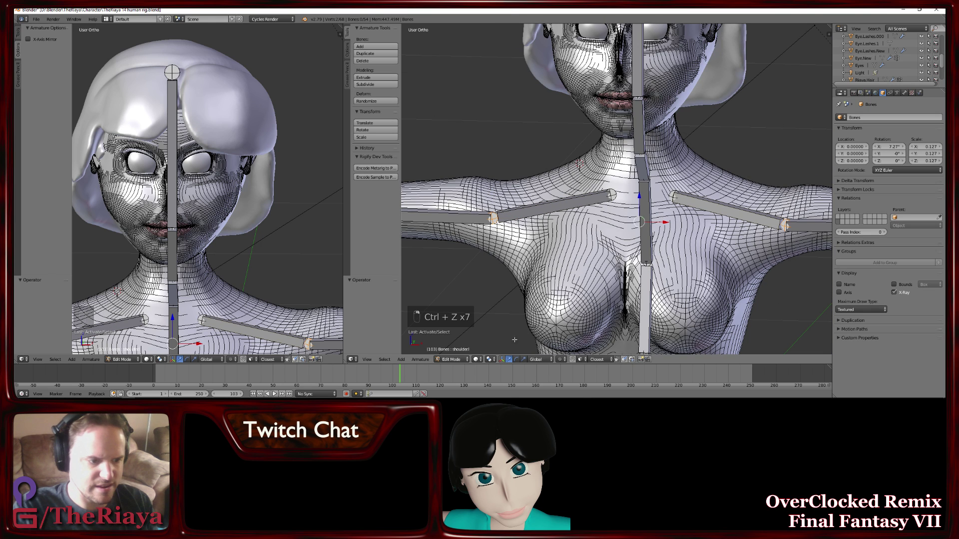
key(s)
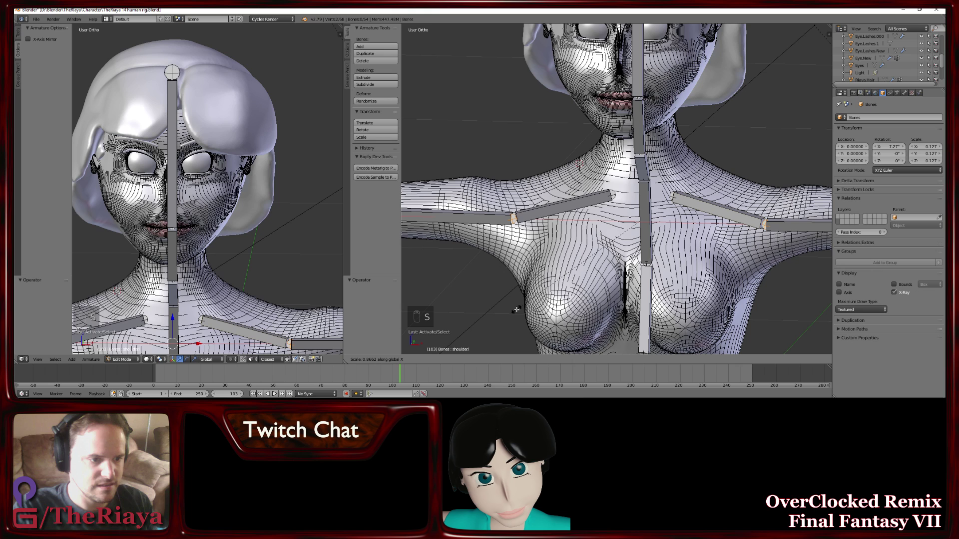
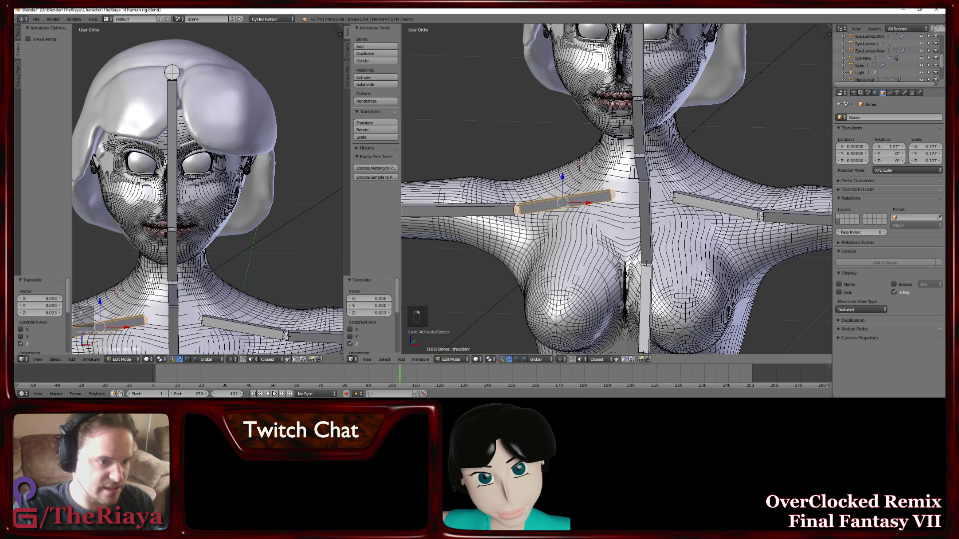
key(Tab)
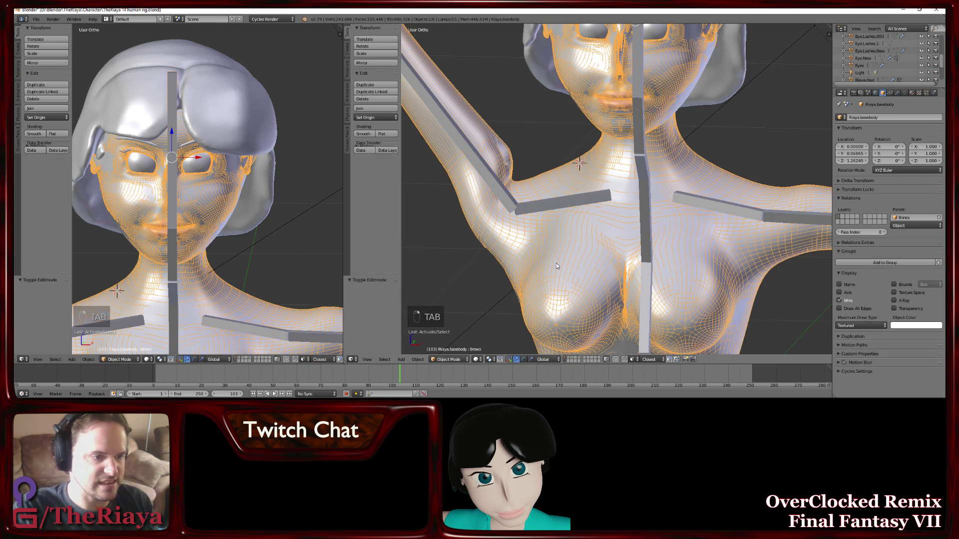
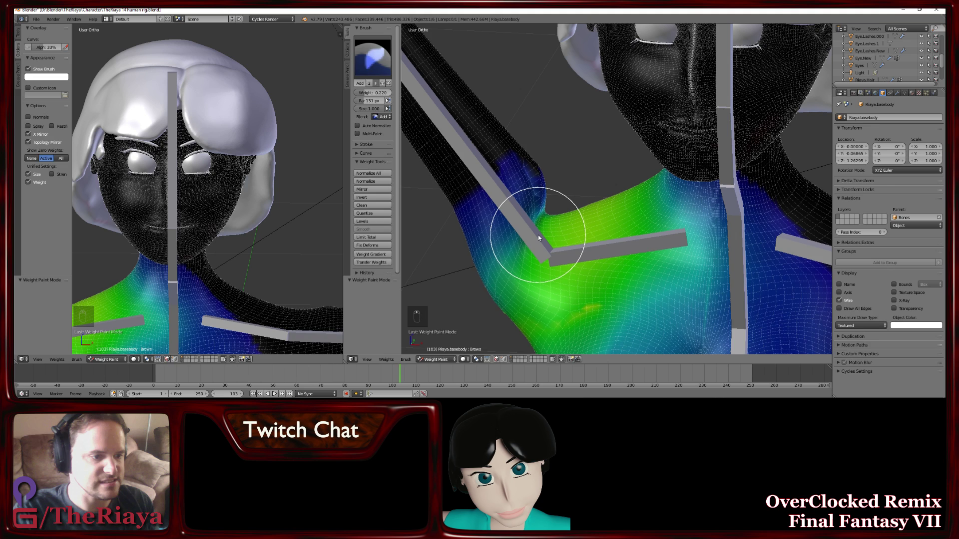
Add collarbone weight around the armpit and arm-shoulder junction, then switch the brush to Subtract
drag(541, 237, 504, 309)
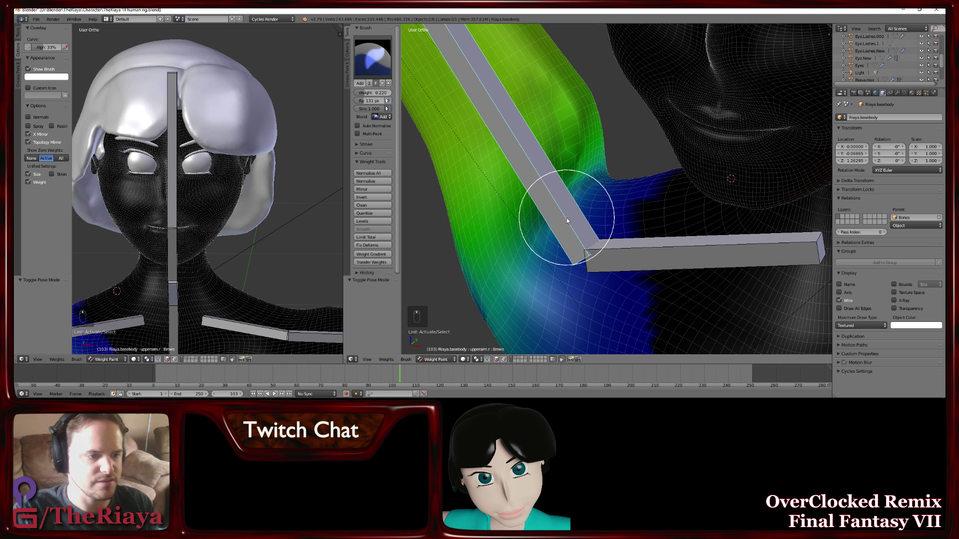
drag(582, 207, 611, 178)
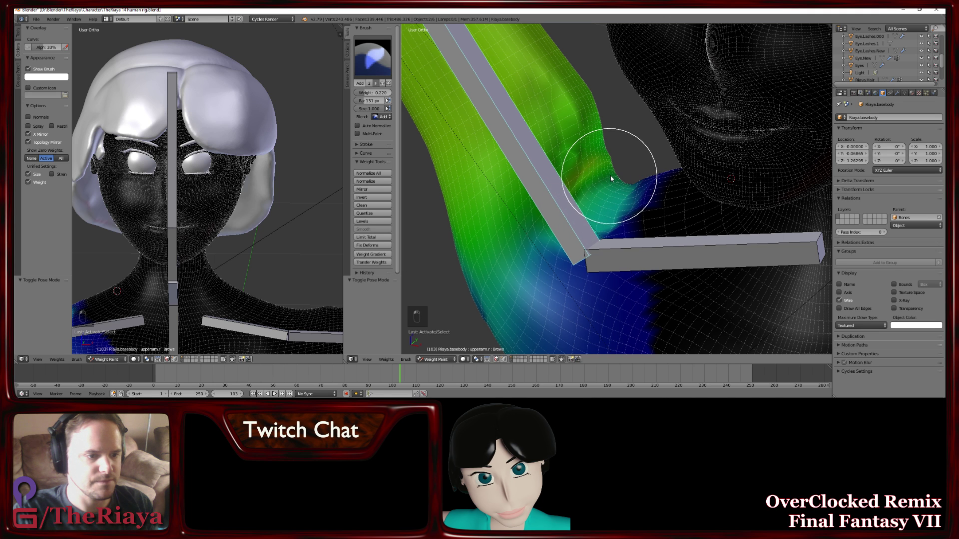
key(ctrl+z)
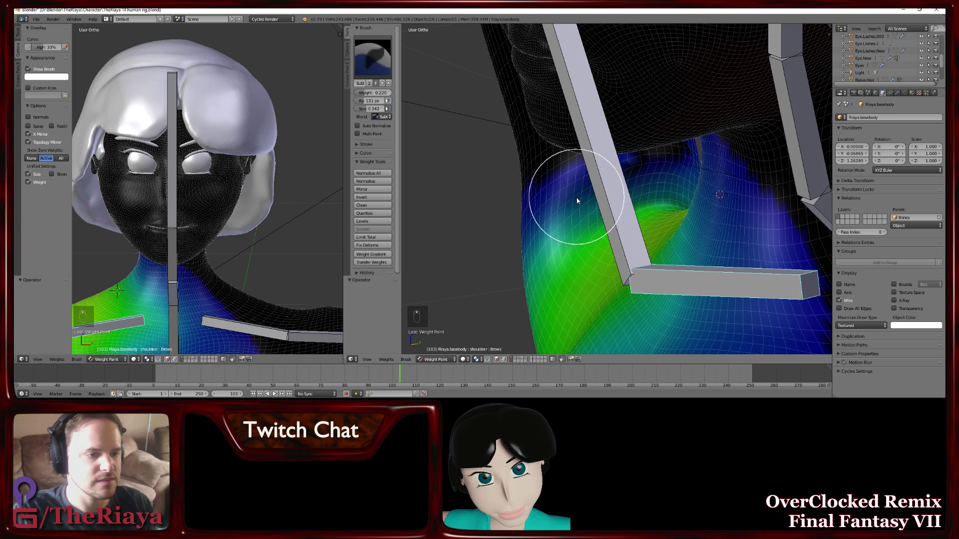
Subtract collarbone weight from the upper arm and the armpit fold, viewed from under the arm
drag(591, 195, 663, 193)
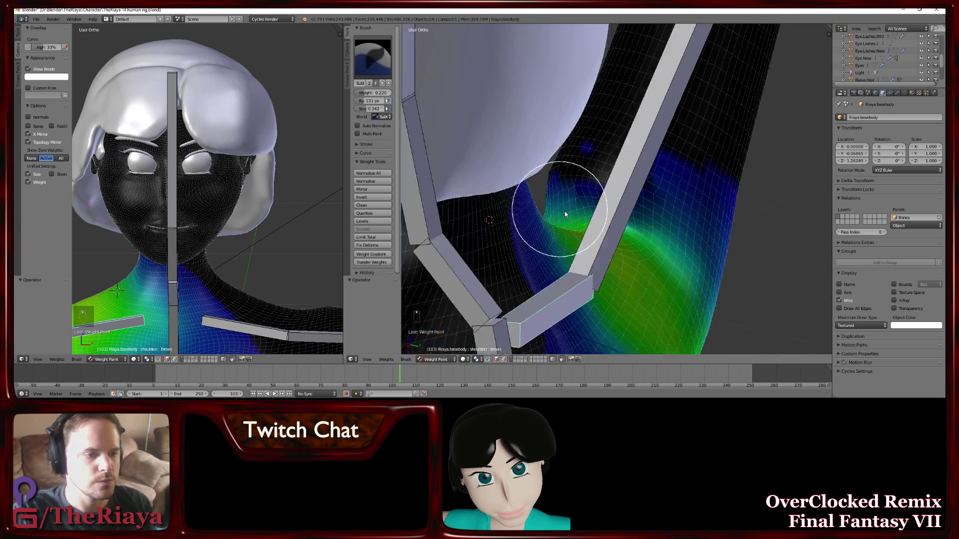
drag(617, 243, 635, 213)
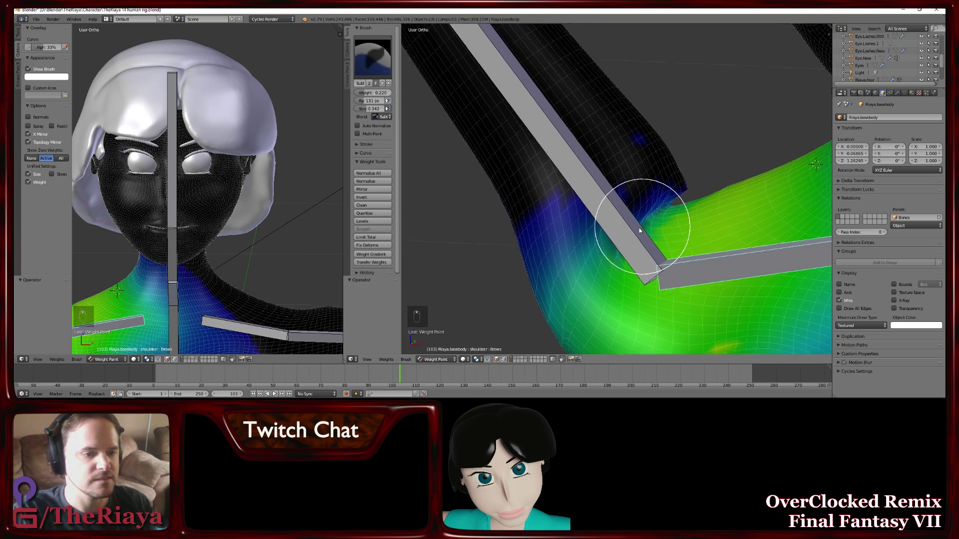
drag(644, 240, 662, 213)
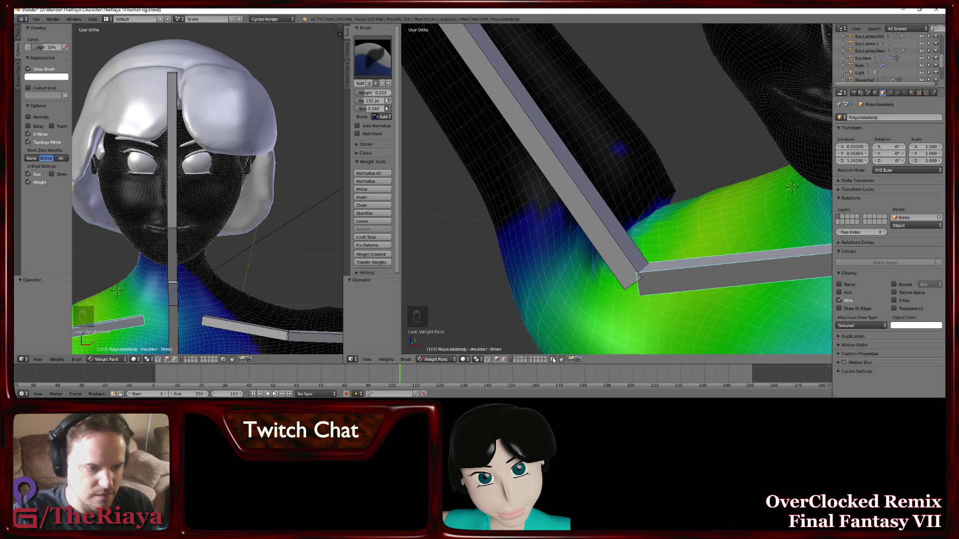
drag(562, 361, 662, 232)
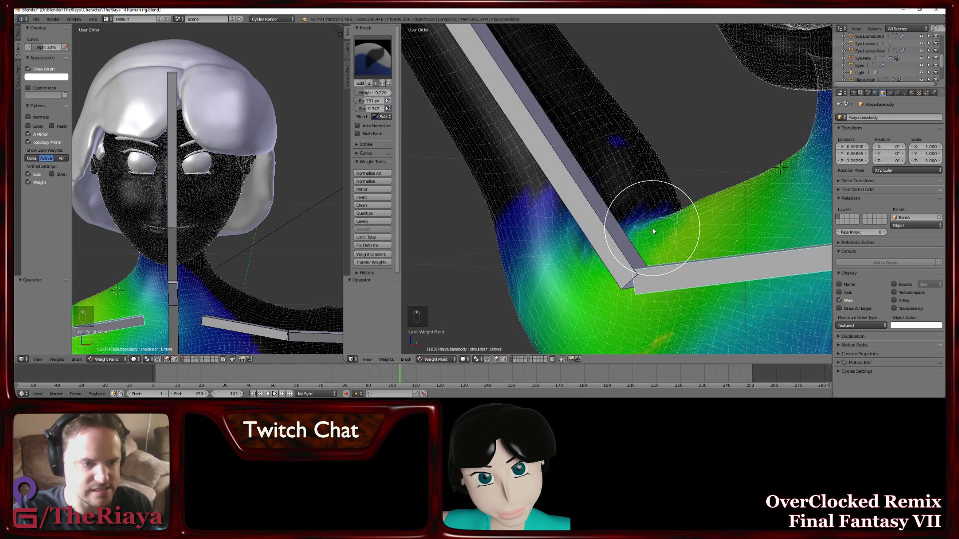
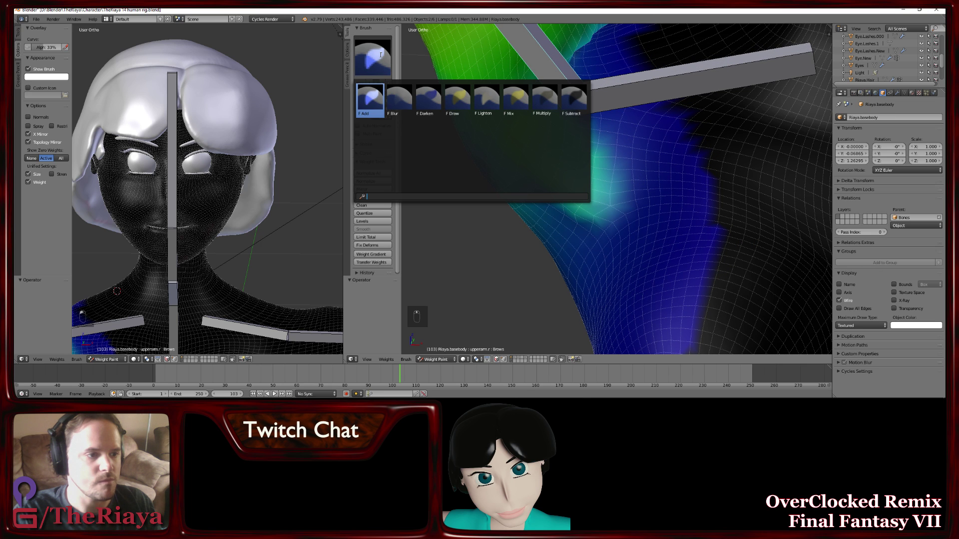
Blend and lower the weight on the chest below the shoulder, then undo those strokes
drag(525, 106, 609, 279)
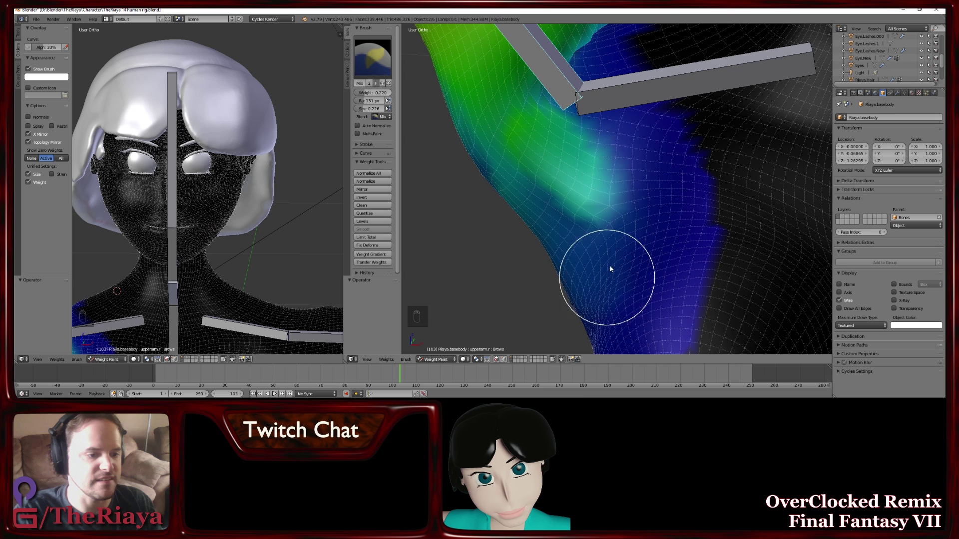
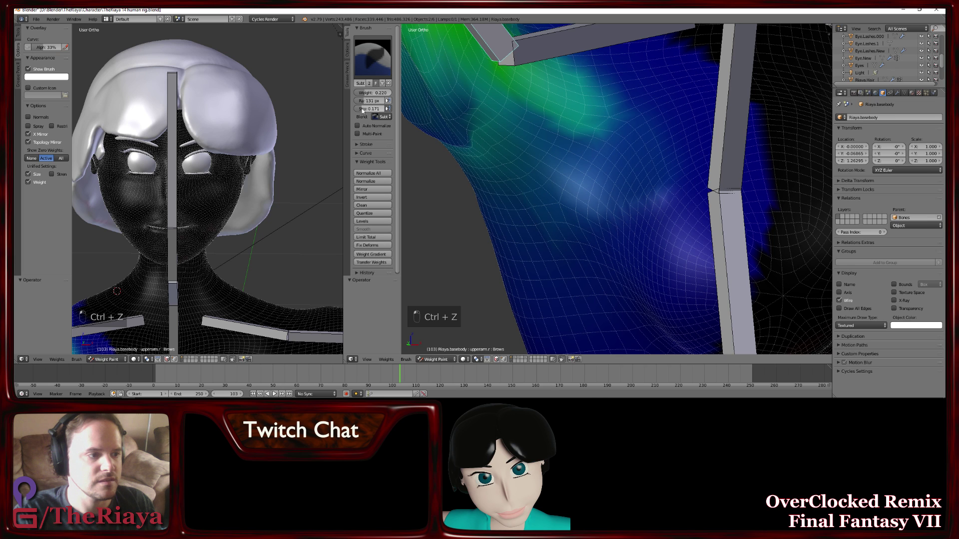
drag(571, 192, 618, 216)
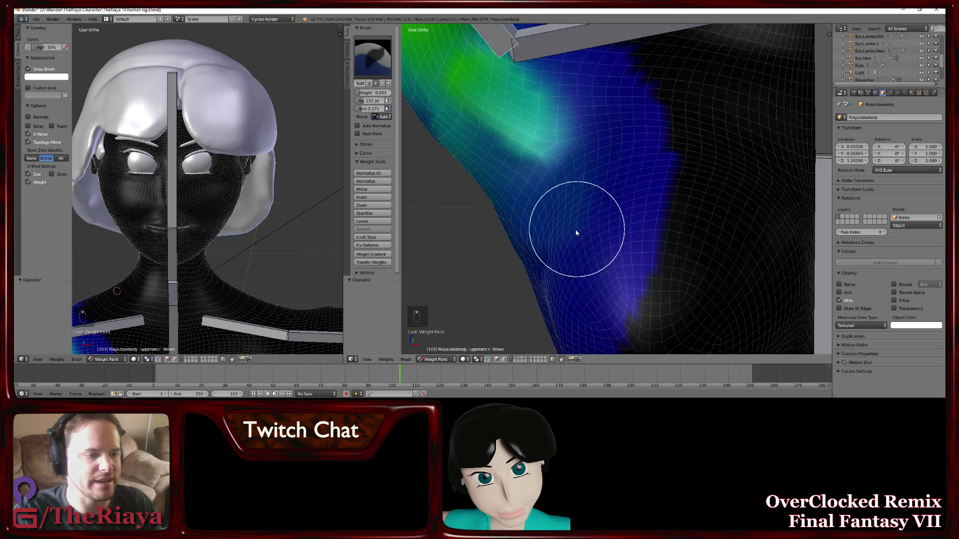
key(ctrl+z)
key(ctrl+z)
key(ctrl+z)
key(ctrl+z)
key(ctrl+z)
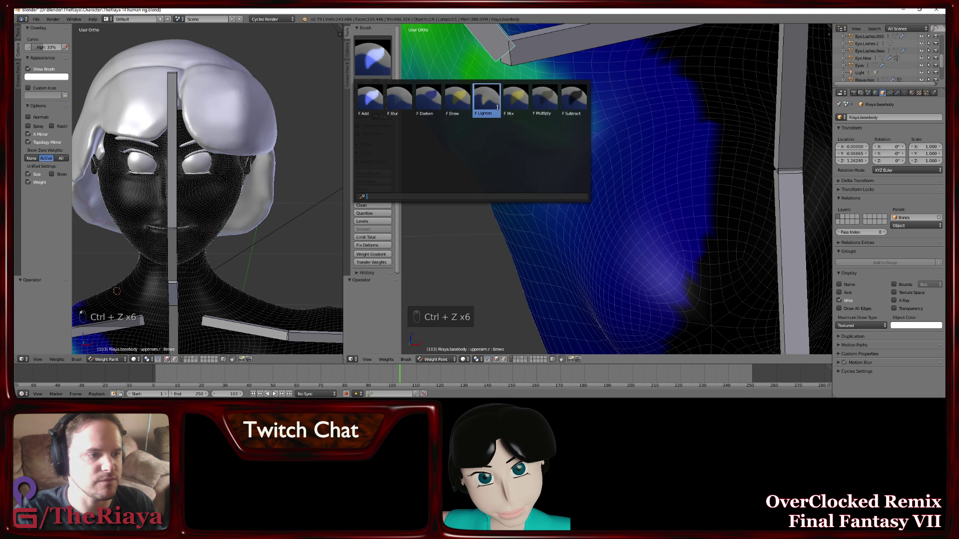
Dab weight onto the shoulder joint, resize the brush, and paint along the blue shoulder area
drag(525, 179, 538, 116)
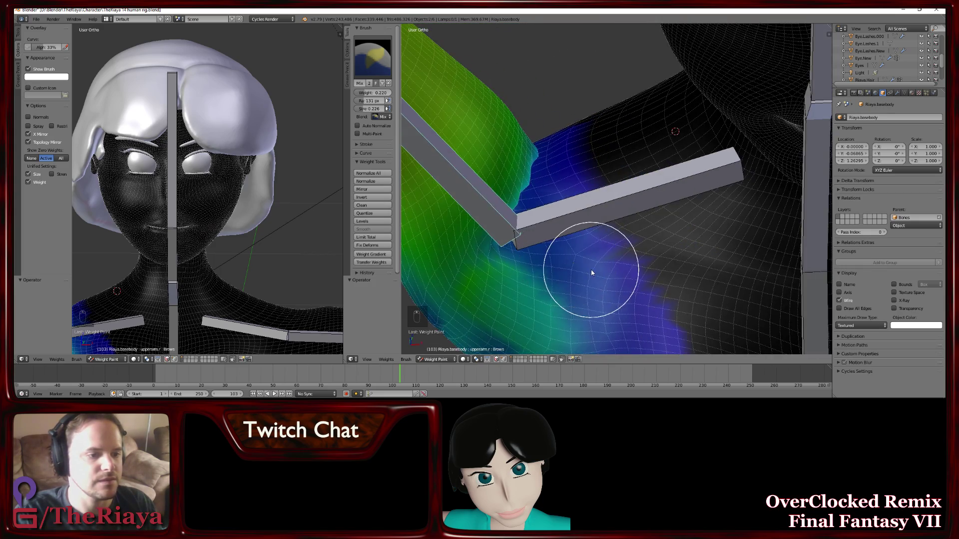
drag(638, 266, 663, 141)
click(588, 198)
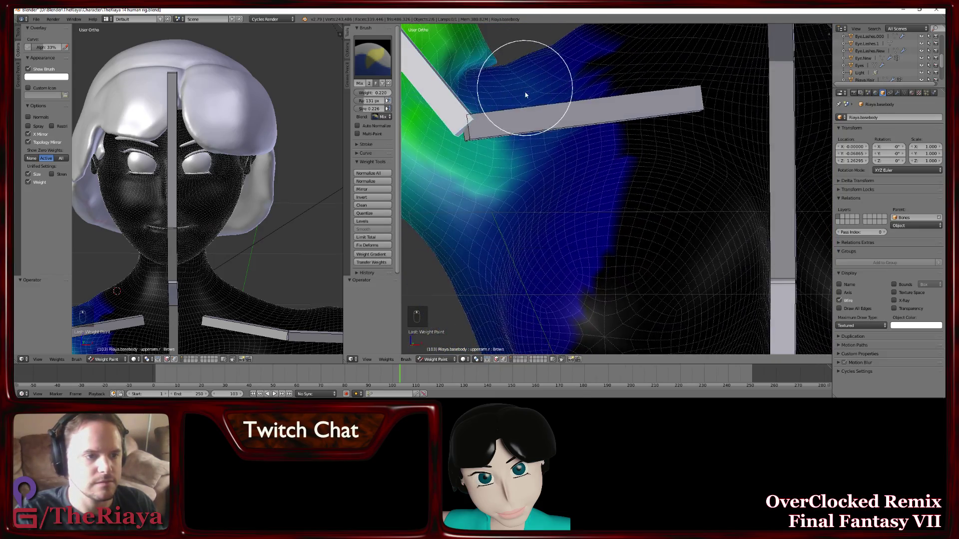
key(f)
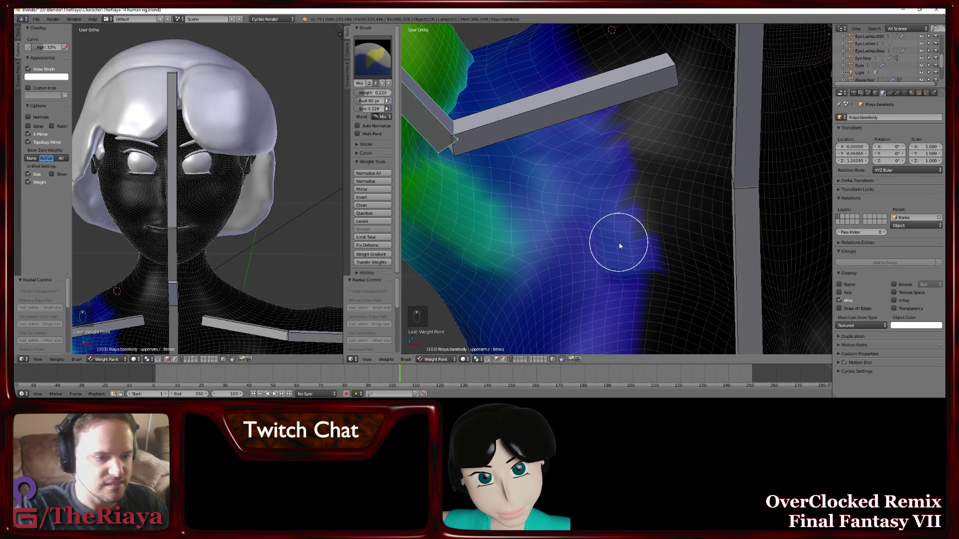
key(ctrl+z)
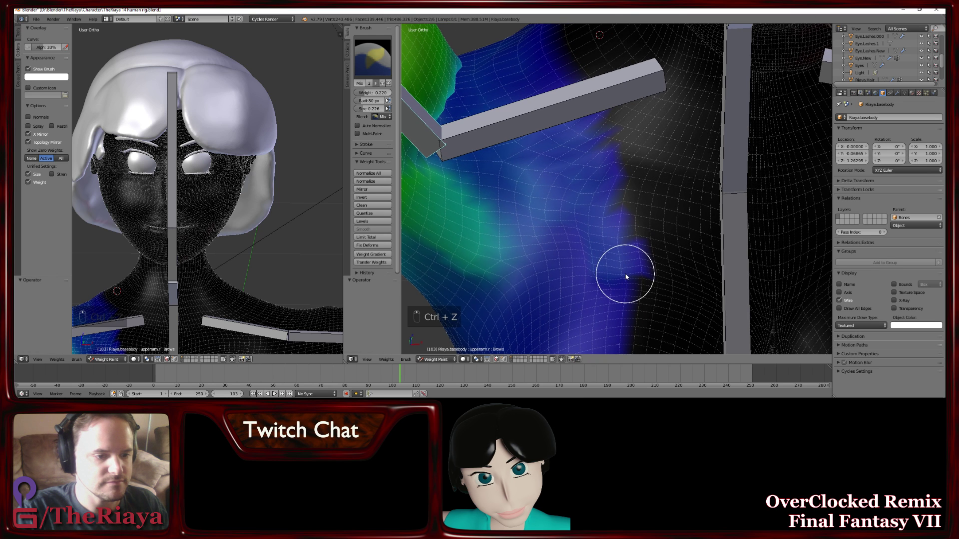
drag(621, 252, 610, 215)
Pick an Add brush and paint green weight along the upper arm
key(ctrl+z)
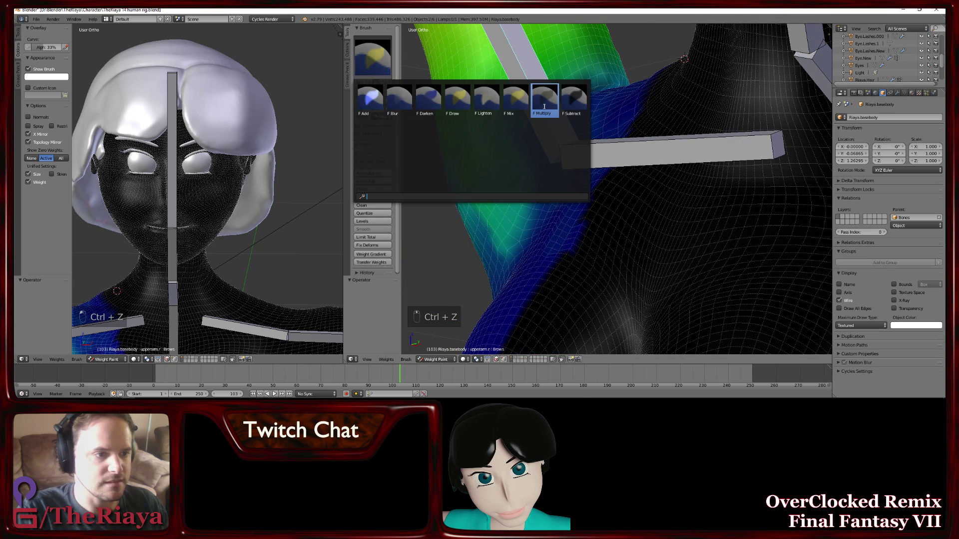
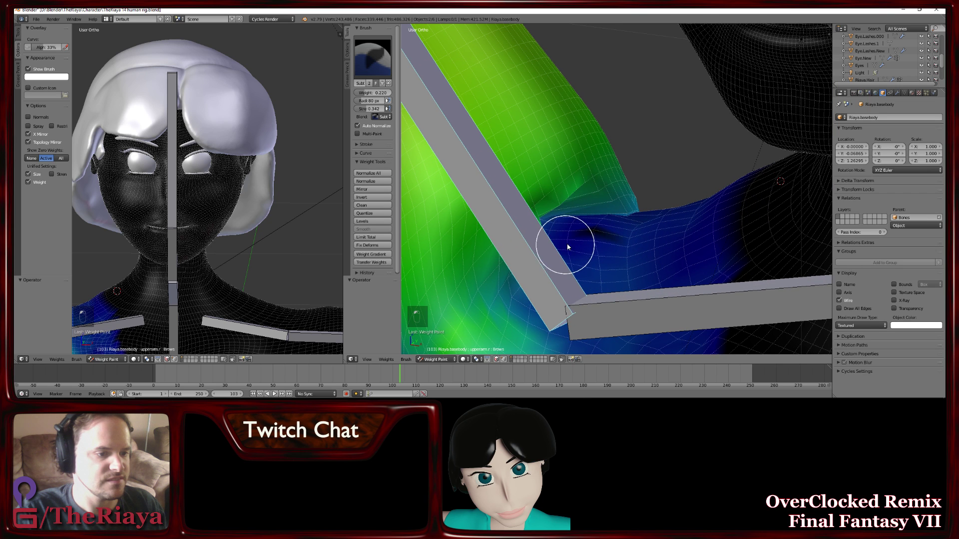
key(ctrl+z)
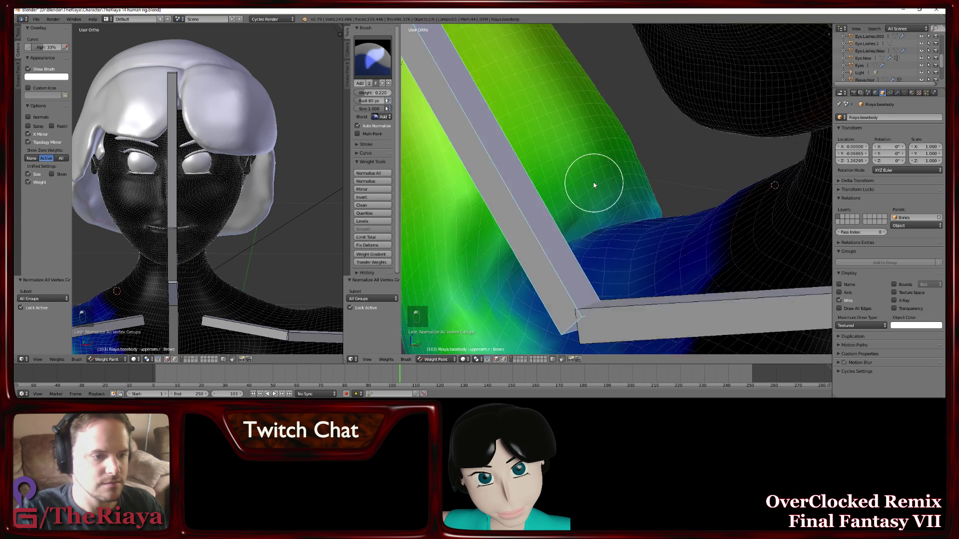
click(591, 175)
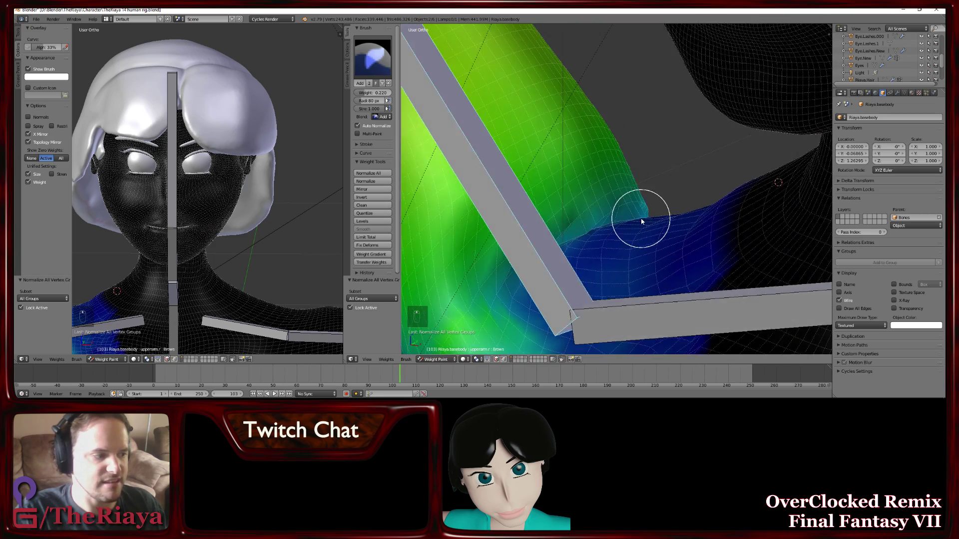
drag(625, 204, 650, 225)
key(ctrl+z)
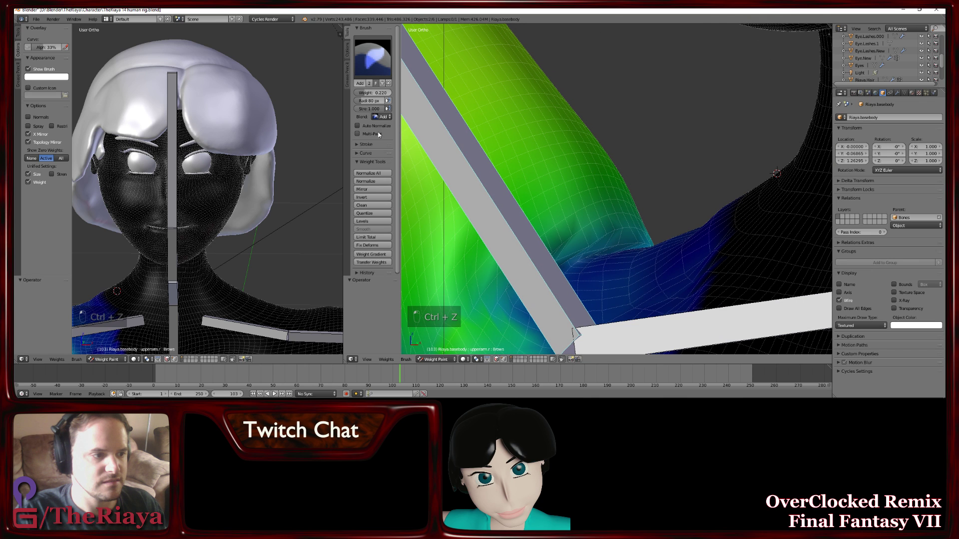
drag(575, 205, 388, 220)
Turn toward the neck and adjust weight at the armpit joint
click(388, 220)
drag(388, 220, 448, 209)
middle_click(437, 196)
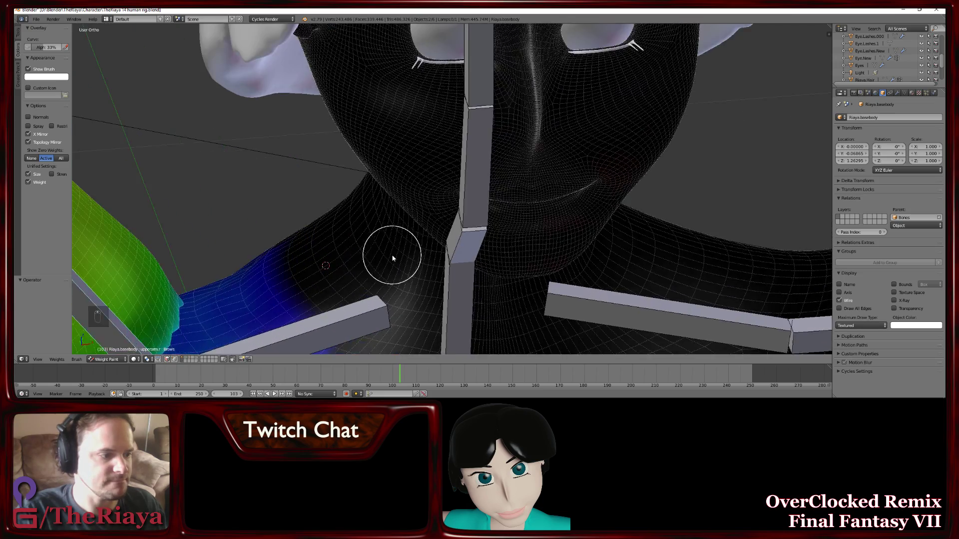
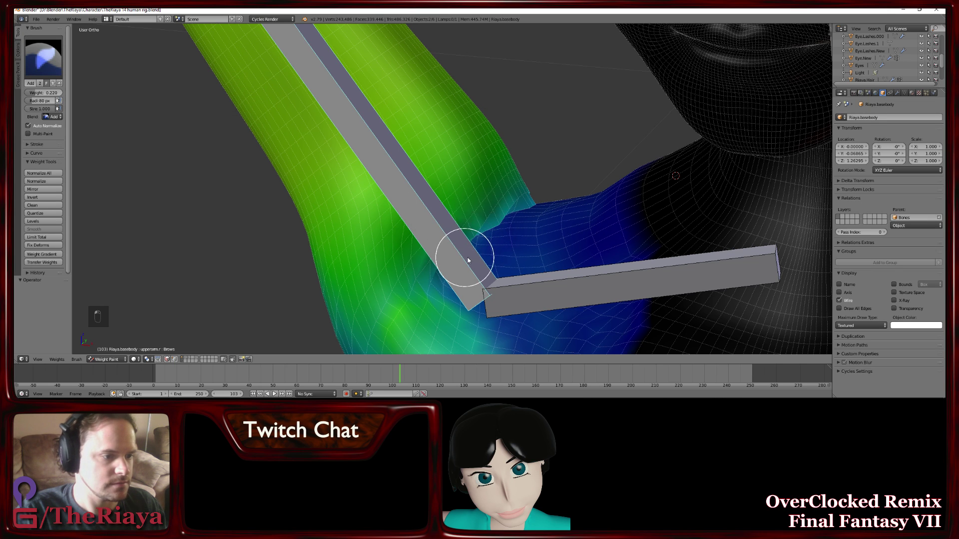
click(534, 198)
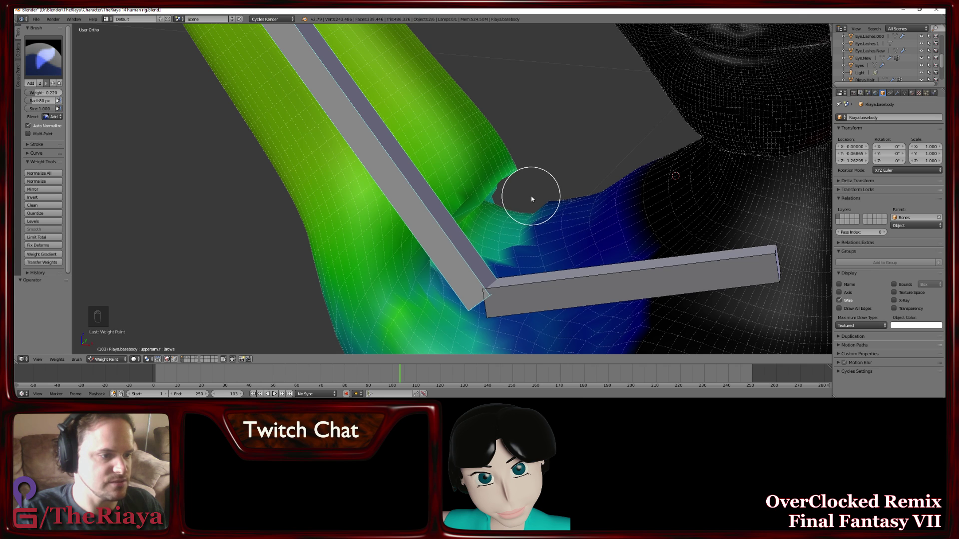
key(ctrl+z)
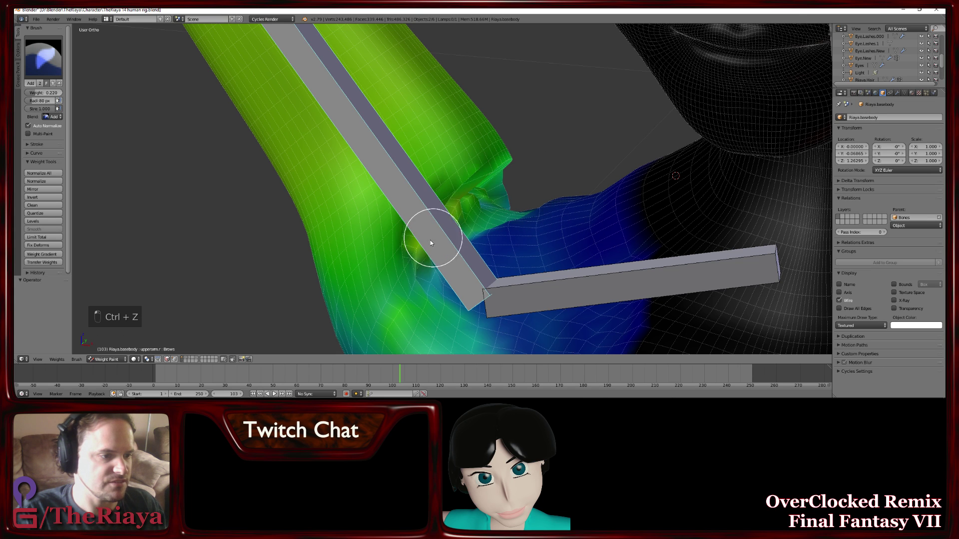
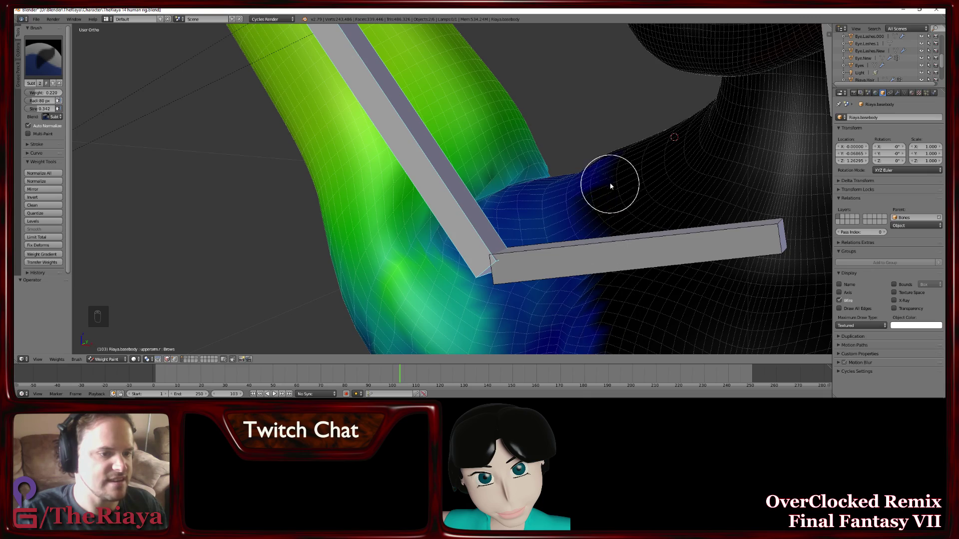
Orbit to the front and underside of the shoulder to inspect weights beneath the collarbone
drag(595, 173, 460, 196)
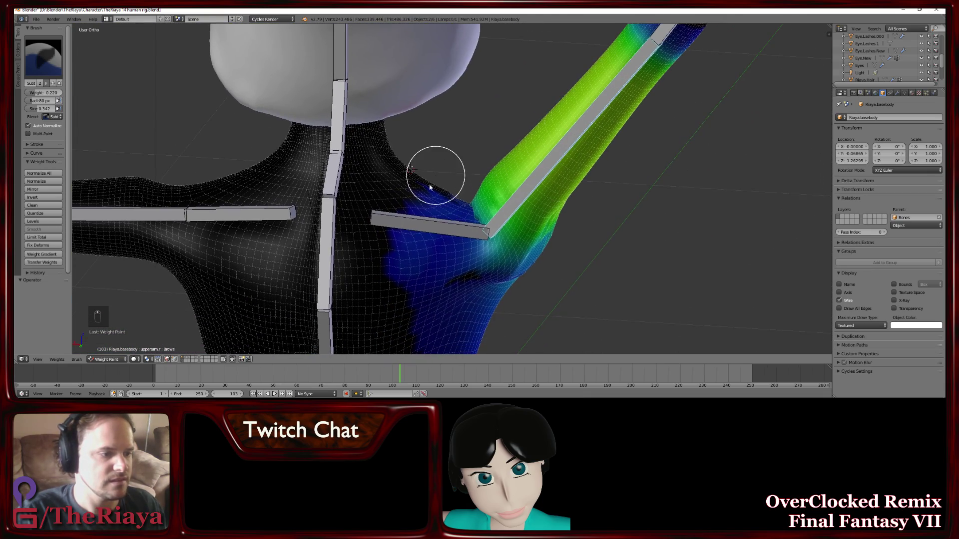
drag(398, 271, 441, 173)
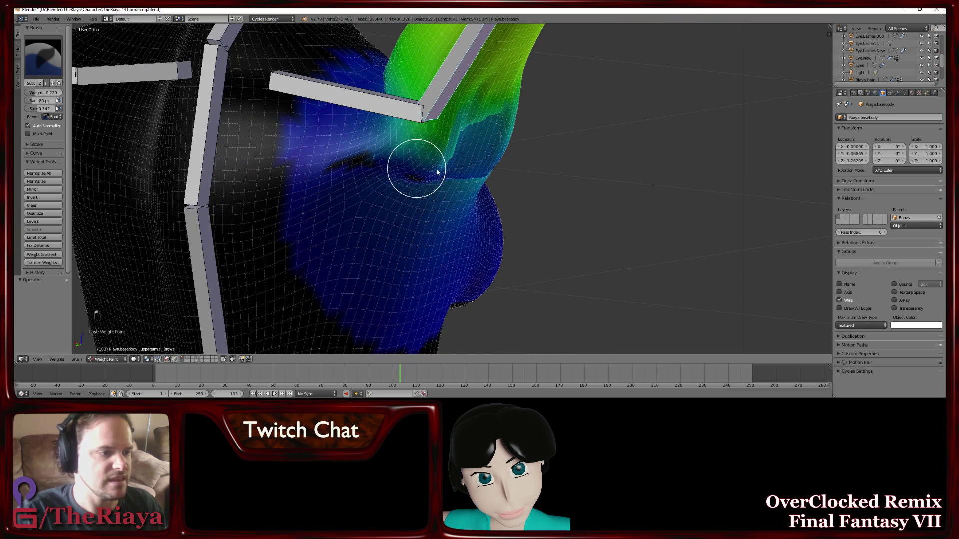
drag(466, 159, 433, 160)
key(ctrl+z)
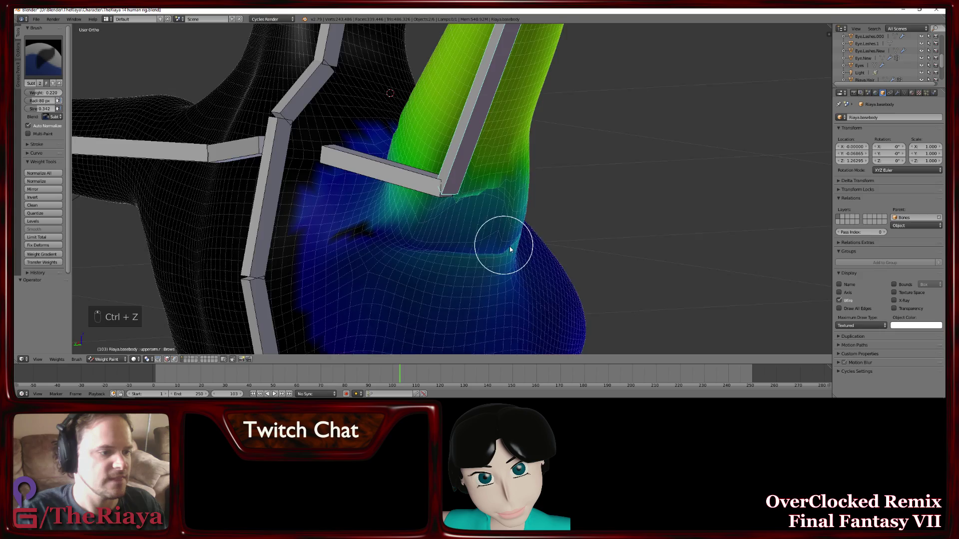
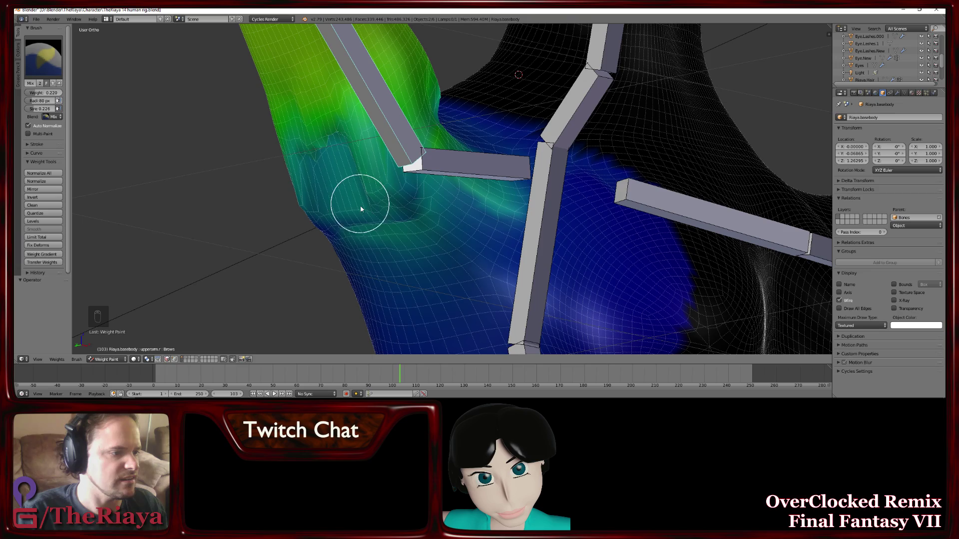
Subtract weight from the front of the shoulder, then set the brush blend to Multiply
key(ctrl+z)
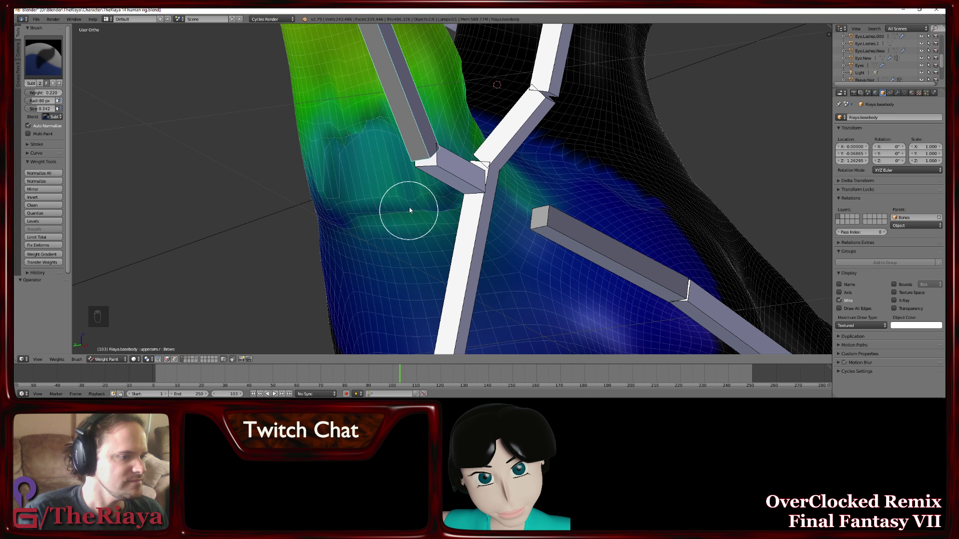
drag(351, 206, 441, 194)
key(ctrl+z)
middle_click(441, 193)
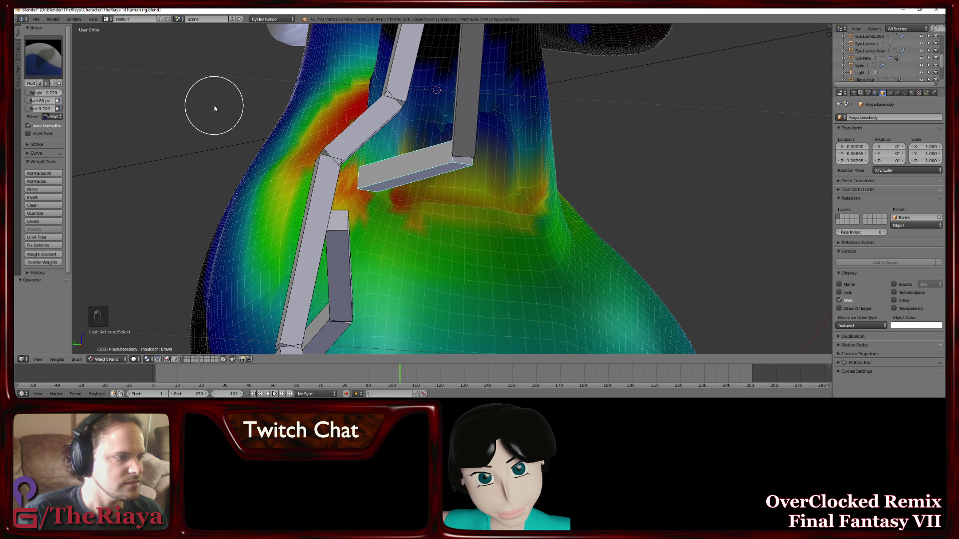
Multiply-paint over the trapezius to concentrate the red weight at the shoulder joint
drag(404, 212, 418, 201)
drag(392, 219, 484, 214)
drag(406, 215, 483, 221)
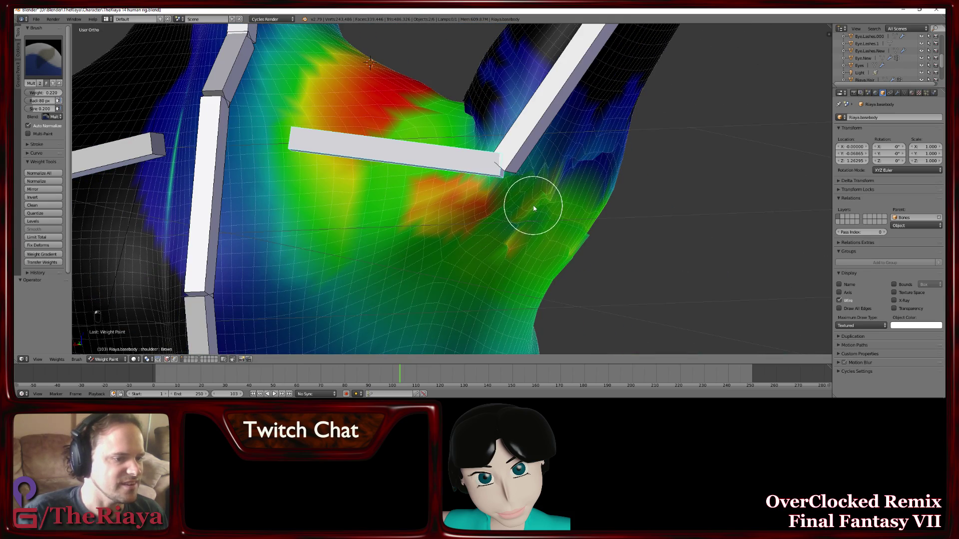
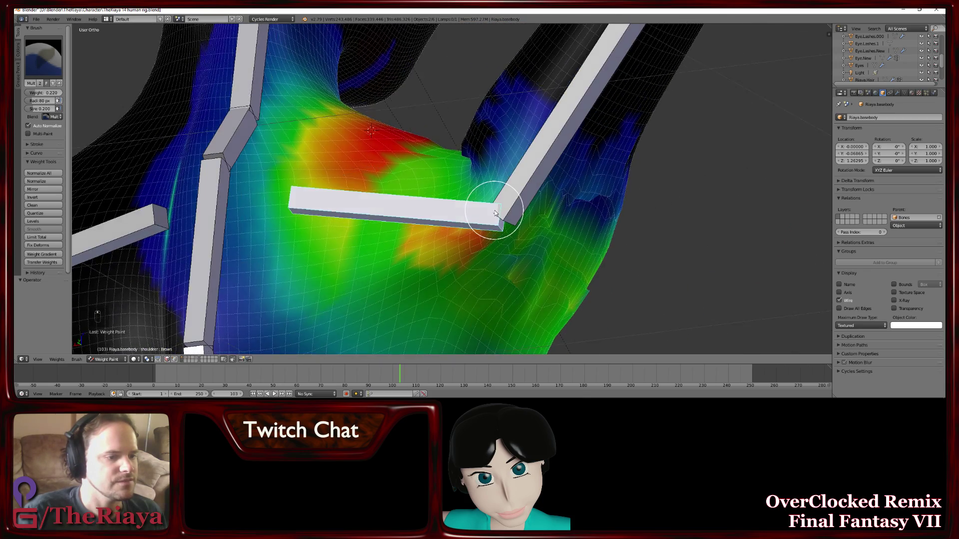
drag(502, 266, 510, 261)
drag(510, 261, 449, 278)
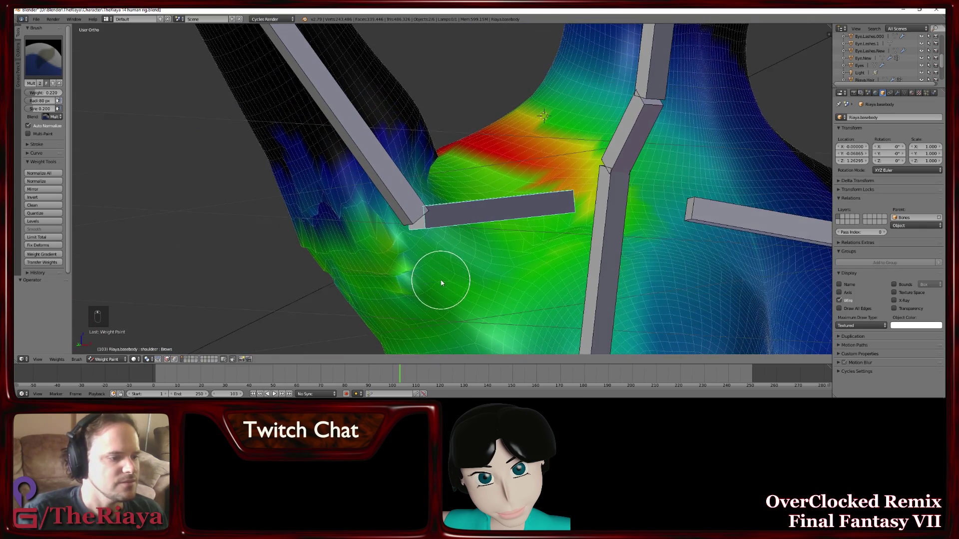
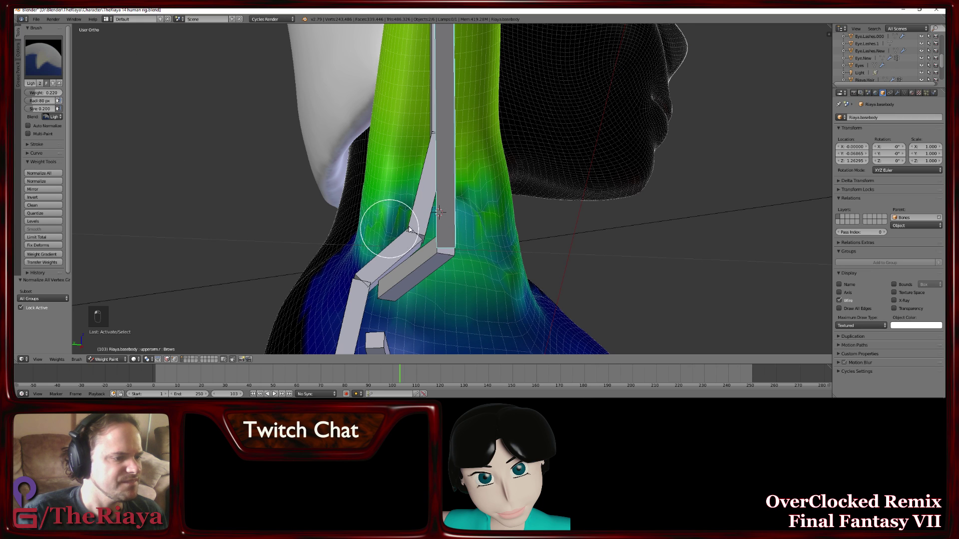
Add weight along the side of the neck down toward the shoulder with several strokes
drag(399, 227, 486, 232)
drag(487, 232, 462, 224)
drag(466, 225, 485, 228)
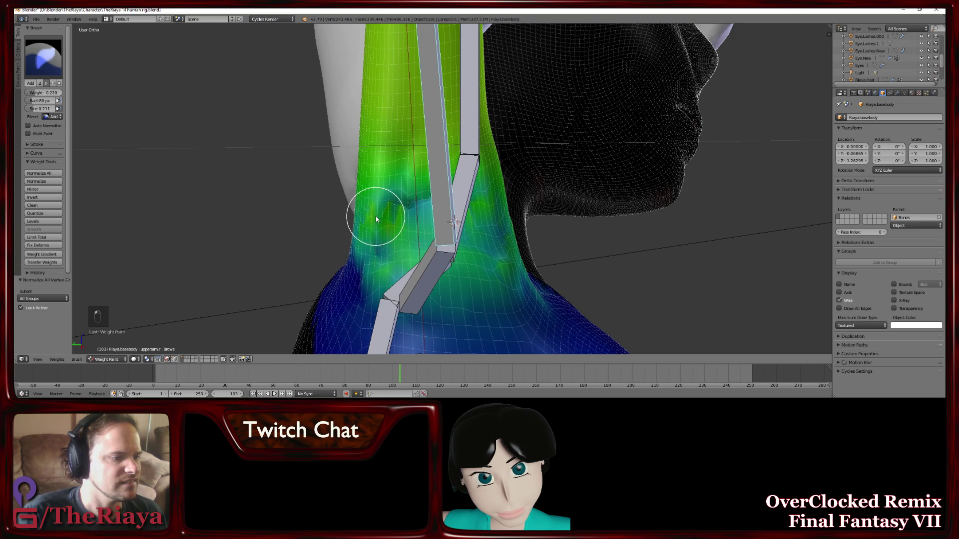
click(428, 234)
drag(429, 235, 343, 260)
drag(344, 259, 421, 238)
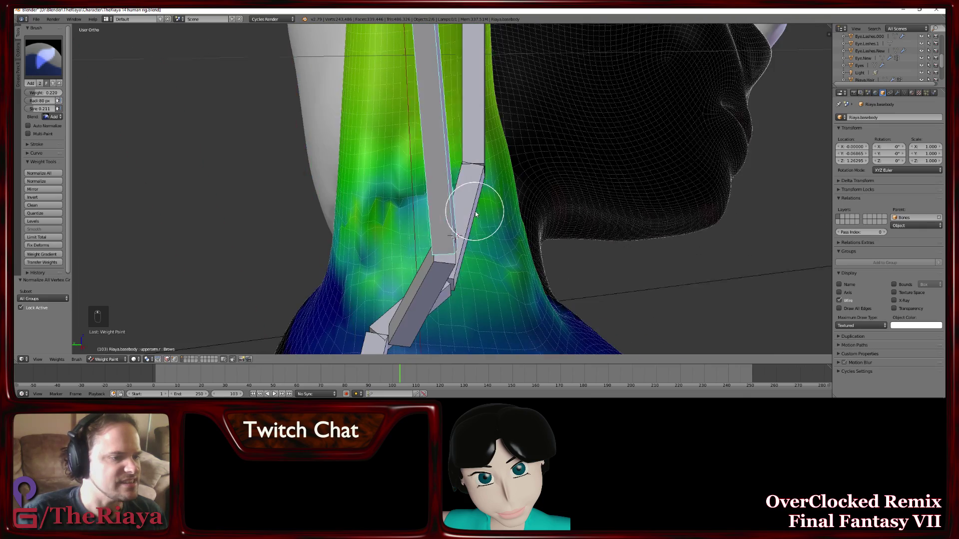
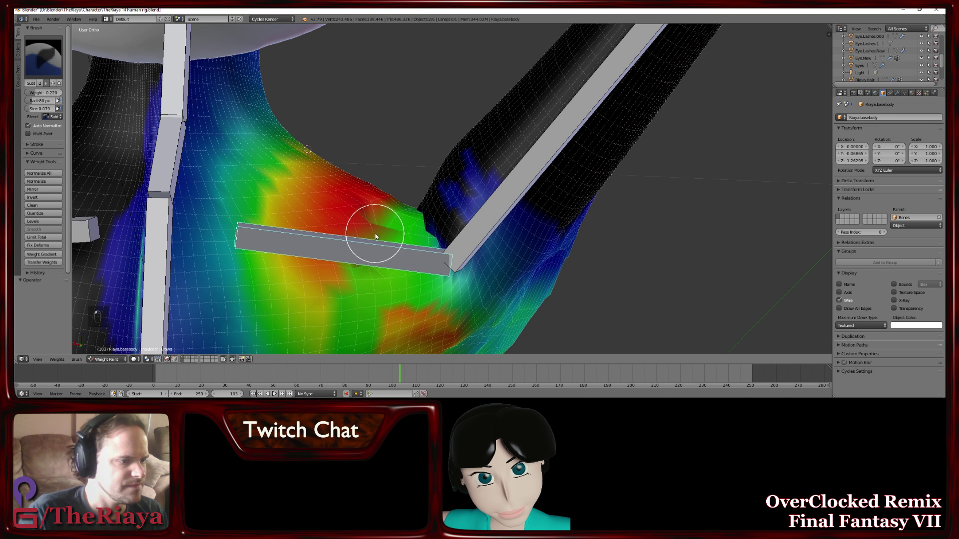
Undo a stray neck stroke and switch the body mesh from Weight Paint into Edit Mode
drag(377, 229, 371, 233)
key(ctrl+z)
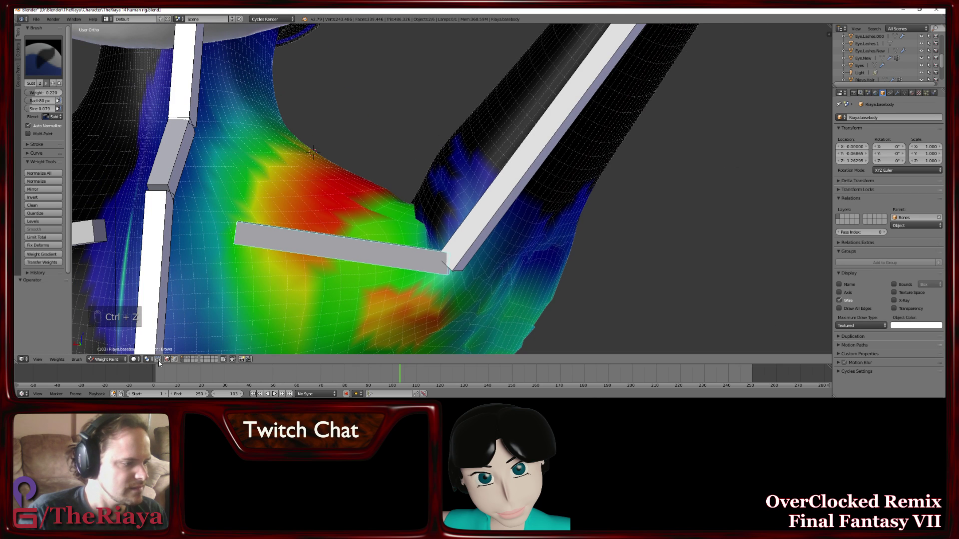
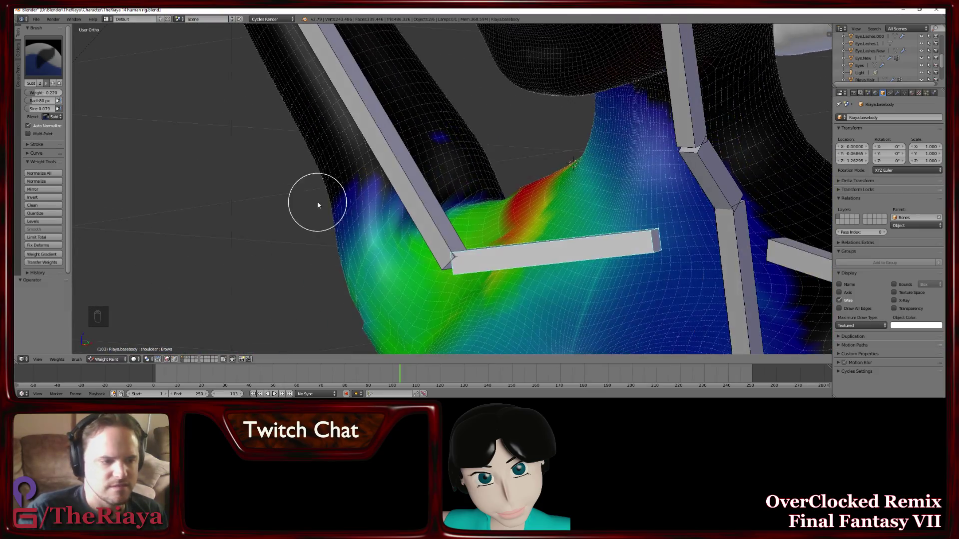
drag(487, 259, 470, 252)
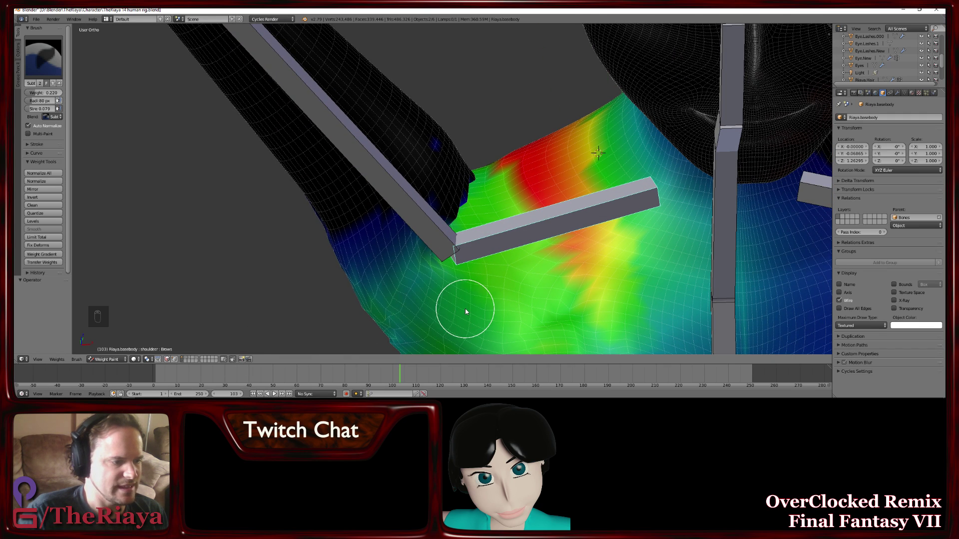
key(Tab)
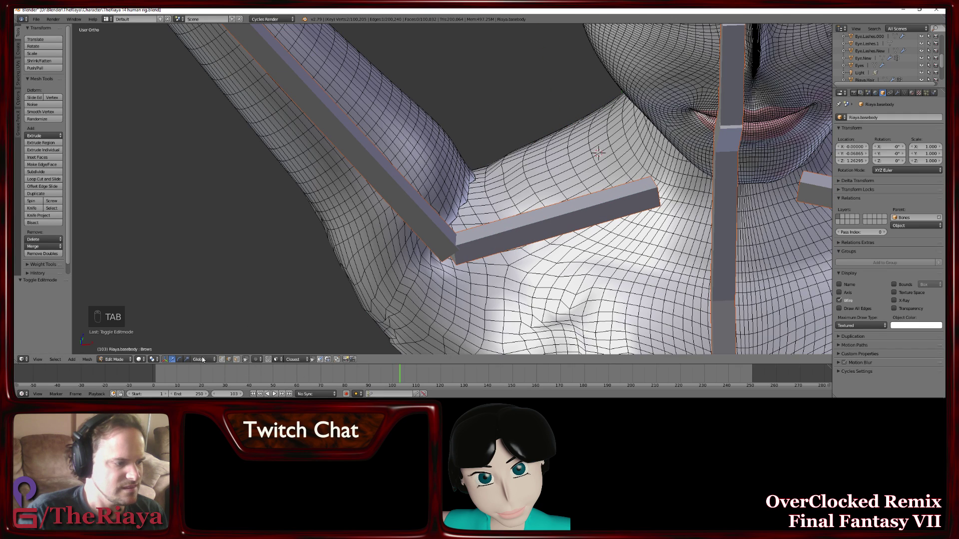
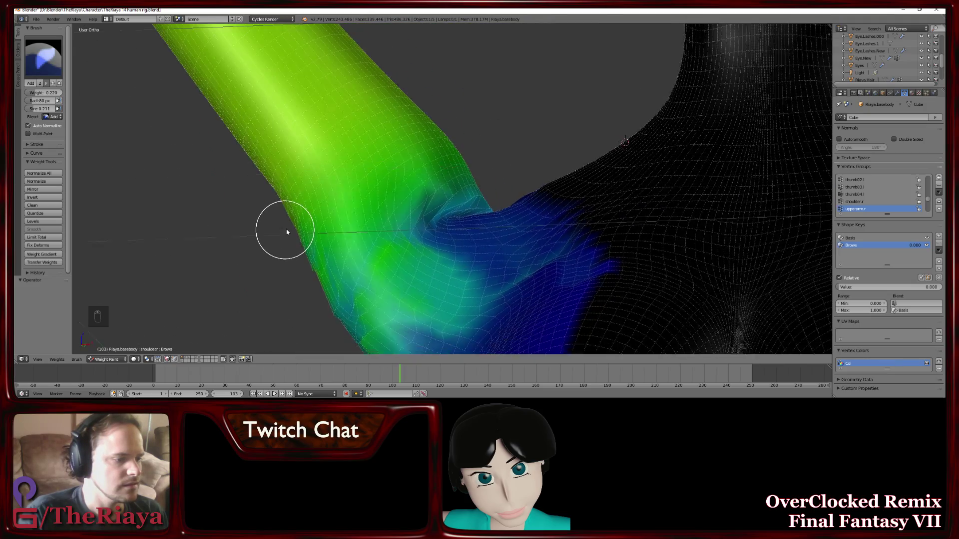
Cycle through Add, Lighten and Darken brushes while viewing the arm-shoulder junction
drag(344, 242, 298, 230)
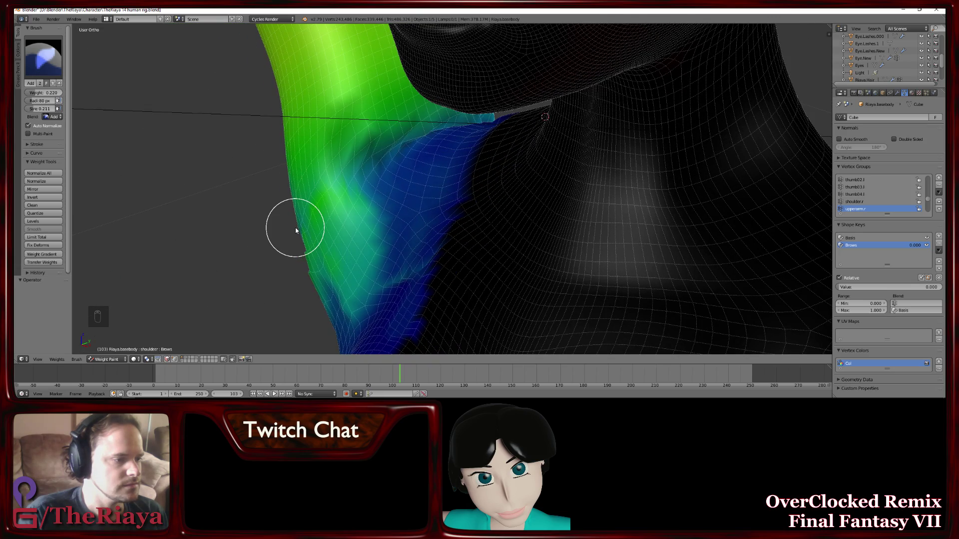
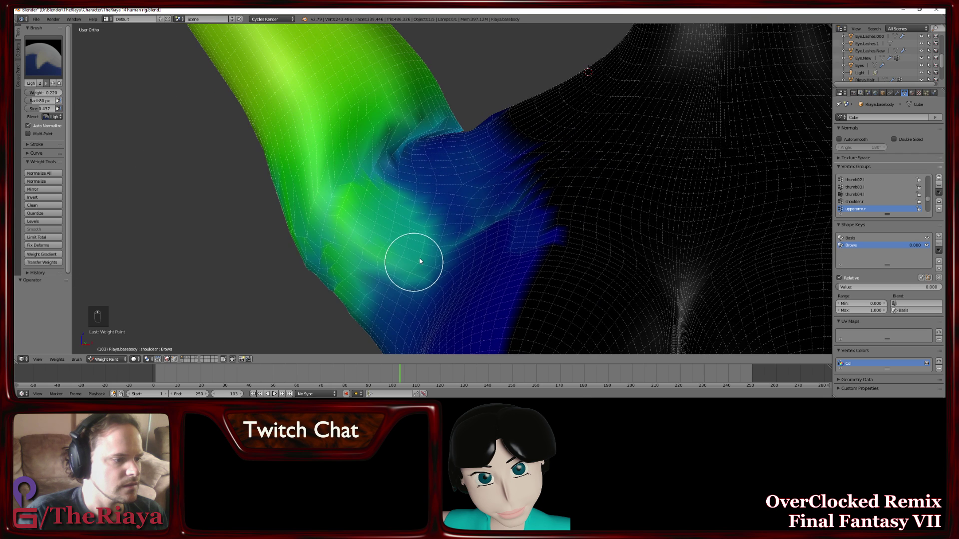
key(ctrl+z)
key(ctrl+z)
key(ctrl+z)
key(ctrl+z)
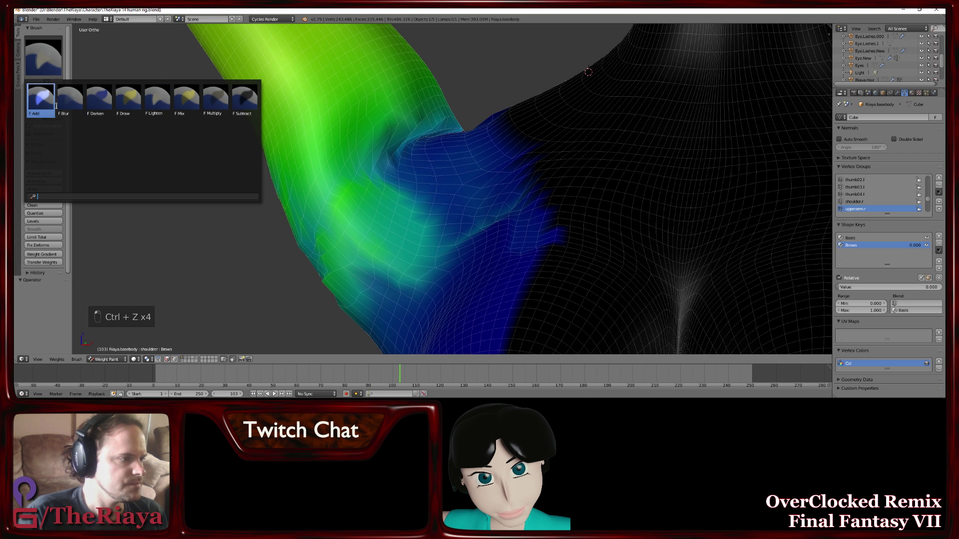
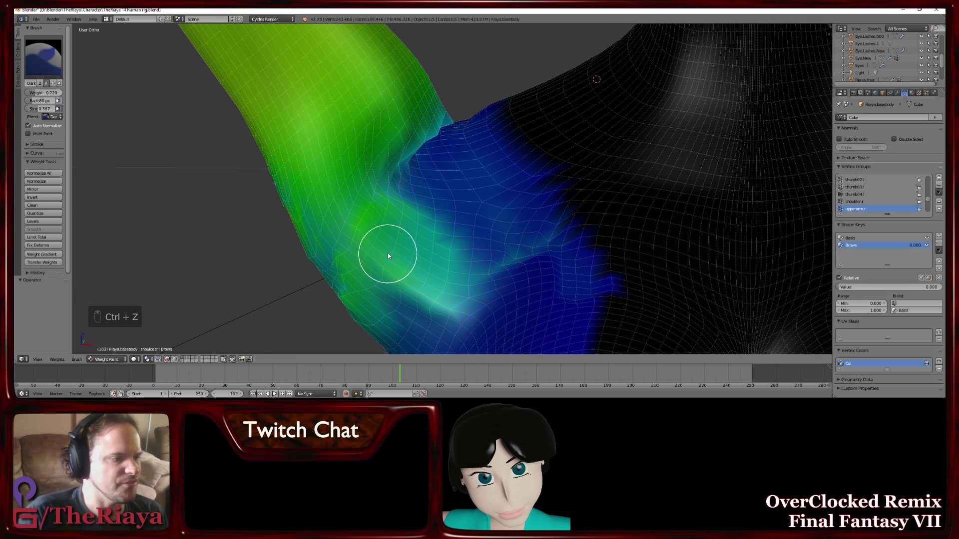
Choose another weight brush for the shoulder vertex group
key(ctrl+z)
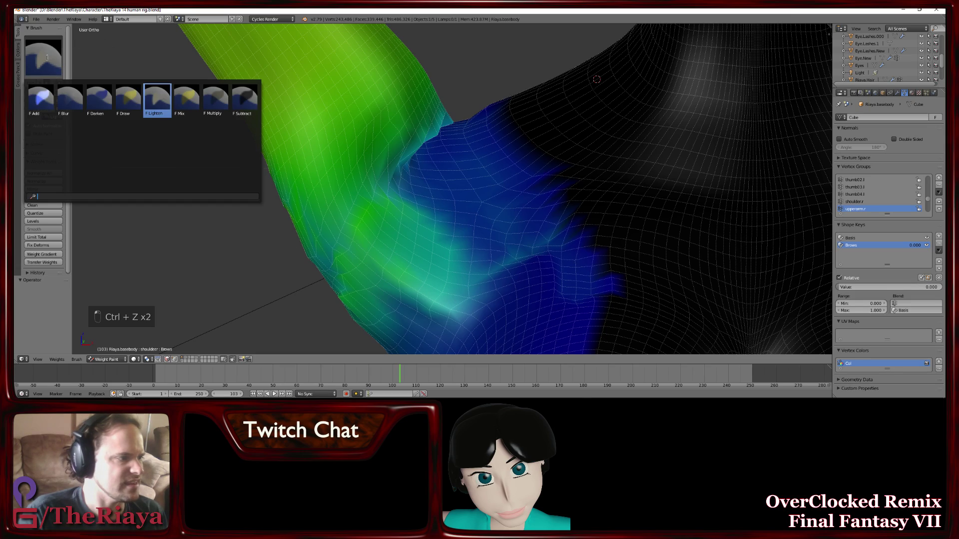
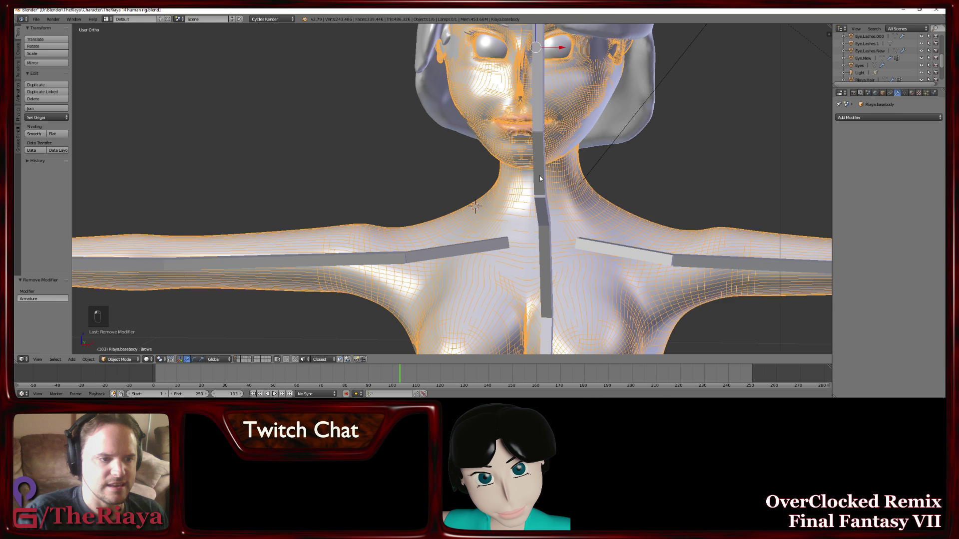
Shift-select the armature together with the body mesh
drag(542, 177, 720, 154)
Parent the body to the rig with Armature Deform > With Automatic Weights
key(ctrl+p)
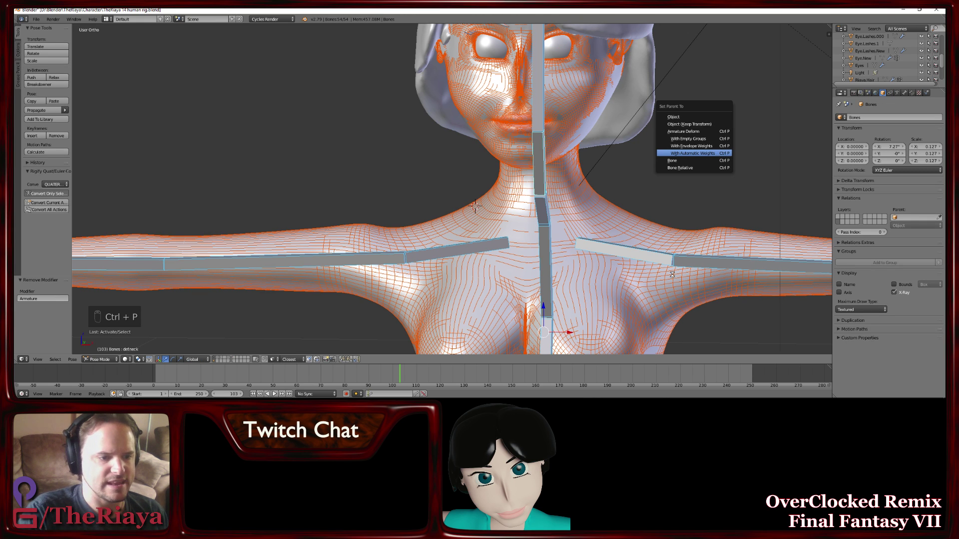
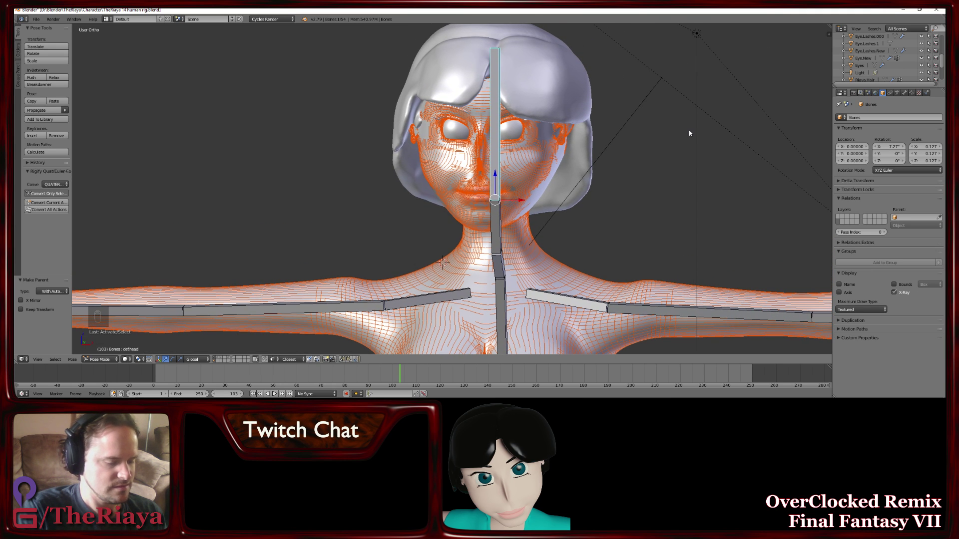
Rotate the head and upper-arm bones with R to check the automatic-weight deformation
key(r)
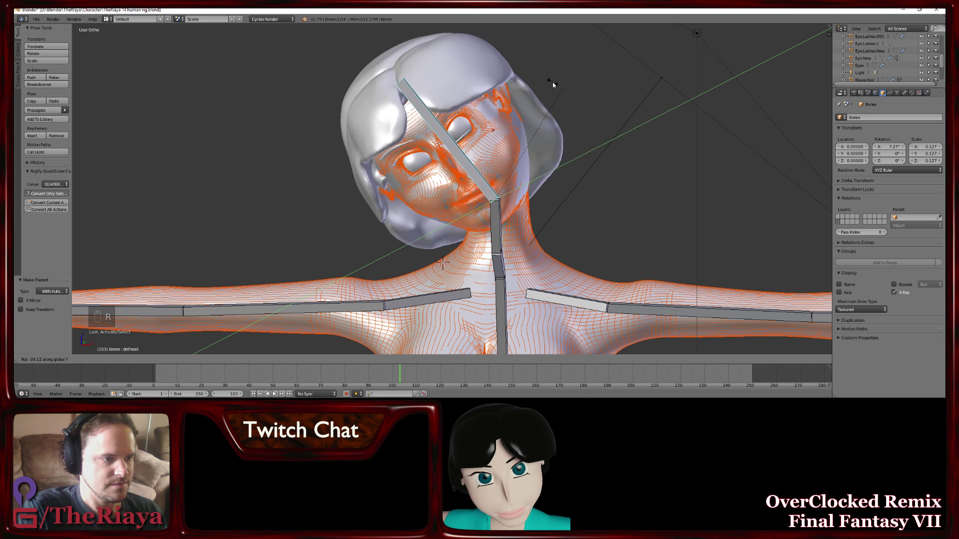
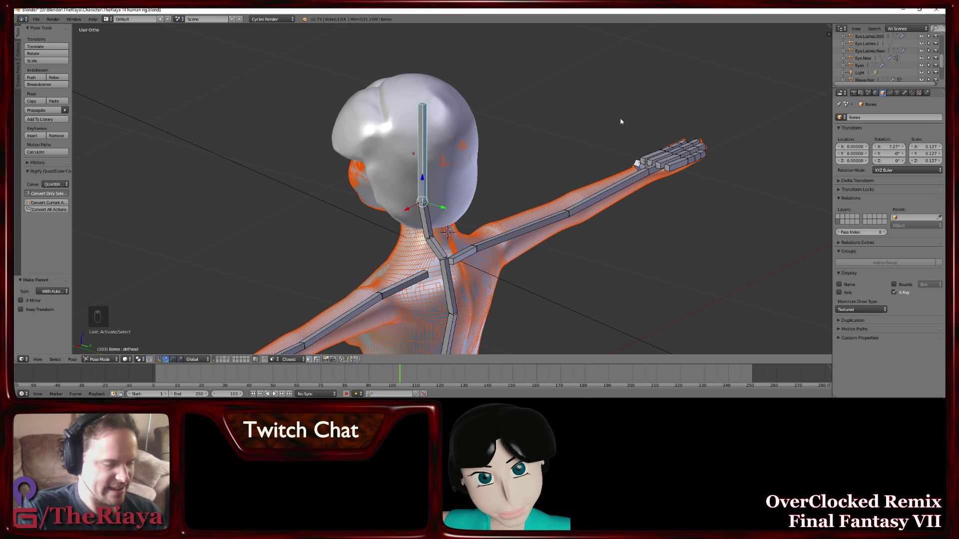
key(r)
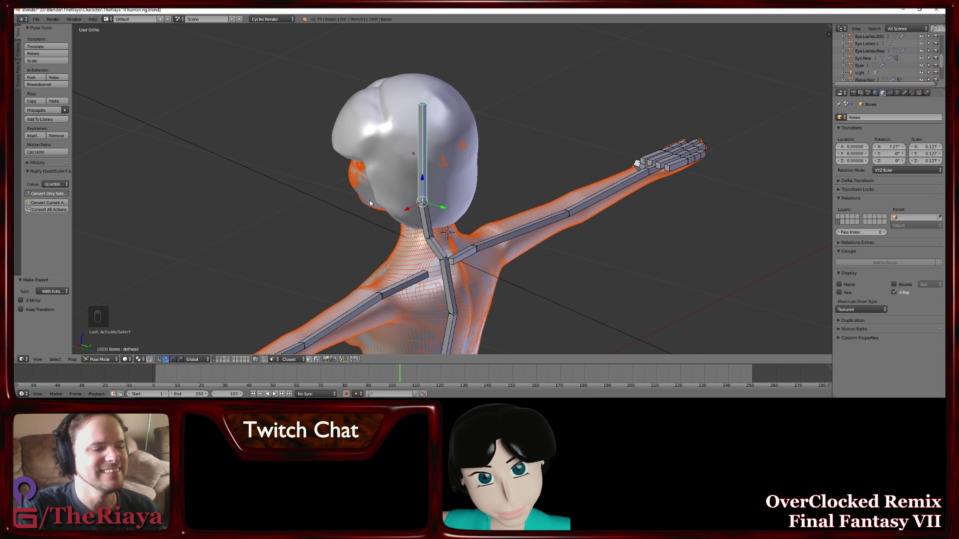
drag(396, 204, 655, 139)
key(r)
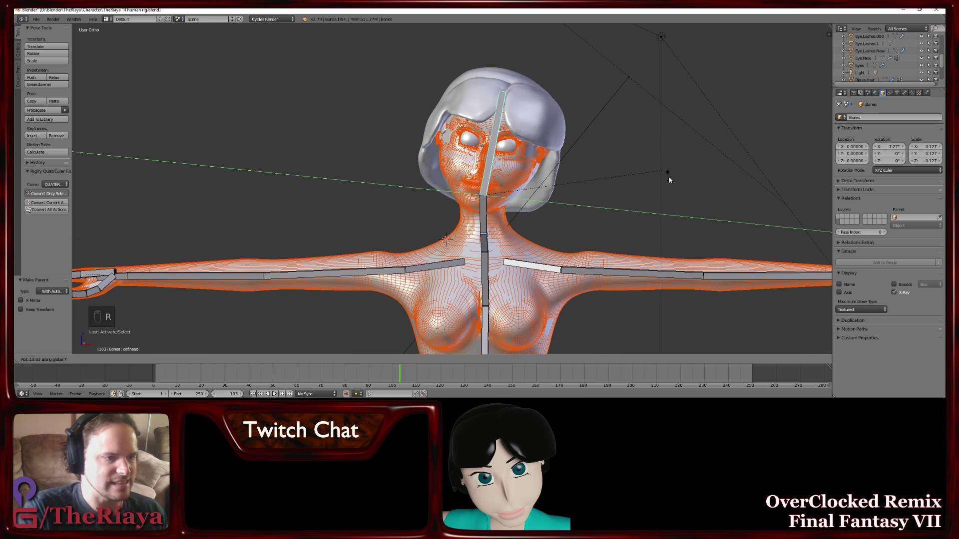
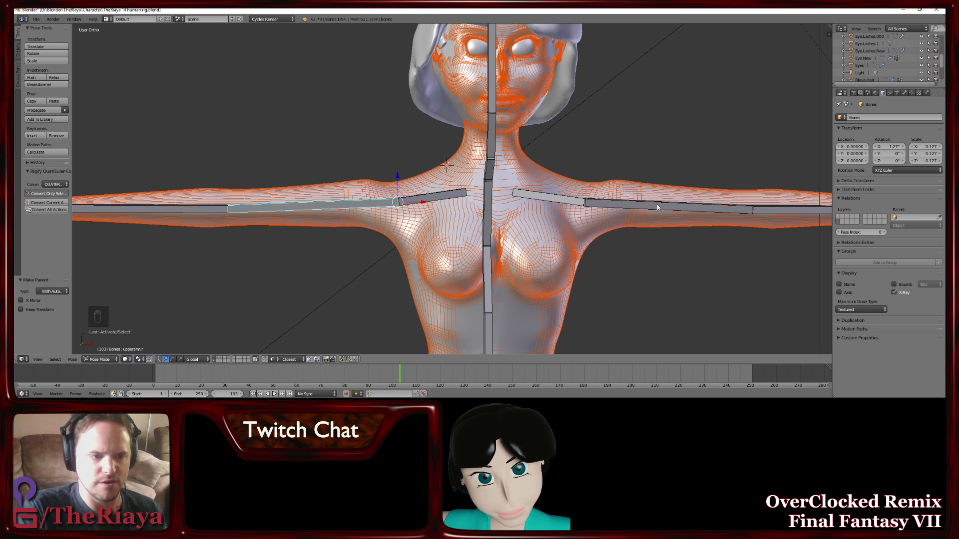
key(r)
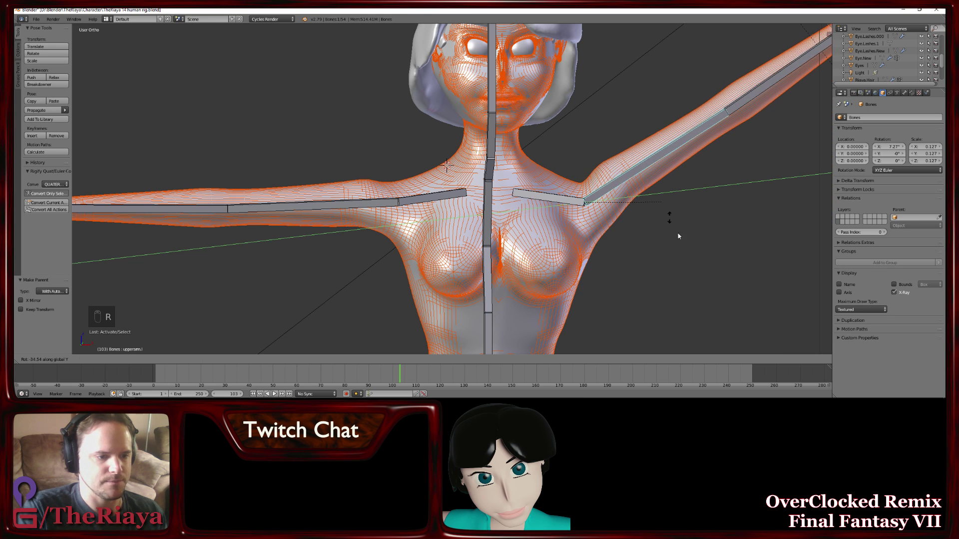
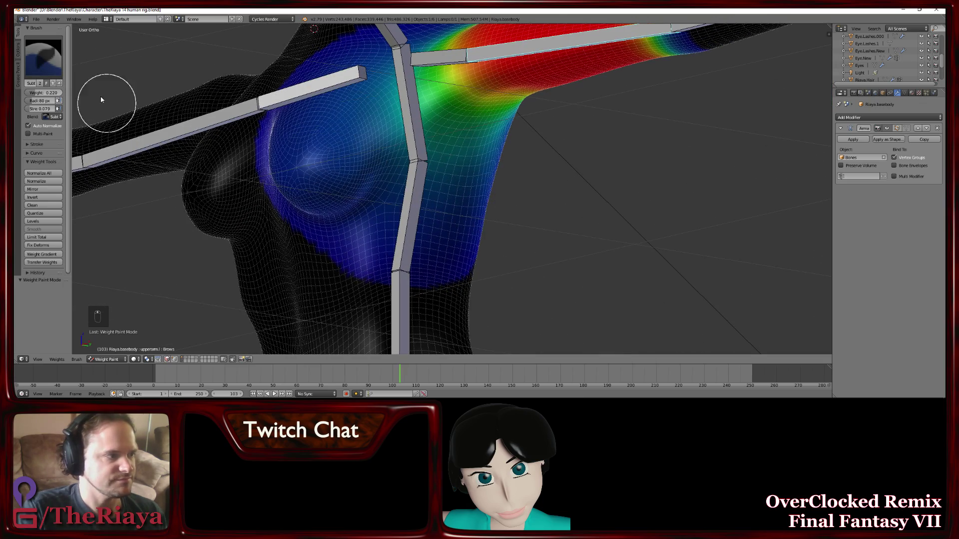
Inspect the chest and shoulder from several angles and pick the shoulder bone's weights
drag(357, 265, 474, 273)
drag(479, 269, 413, 243)
drag(413, 243, 323, 258)
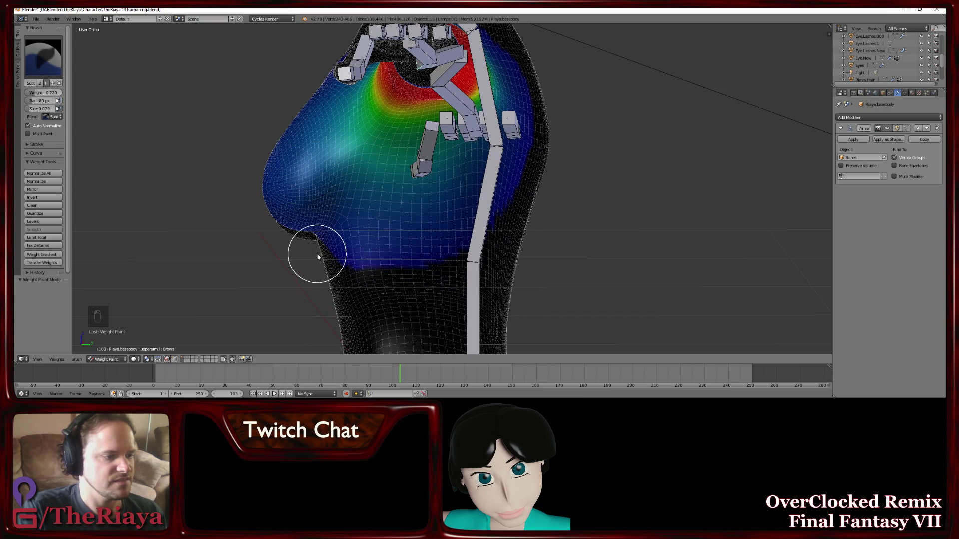
drag(348, 259, 406, 268)
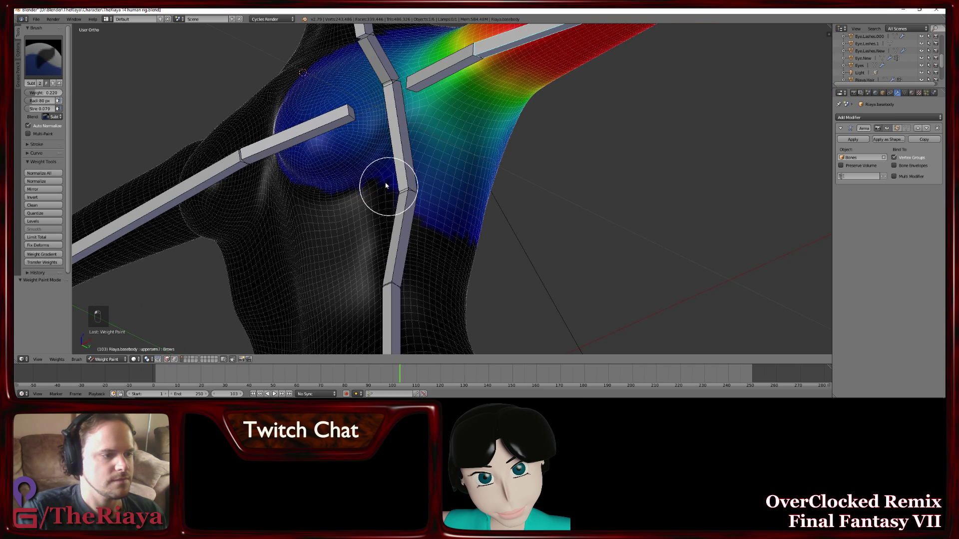
click(417, 206)
middle_click(207, 354)
click(238, 361)
Paint weight over the chest near the shoulder, then begin resizing the brush radius
drag(399, 251, 451, 249)
drag(451, 249, 479, 219)
drag(479, 220, 454, 222)
click(441, 233)
drag(441, 232, 403, 215)
drag(403, 216, 407, 223)
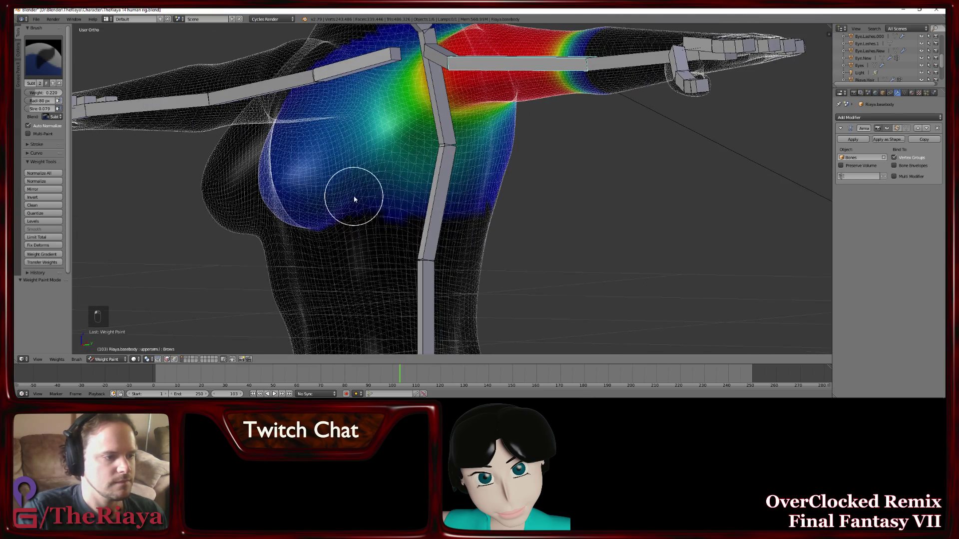
middle_click(384, 204)
drag(377, 200, 421, 171)
key(f)
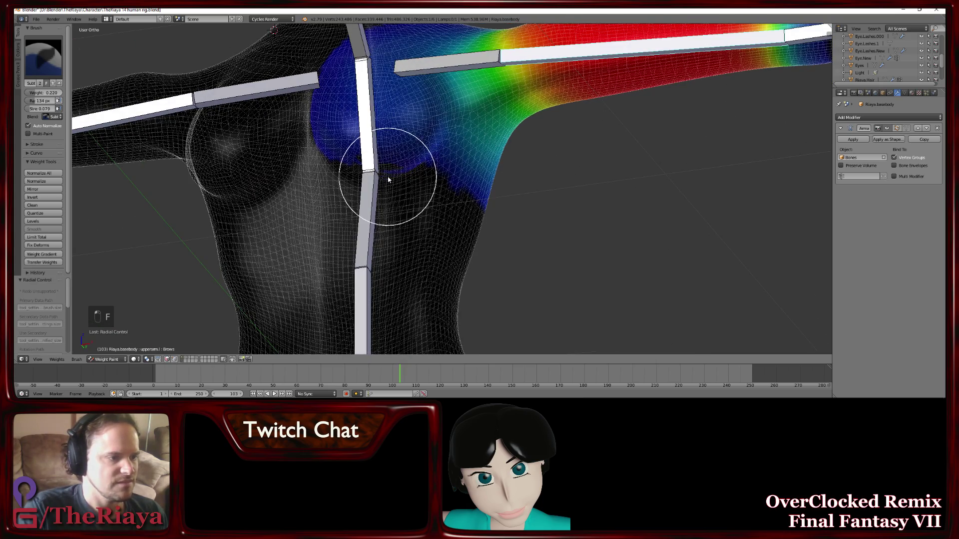
With the larger subtract brush, paint the upper arm's weight off the front of the chest
click(419, 170)
click(399, 180)
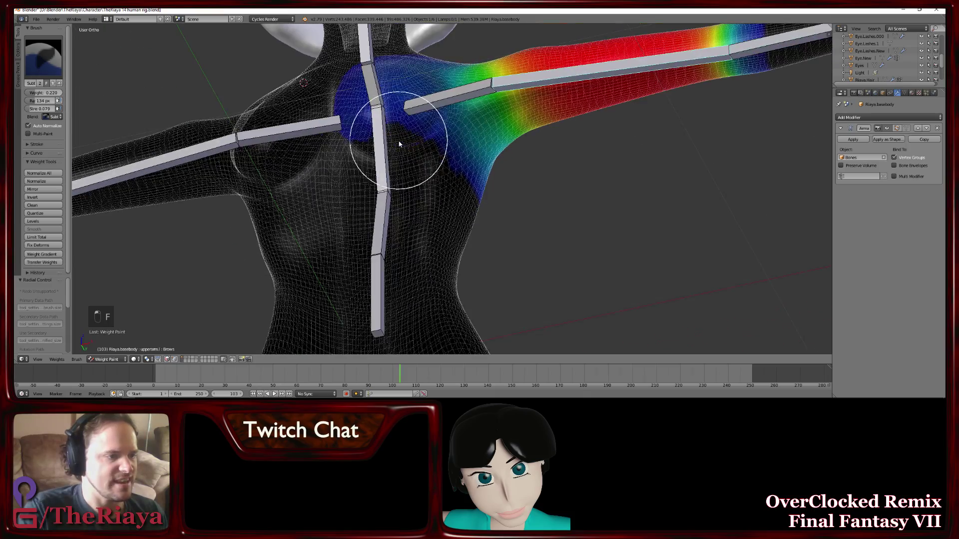
drag(402, 148, 460, 212)
middle_click(478, 220)
click(522, 242)
drag(513, 245, 479, 253)
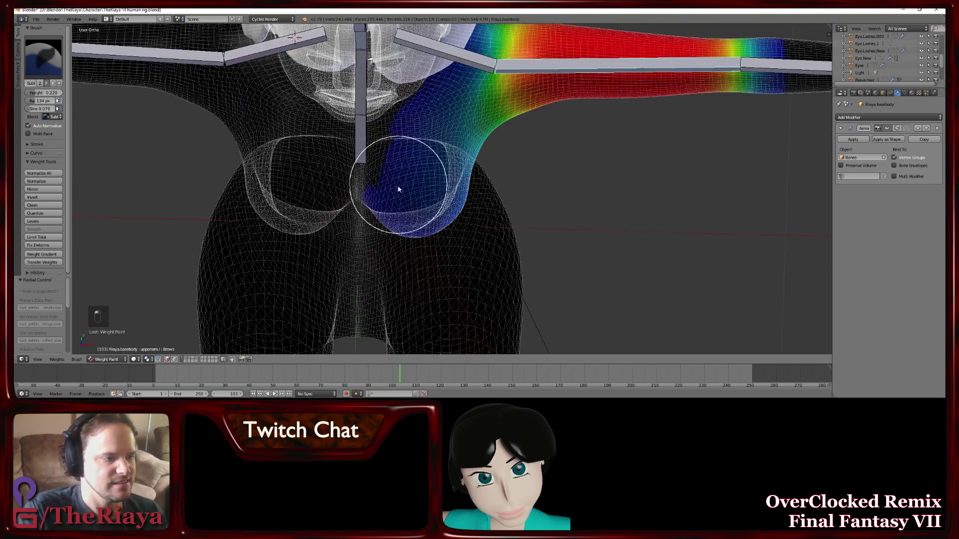
middle_click(424, 207)
drag(384, 168, 439, 215)
drag(439, 216, 448, 223)
Clear arm weight below the breast, along the side of the chest and near the armpit
middle_click(448, 223)
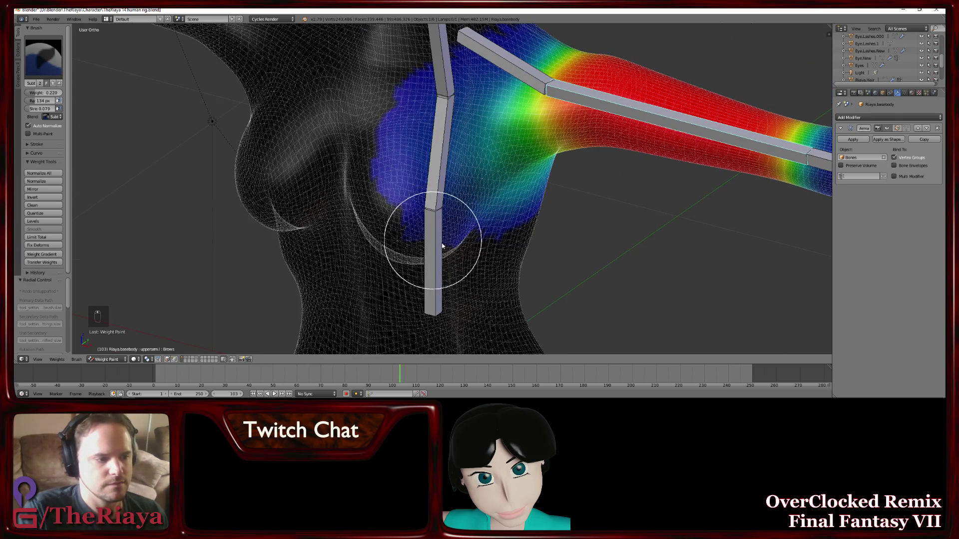
drag(456, 229, 386, 163)
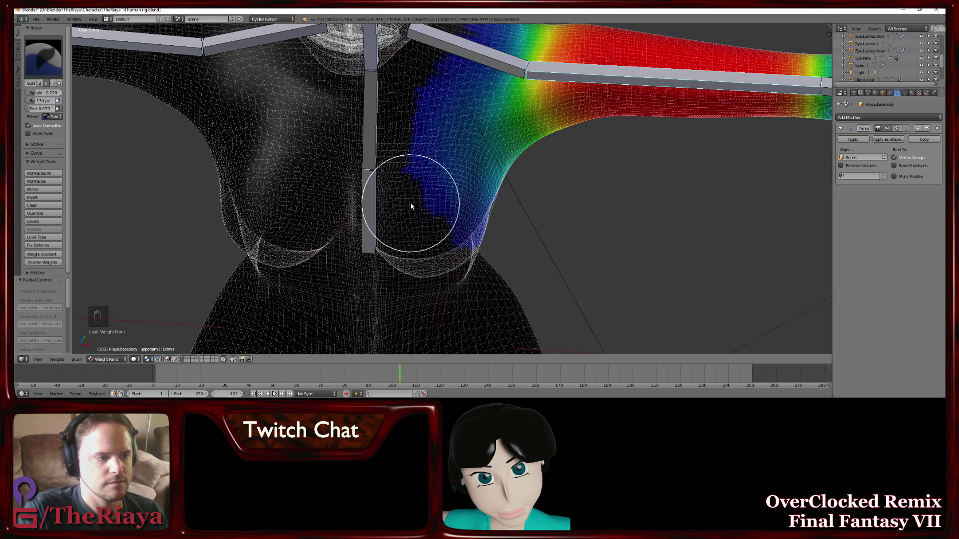
drag(421, 211, 433, 209)
drag(433, 210, 415, 169)
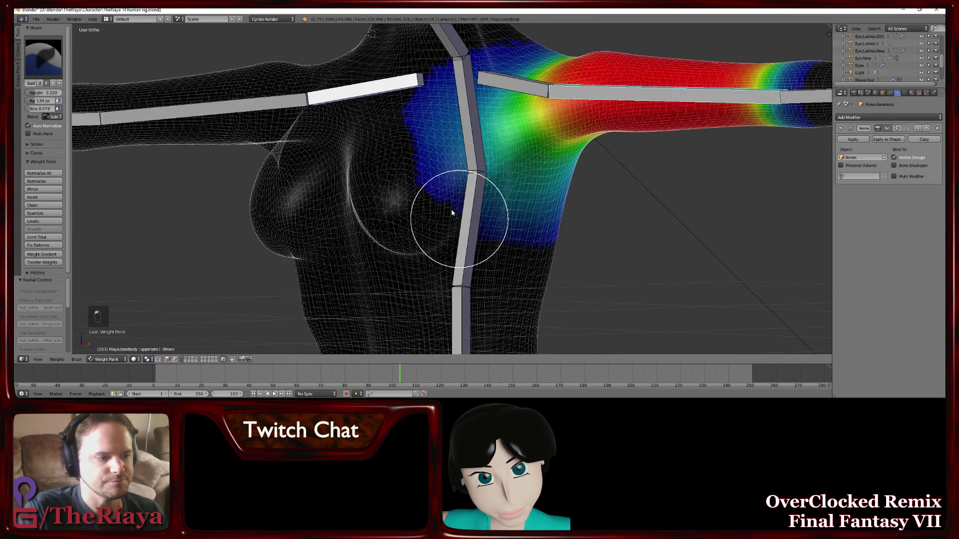
drag(427, 166, 416, 178)
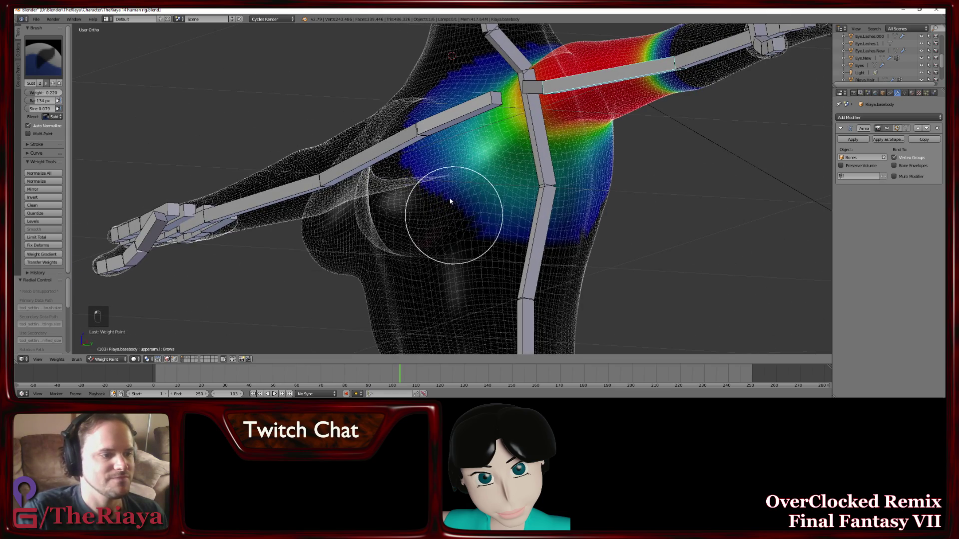
drag(449, 201, 510, 243)
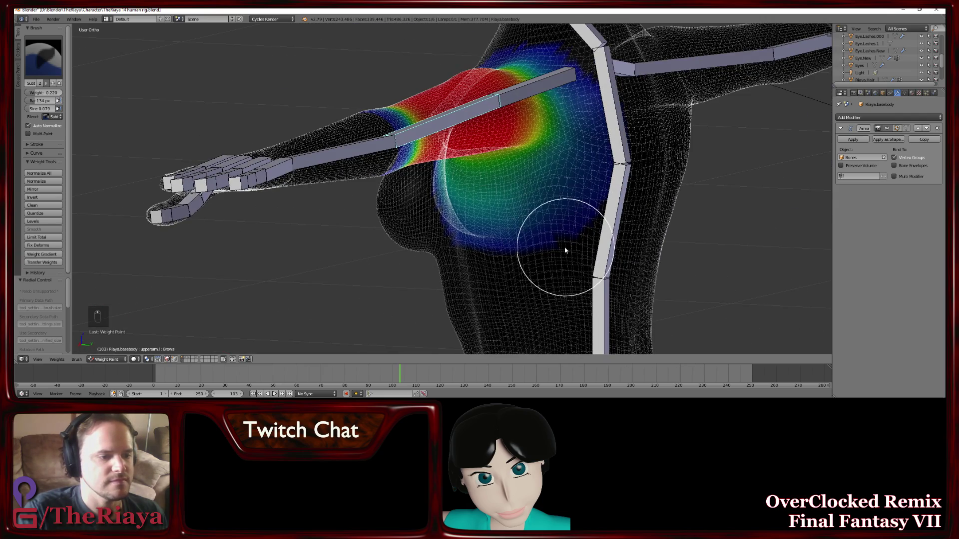
drag(553, 267, 507, 268)
drag(508, 268, 469, 265)
Trim the remaining stray arm weight on the chest so influence stays at shoulder and armpit
click(460, 268)
click(475, 263)
drag(476, 264, 466, 247)
drag(465, 246, 442, 193)
drag(442, 193, 505, 208)
drag(505, 191, 570, 229)
Adjust the weights under the shoulder and raise the arm bone to clean up under the raised arm
middle_click(570, 232)
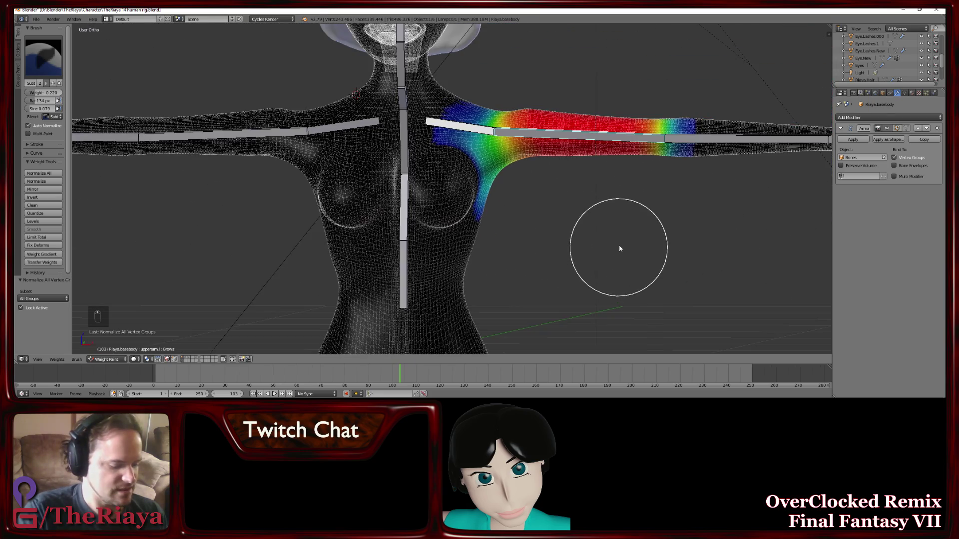
key(r)
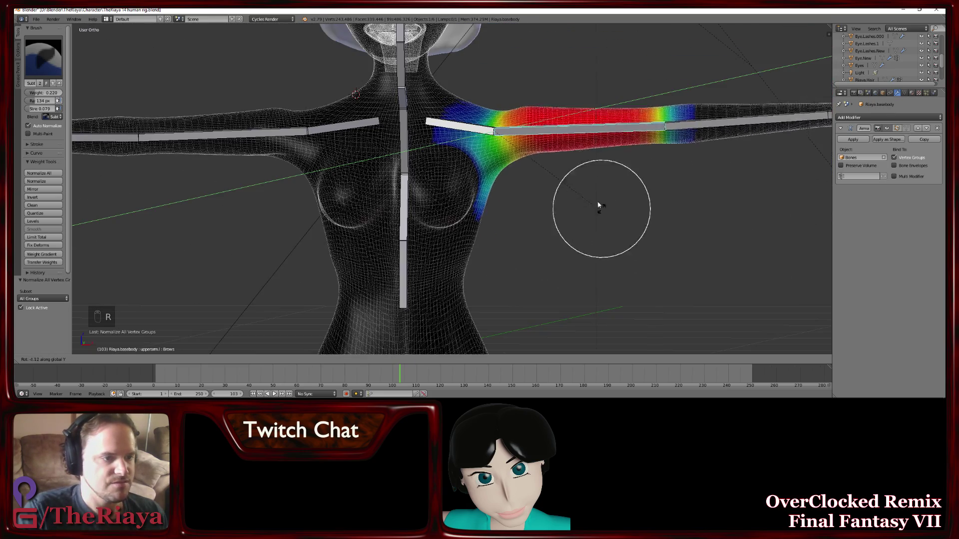
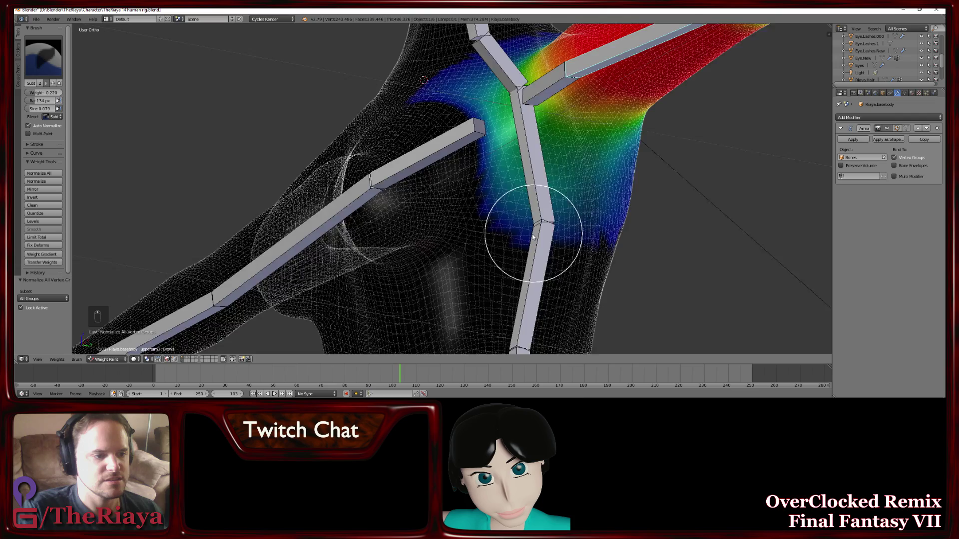
drag(543, 196, 595, 173)
drag(527, 165, 555, 223)
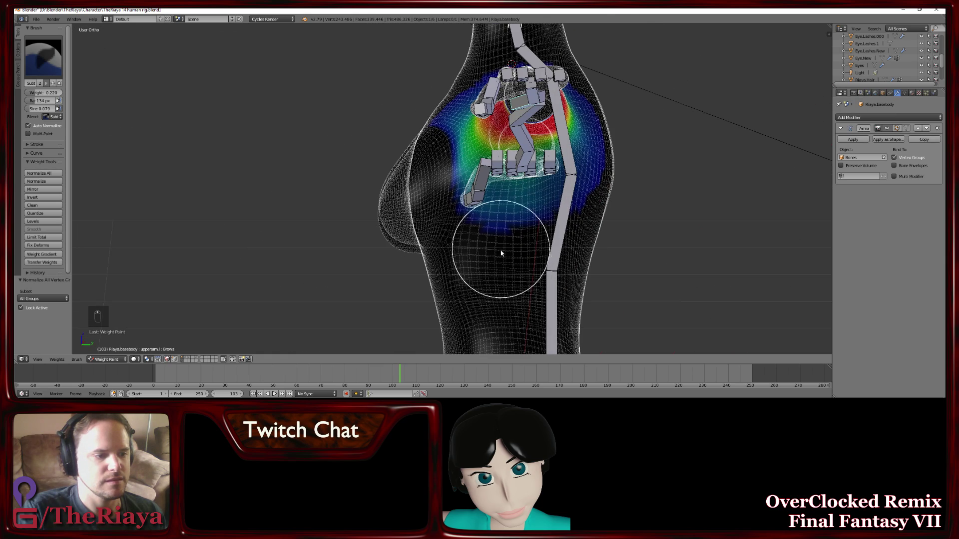
drag(503, 271, 483, 237)
middle_click(483, 237)
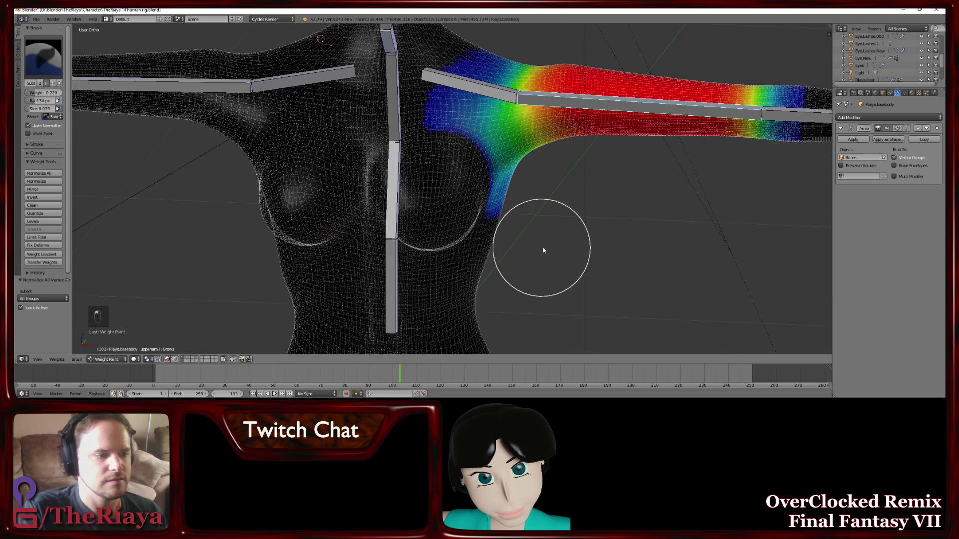
key(r)
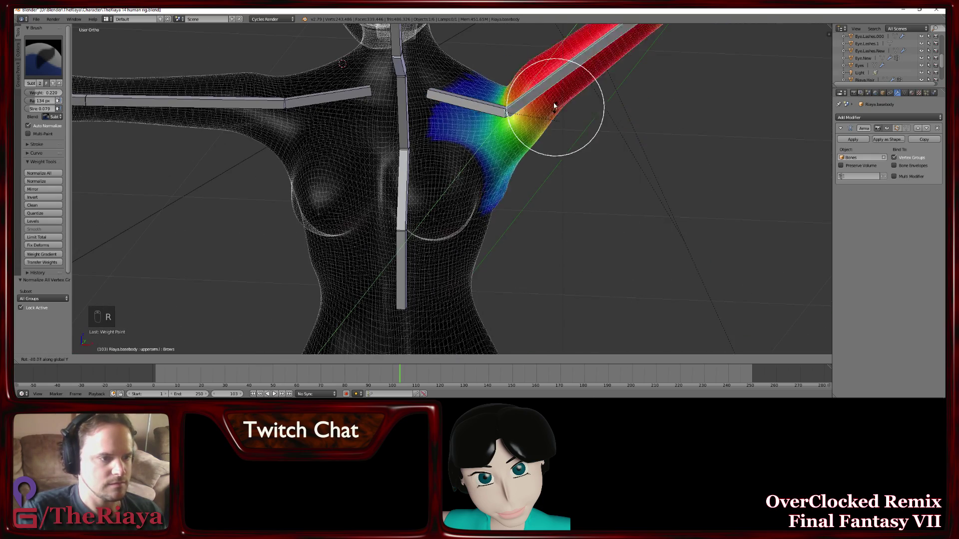
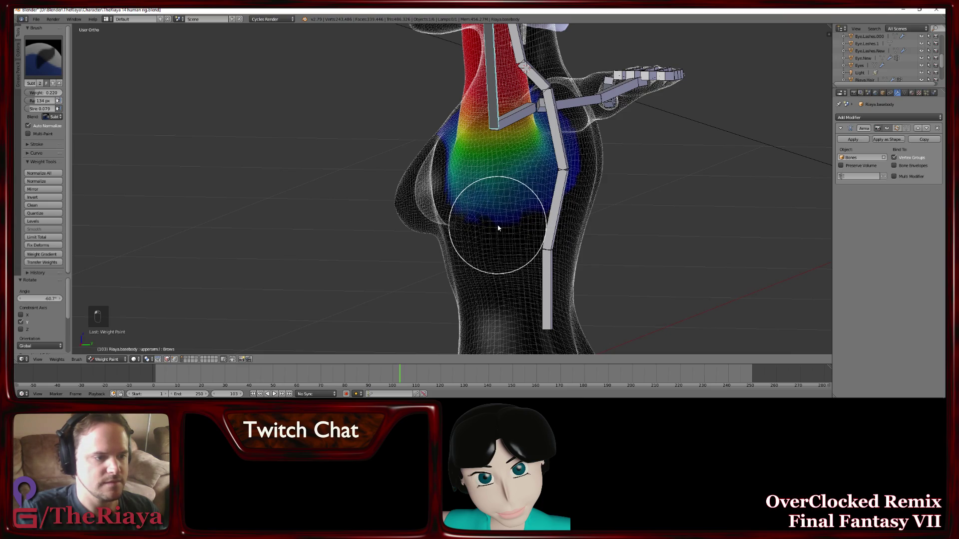
drag(489, 226, 556, 228)
drag(552, 229, 537, 244)
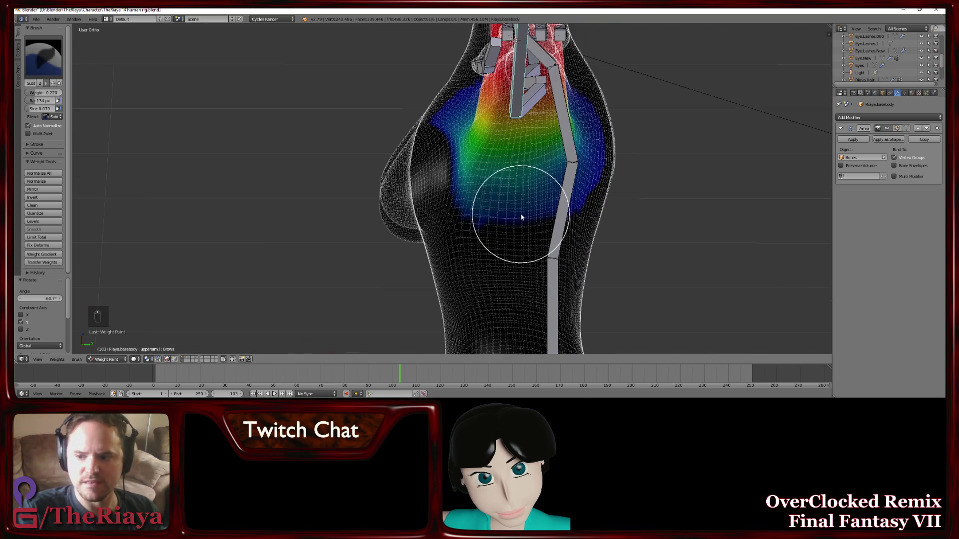
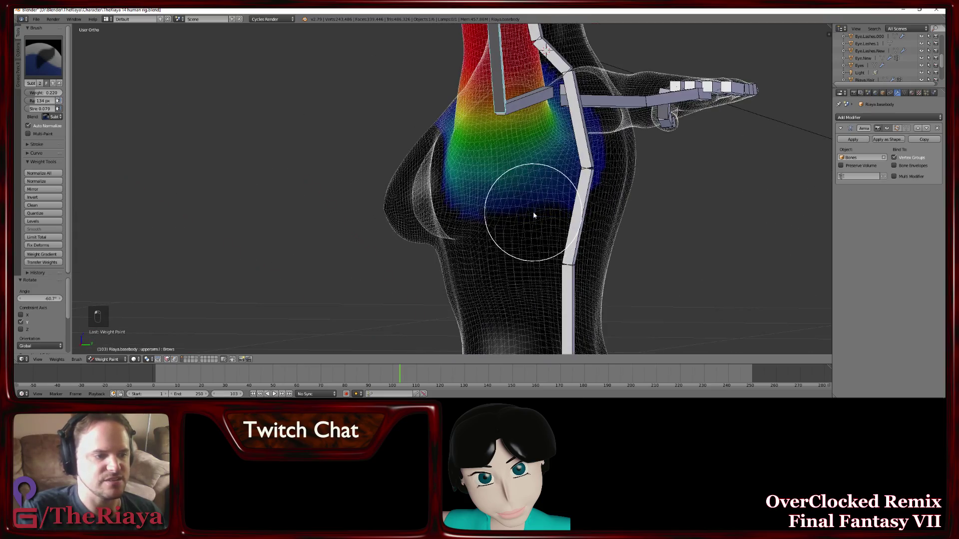
Adjust weights on the side and back of the shoulder and rotate the arm to check deformation
drag(537, 221, 594, 215)
drag(542, 223, 585, 212)
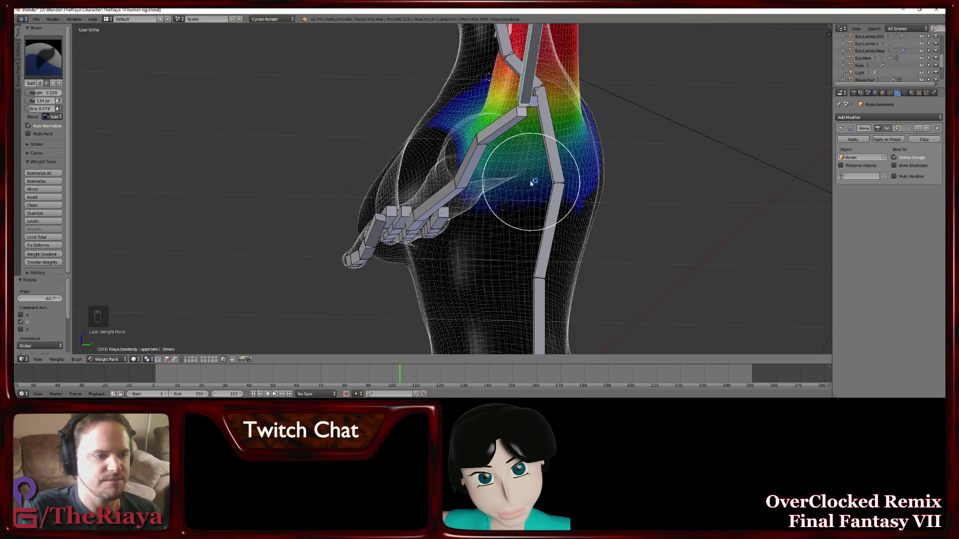
drag(524, 208, 540, 213)
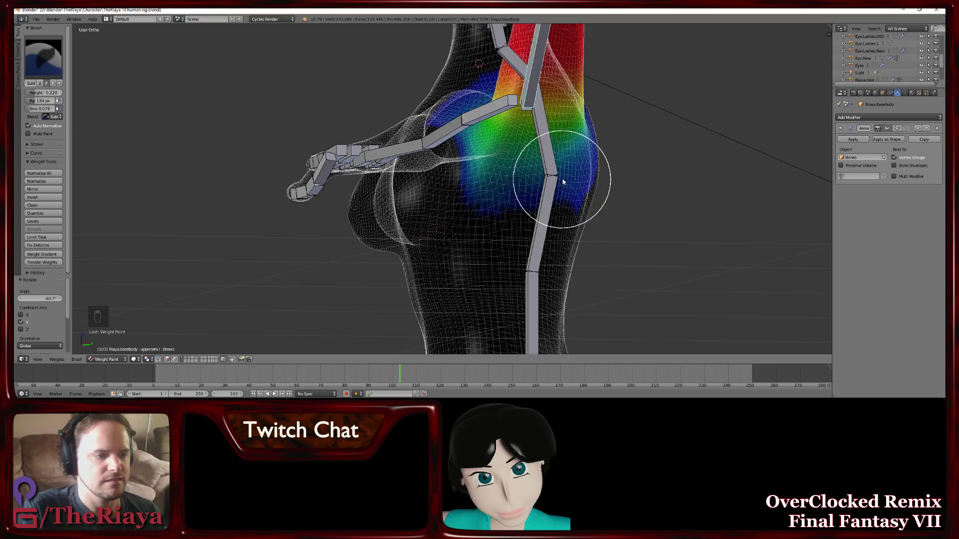
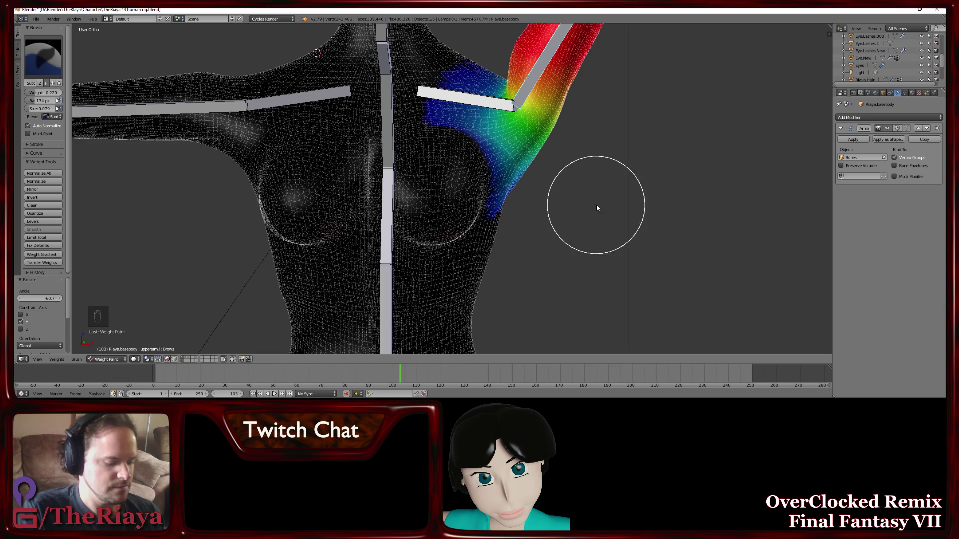
key(r)
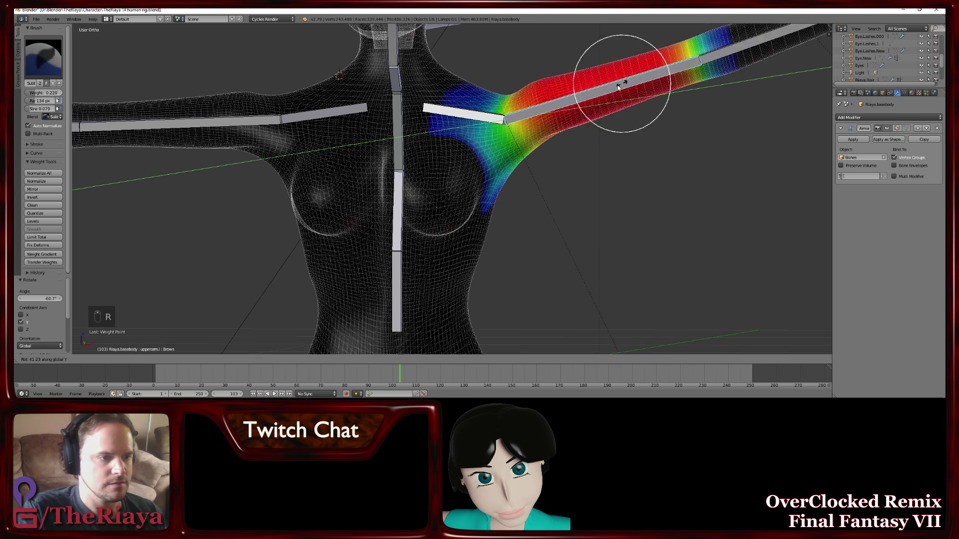
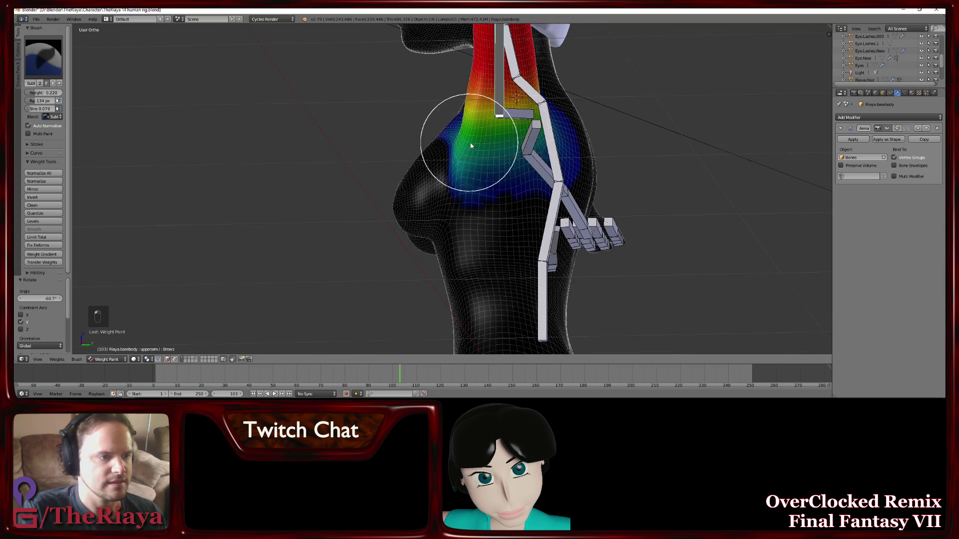
Refine weights around the shoulder joint, raise the arm again to test, then deselect all bones
click(546, 162)
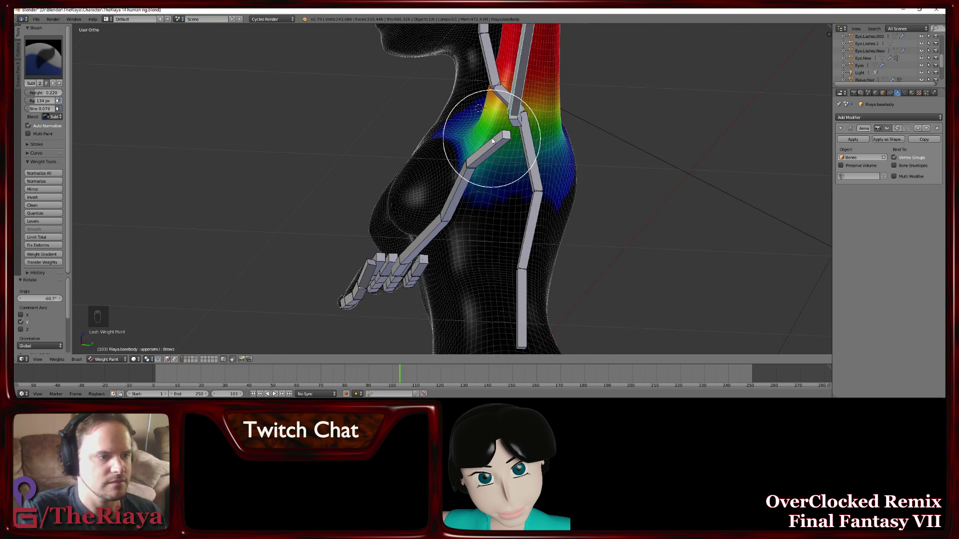
drag(512, 143, 565, 161)
middle_click(565, 161)
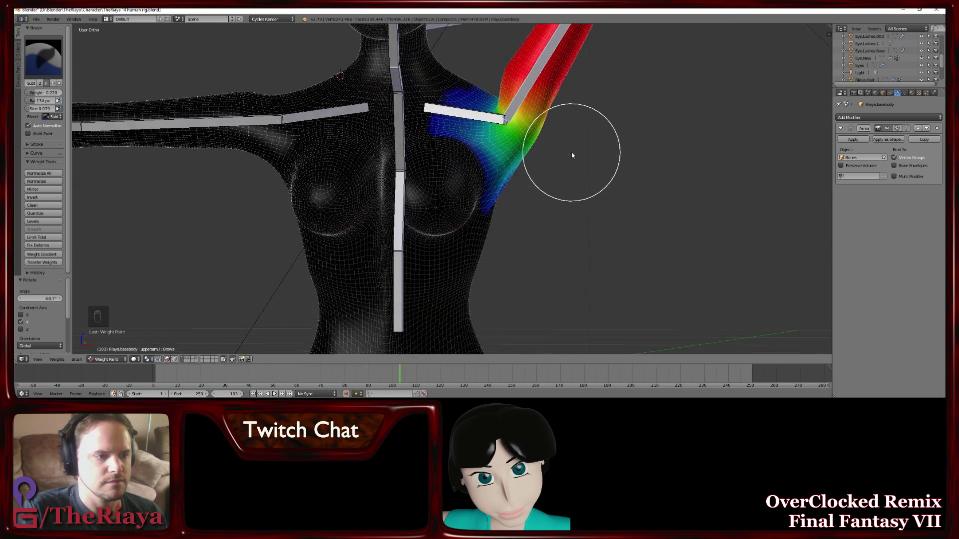
drag(540, 149, 635, 145)
key(r)
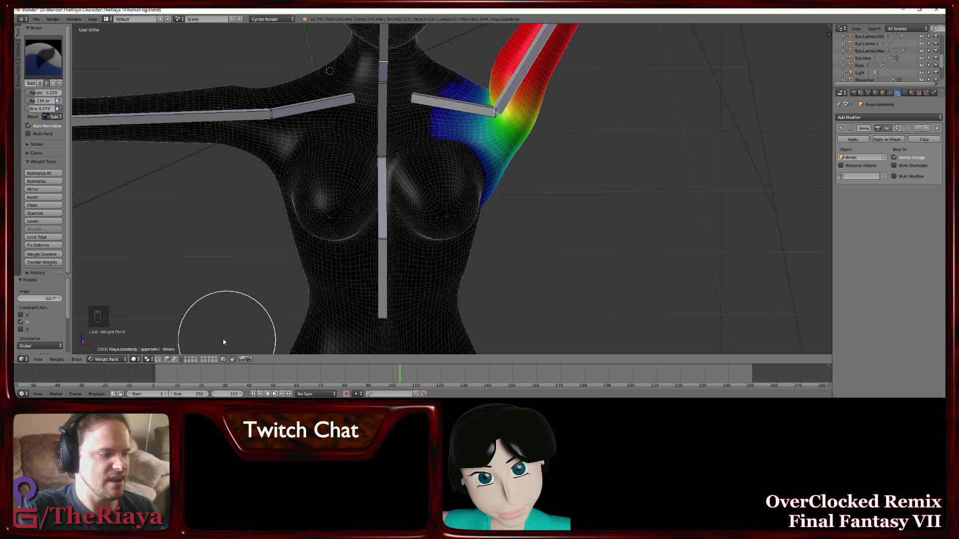
key(a)
key(a)
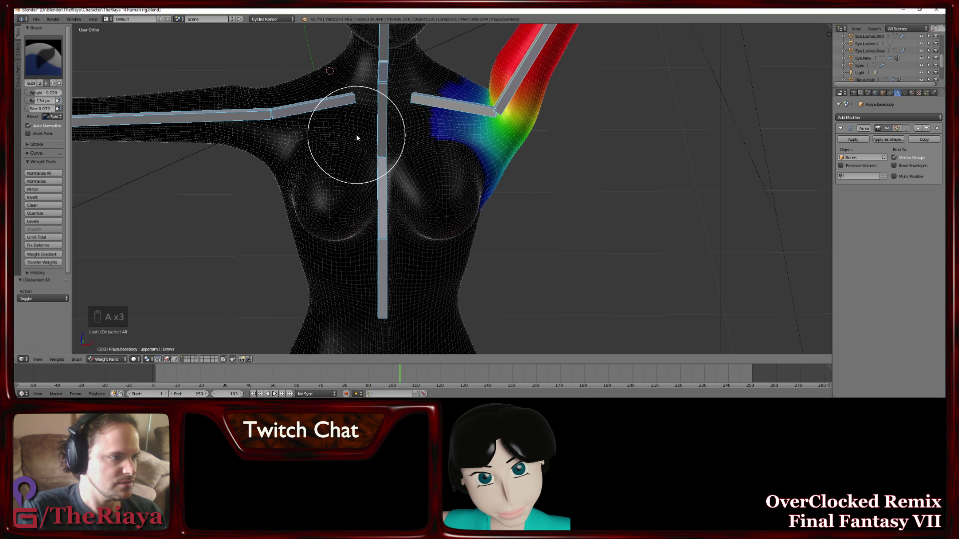
Leave weight painting and put the body mesh into edit mode
key(Tab)
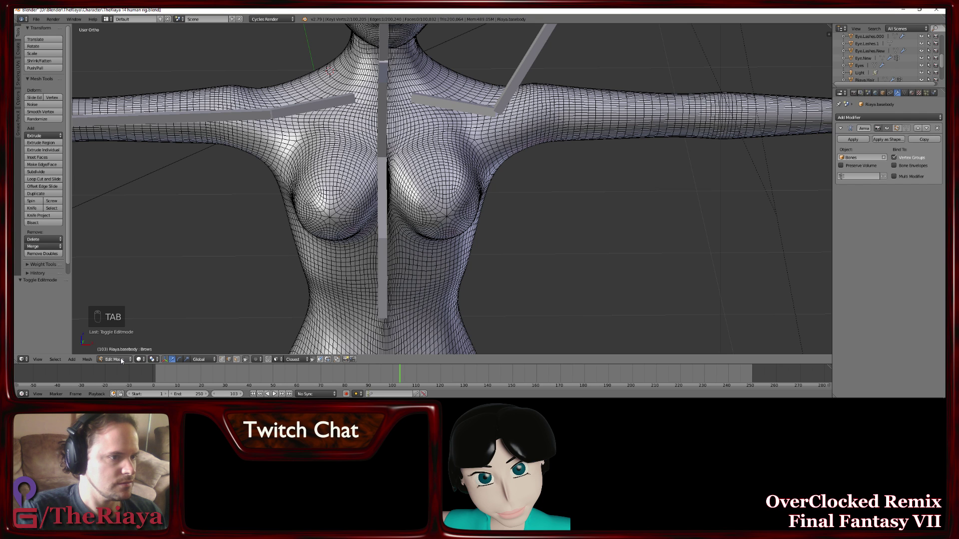
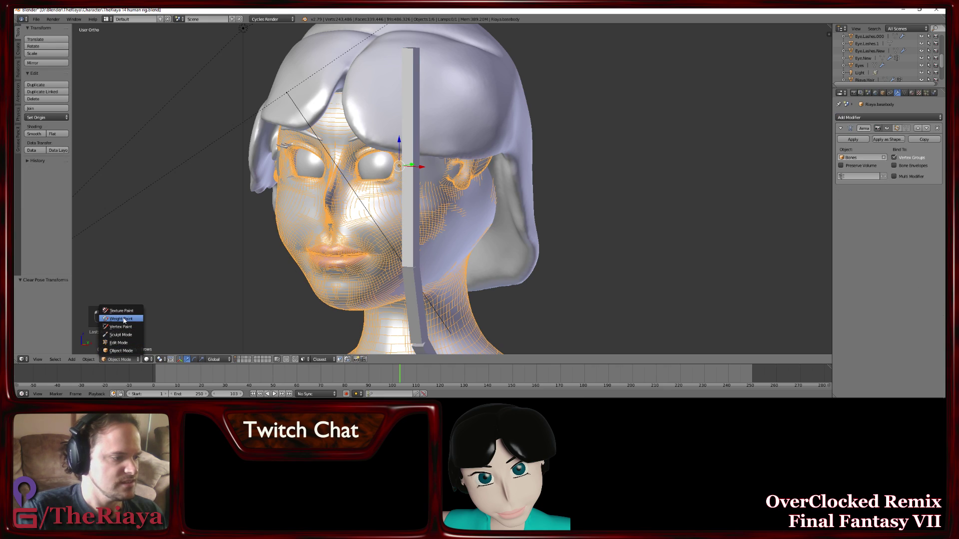
Stroke full head weight onto the chin so the face reads red
drag(309, 272, 345, 260)
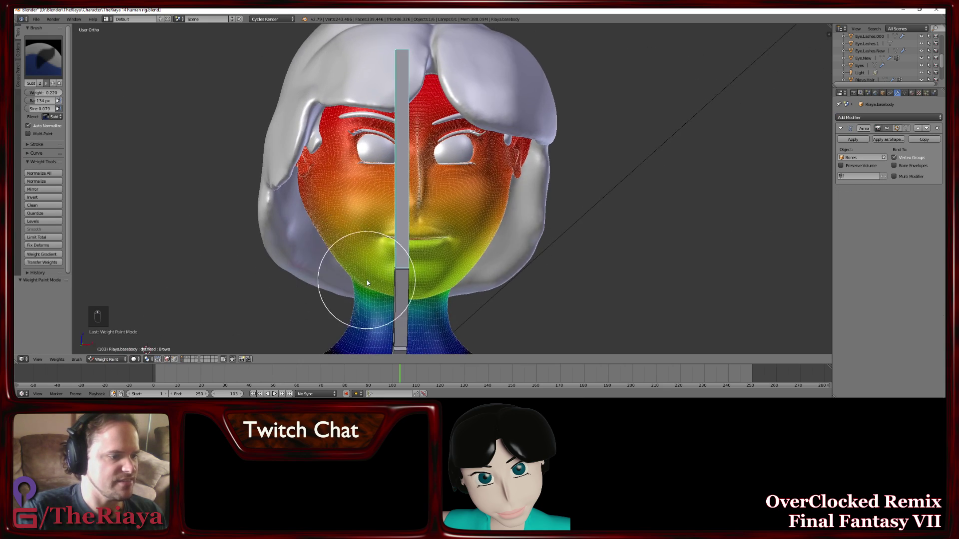
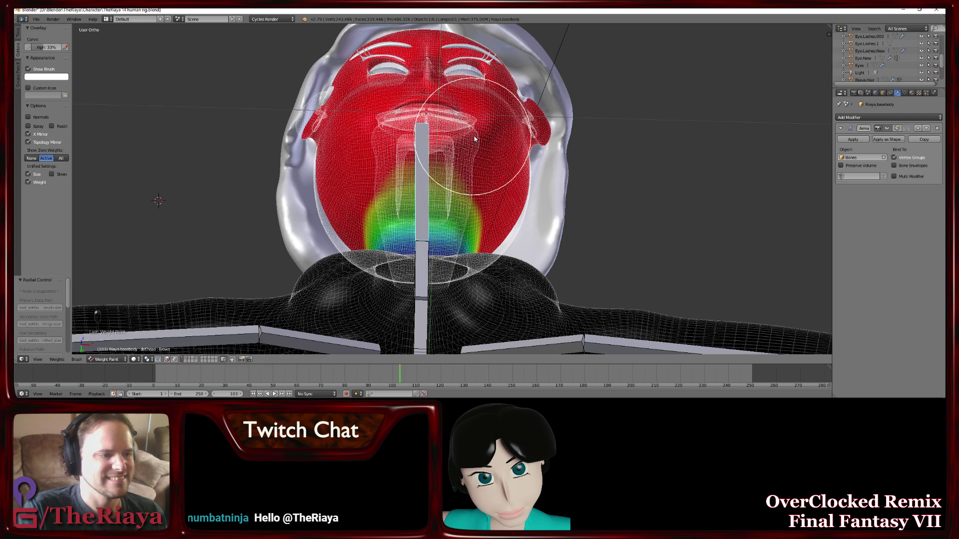
Inspect the head weights from the front, side and below the jaw, then lower the brush paint strength
middle_click(475, 137)
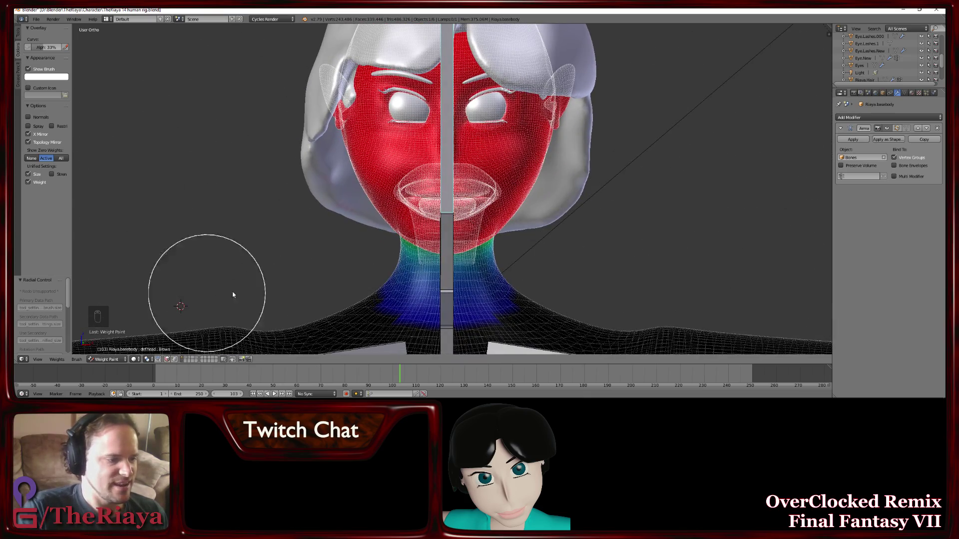
click(115, 363)
drag(506, 249, 601, 177)
key(r)
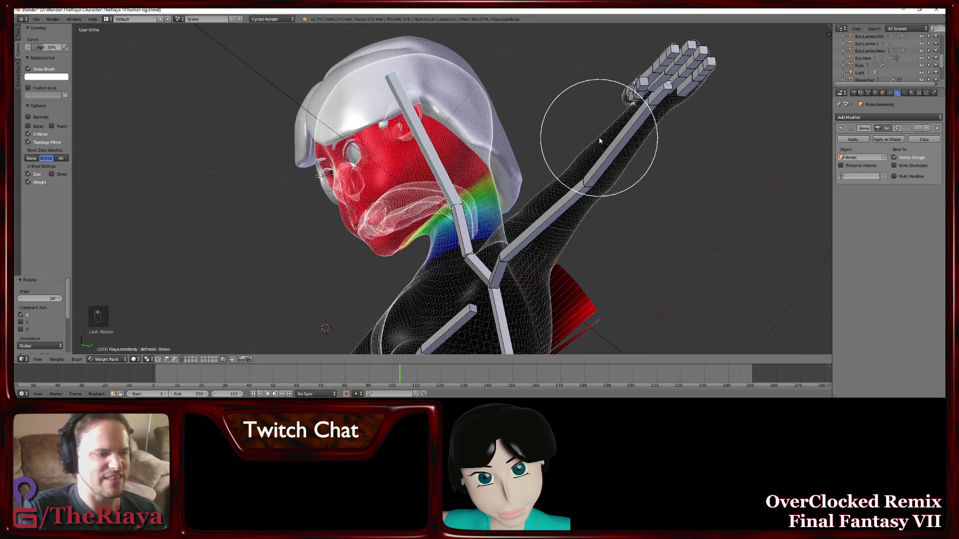
drag(578, 136, 523, 242)
click(523, 241)
drag(601, 226, 542, 204)
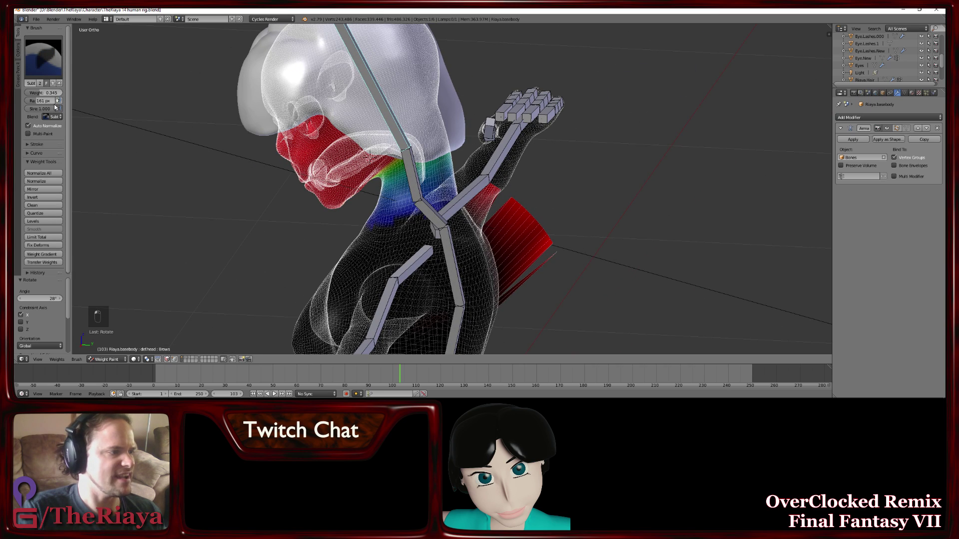
Remove the stray red weight patch on the shoulder and check the neck gradient from the front
drag(547, 254, 549, 260)
key(ctrl+z)
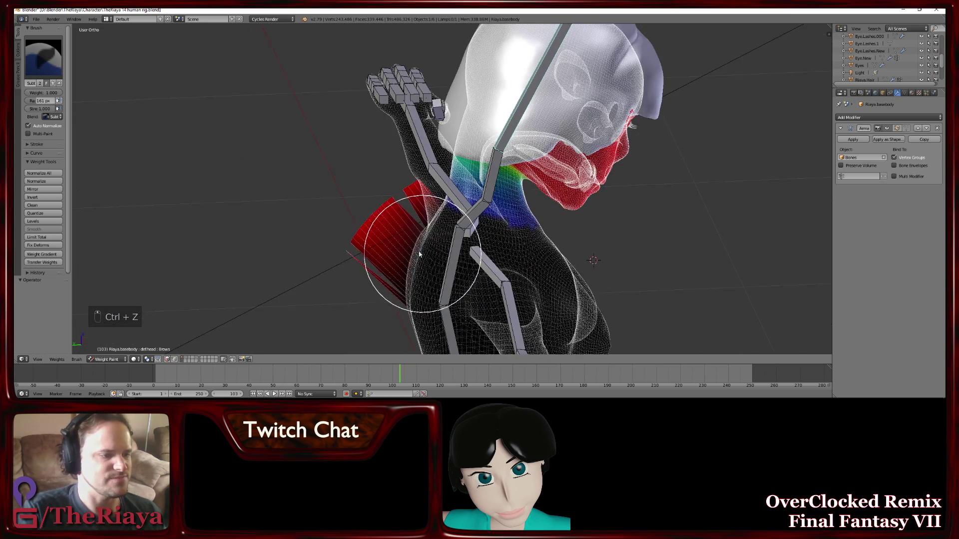
click(383, 197)
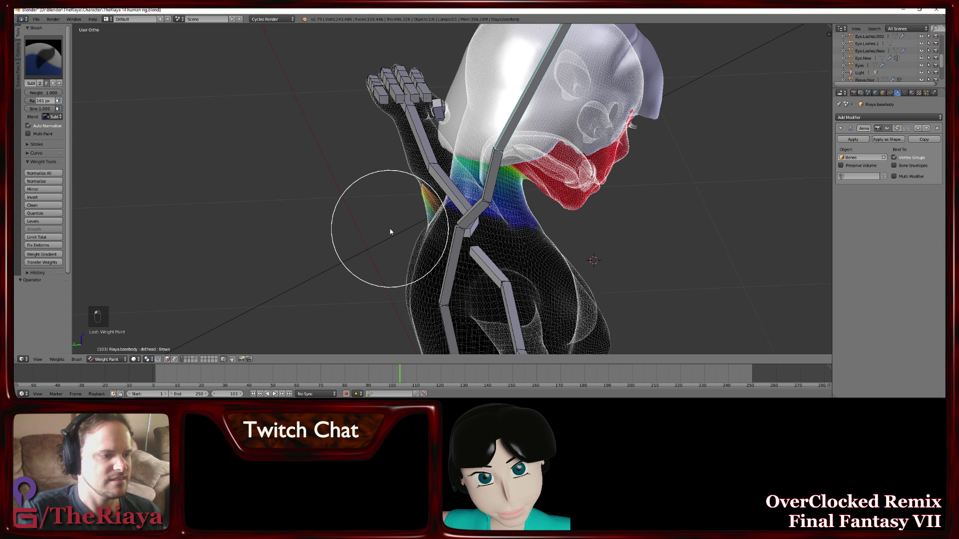
drag(392, 230, 388, 214)
key(f)
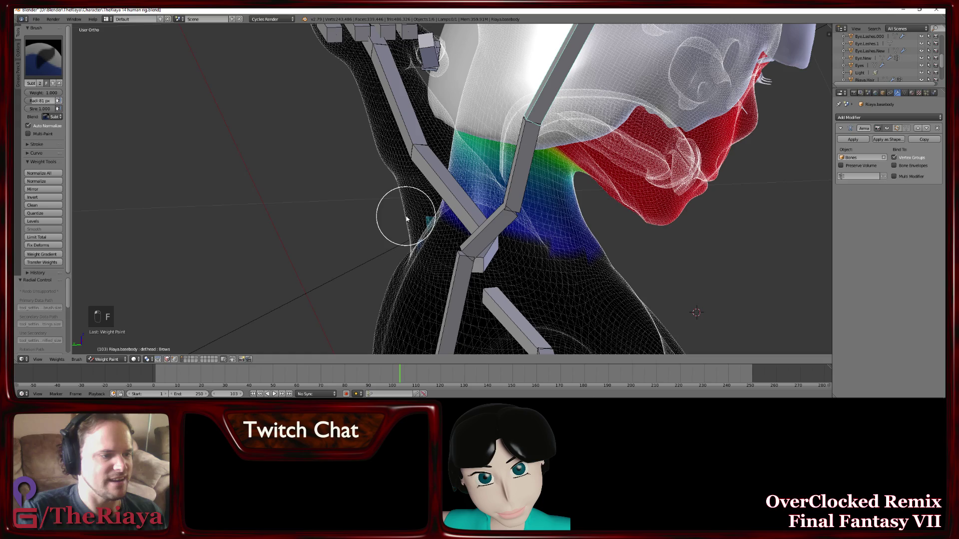
drag(410, 243, 386, 210)
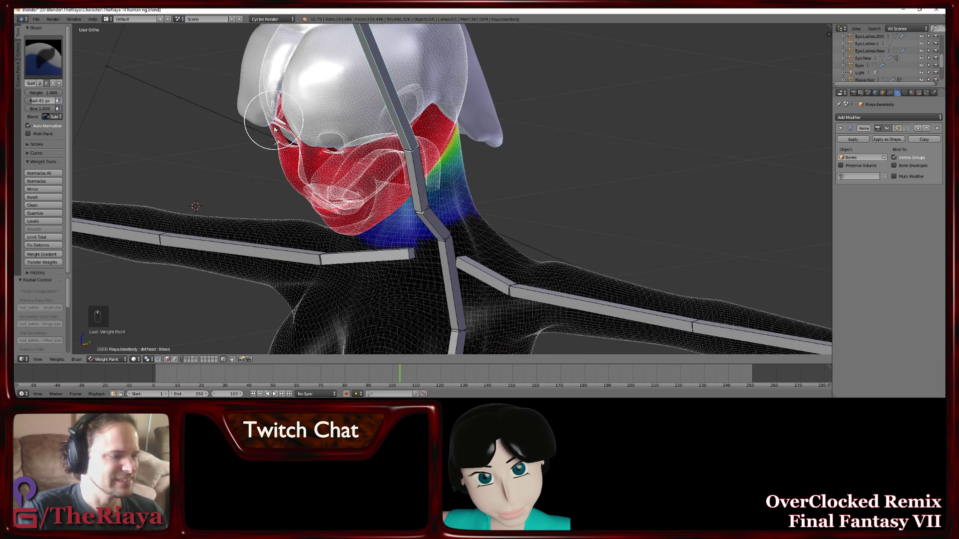
key(r)
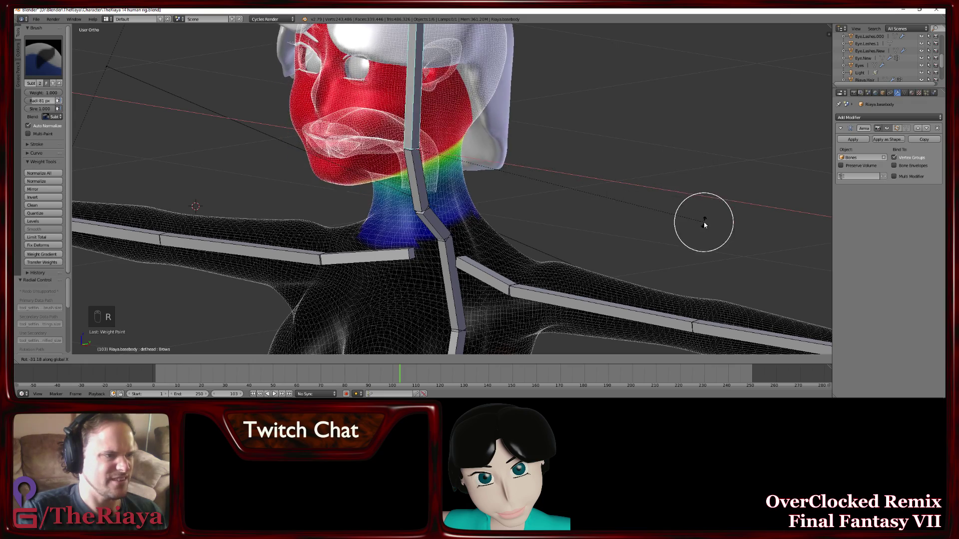
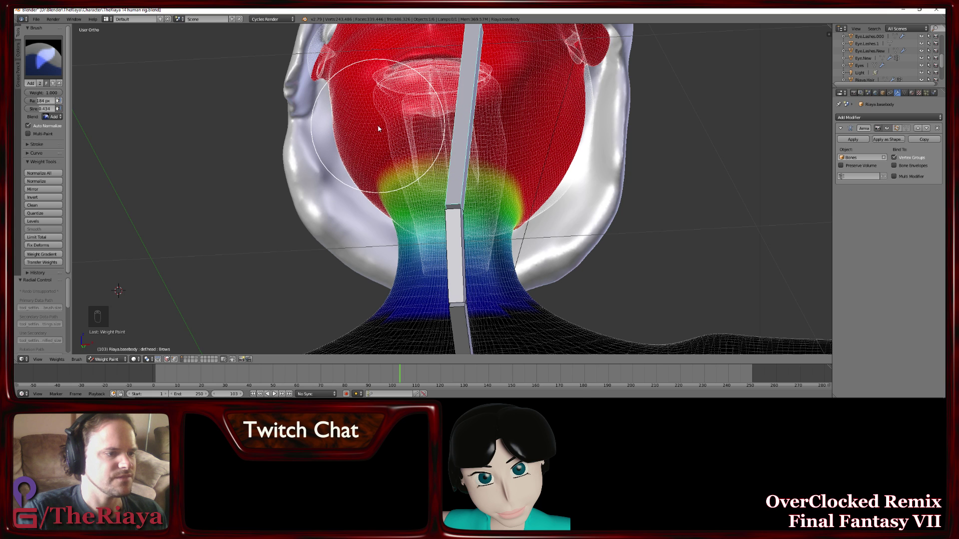
View the lower neck bone's green weights under the jaw from below and from the side
key(ctrl+z)
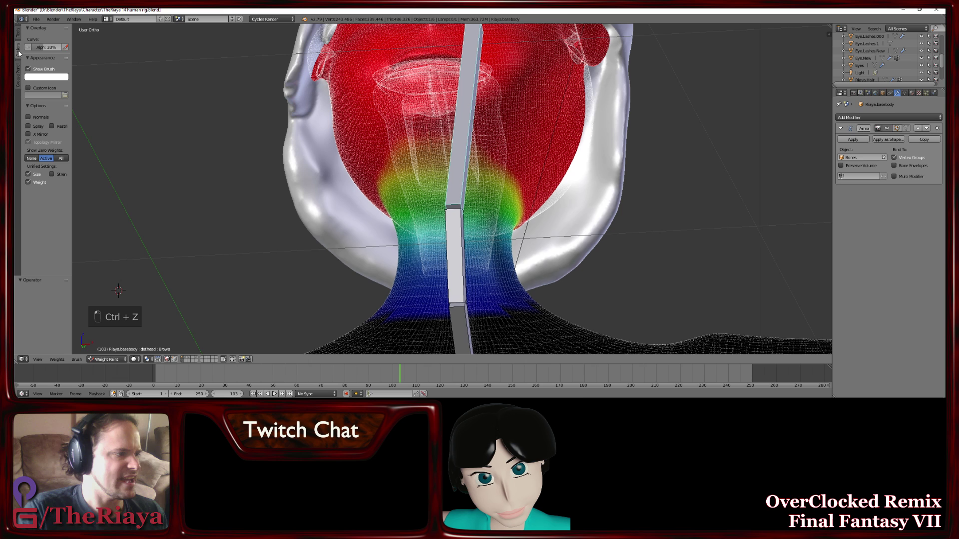
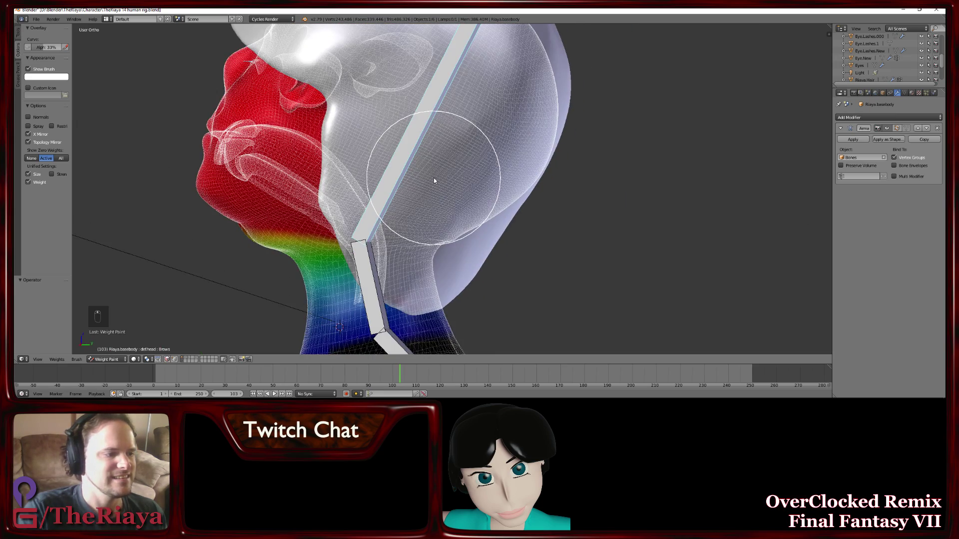
middle_click(316, 212)
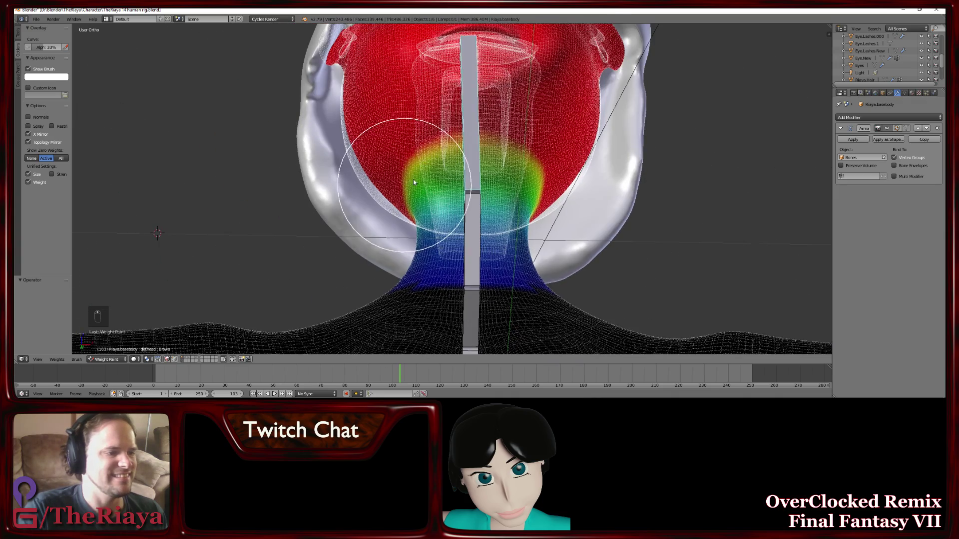
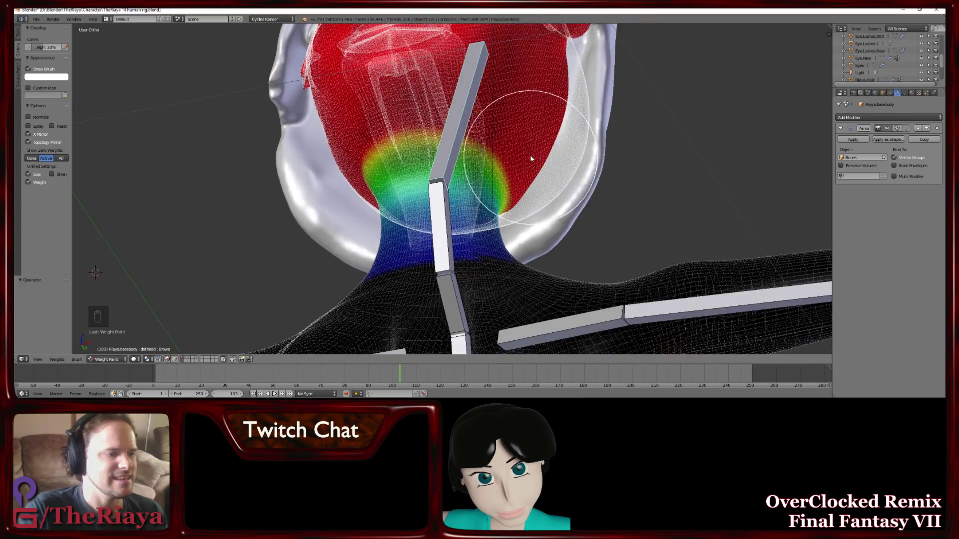
drag(490, 133, 506, 143)
drag(506, 143, 462, 172)
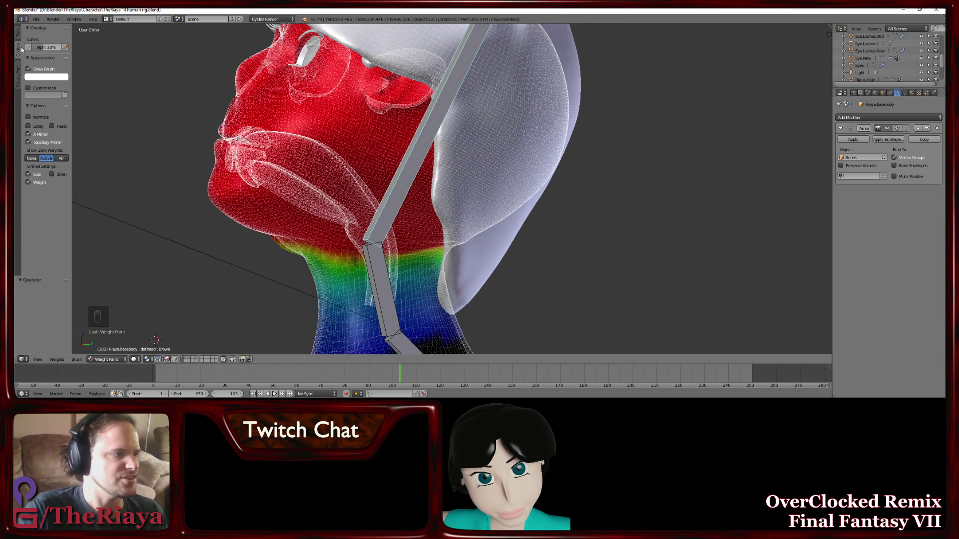
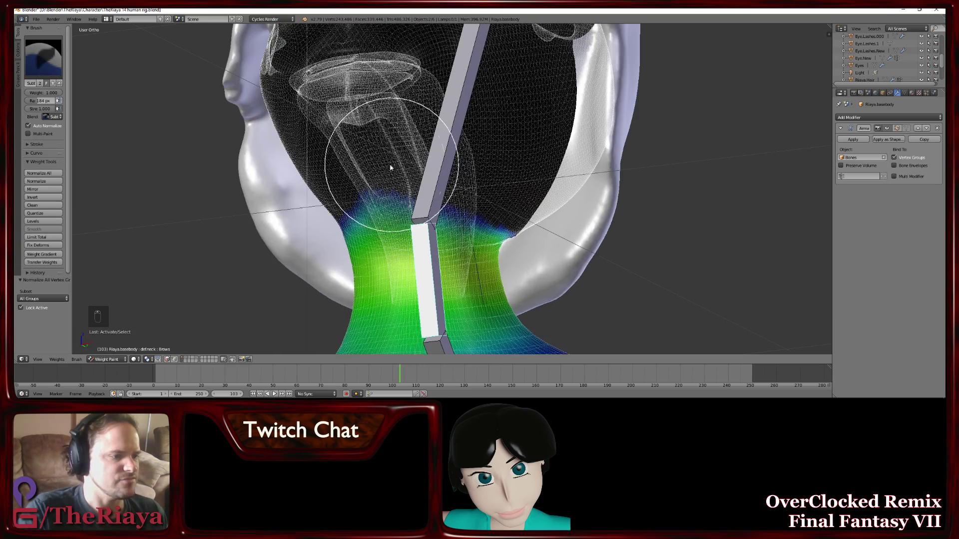
Paint away stray weight above the green neck band and along its side, then enlarge the brush radius
drag(438, 120, 406, 161)
drag(399, 161, 458, 144)
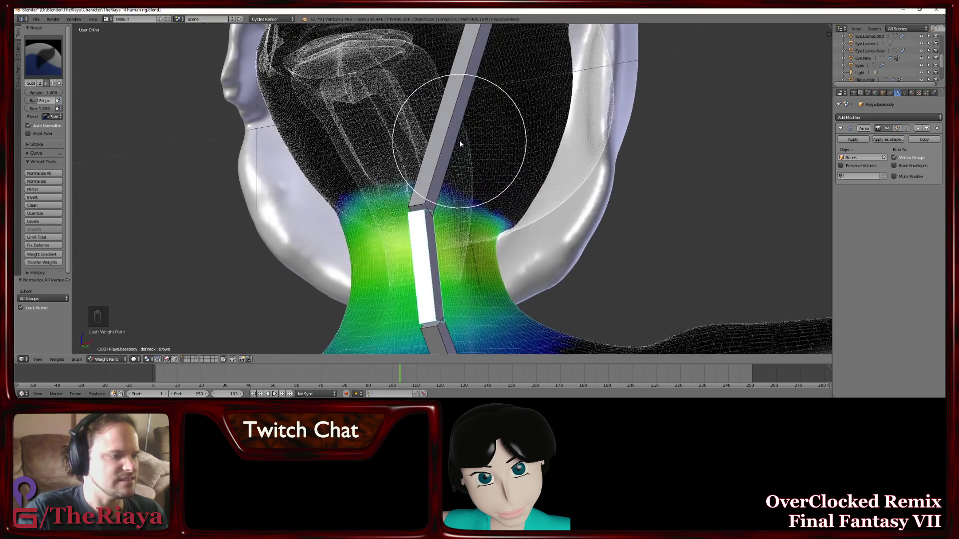
drag(371, 163, 382, 168)
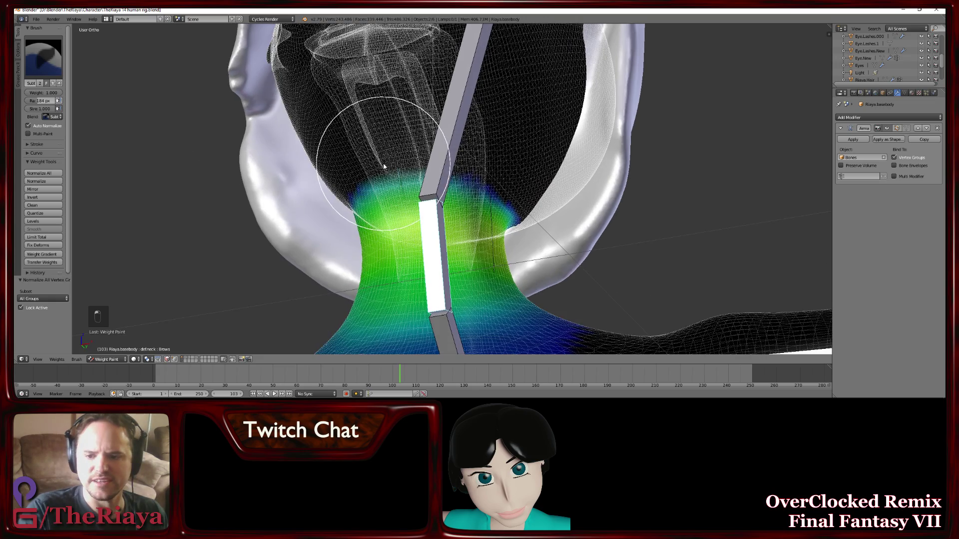
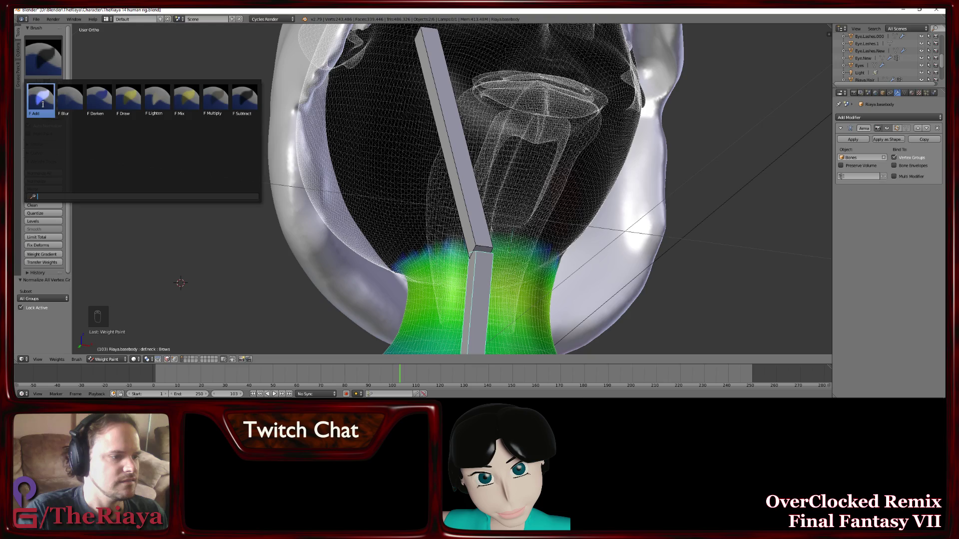
drag(525, 297, 487, 241)
middle_click(470, 233)
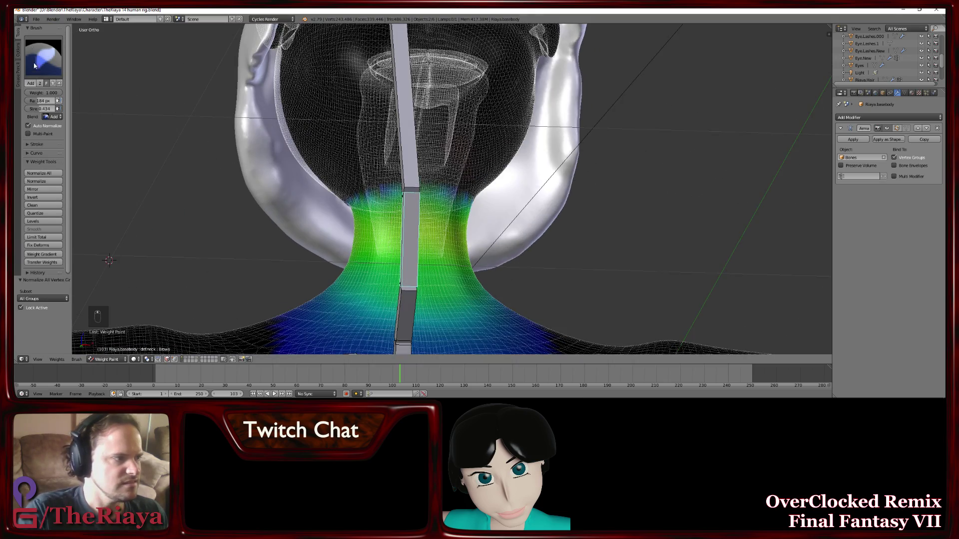
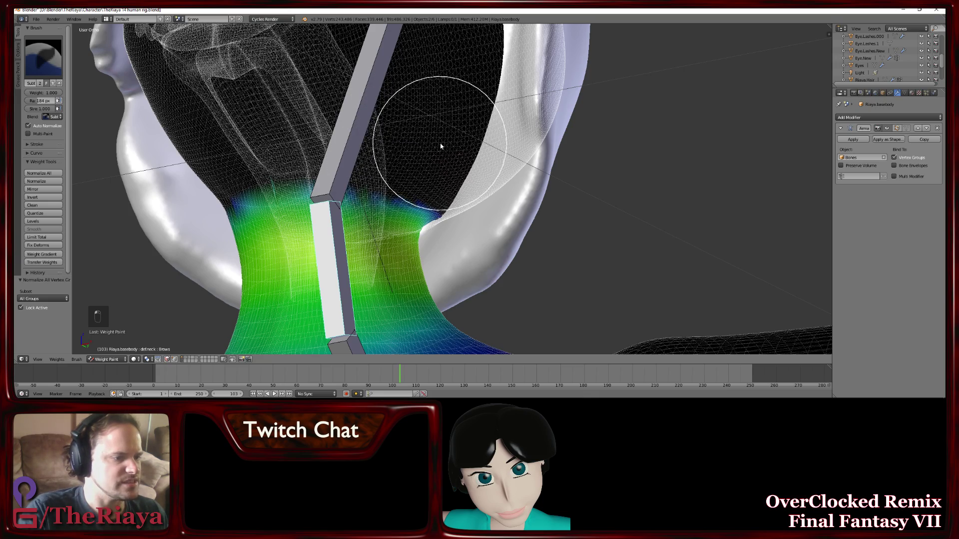
drag(373, 135, 385, 133)
key(f)
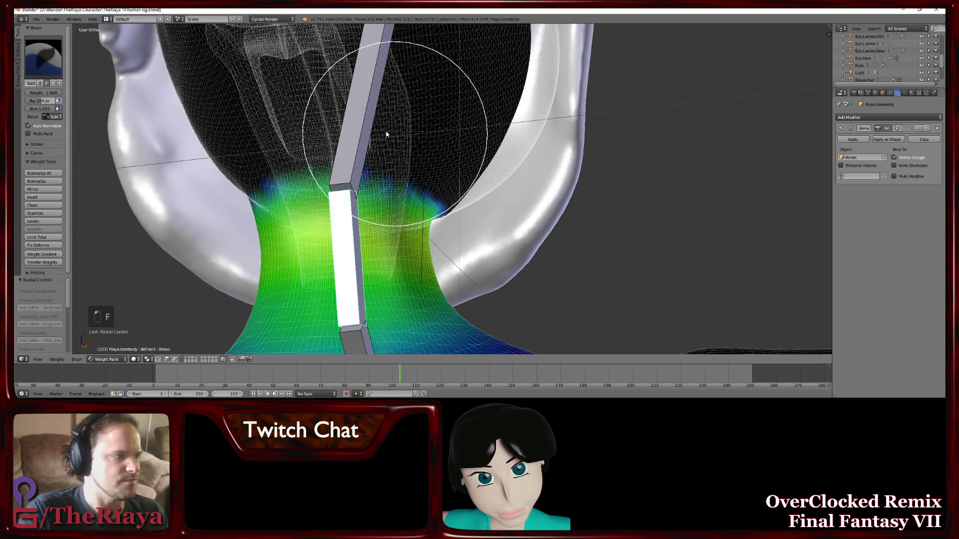
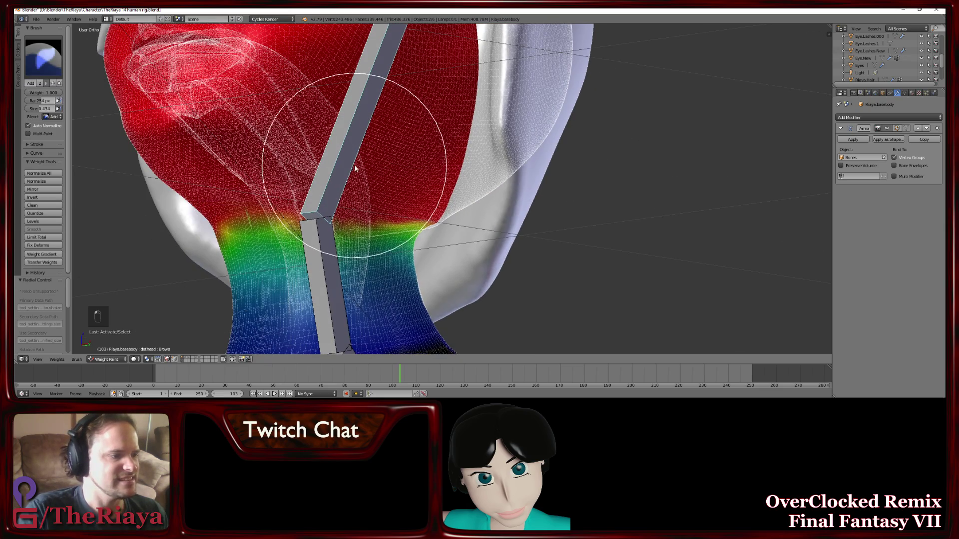
Save the file, review the neck gradient close up and from the front, and bring up the weight brush list
key(ctrl+s)
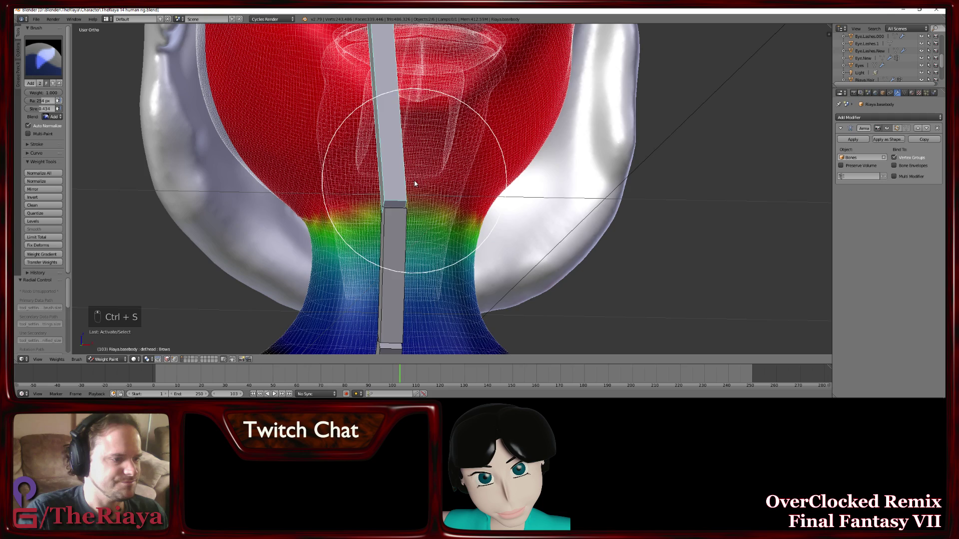
key(f)
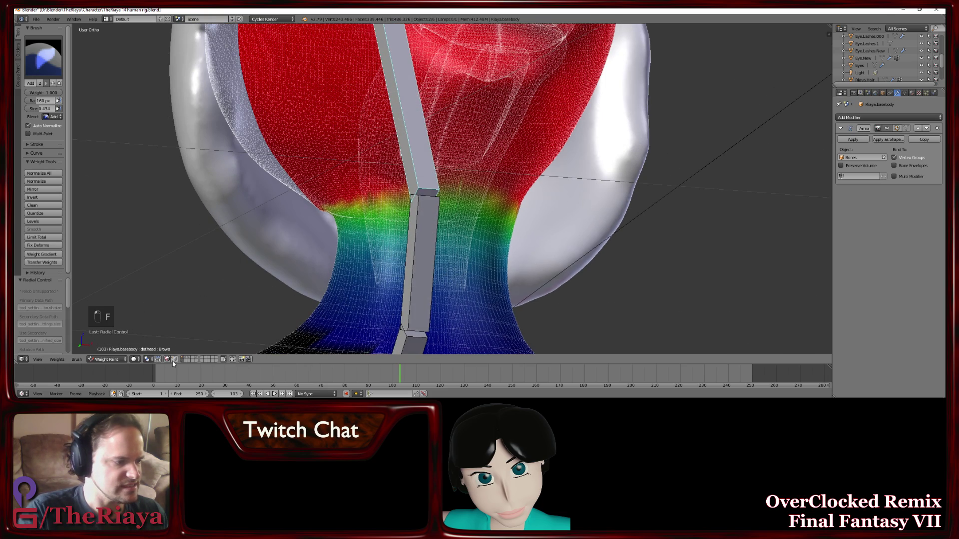
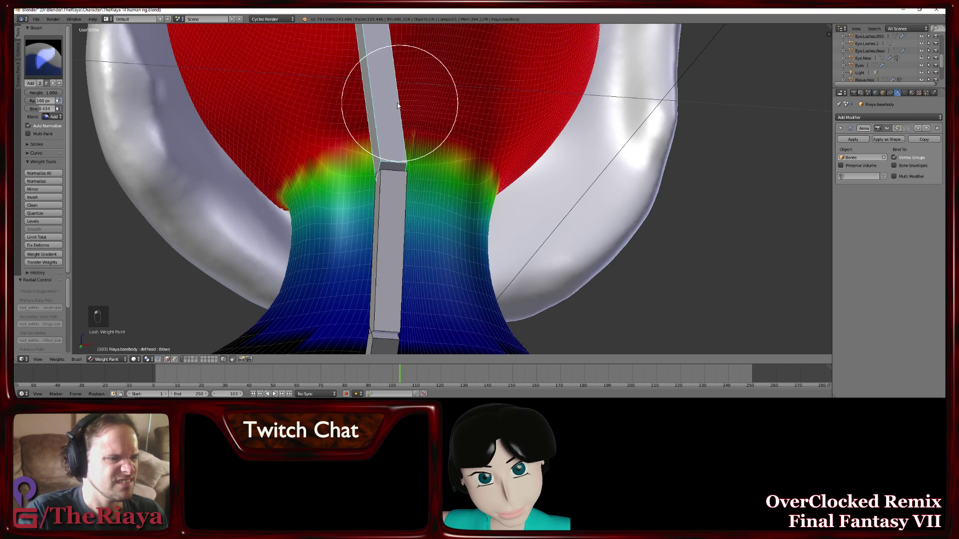
click(452, 112)
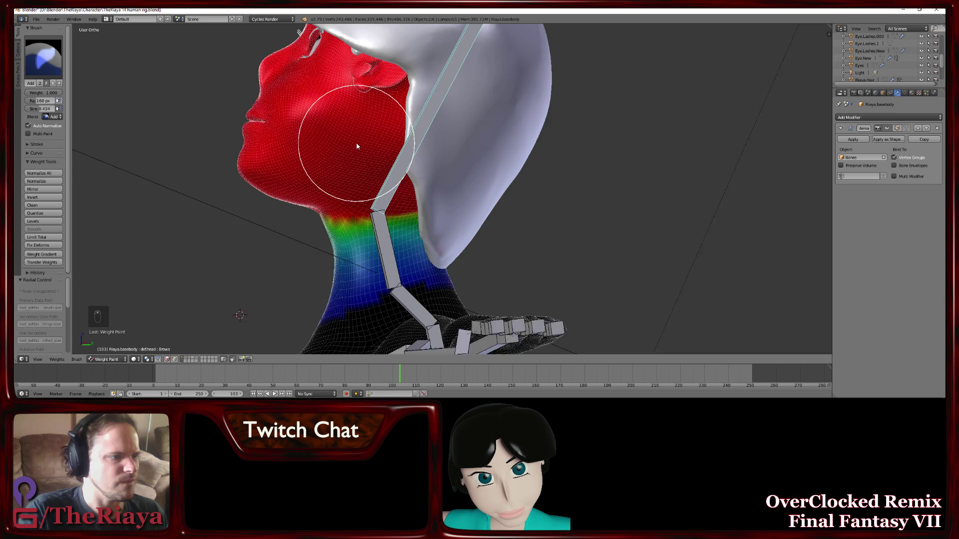
key(r)
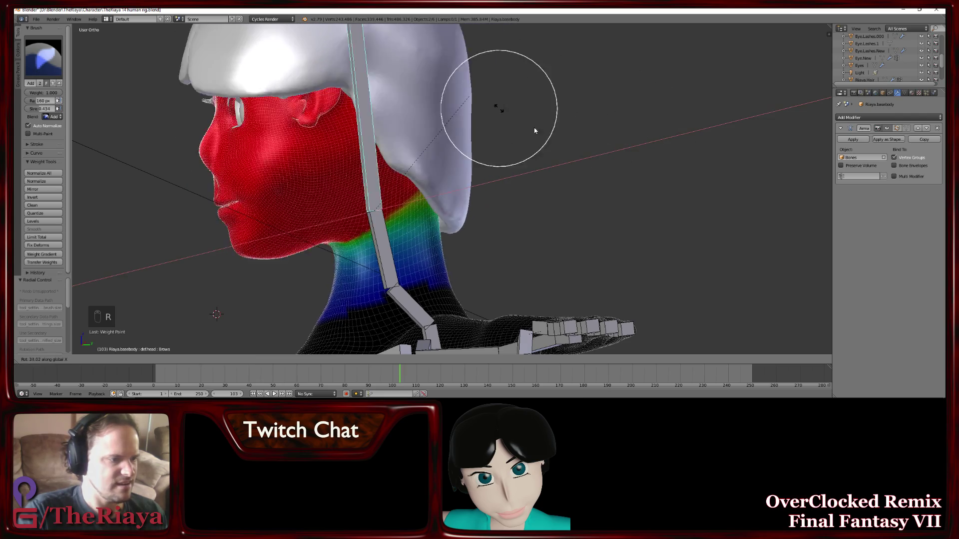
middle_click(469, 160)
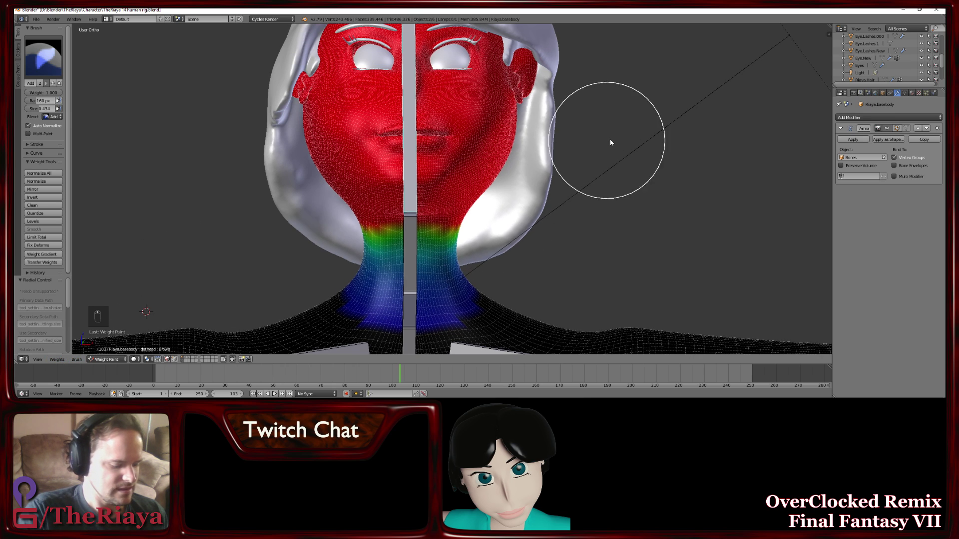
key(r)
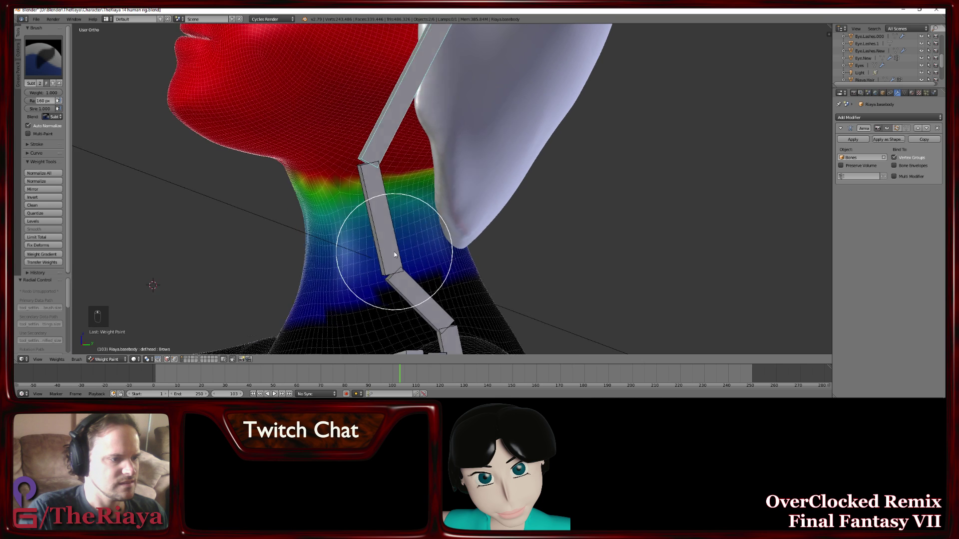
Subtract weight from the lower neck, undoing a first stroke, leaving a thin band just below the face
drag(364, 297, 395, 254)
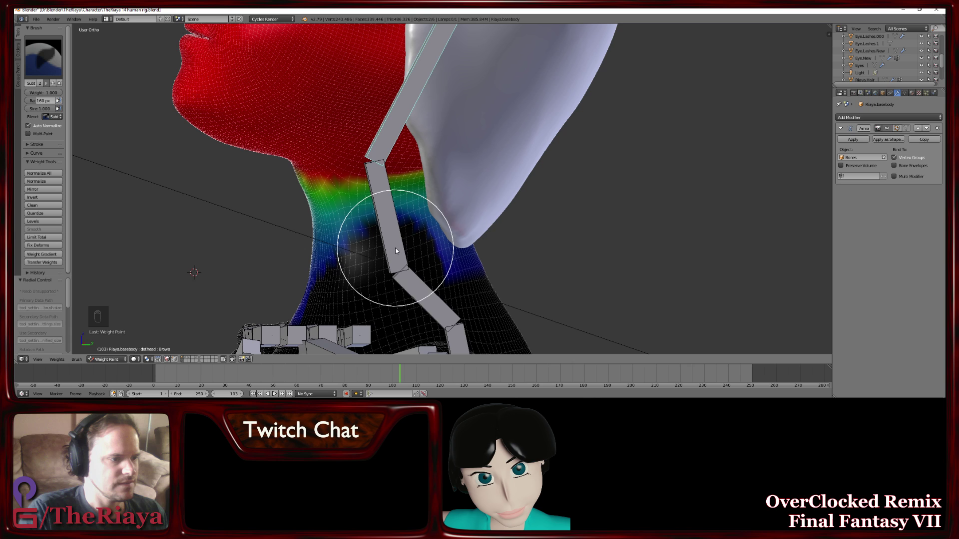
key(ctrl+z)
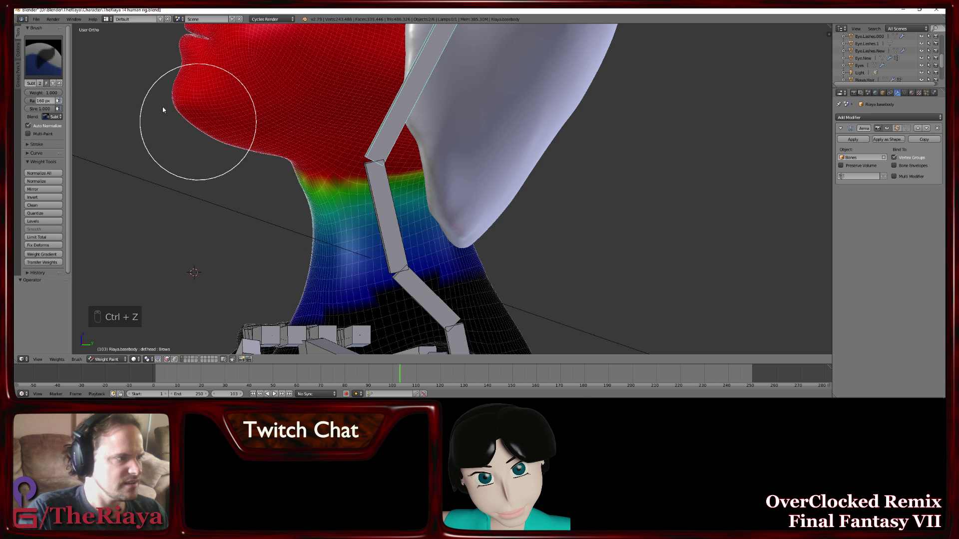
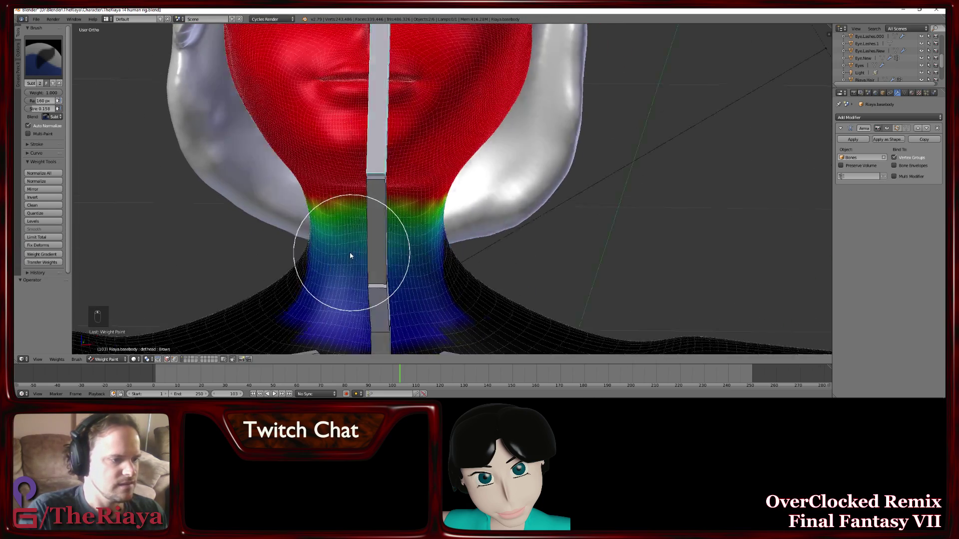
key(r)
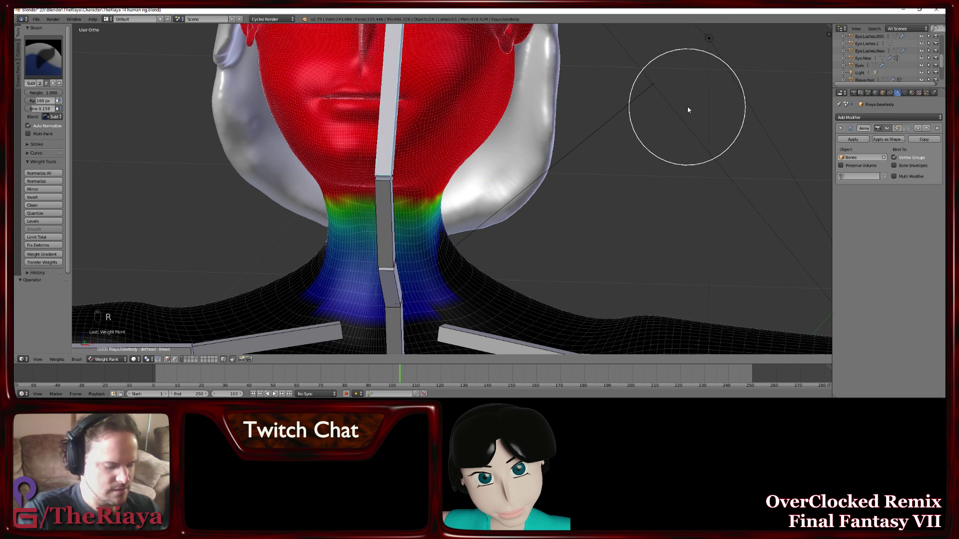
key(r)
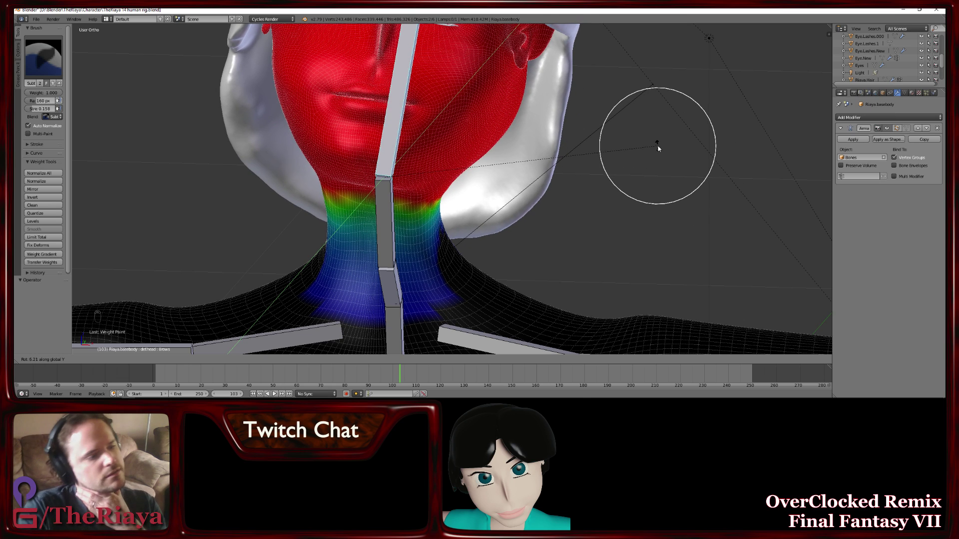
drag(575, 178, 546, 176)
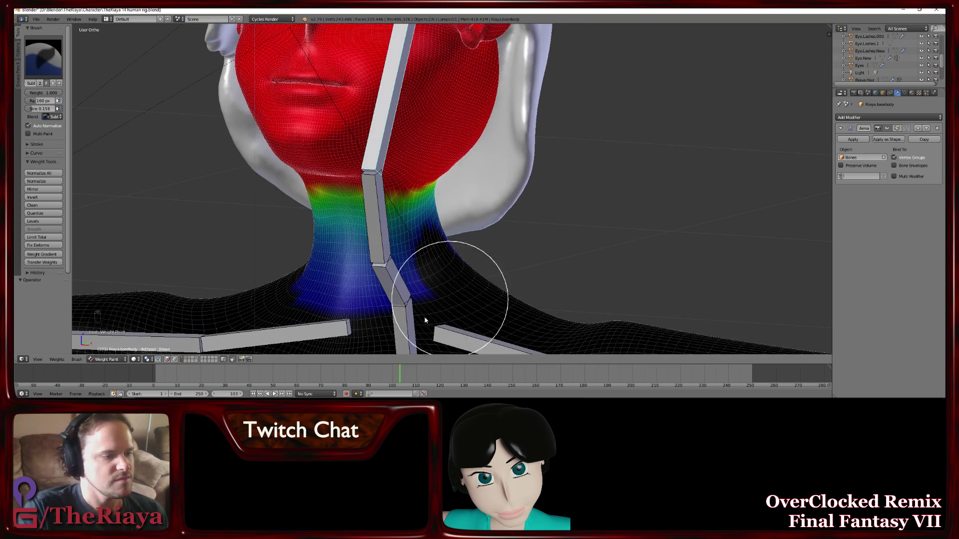
drag(431, 277, 355, 285)
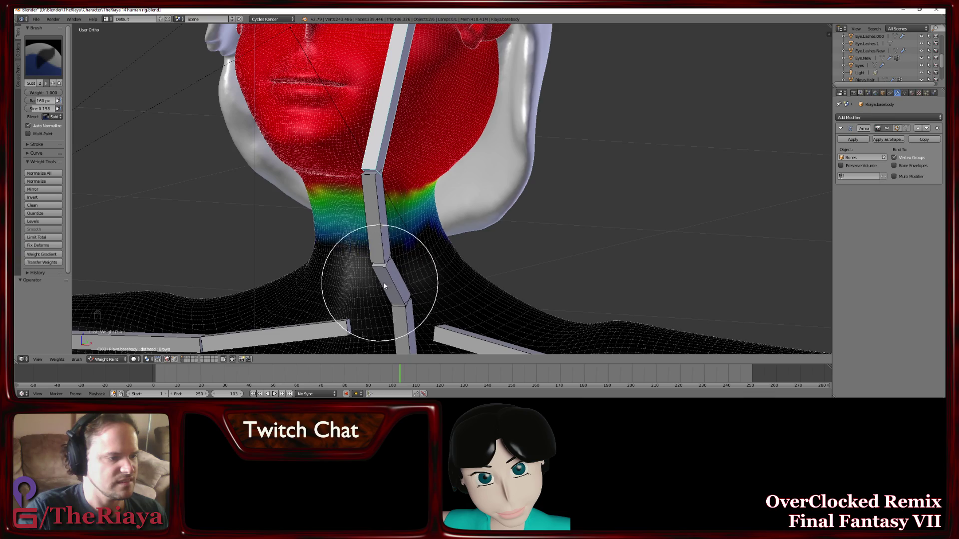
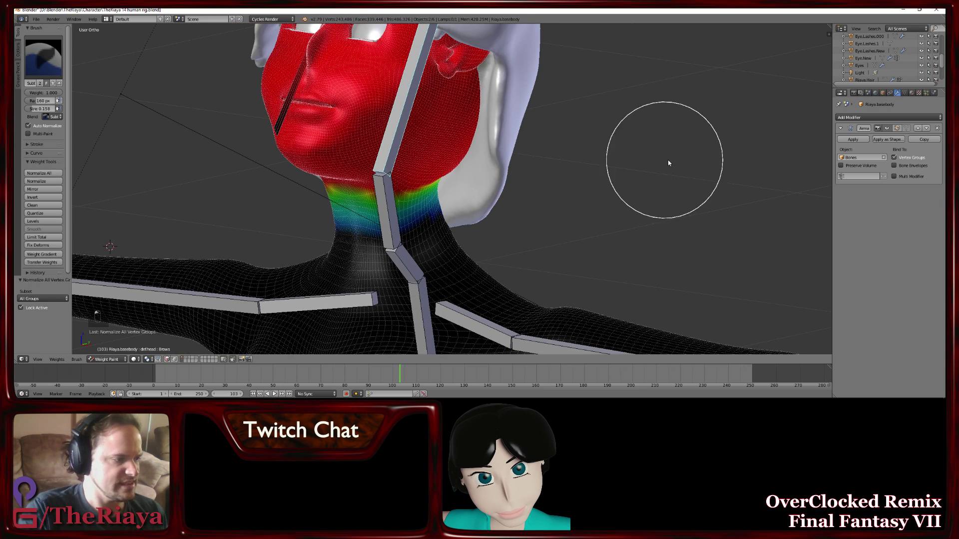
Undo the weight subtraction repeatedly until the neck's blue weight returns below the green band
key(r)
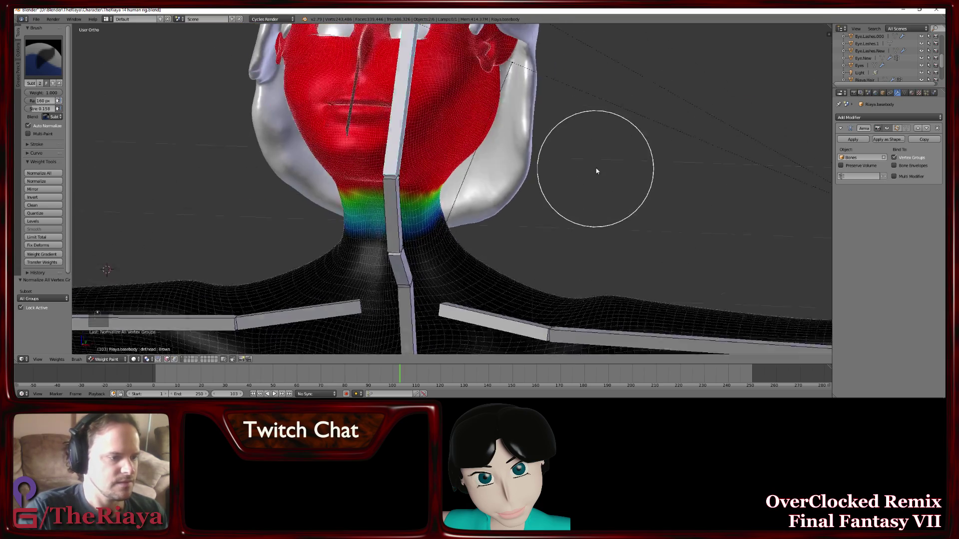
key(r)
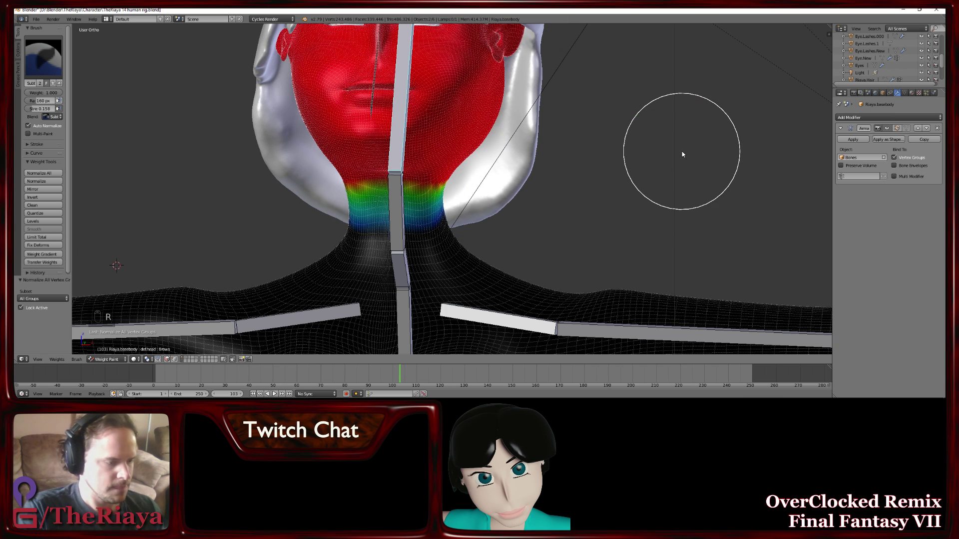
key(ctrl+z)
key(ctrl+z)
key(ctrl+z)
key(ctrl+z)
key(ctrl+z)
key(r)
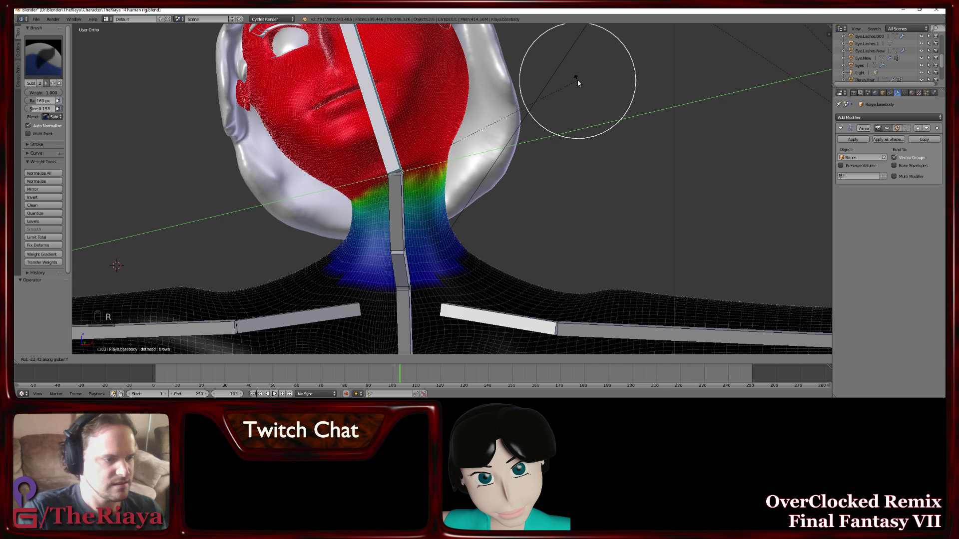
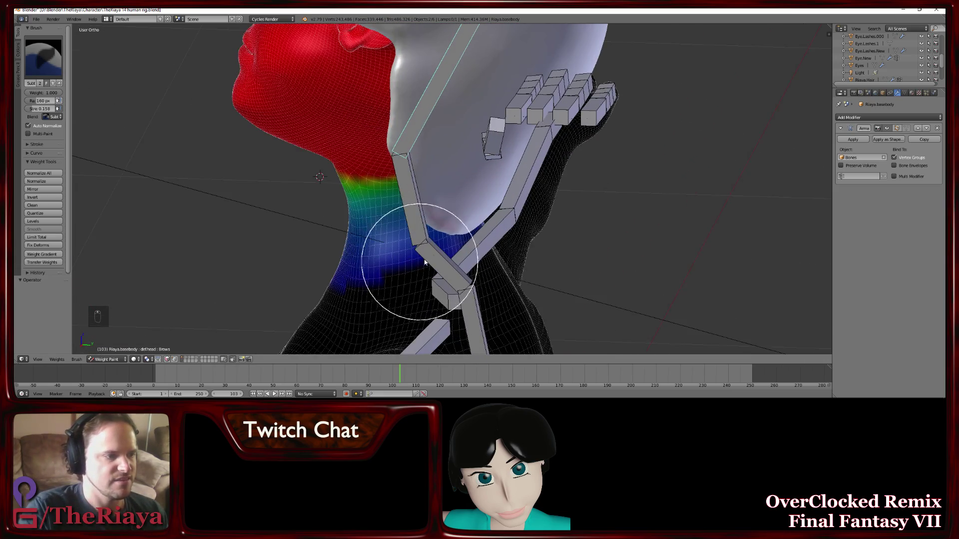
Shrink the weight brush radius and switch its blend to Lighten while viewing the neck side-on
drag(528, 235, 568, 244)
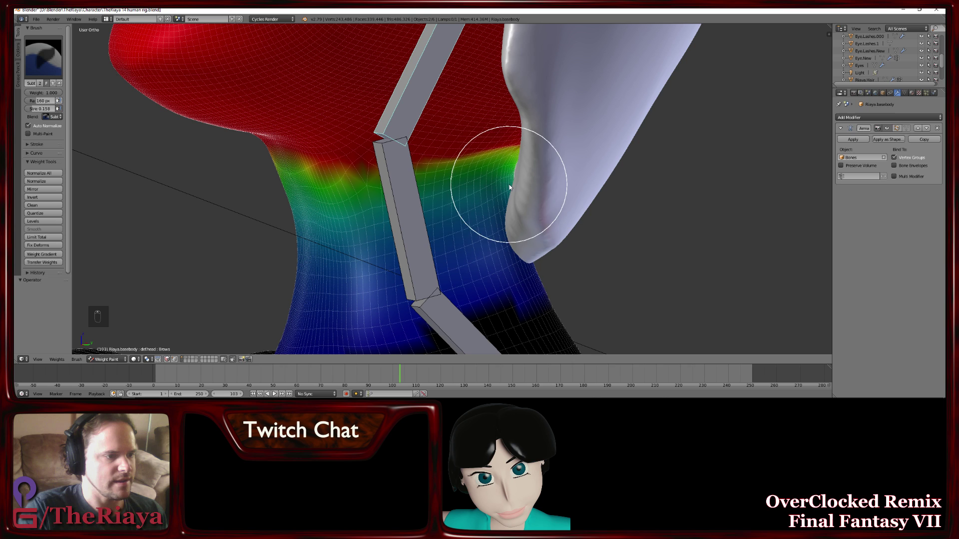
key(f)
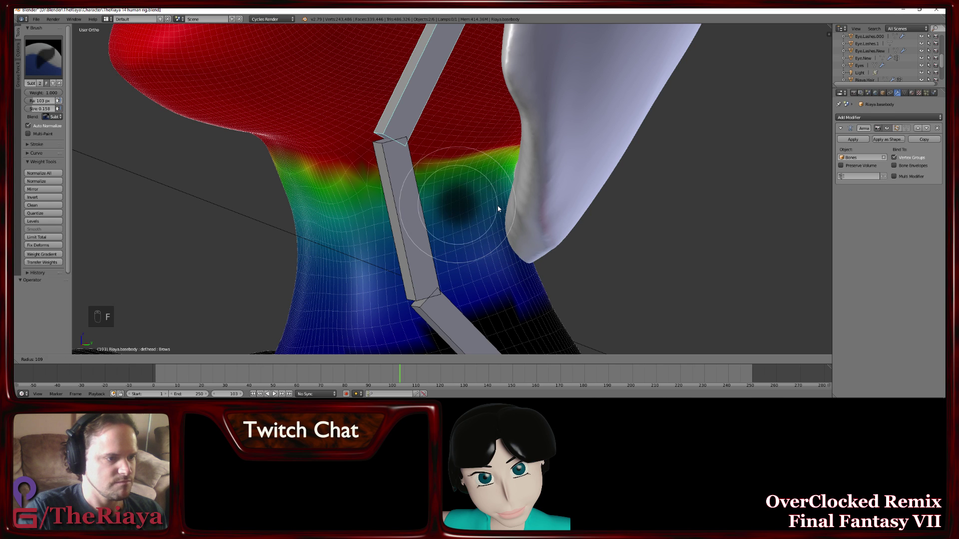
drag(500, 207, 450, 195)
key(ctrl+z)
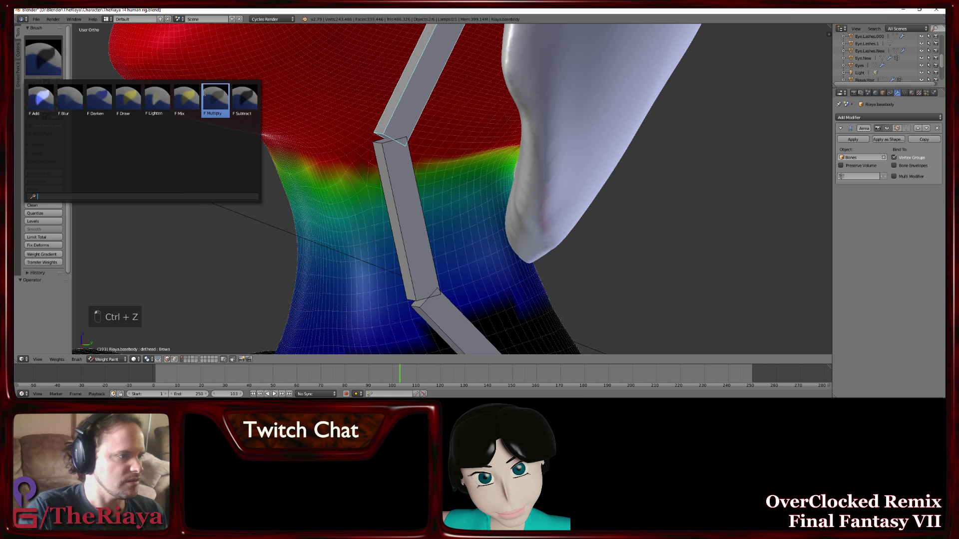
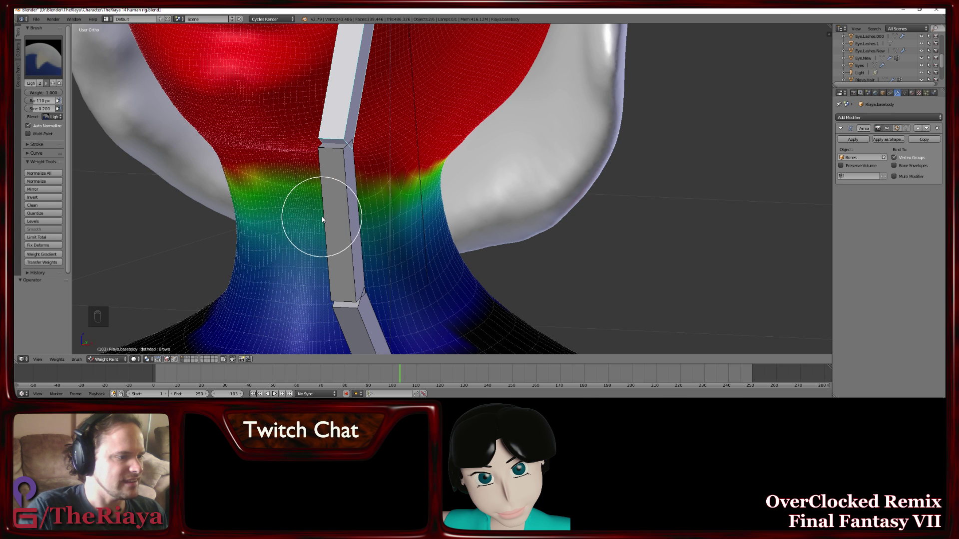
key(ctrl+z)
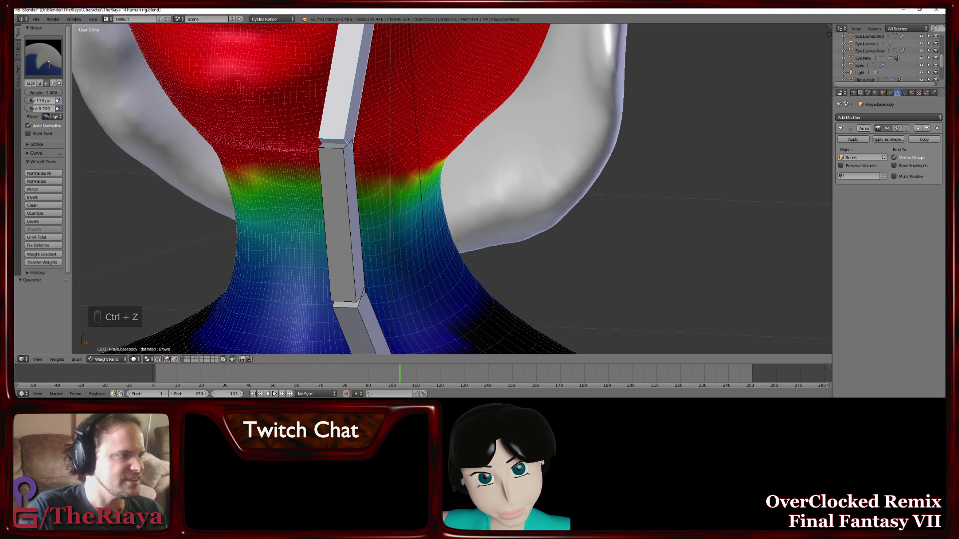
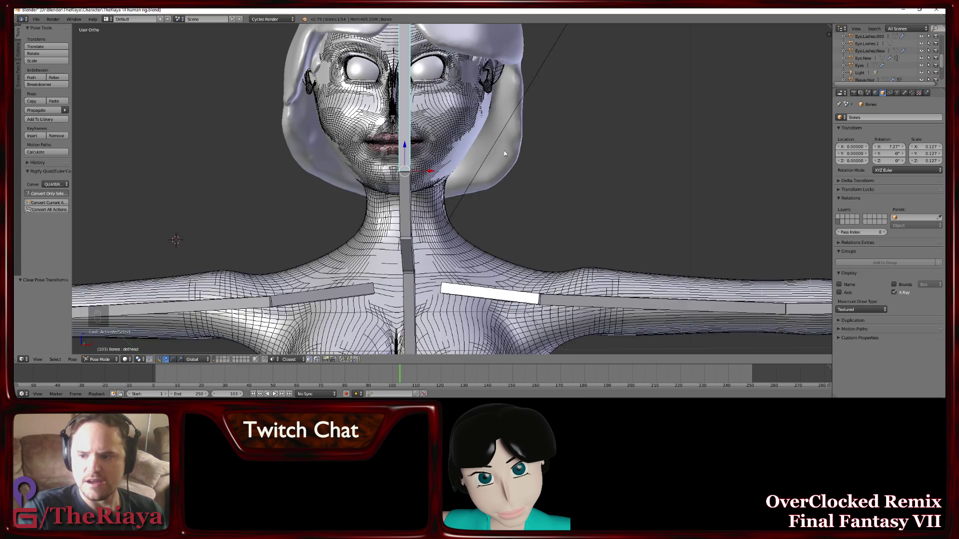
key(ctrl+s)
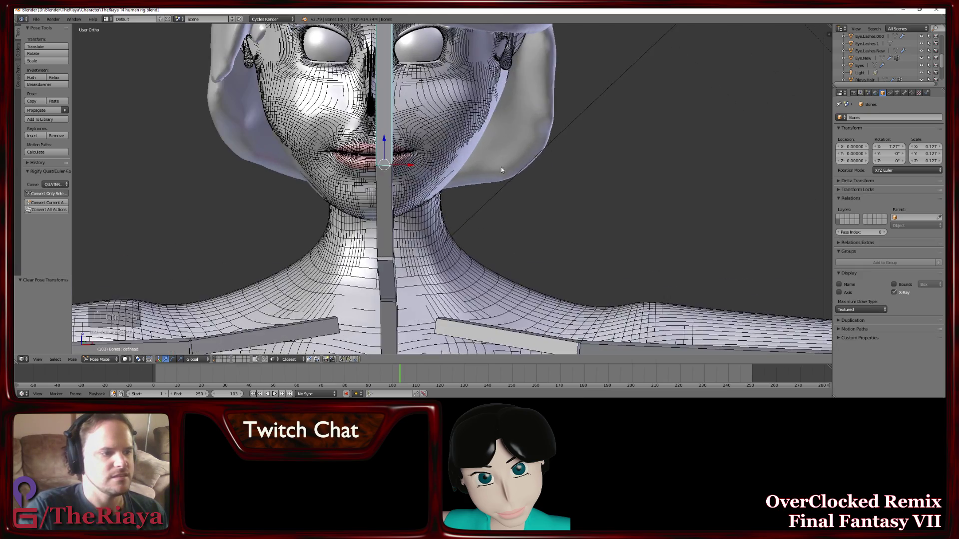
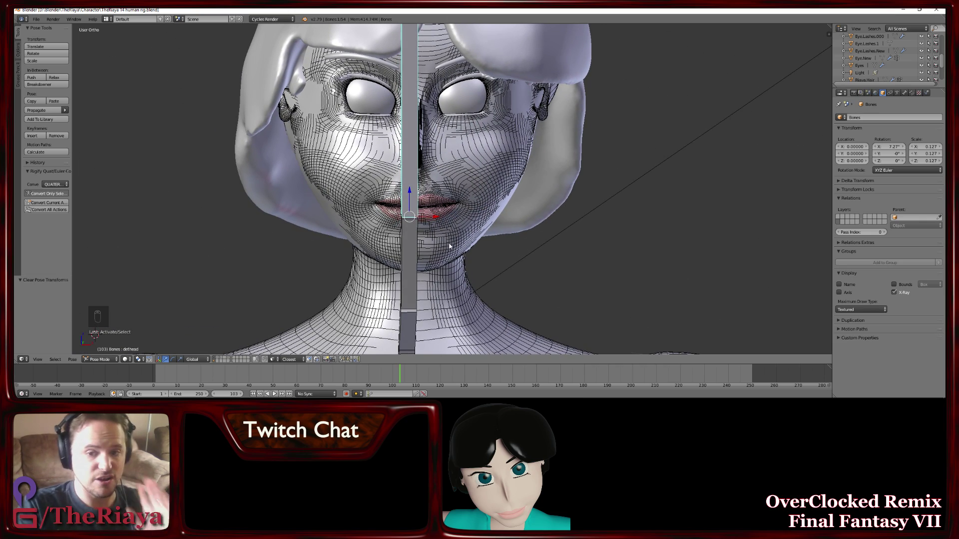
drag(131, 362, 135, 362)
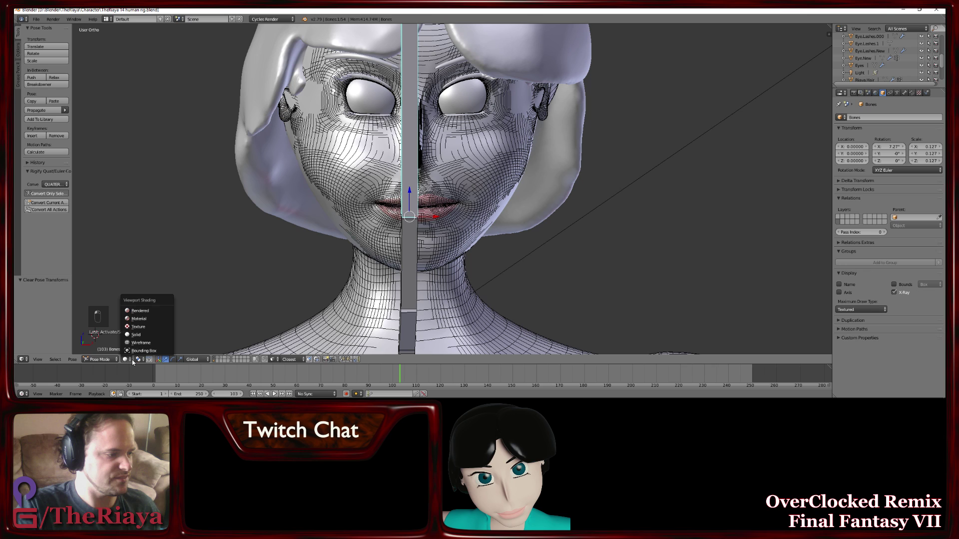
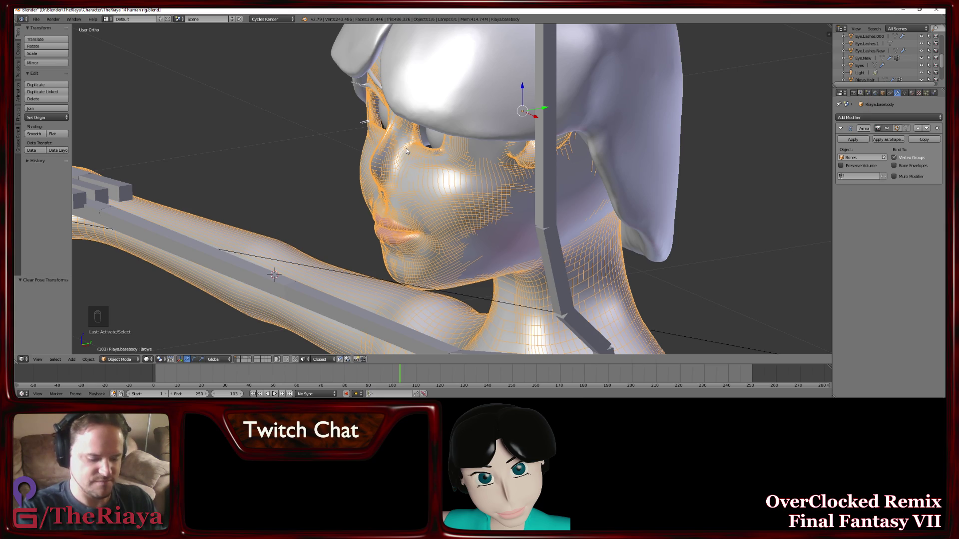
key(KP_5)
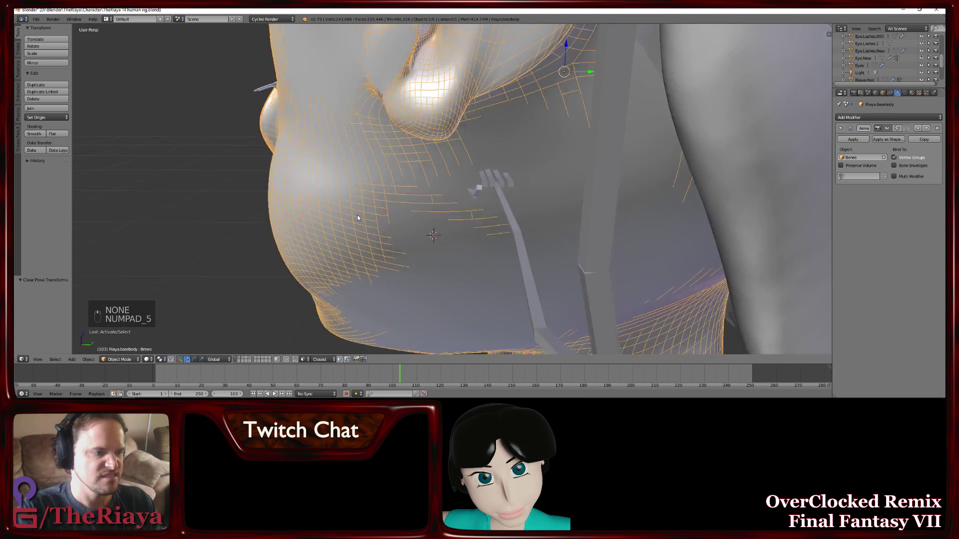
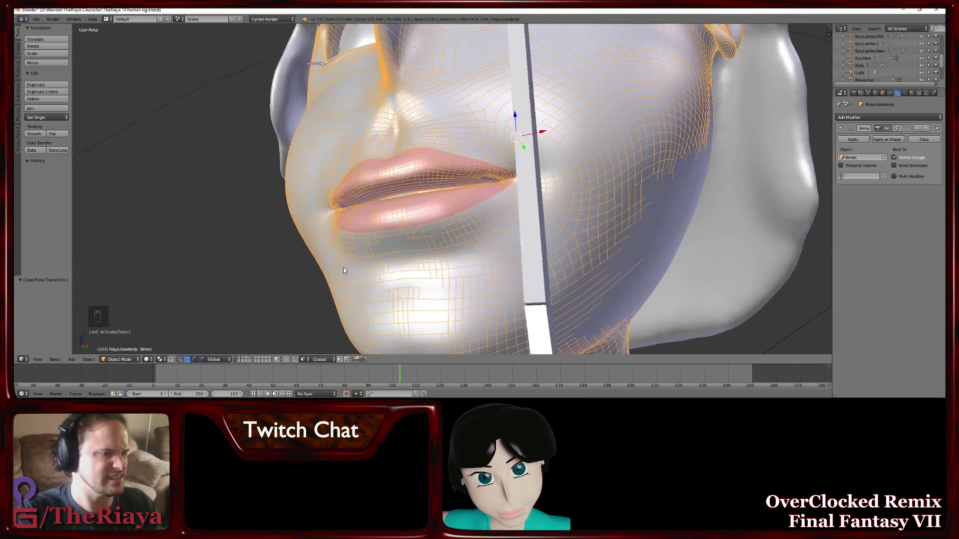
drag(306, 266, 327, 264)
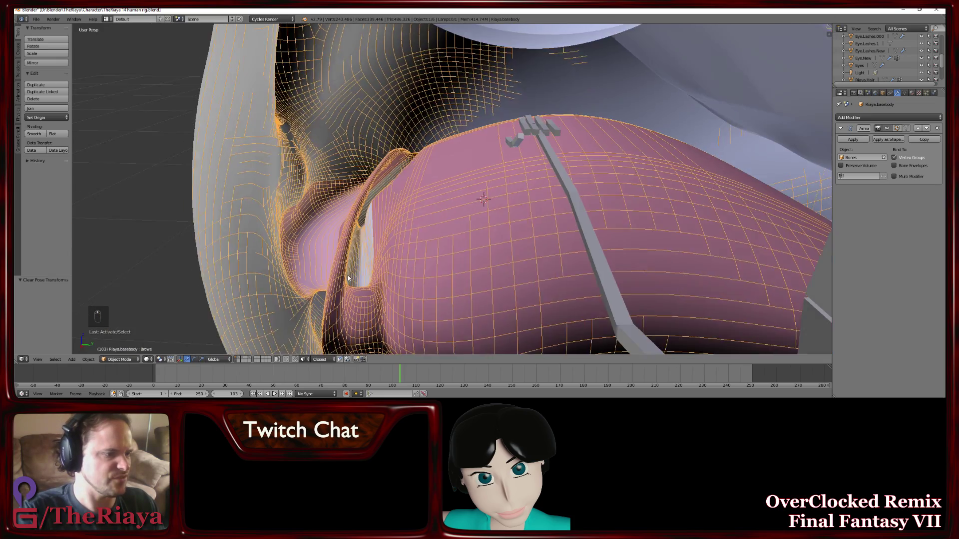
click(362, 285)
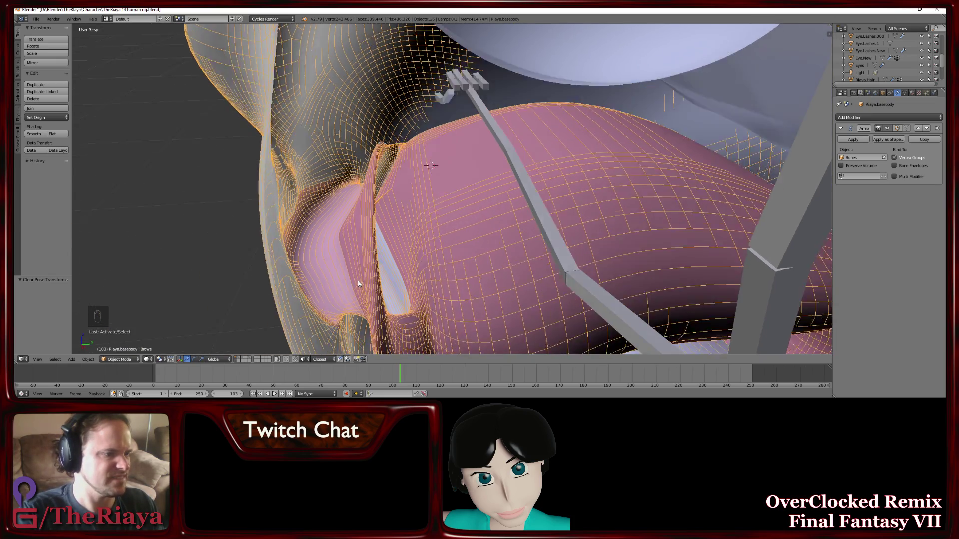
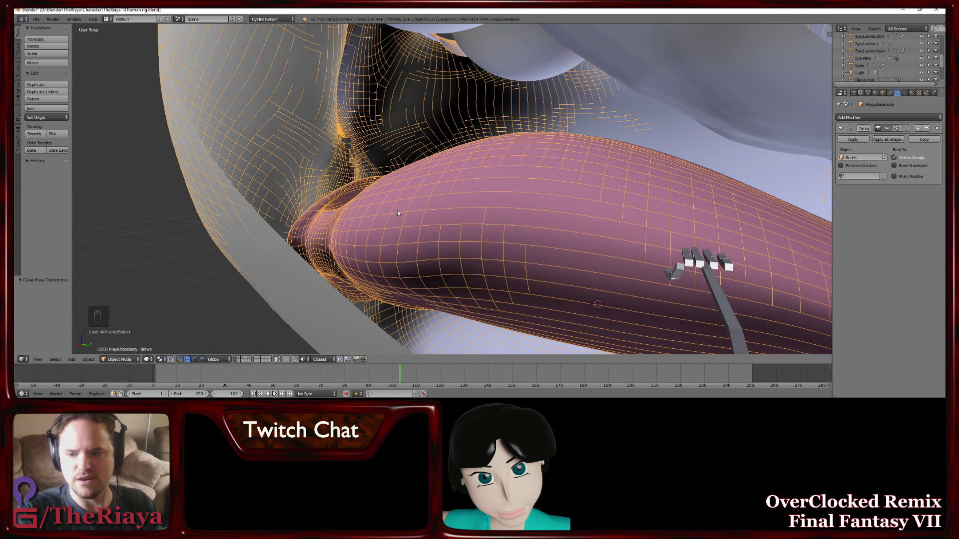
Save the file before adding the new jaw bone
key(ctrl+s)
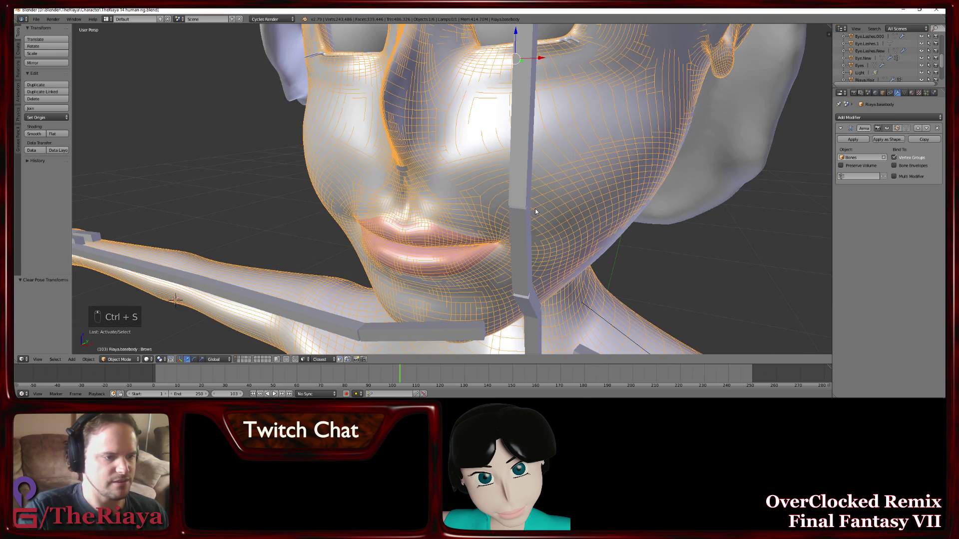
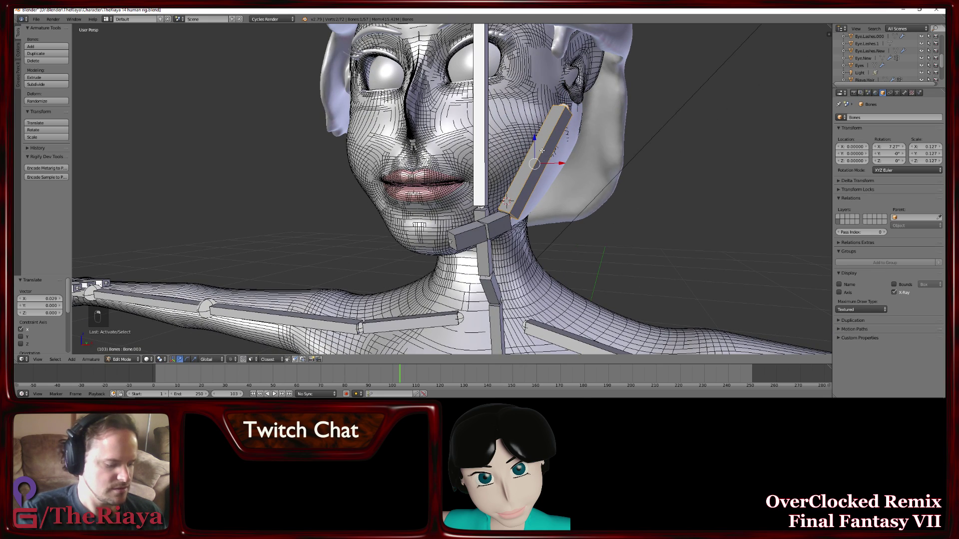
Subdivide the new jaw bone into a chain of short segments via the Specials menu
key(w)
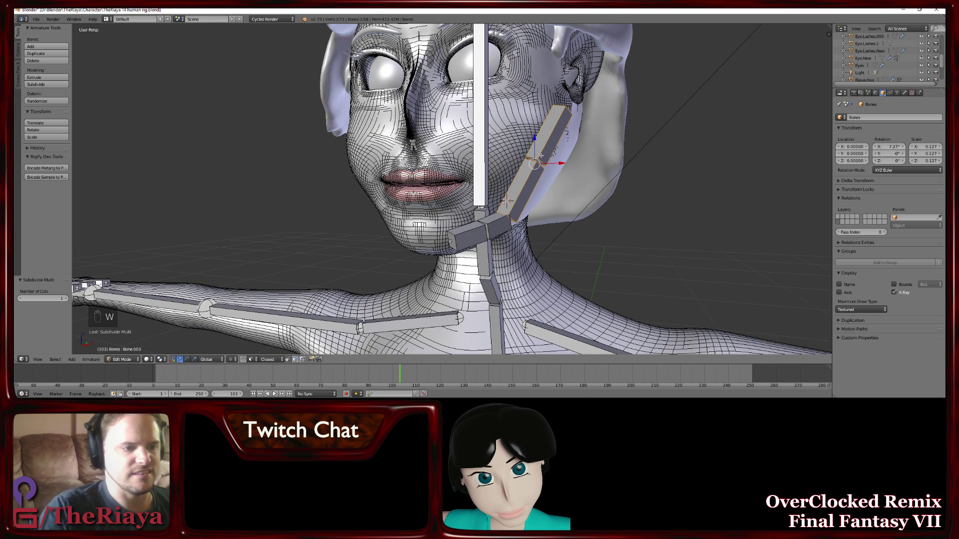
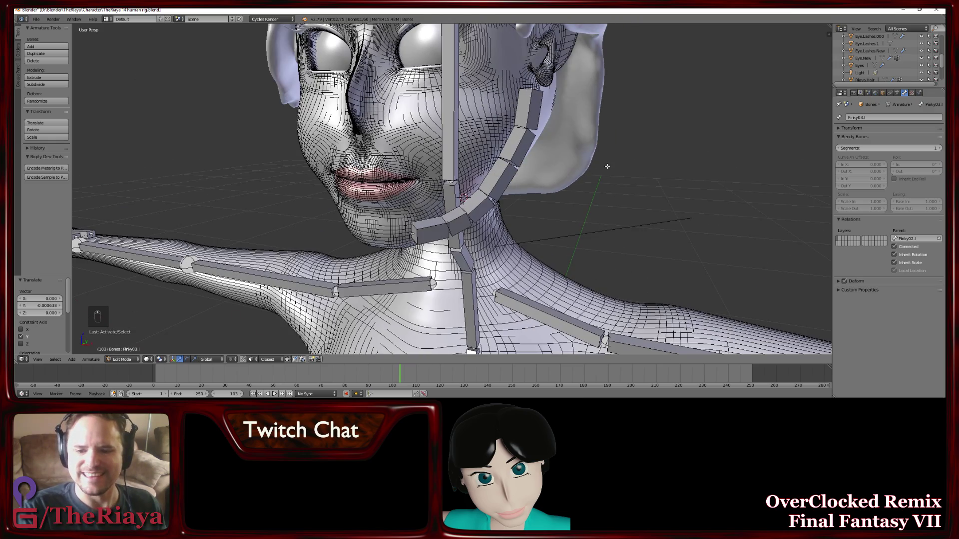
Save the file over the existing version
key(ctrl+s)
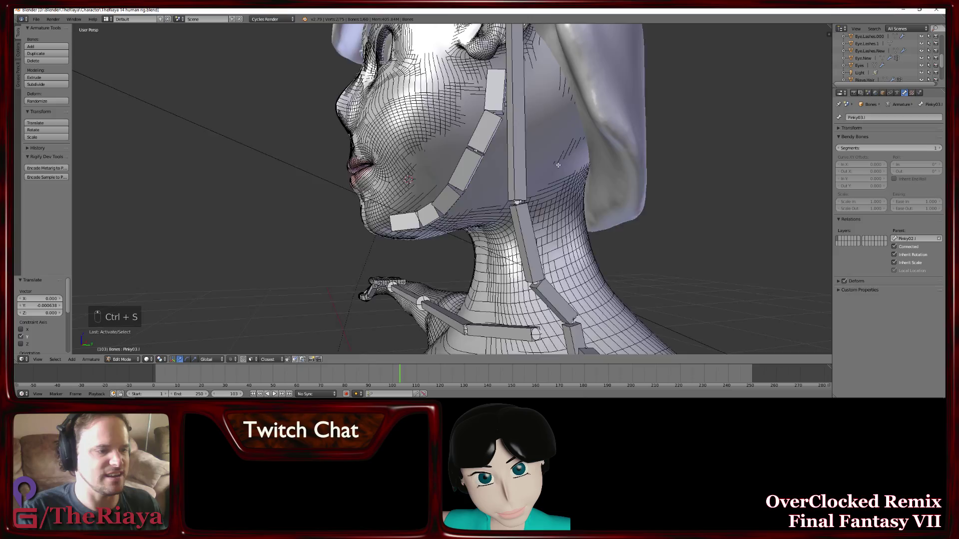
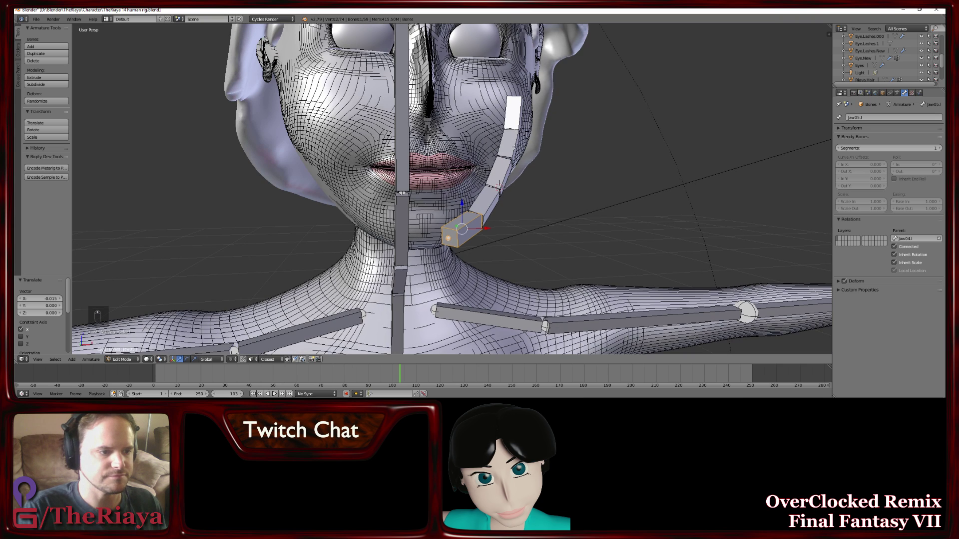
Select every bone in the jaw chain ready for symmetrizing
key(c)
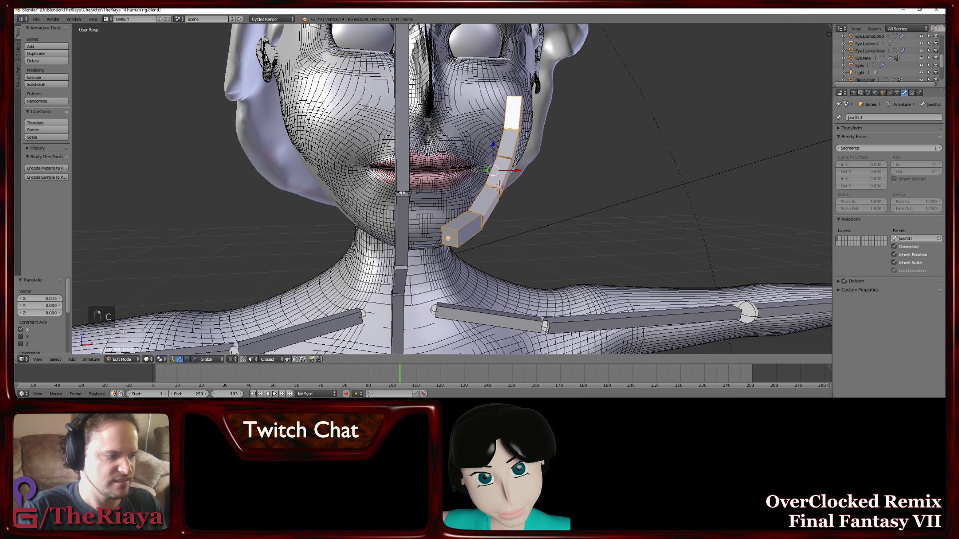
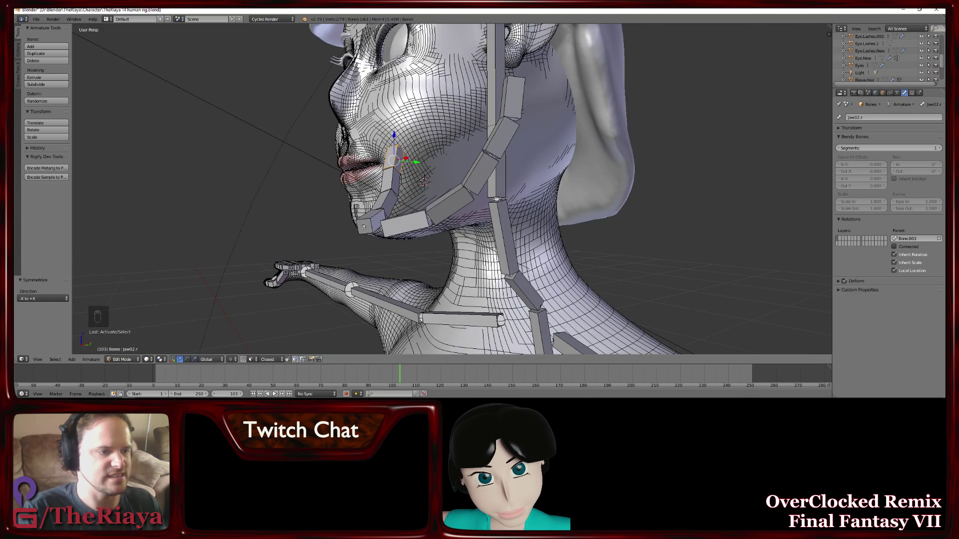
Save the file with the mirrored jaw chains in place
key(ctrl+s)
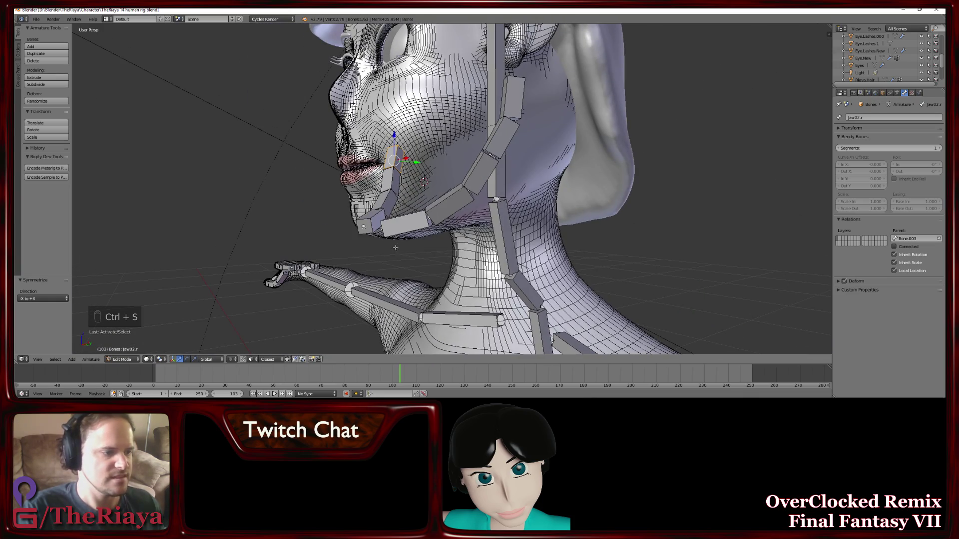
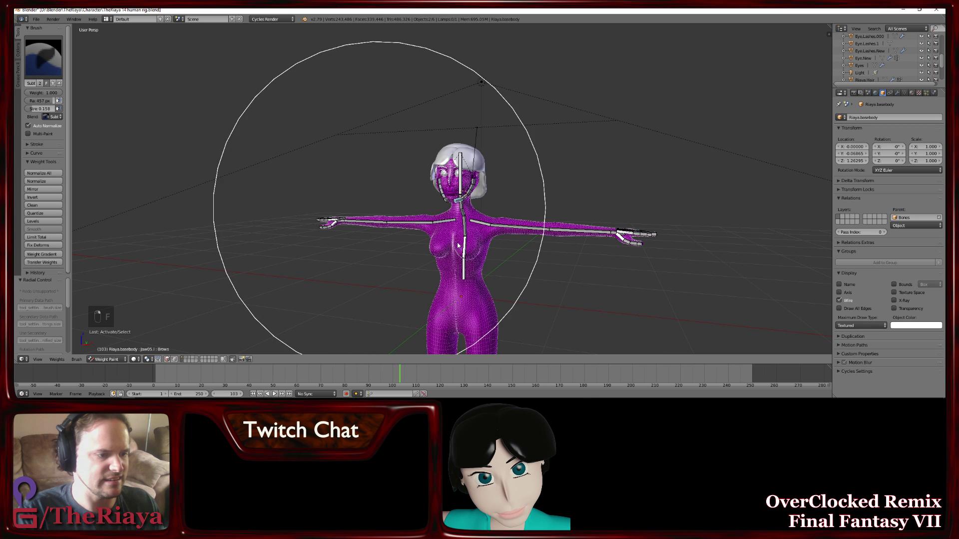
View the head side-on and select the front jaw bone for weight painting
drag(486, 251, 514, 243)
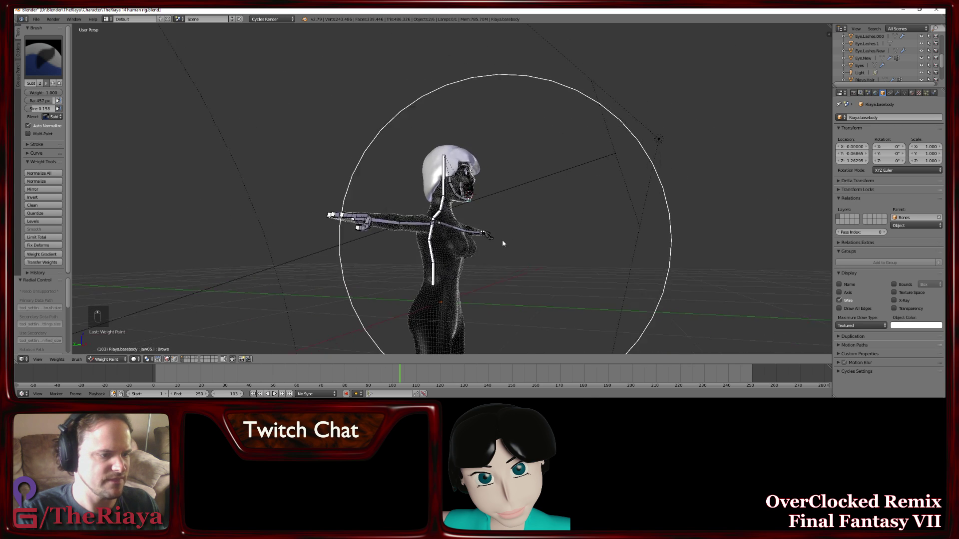
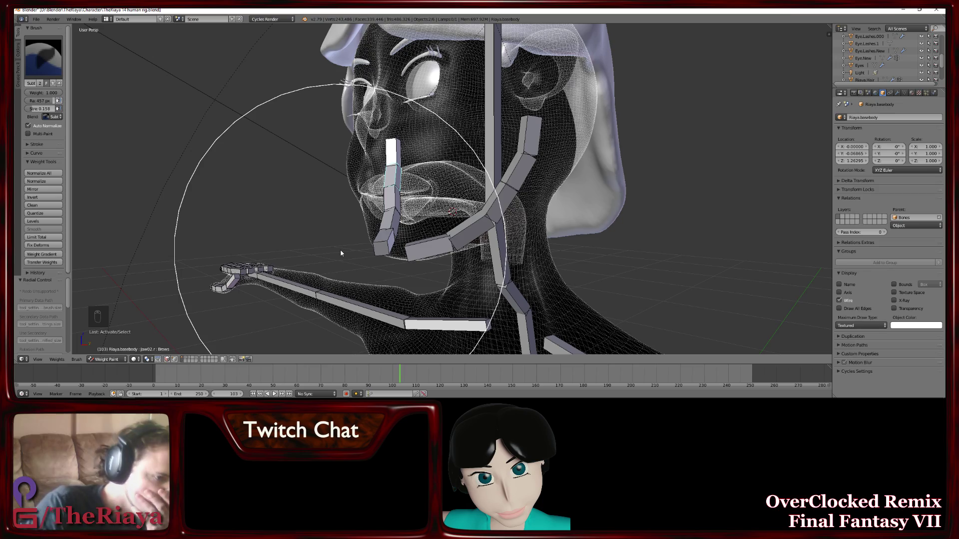
middle_click(448, 227)
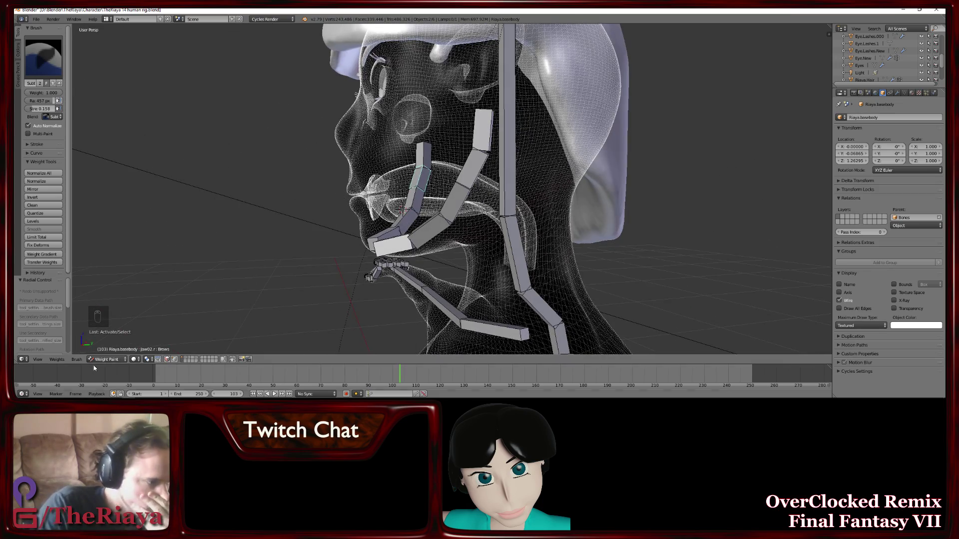
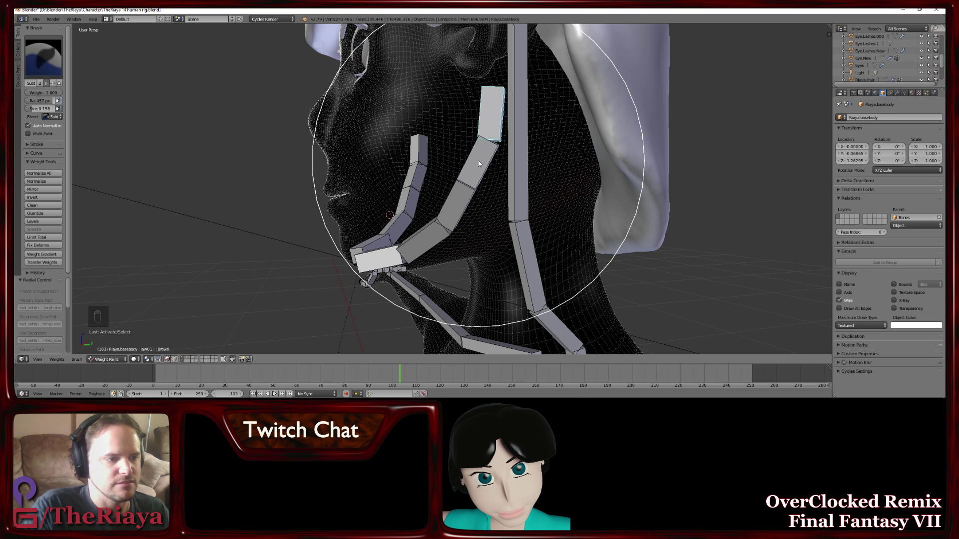
right_click(481, 162)
middle_click(483, 165)
right_click(495, 164)
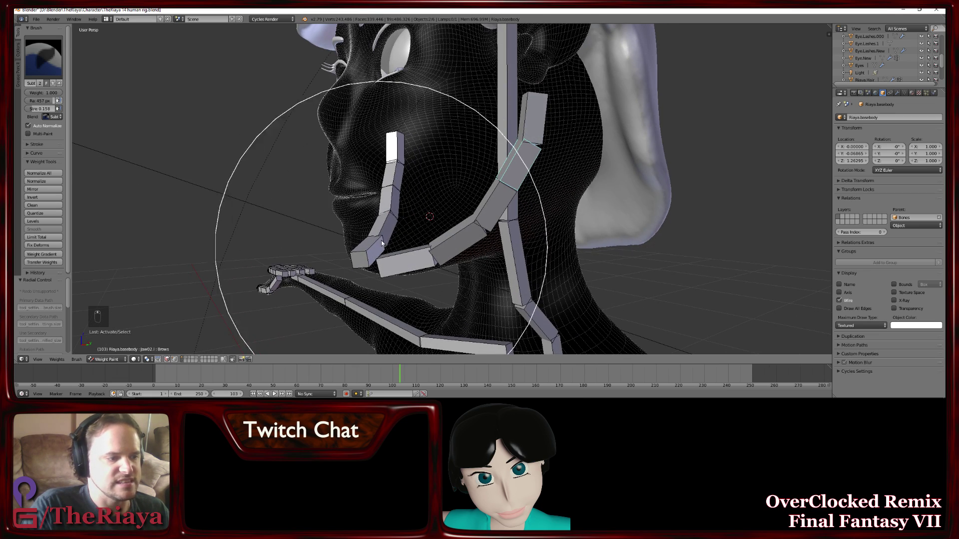
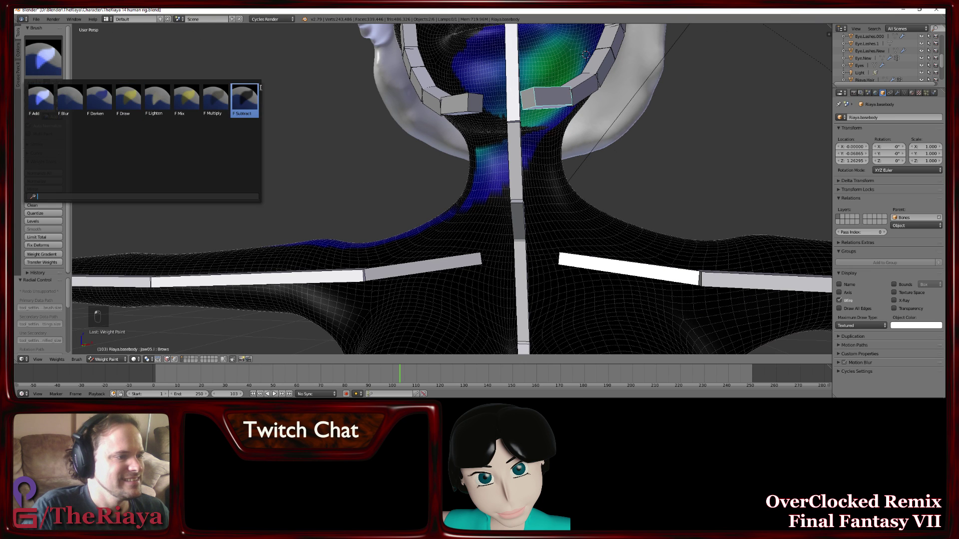
Remove stray neck weight and paint influence for the first cheek bones over the cheek
drag(484, 217, 525, 208)
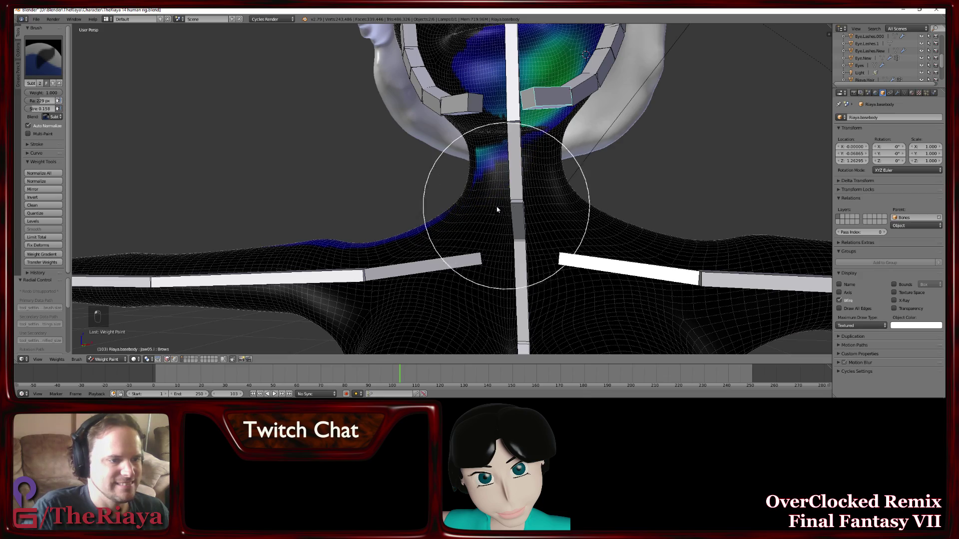
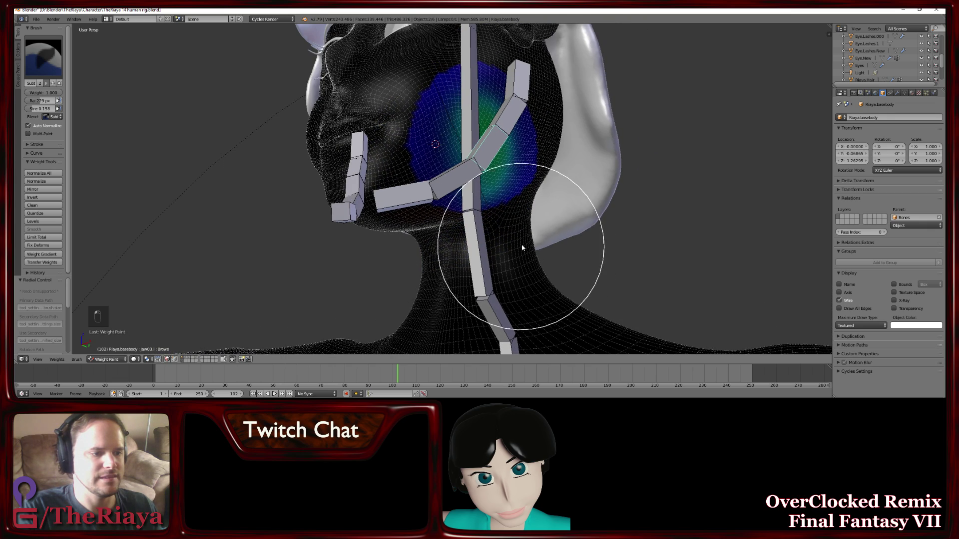
drag(565, 206, 549, 176)
right_click(549, 175)
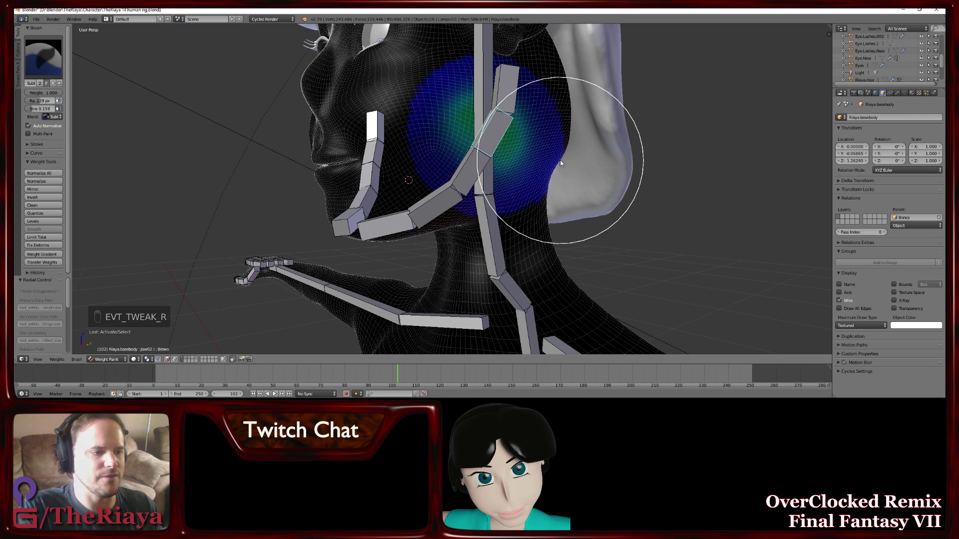
drag(542, 187, 528, 203)
right_click(529, 203)
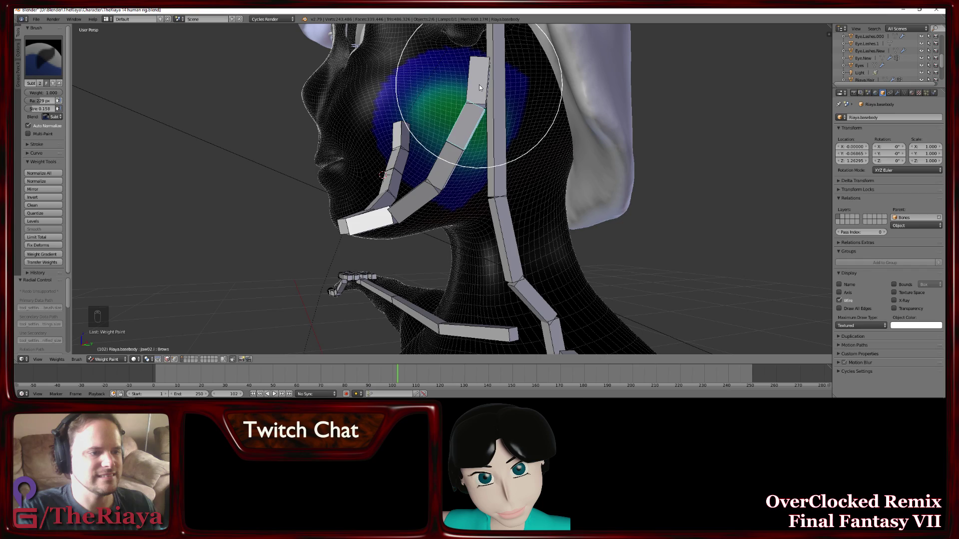
Paint weight onto the upper and right cheek, orbiting the head to check coverage
drag(482, 85, 458, 141)
middle_click(474, 139)
drag(493, 137, 568, 157)
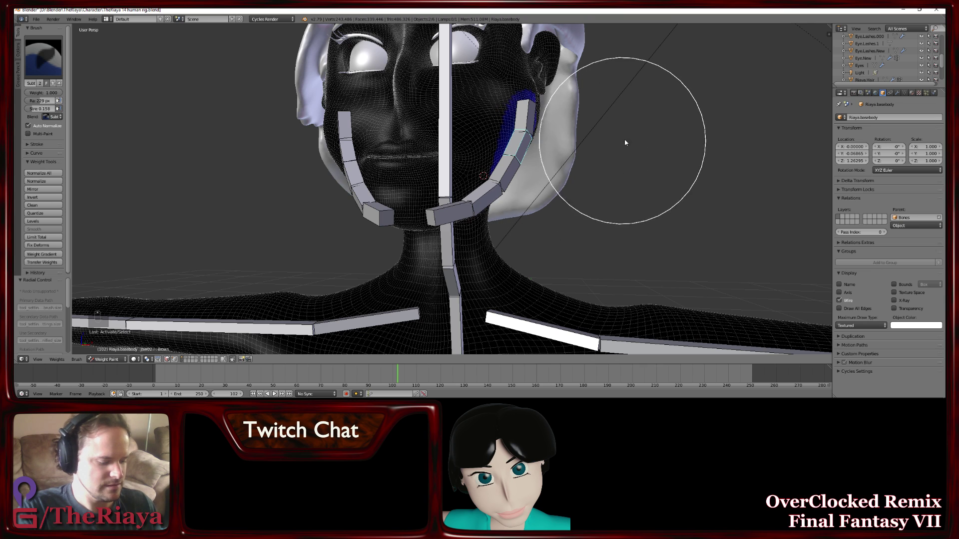
key(r)
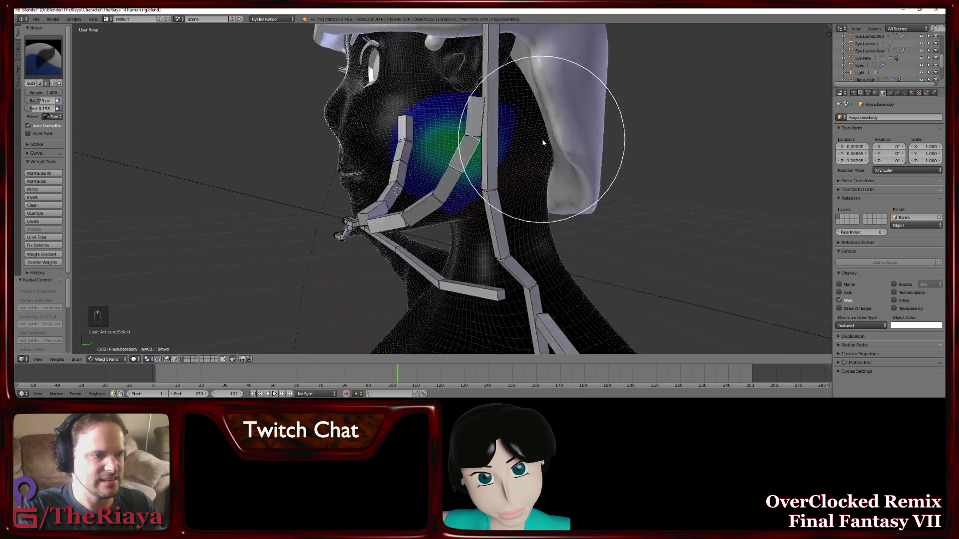
middle_click(644, 135)
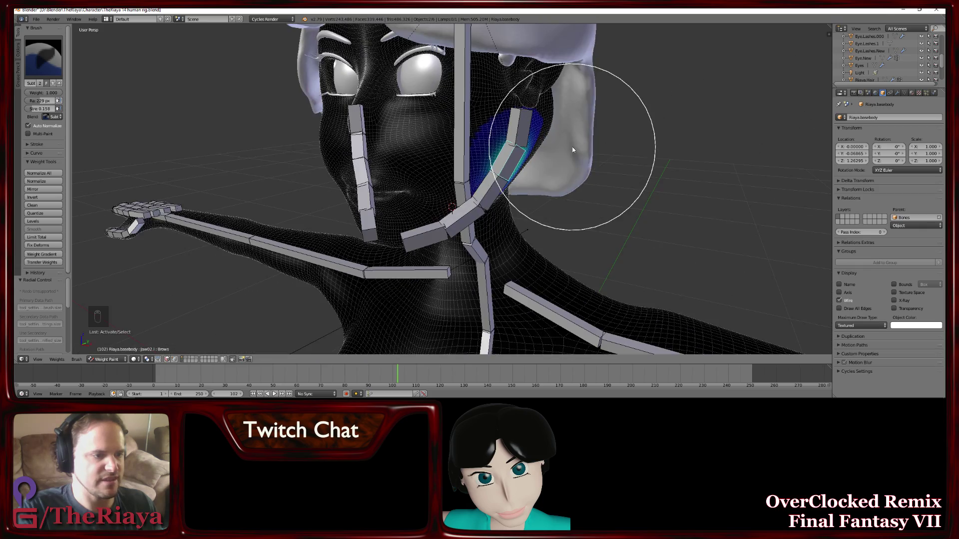
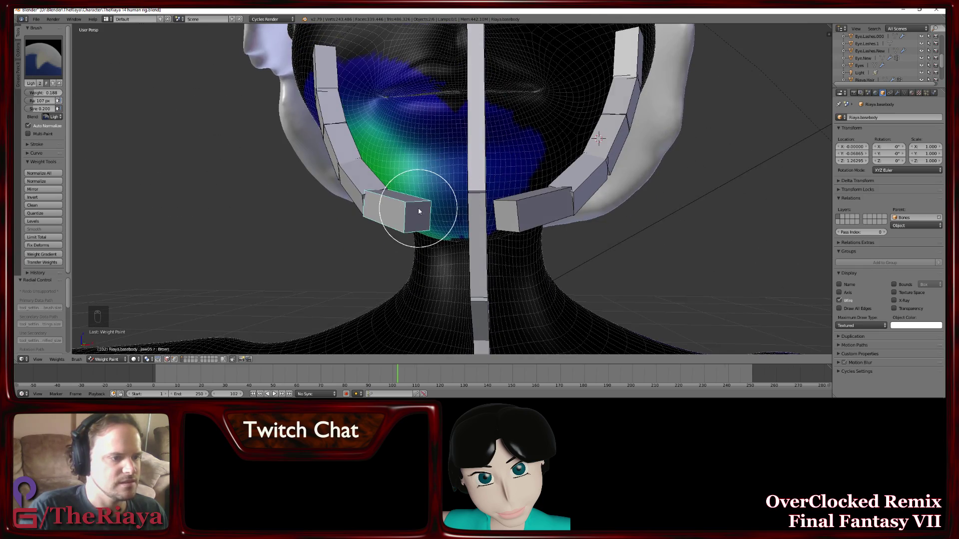
Resize the brush and paint weight under the left jaw from beneath the chin
drag(419, 244, 336, 162)
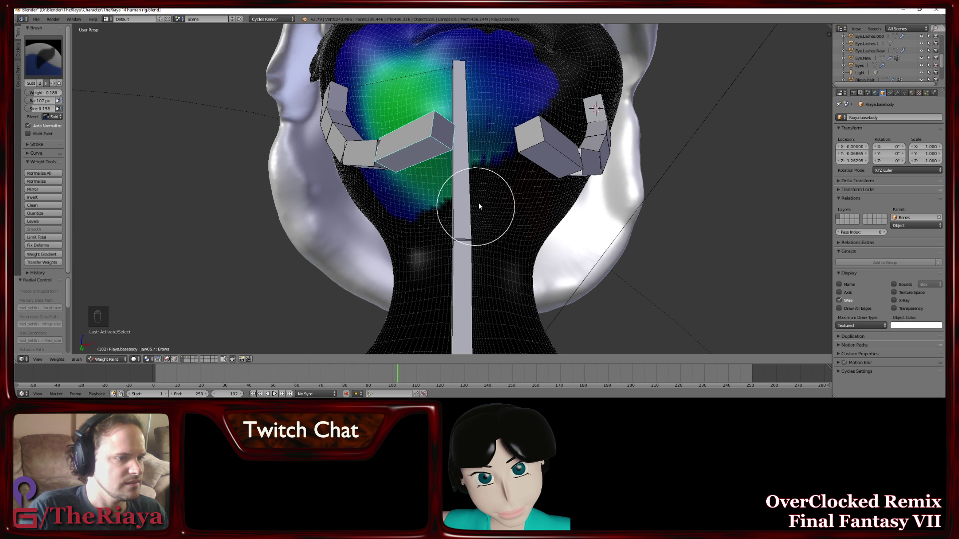
key(f)
drag(558, 263, 577, 130)
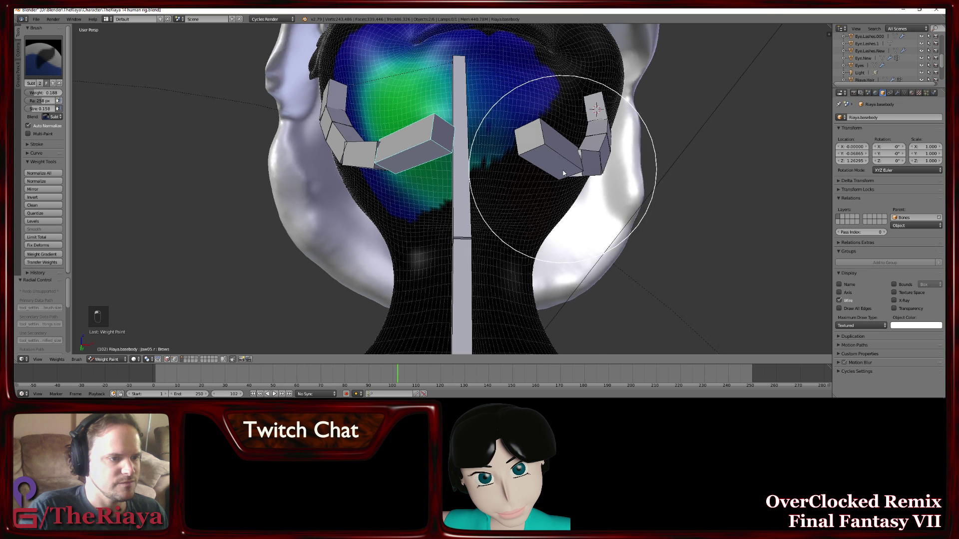
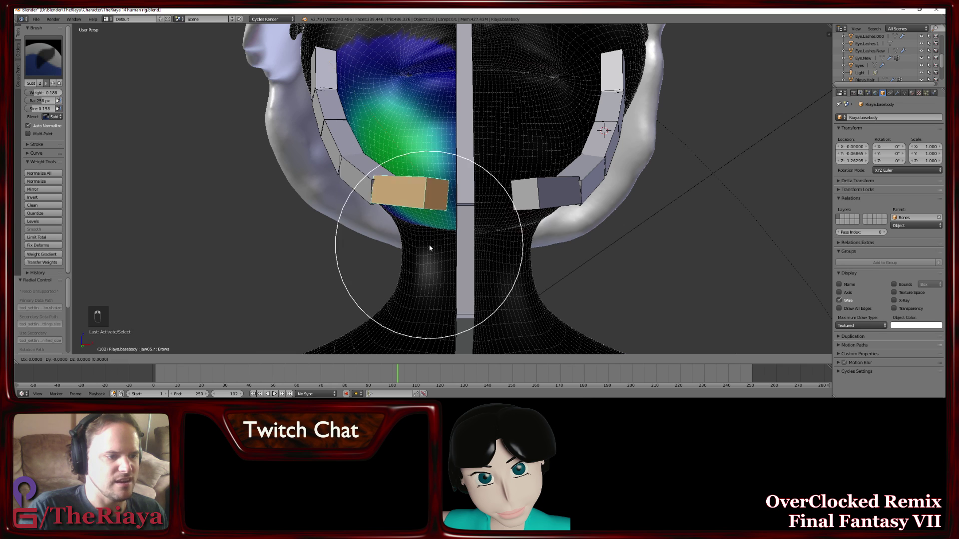
Paint weight along the left chin for the bottom bone of the left jaw chain
click(432, 253)
drag(432, 253, 430, 202)
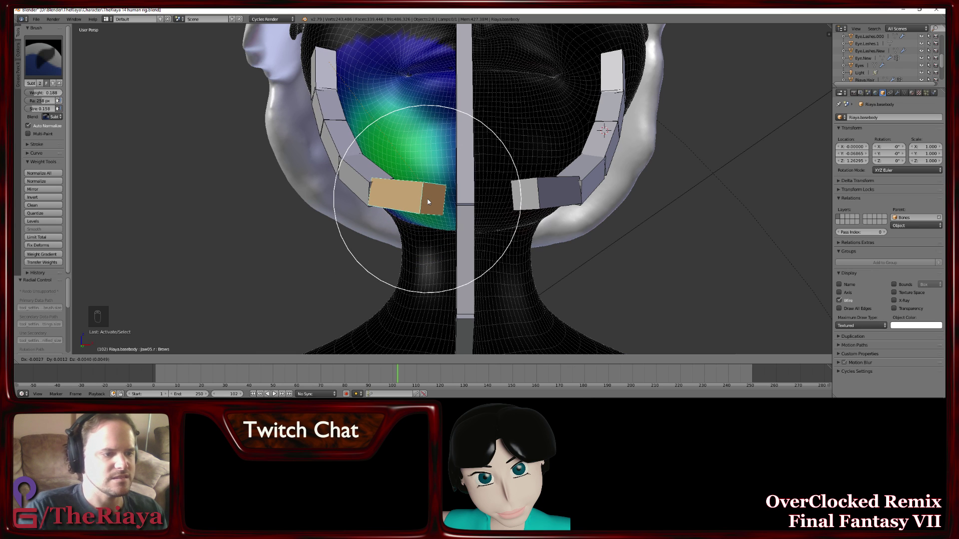
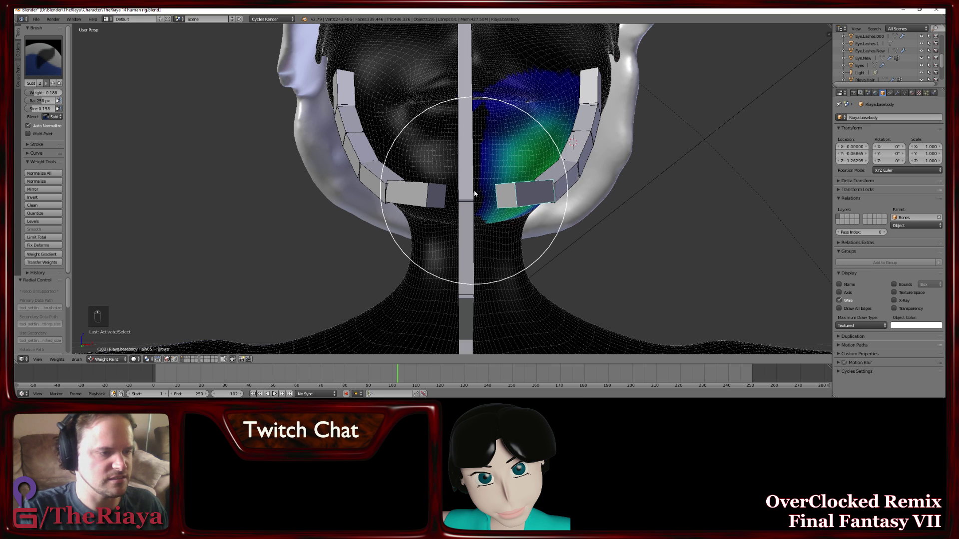
Undo repeatedly to step back through the chin weight strokes
key(ctrl+z)
key(ctrl+z)
key(ctrl+z)
key(ctrl+z)
key(ctrl+z)
key(ctrl+z)
key(ctrl+z)
key(ctrl+z)
key(ctrl+z)
key(ctrl+z)
key(ctrl+z)
key(ctrl+z)
key(ctrl+z)
key(ctrl+z)
key(ctrl+z)
key(ctrl+z)
key(ctrl+z)
key(ctrl+z)
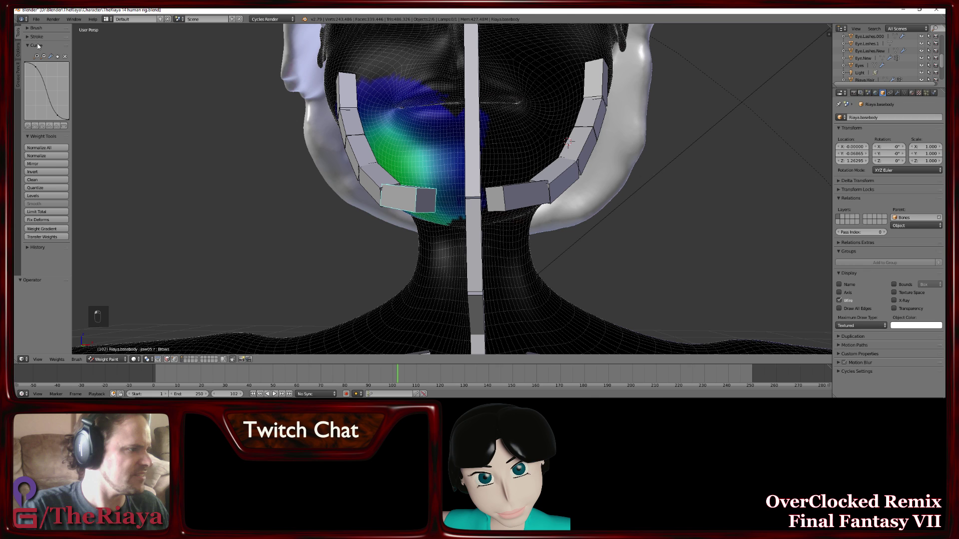
Retry a chin stroke, adjust the brush, and inspect the weights from under the chin
drag(486, 241, 504, 217)
key(ctrl+z)
key(f)
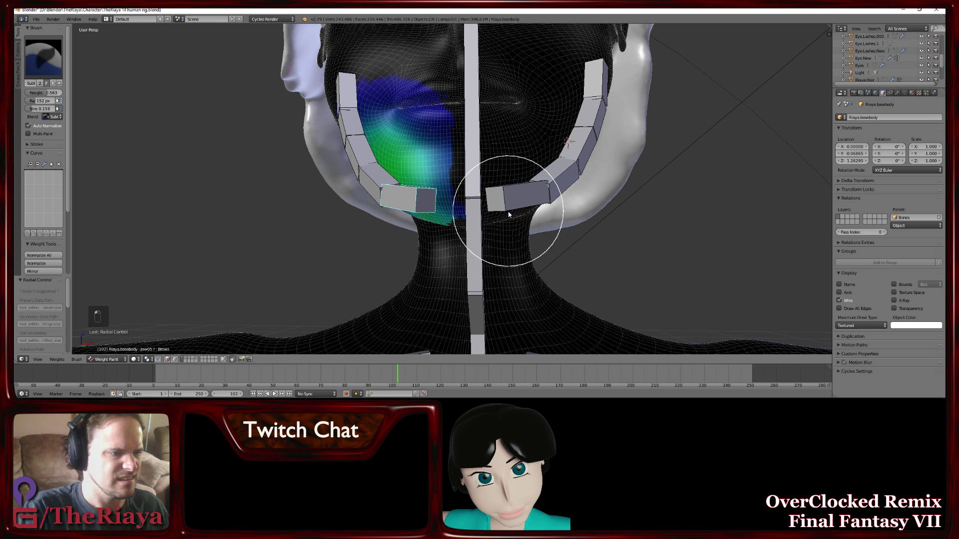
key(ctrl+z)
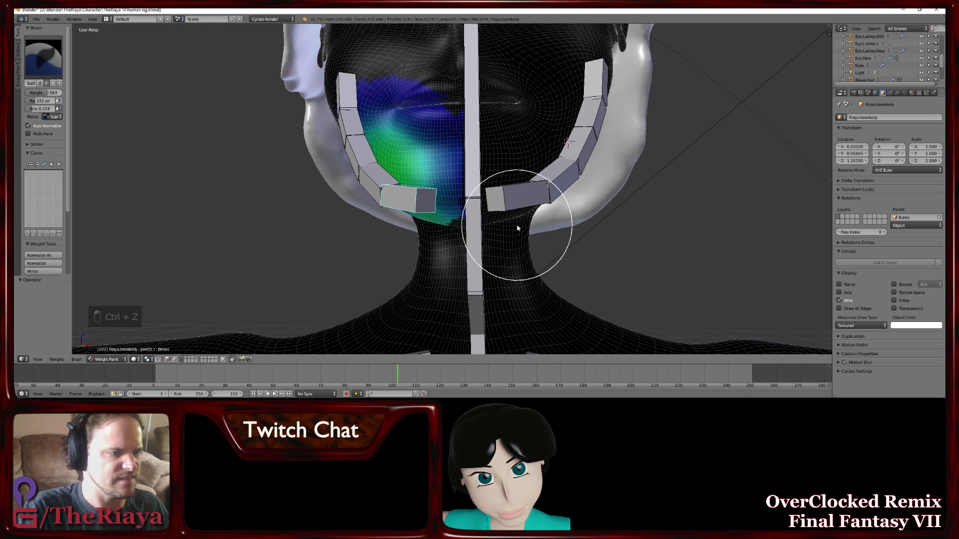
drag(521, 140, 540, 140)
middle_click(540, 141)
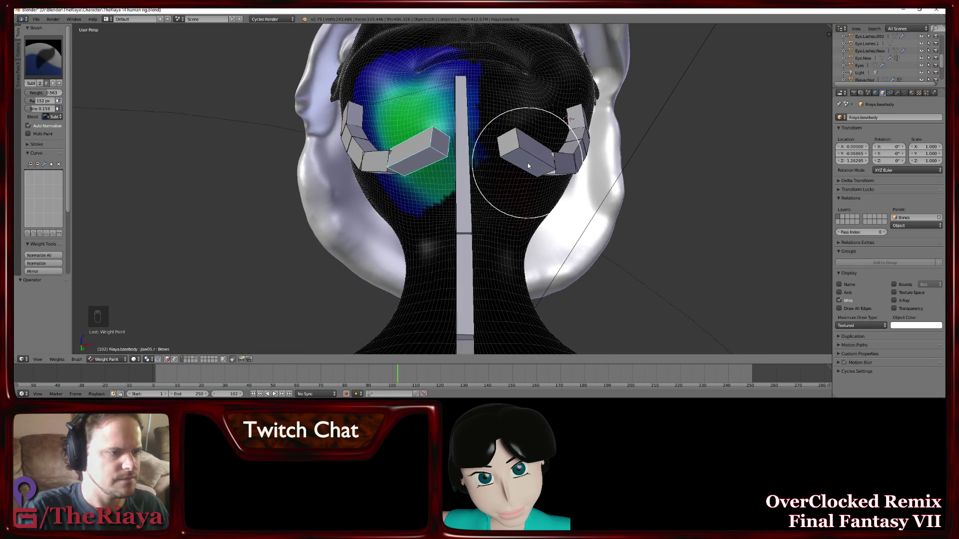
key(ctrl+z)
click(537, 157)
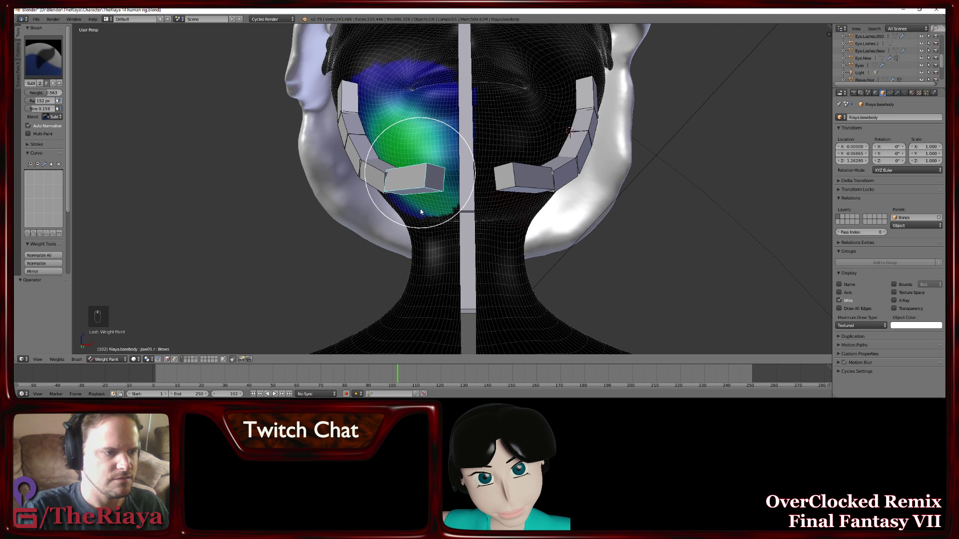
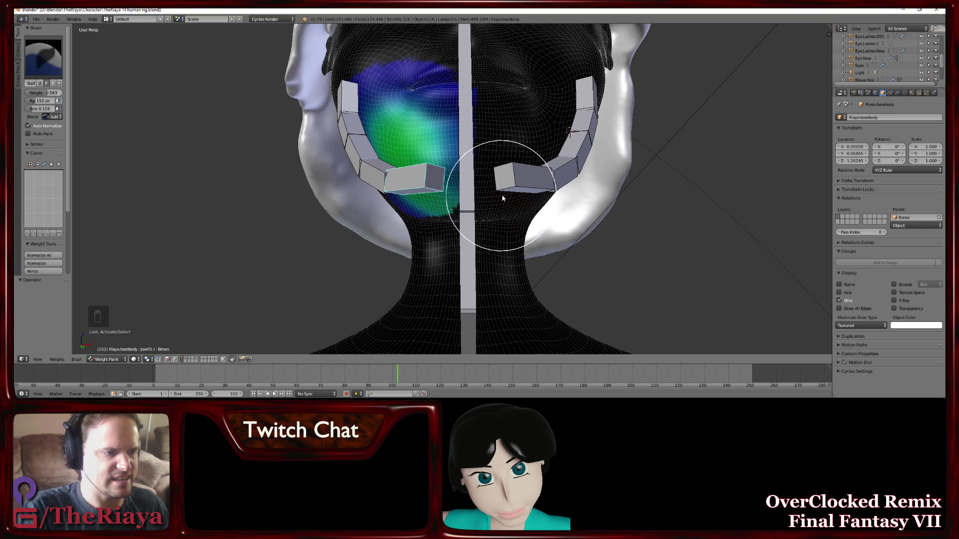
Paint weight onto the right side of the chin for the bottom bone of the right jaw chain
drag(515, 204, 506, 214)
click(507, 214)
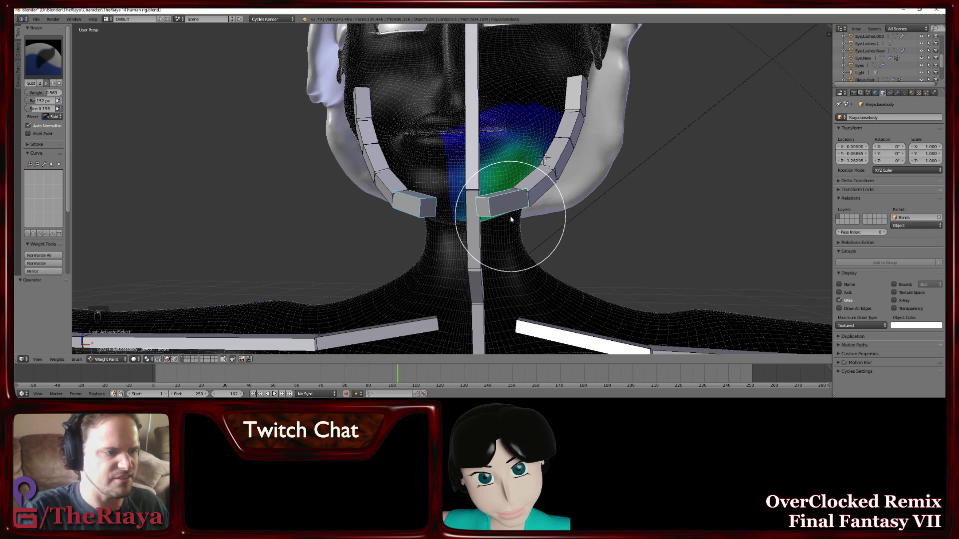
middle_click(622, 187)
middle_click(601, 180)
middle_click(594, 180)
drag(599, 186, 506, 210)
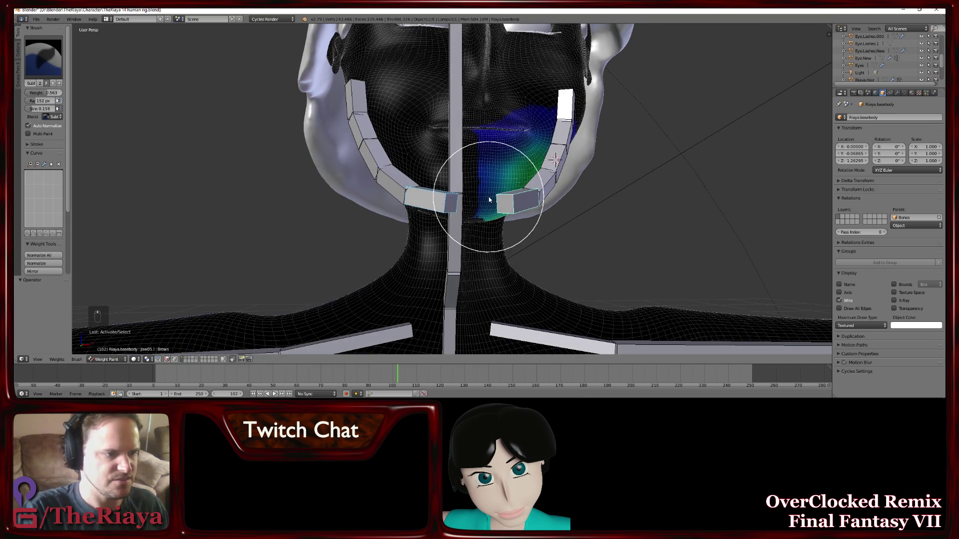
key(g)
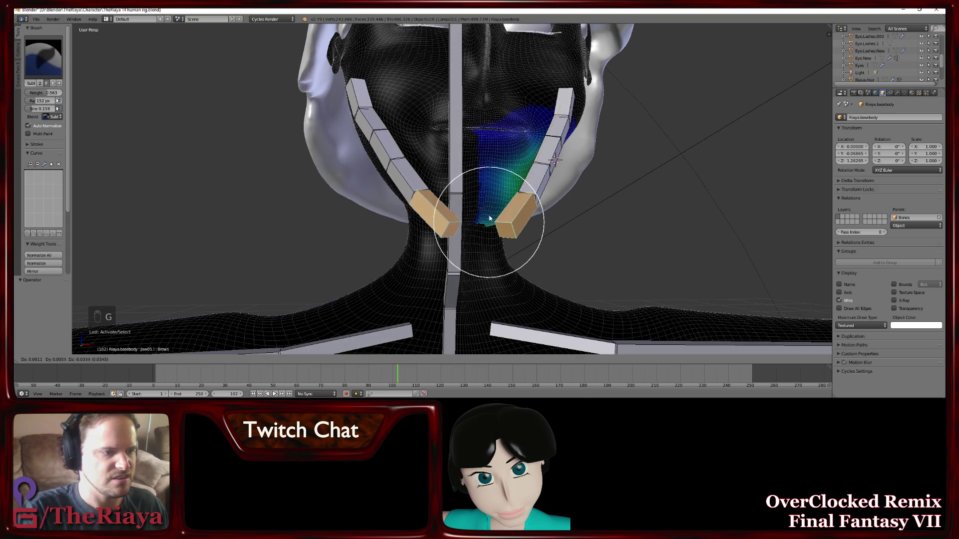
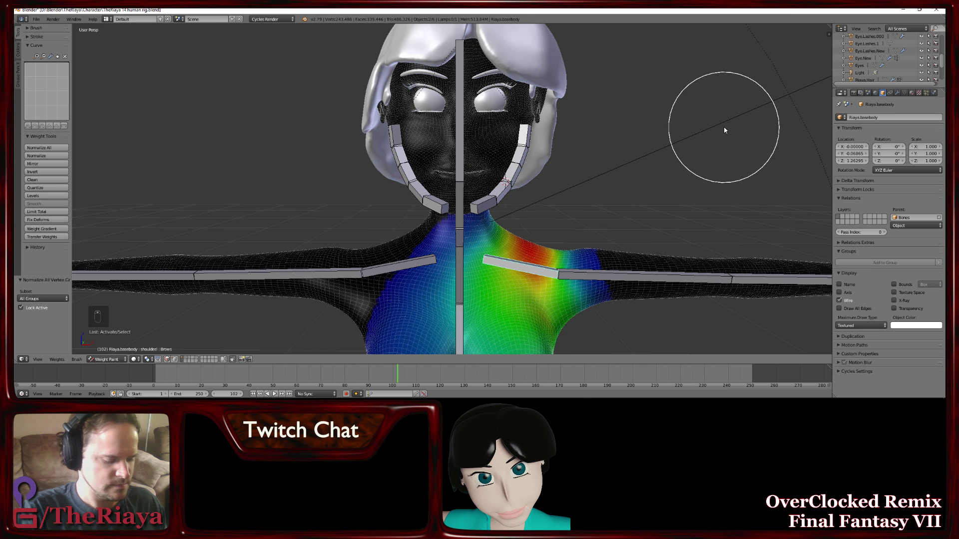
Rotate the shoulder and upper arm bones to test deformation after normalizing the weights
key(r)
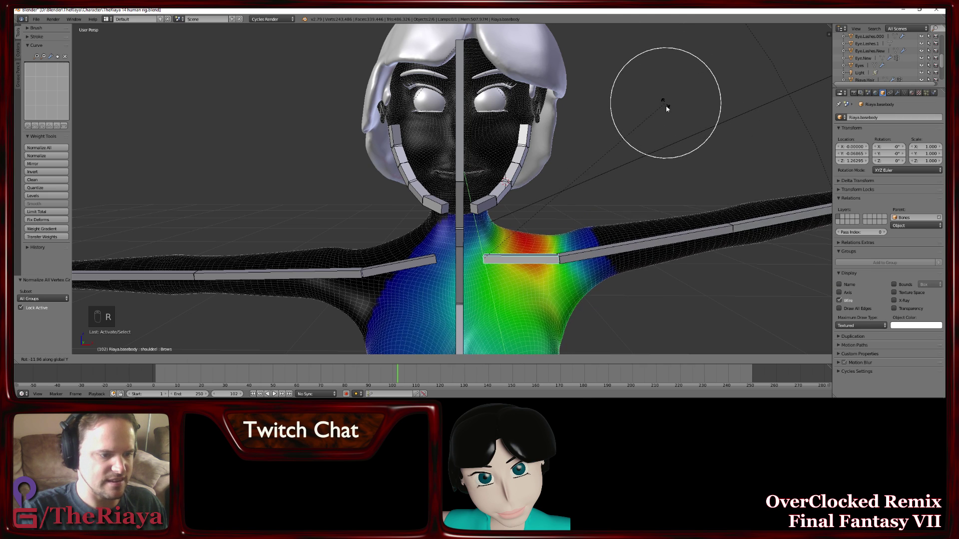
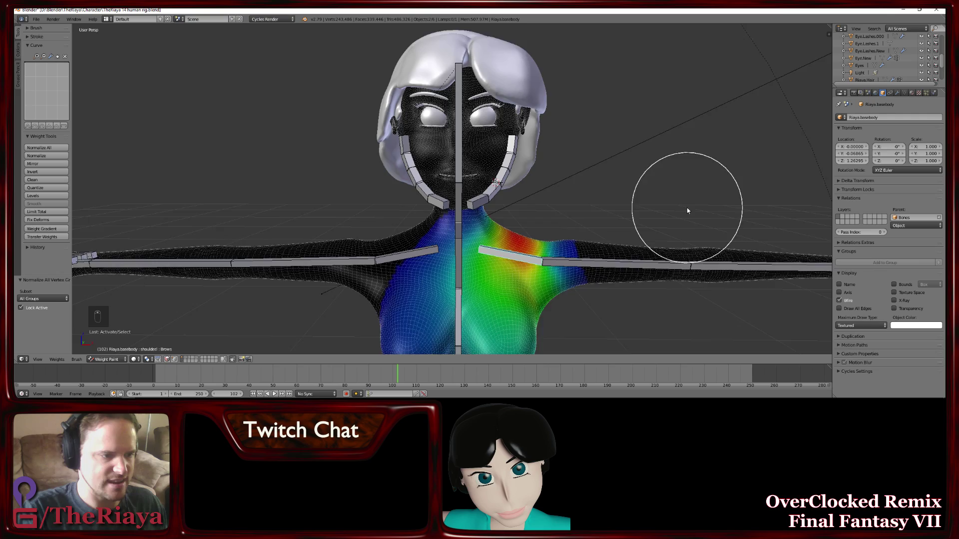
key(r)
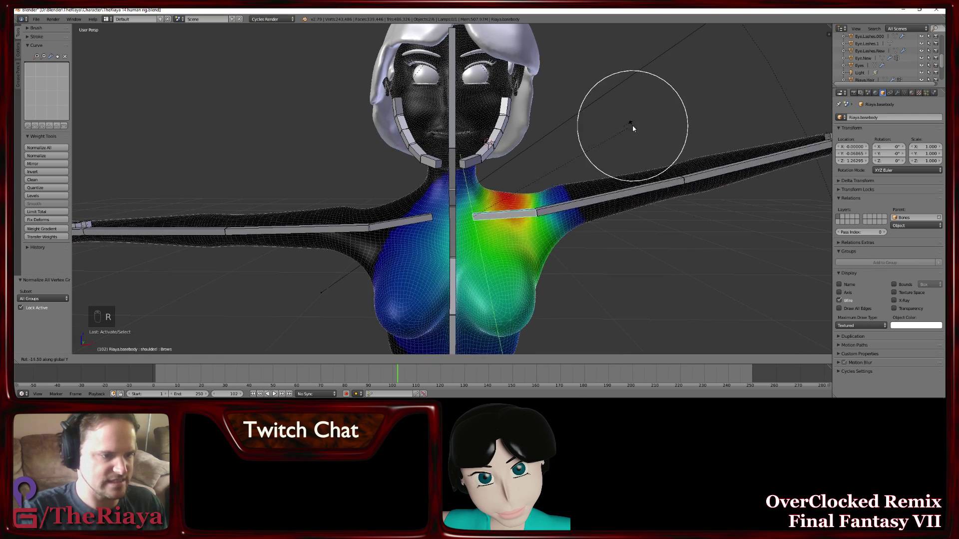
drag(611, 229, 664, 131)
key(r)
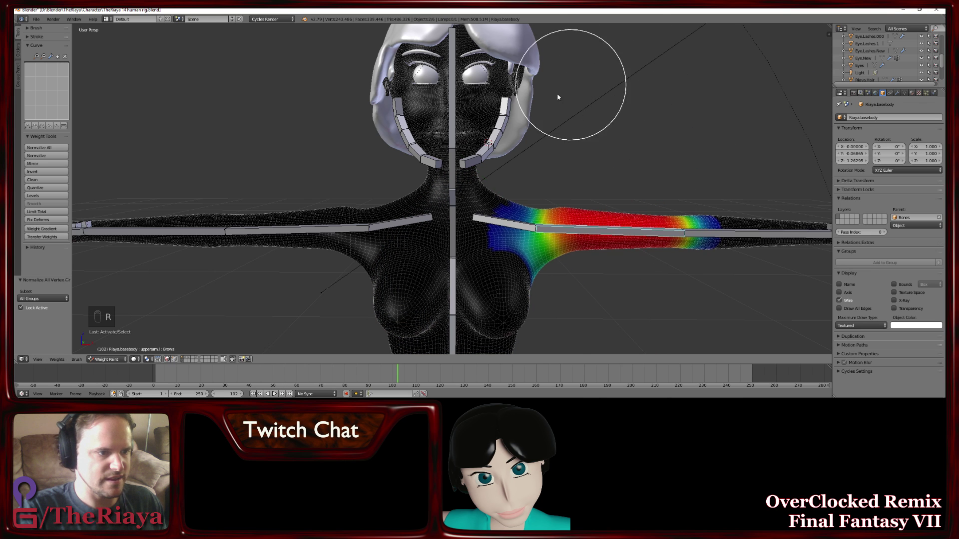
drag(533, 99, 464, 126)
key(g)
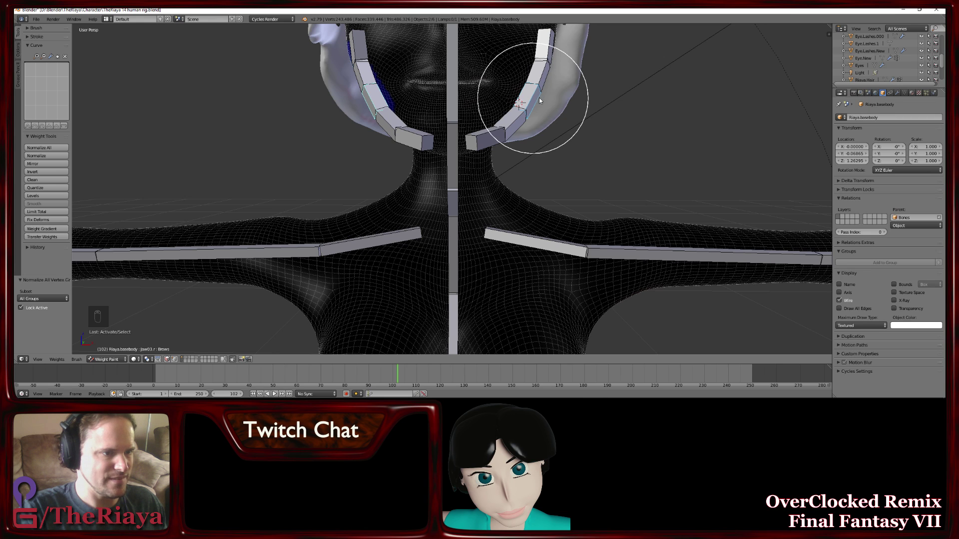
drag(547, 99, 527, 111)
drag(522, 171, 547, 172)
key(ctrl+s)
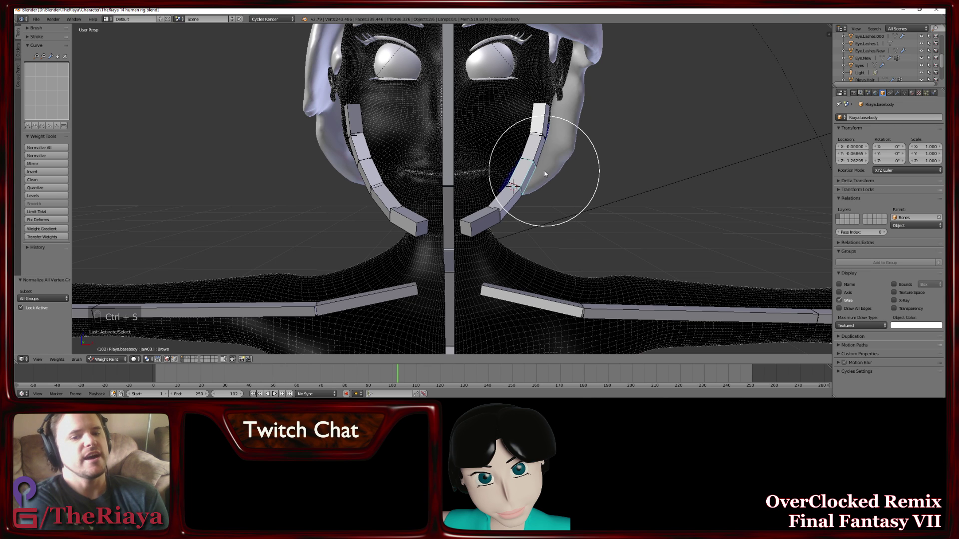